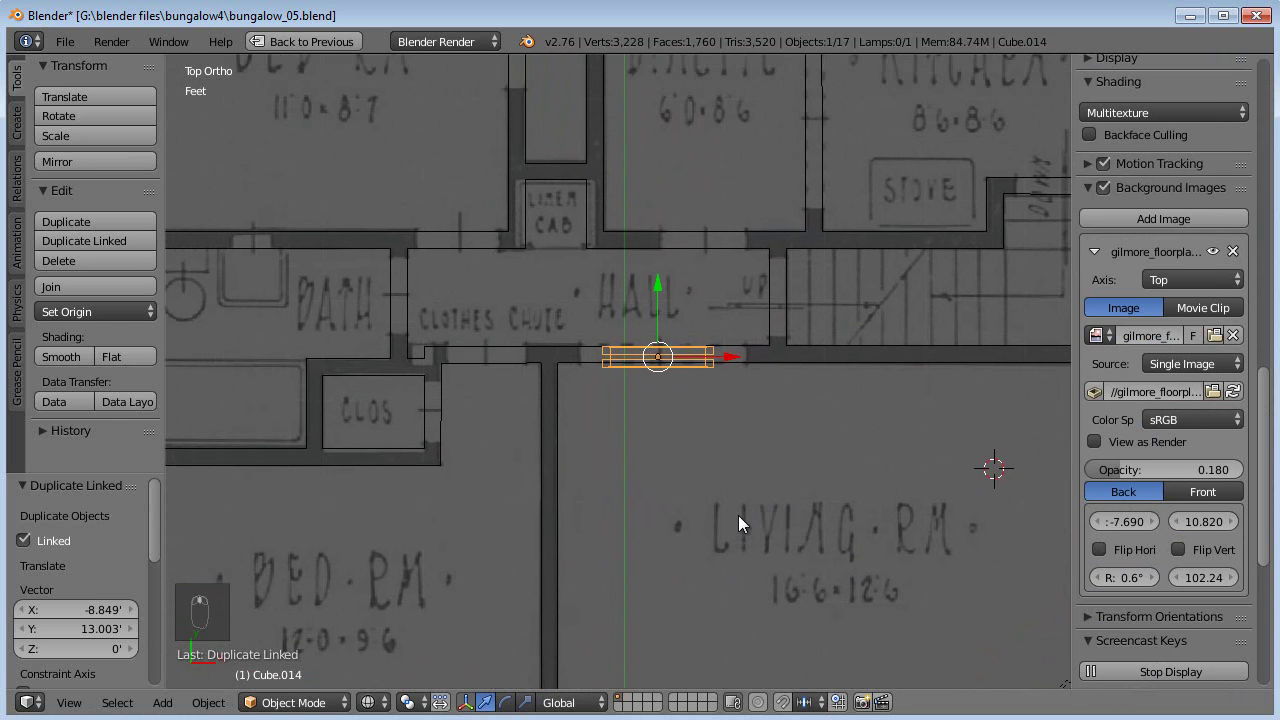
Step: Scale the door frame along X a first time toward the hall–living room doorway width, checking in wireframe
key(z)
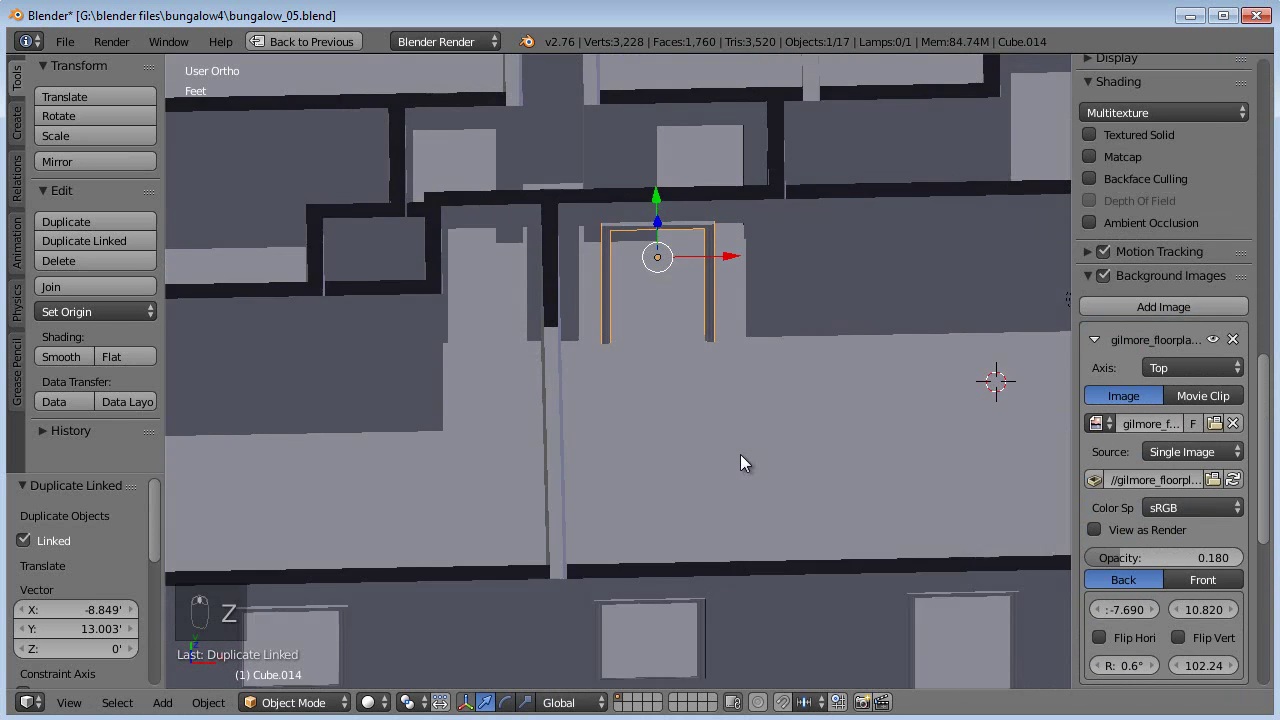
key(KP_7)
key(z)
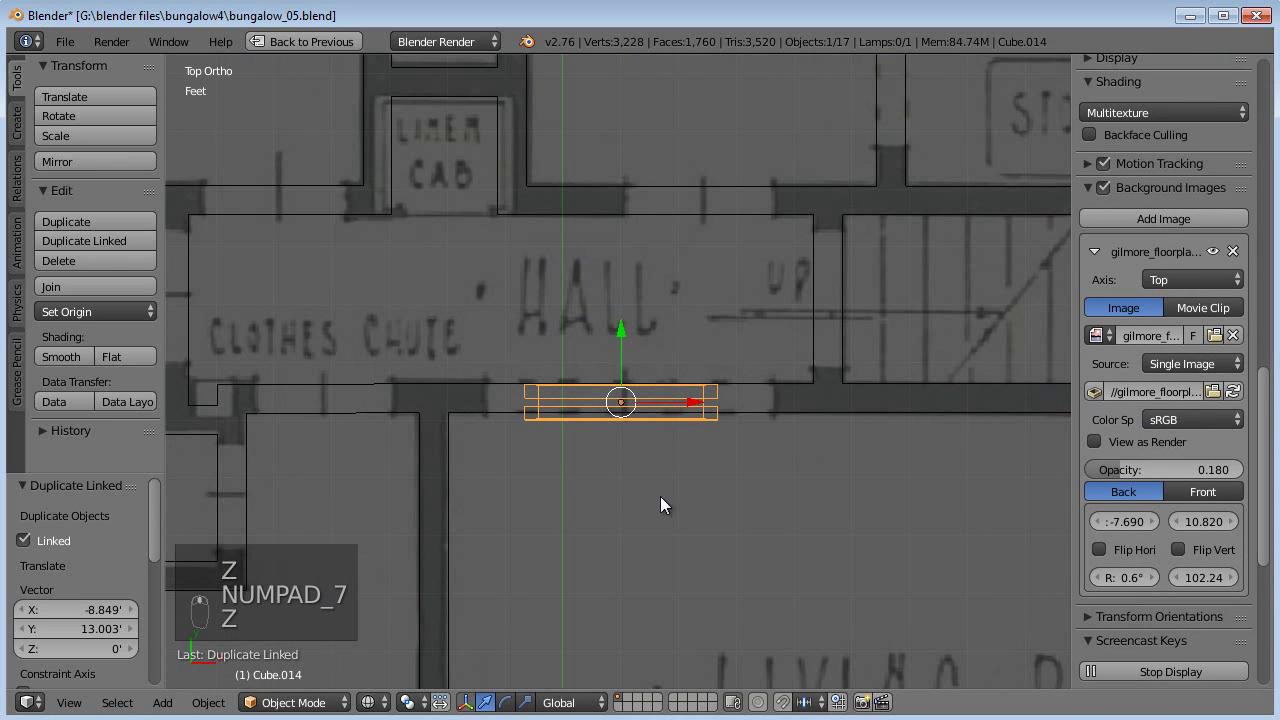
key(s)
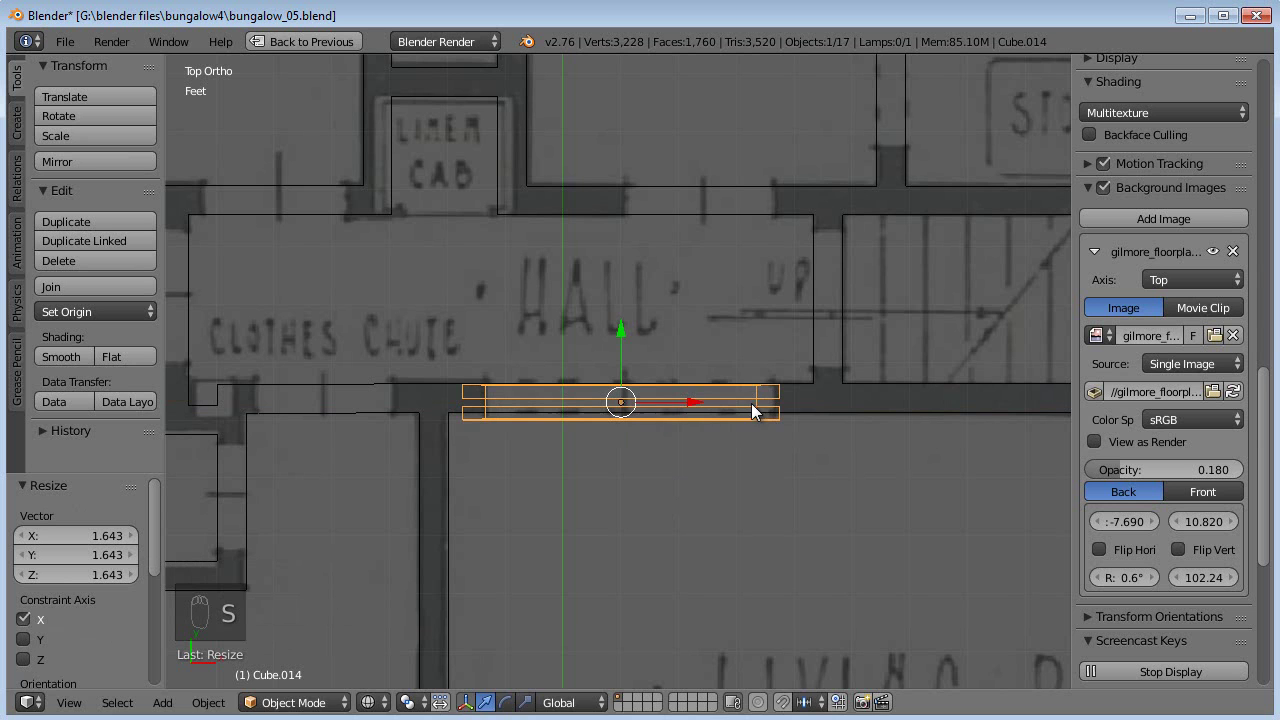
drag(632, 345, 680, 349)
middle_click(728, 450)
key(z)
drag(692, 524, 848, 440)
key(z)
Step: Stretch the frame further until it meets both walls, then view it solid from the top
key(s)
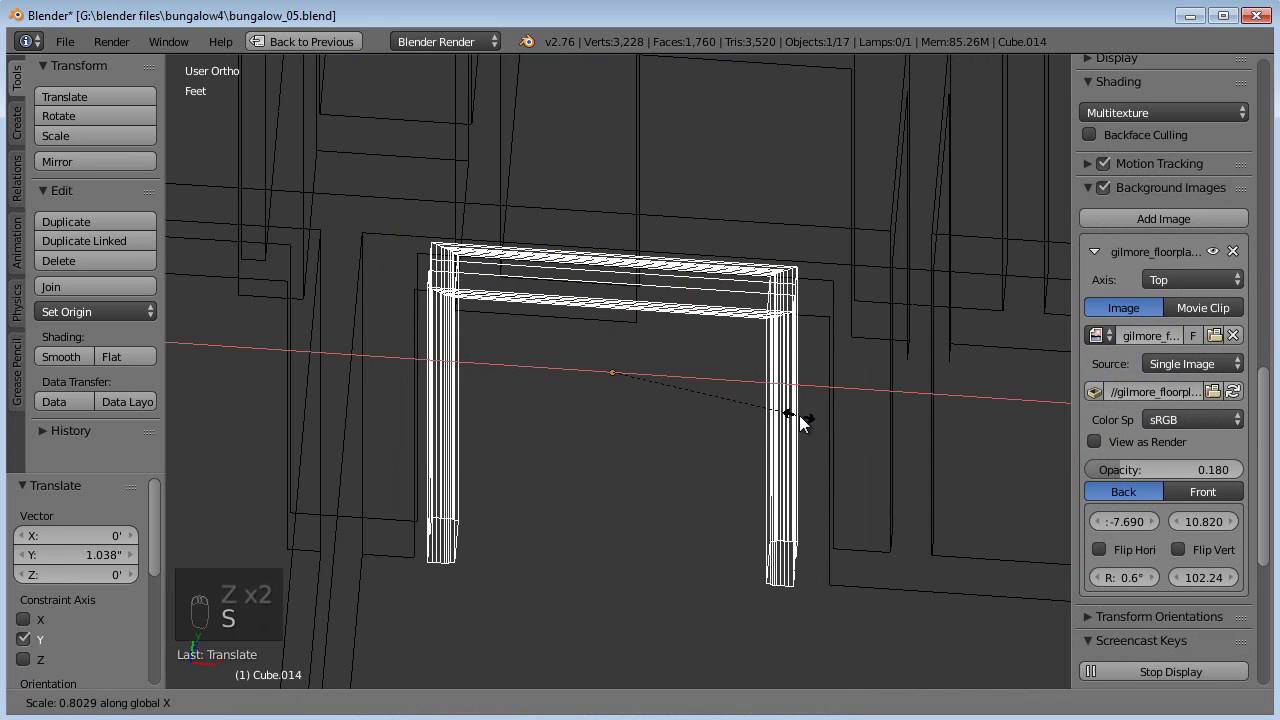
drag(681, 380, 839, 412)
key(s)
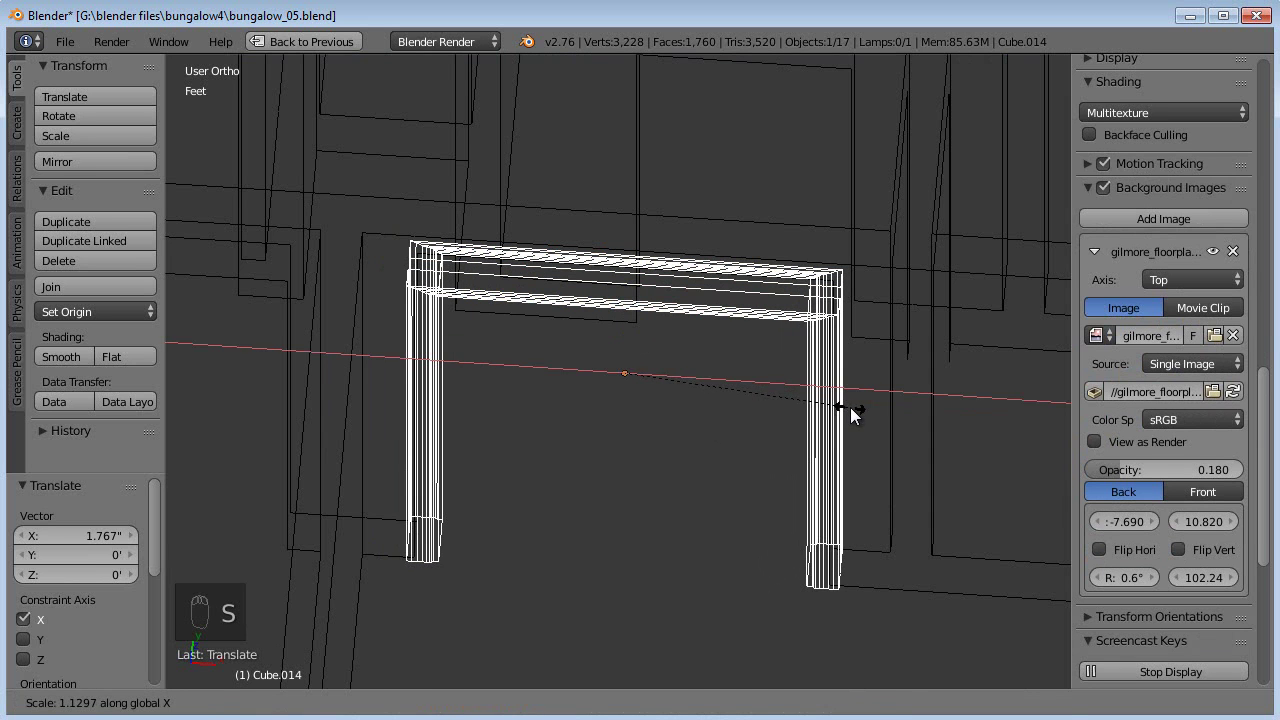
key(z)
key(a)
middle_click(678, 458)
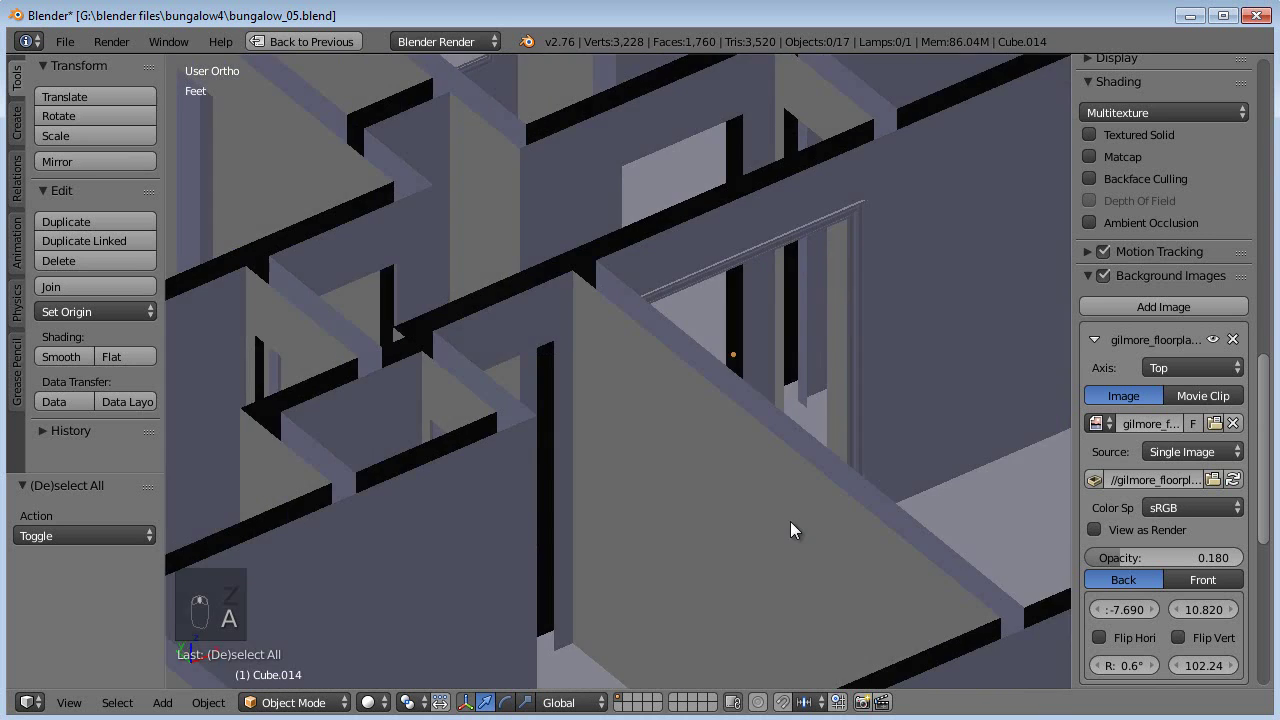
key(KP_7)
key(z)
key(KP_5)
key(KP_5)
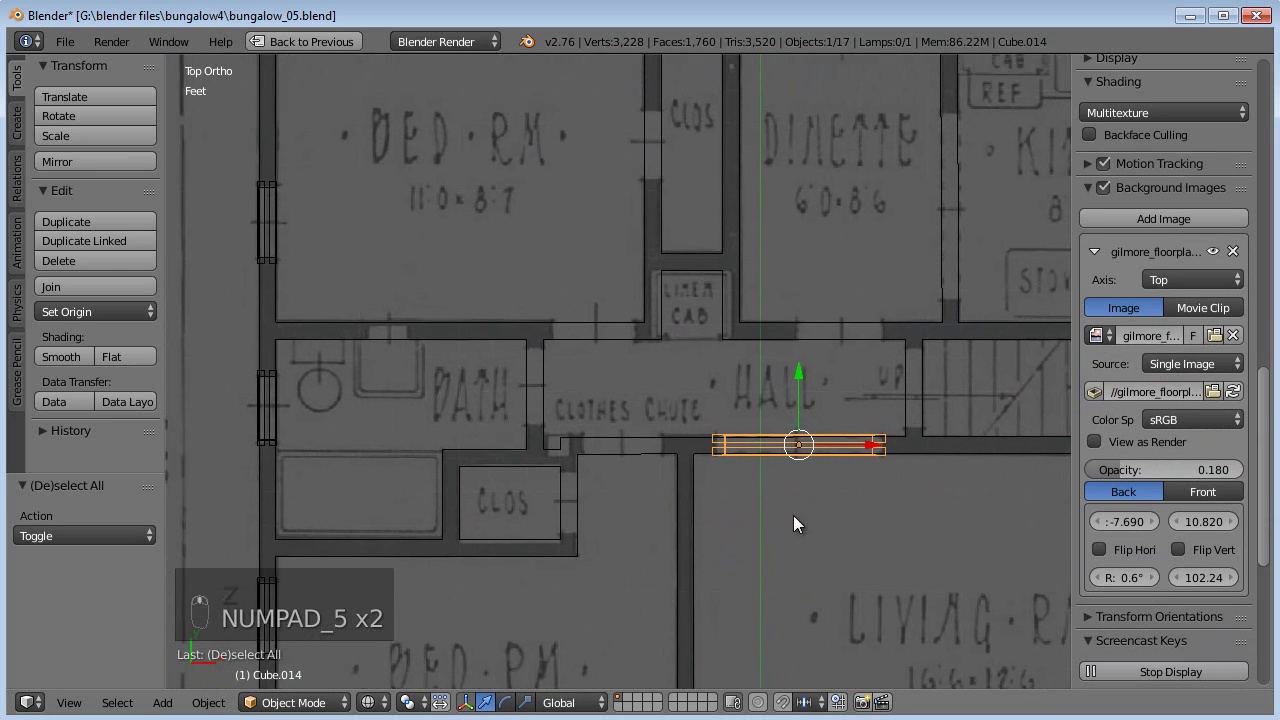
Step: Duplicate the frame, narrow it along X and move it into the hall–dinette doorway
middle_click(623, 435)
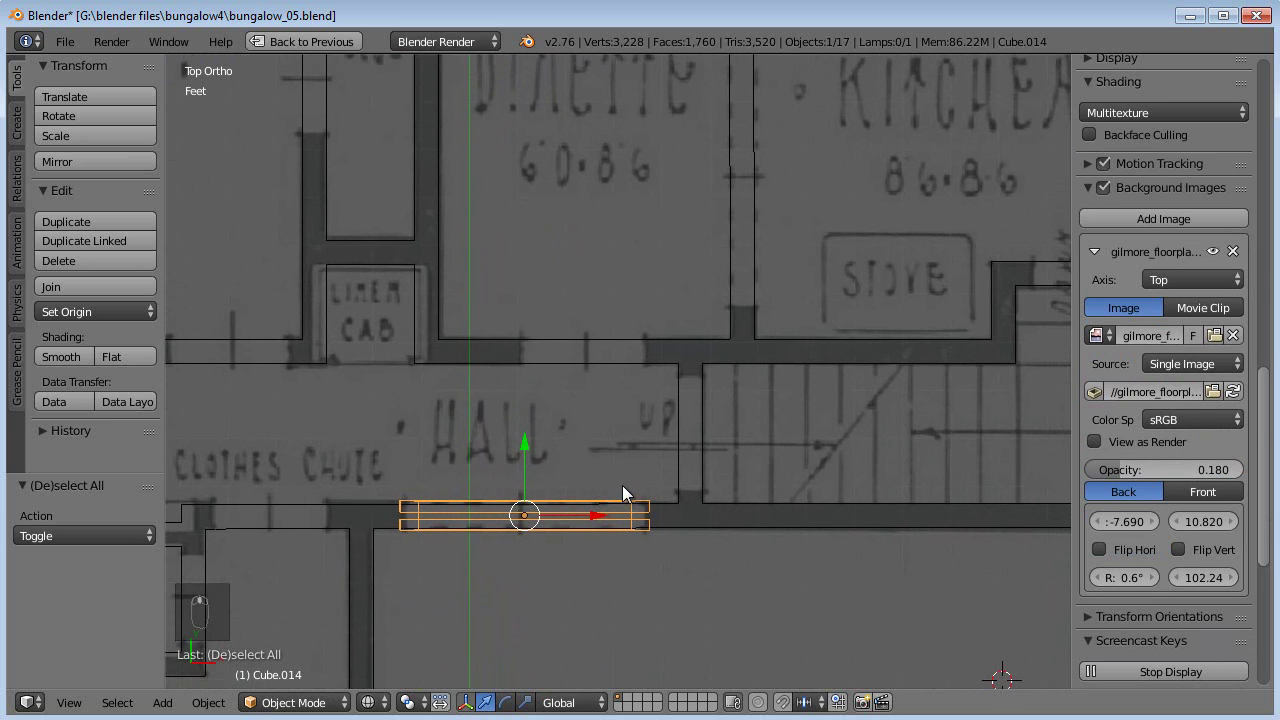
key(alt+d)
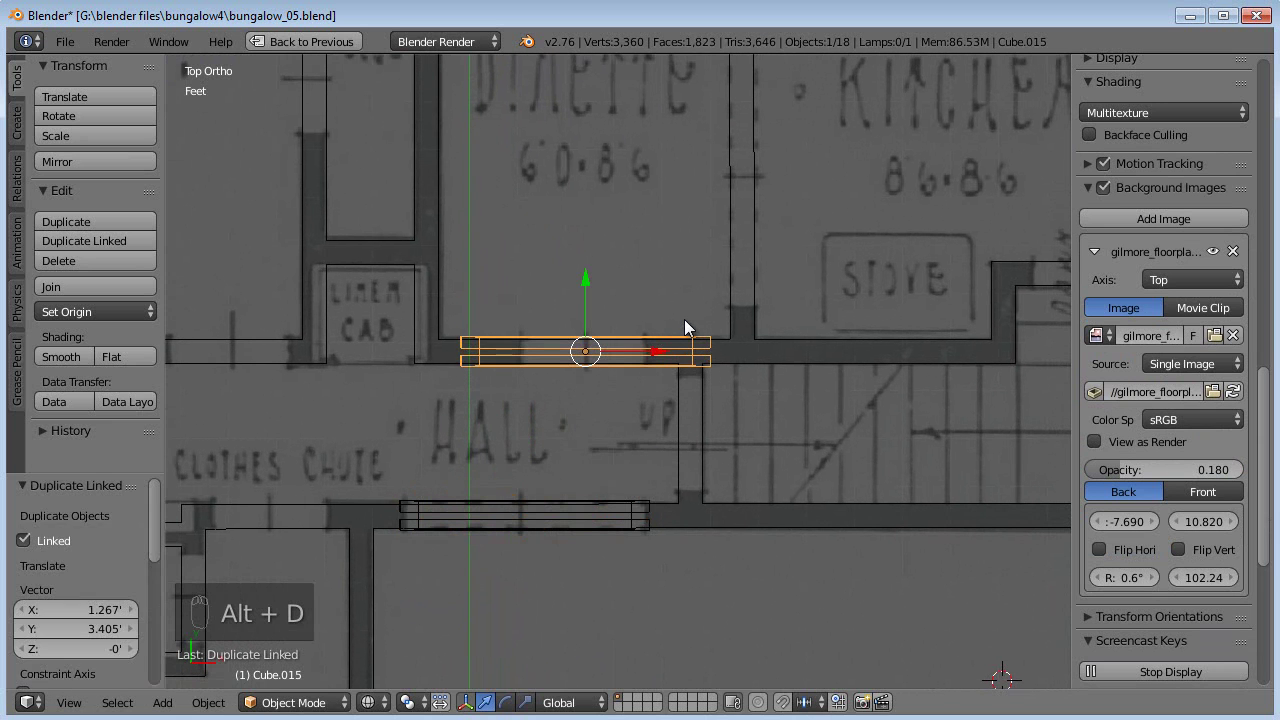
key(alt+s)
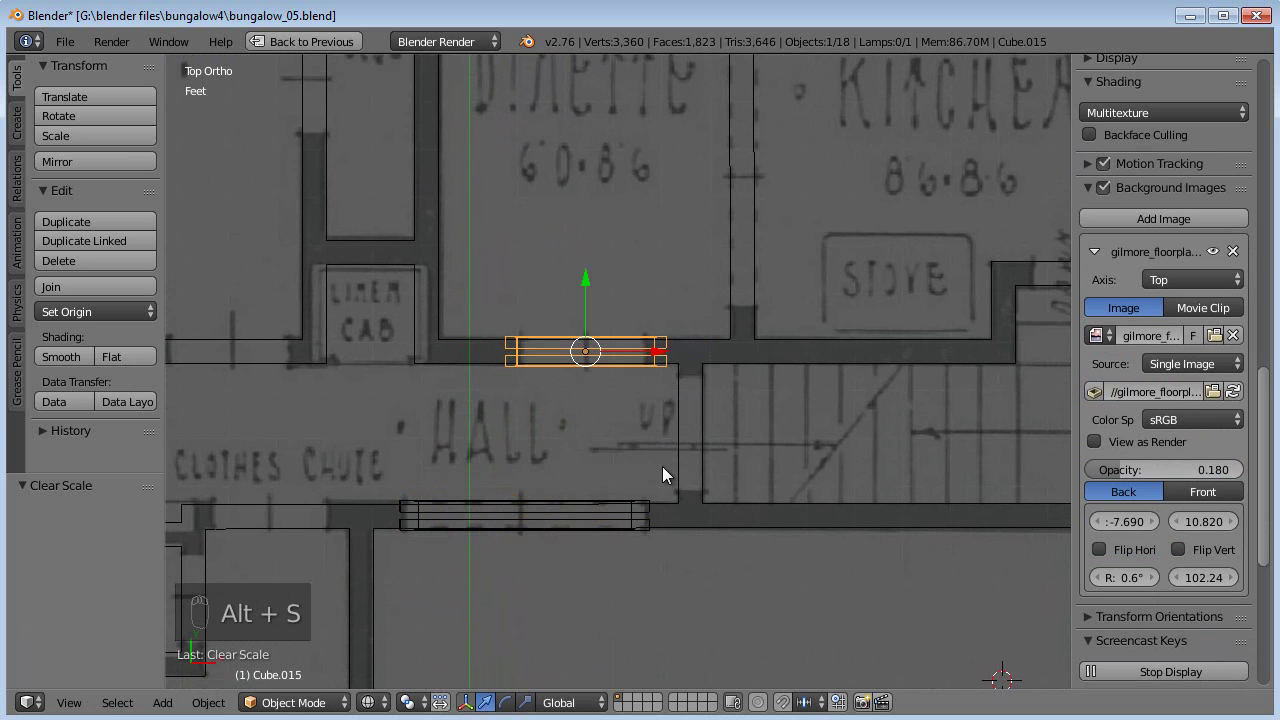
drag(638, 446, 797, 405)
key(s)
drag(668, 437, 634, 485)
middle_click(634, 485)
key(z)
middle_click(703, 466)
drag(723, 493, 898, 443)
key(KP_7)
key(z)
middle_click(783, 502)
middle_click(681, 413)
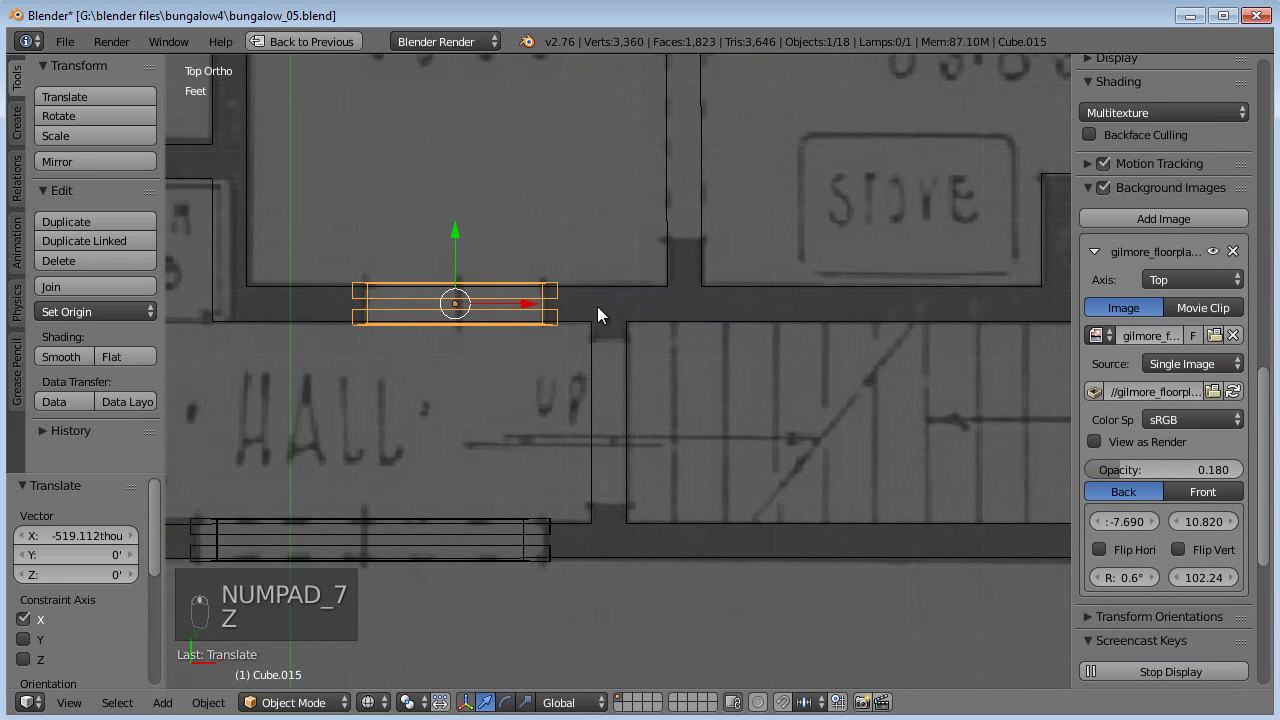
Step: Duplicate again, rotate the copy 90°, scale and move it into the stair doorway, checking the fit in 3D
key(shift+d)
key(r)
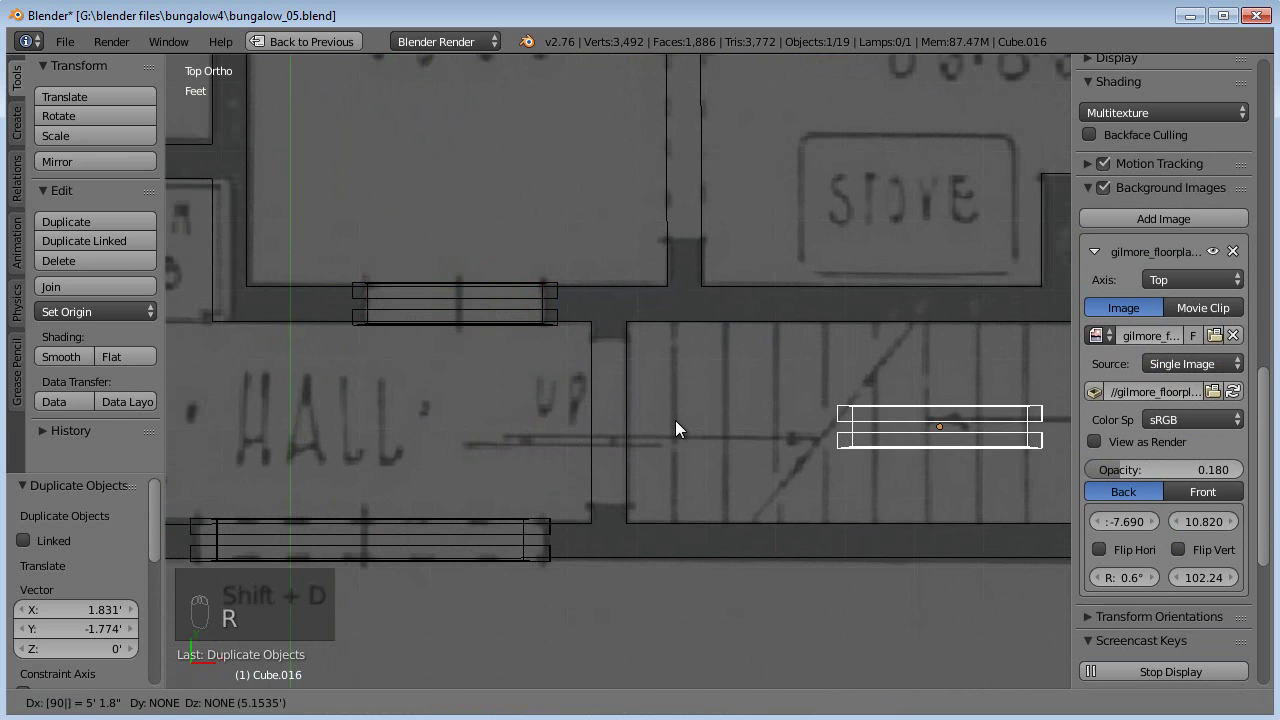
key(r)
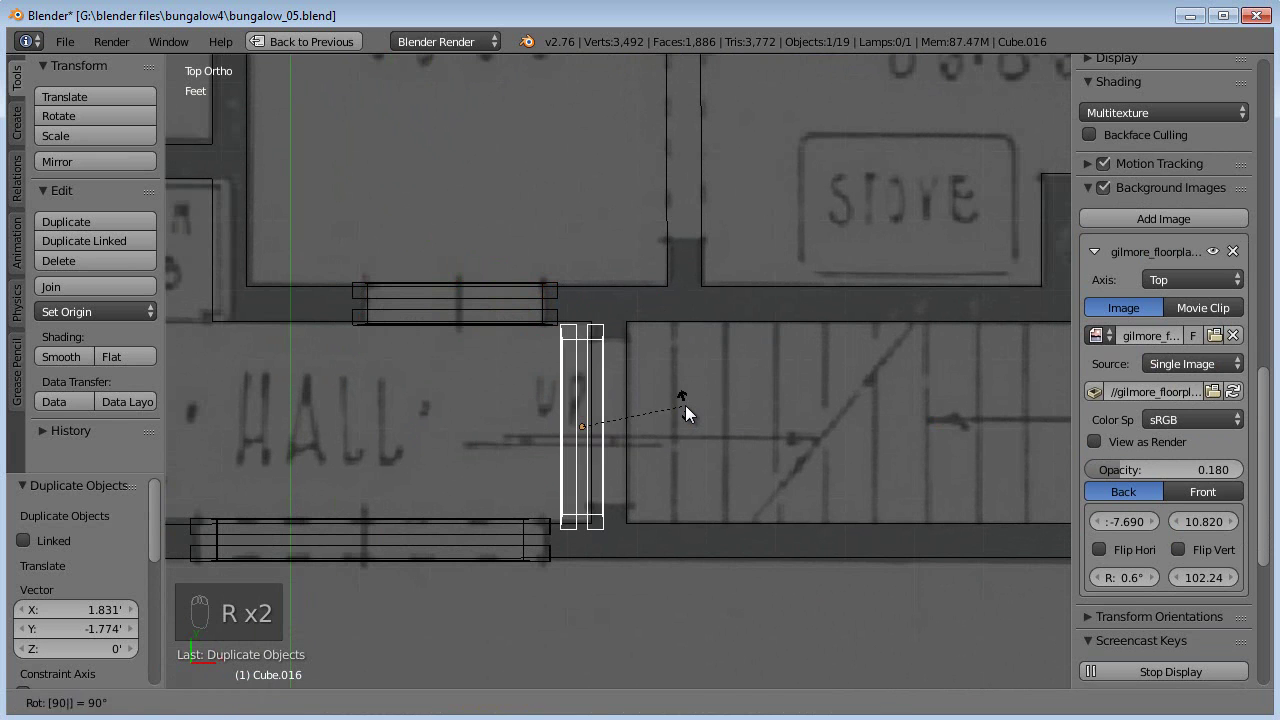
key(g)
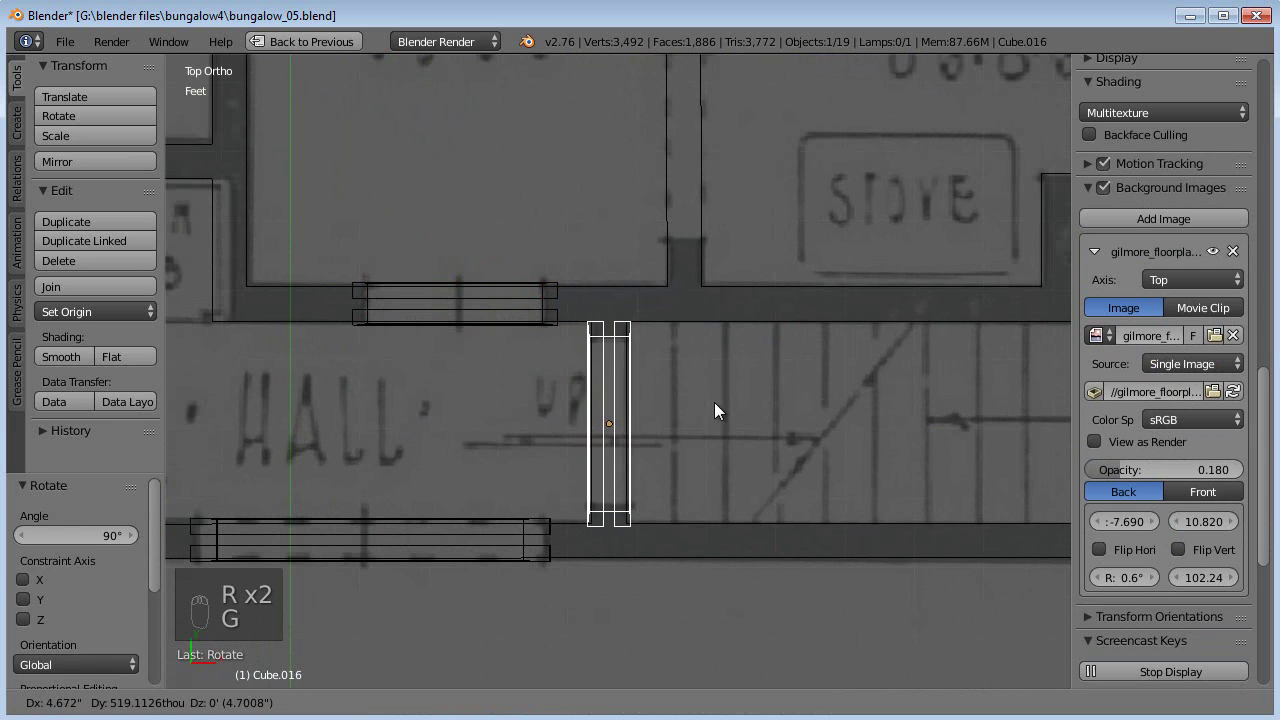
key(s)
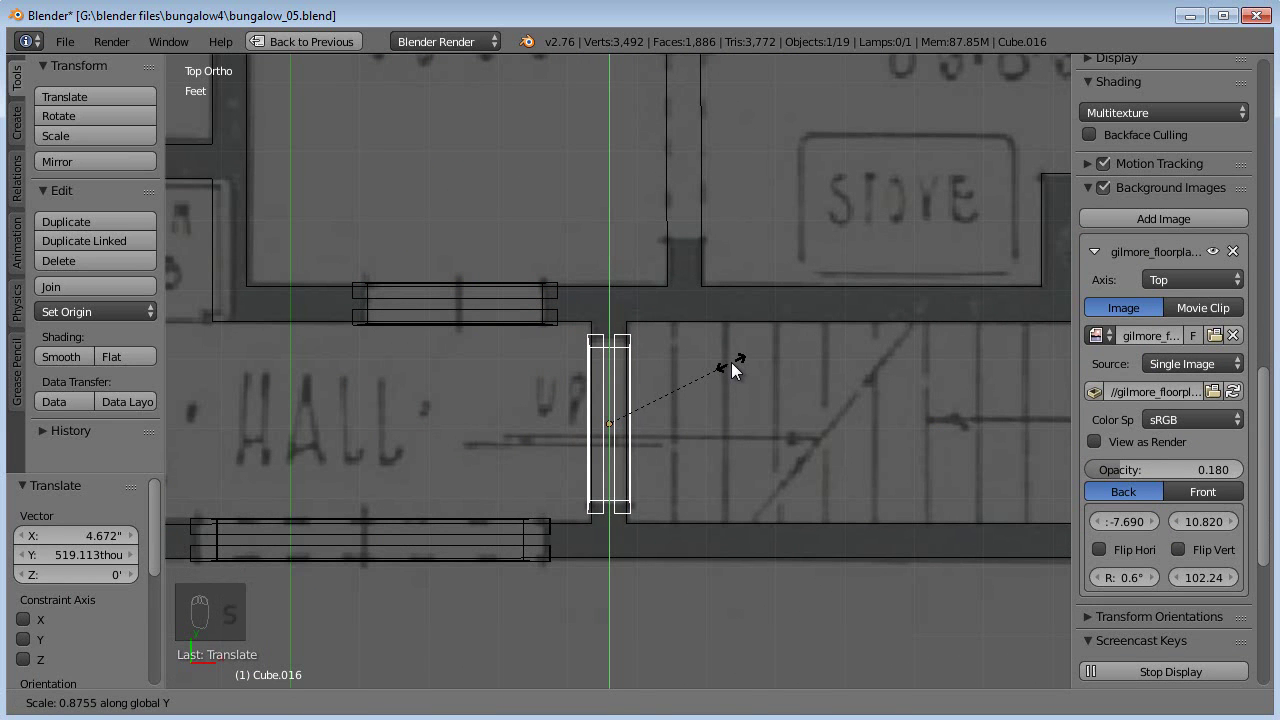
middle_click(548, 412)
key(z)
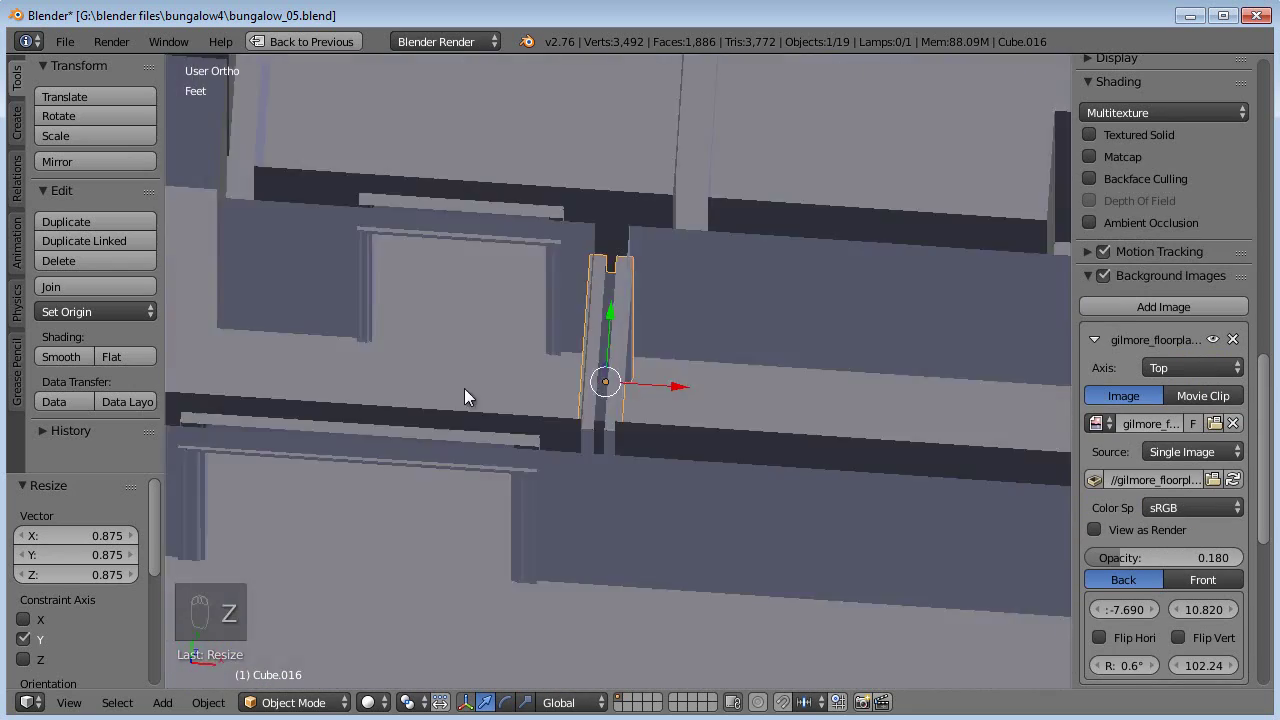
drag(513, 403, 653, 285)
key(KP_7)
key(z)
drag(796, 362, 593, 535)
middle_click(736, 454)
Step: Duplicate the dinette frame, discard a misplaced copy, then rotate and move a new copy into the lower-left hall doorway
drag(855, 268, 893, 260)
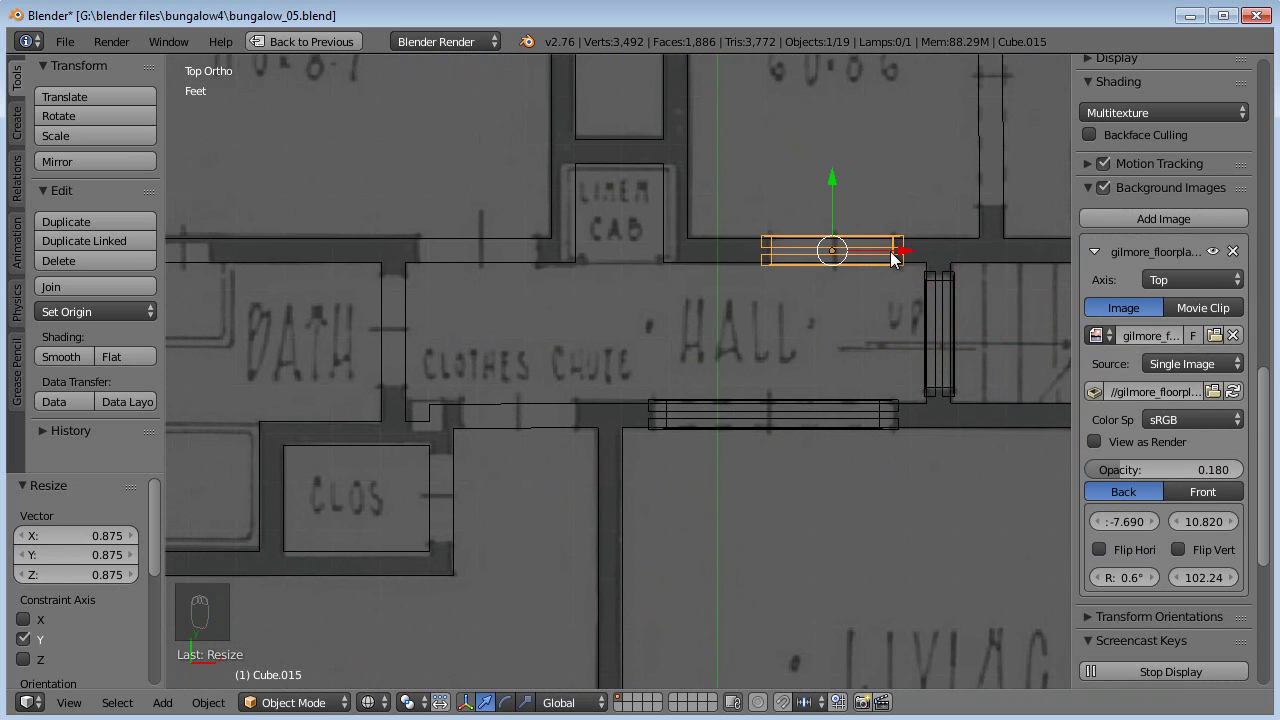
key(shift+d)
key(ctrl+z)
key(alt+d)
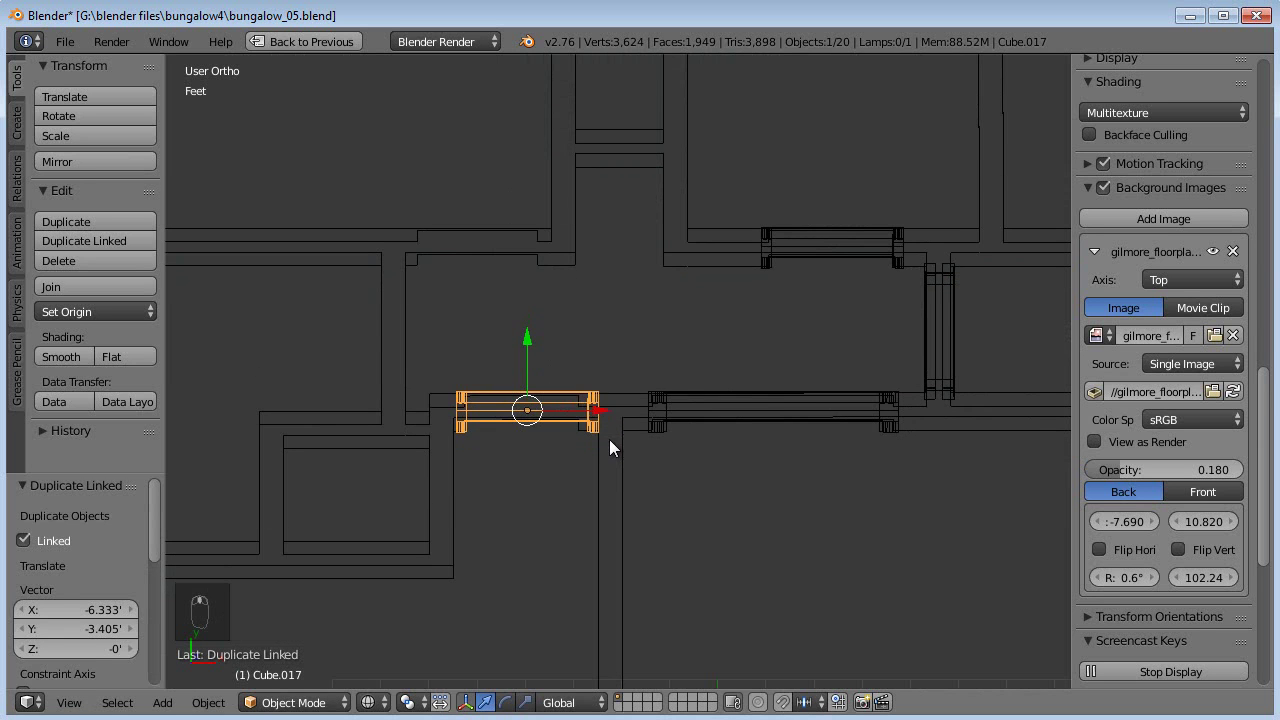
key(Delete)
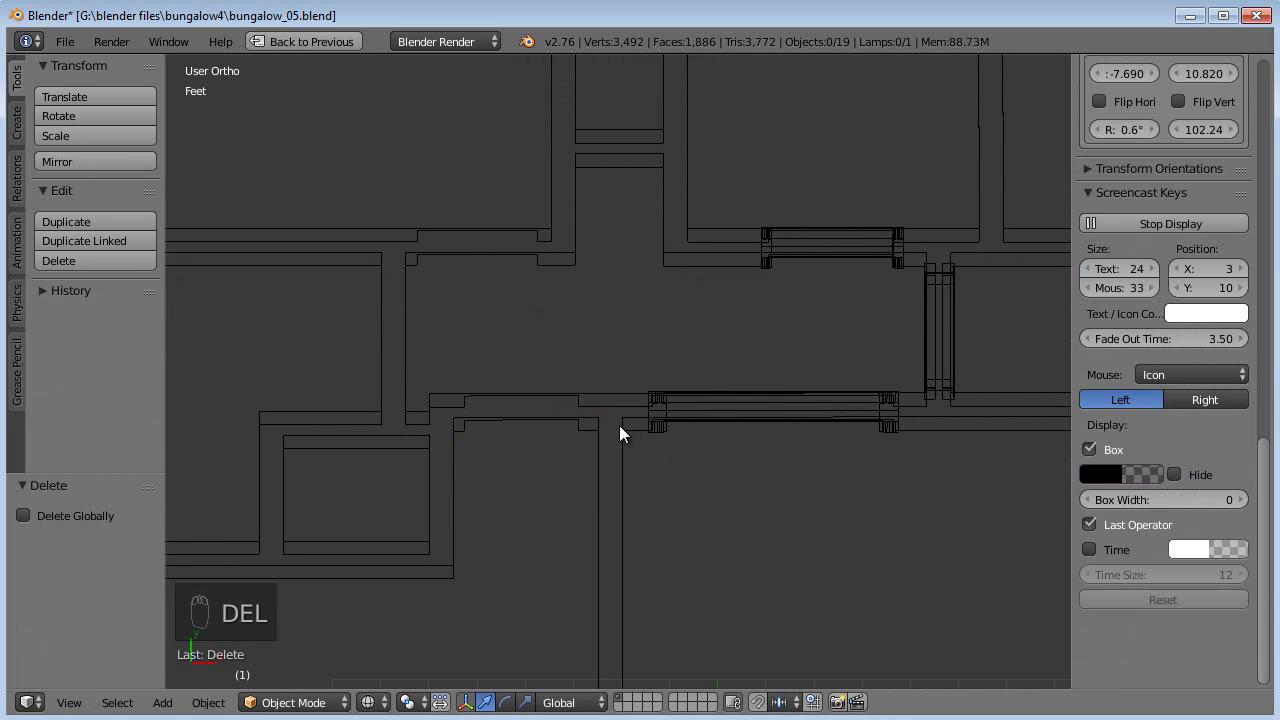
key(KP_7)
key(alt+d)
key(r)
key(g)
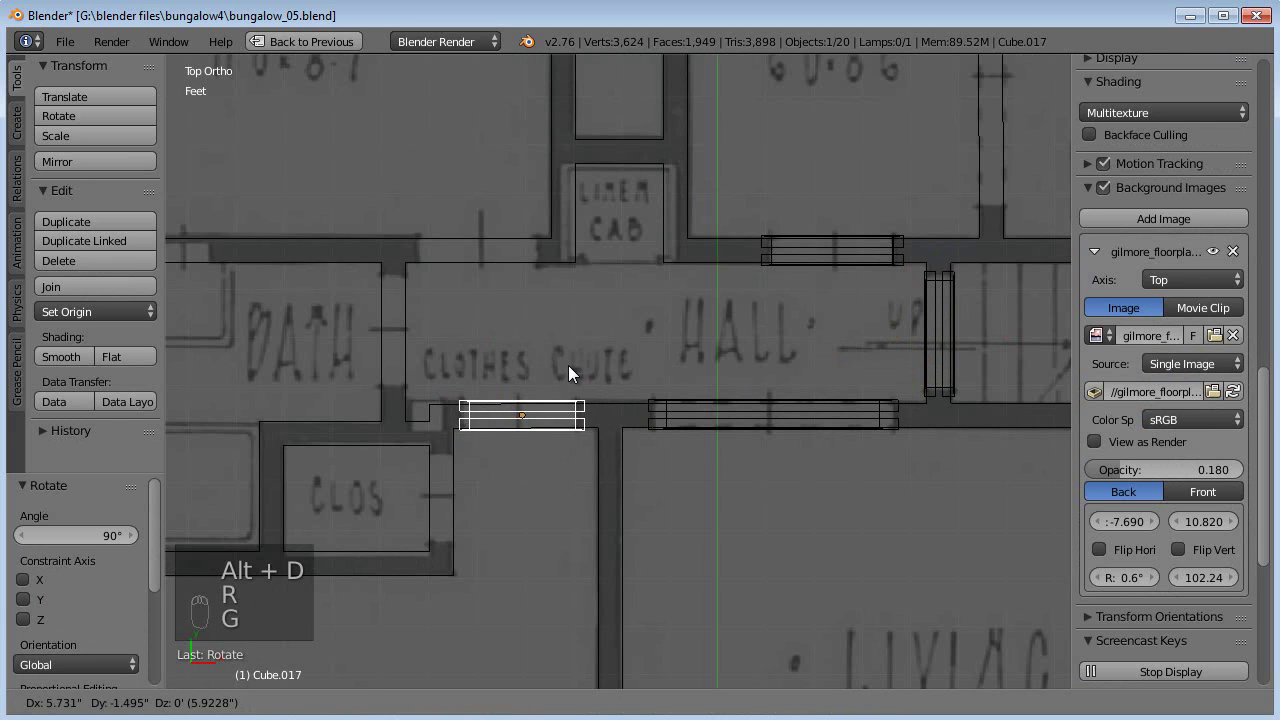
Step: Duplicate frames into the bedroom and bath doorways, the bath one turned sideways
middle_click(619, 488)
key(alt+d)
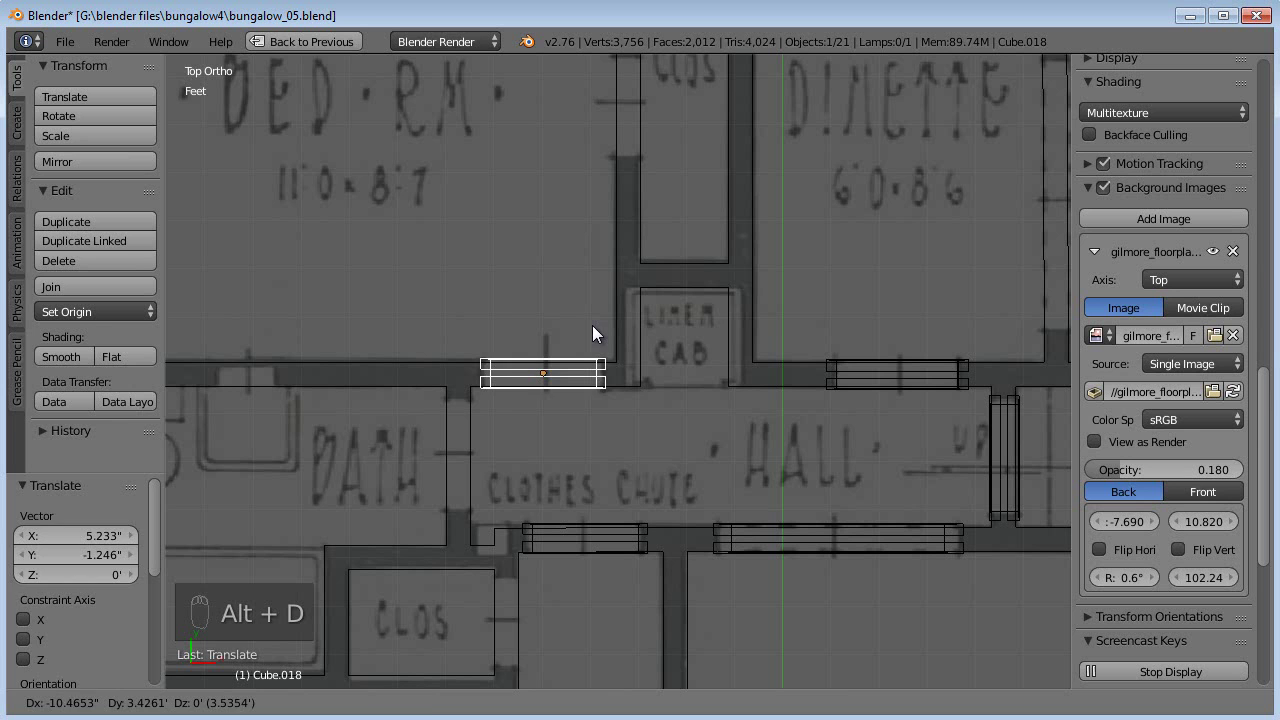
key(alt+d)
key(r)
key(g)
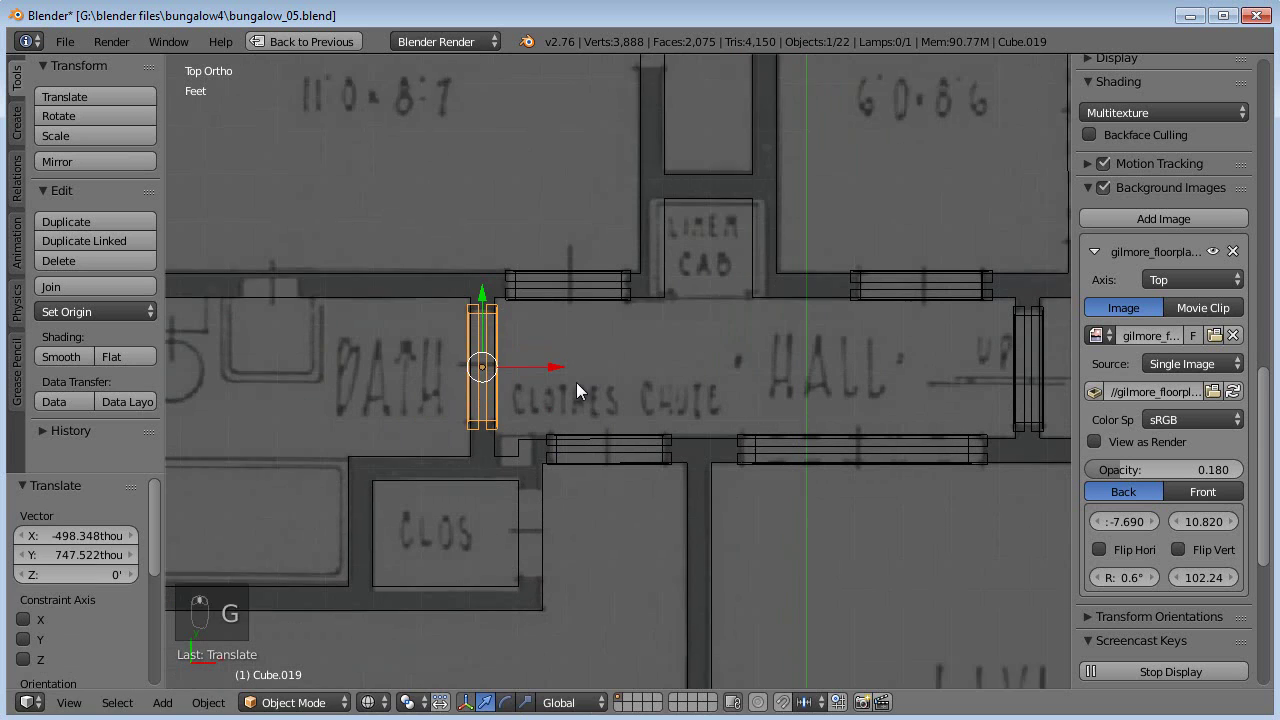
Step: Duplicate the sideways frame and place it in the doorway below the hall
key(alt+d)
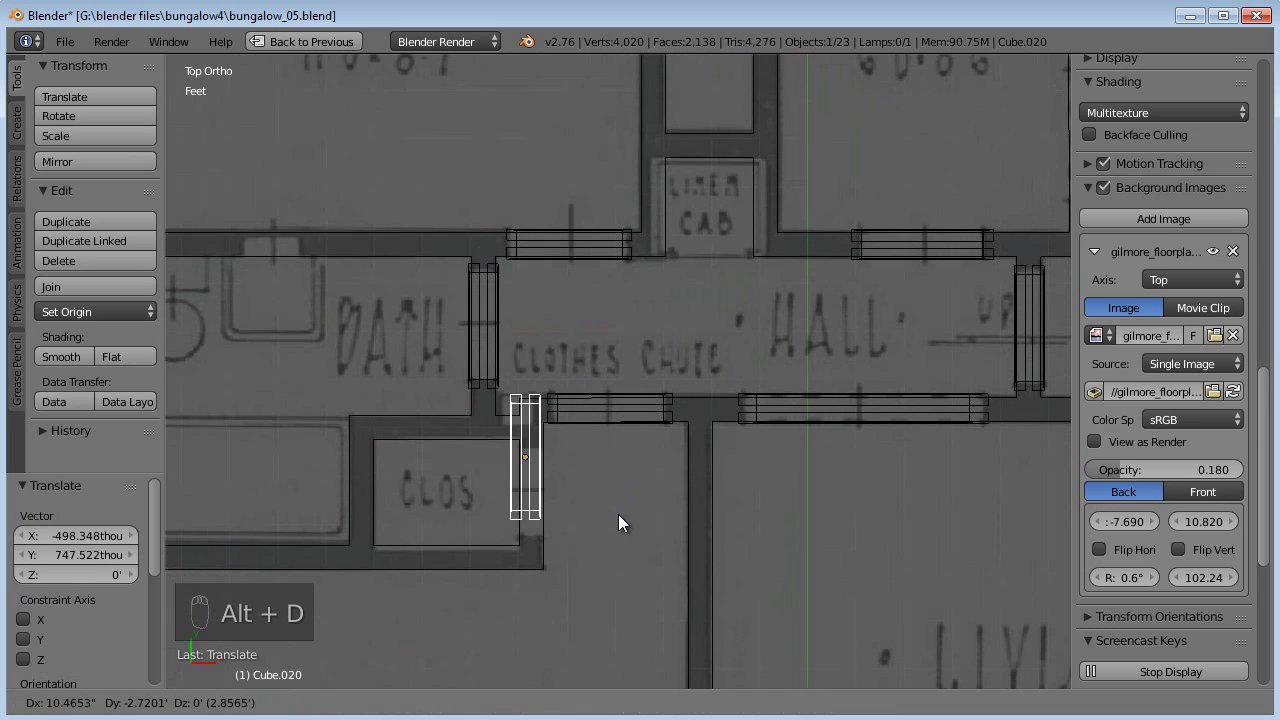
key(s)
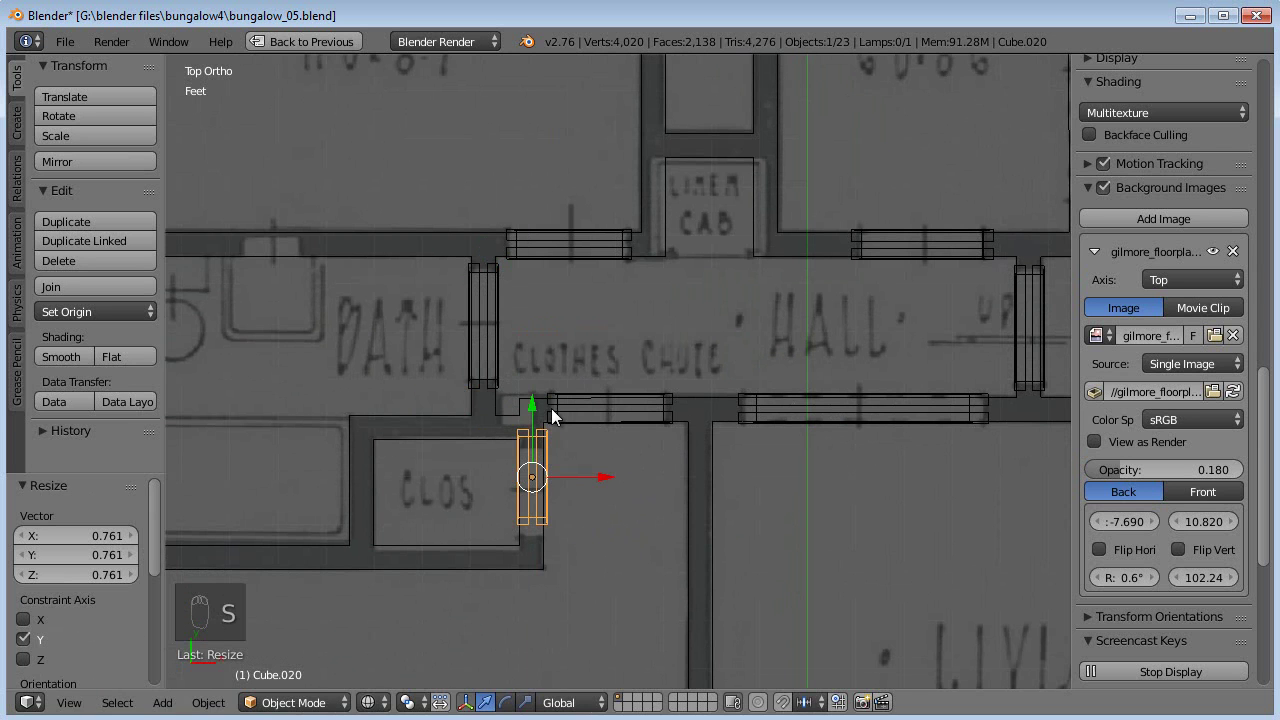
drag(536, 413, 589, 443)
drag(657, 473, 734, 179)
Step: Duplicate a frame for the bedroom closet doorway and shrink it to the closet opening
key(alt+d)
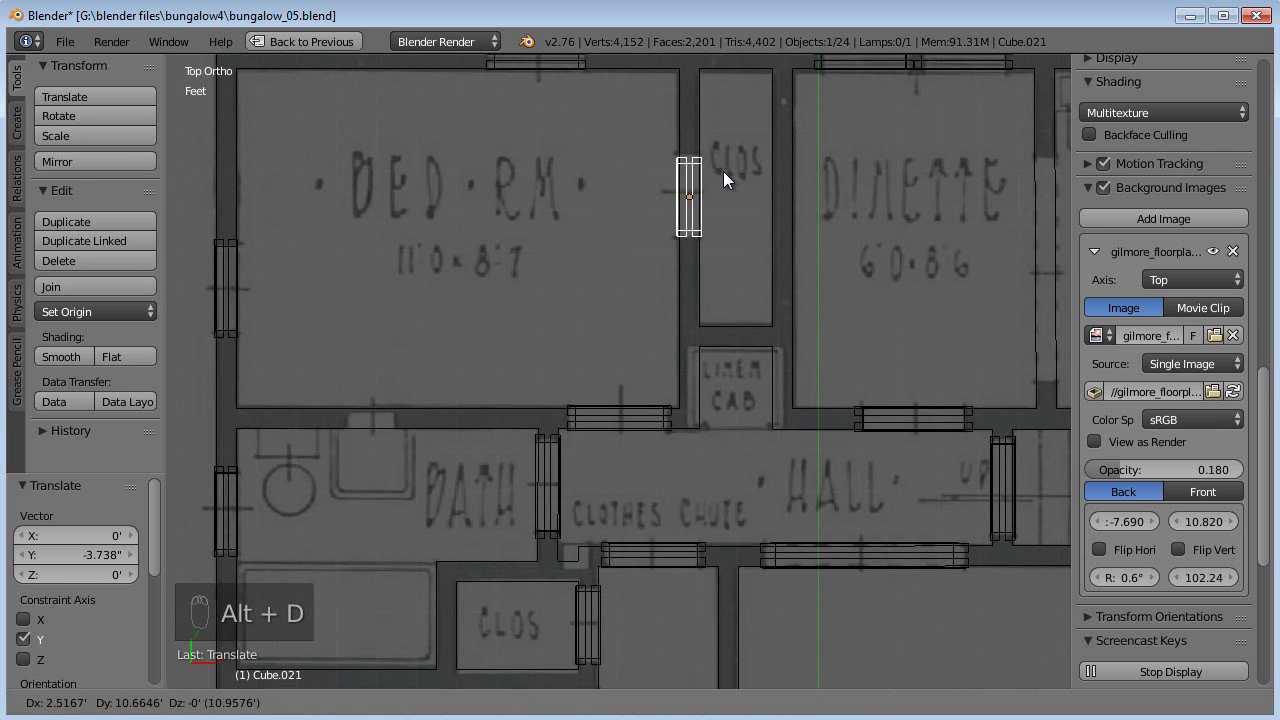
drag(649, 343, 685, 236)
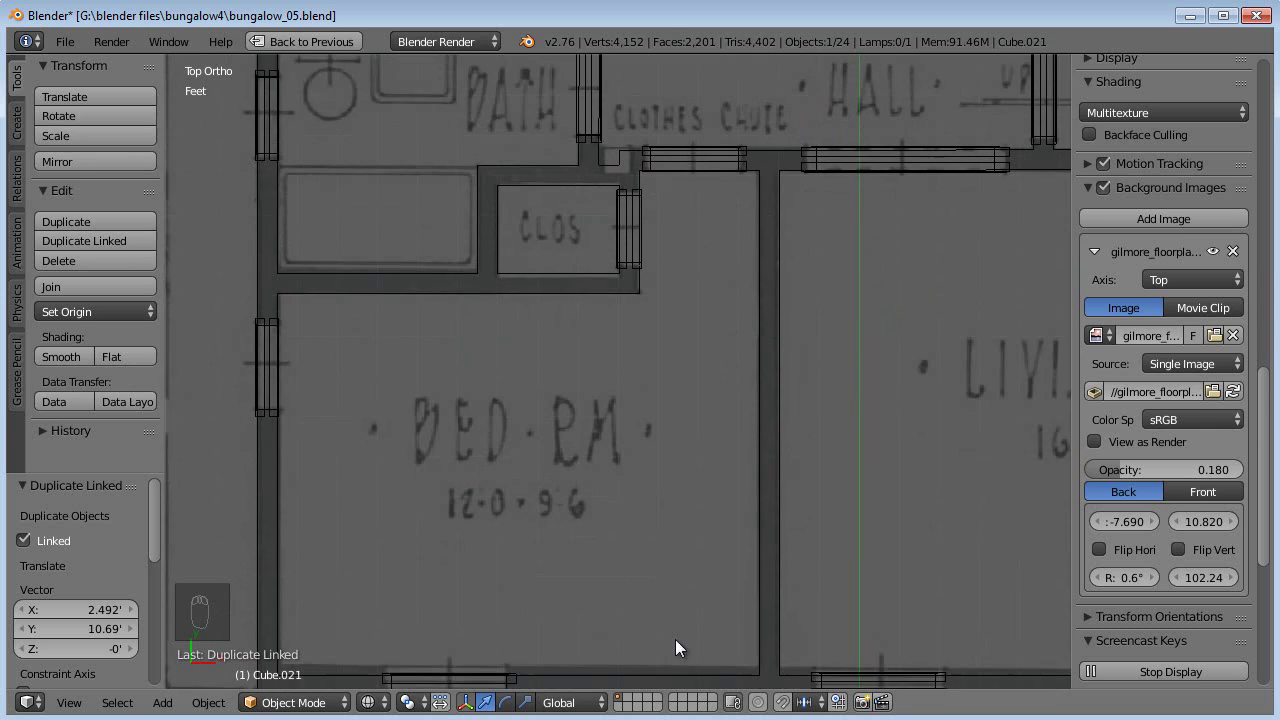
middle_click(580, 431)
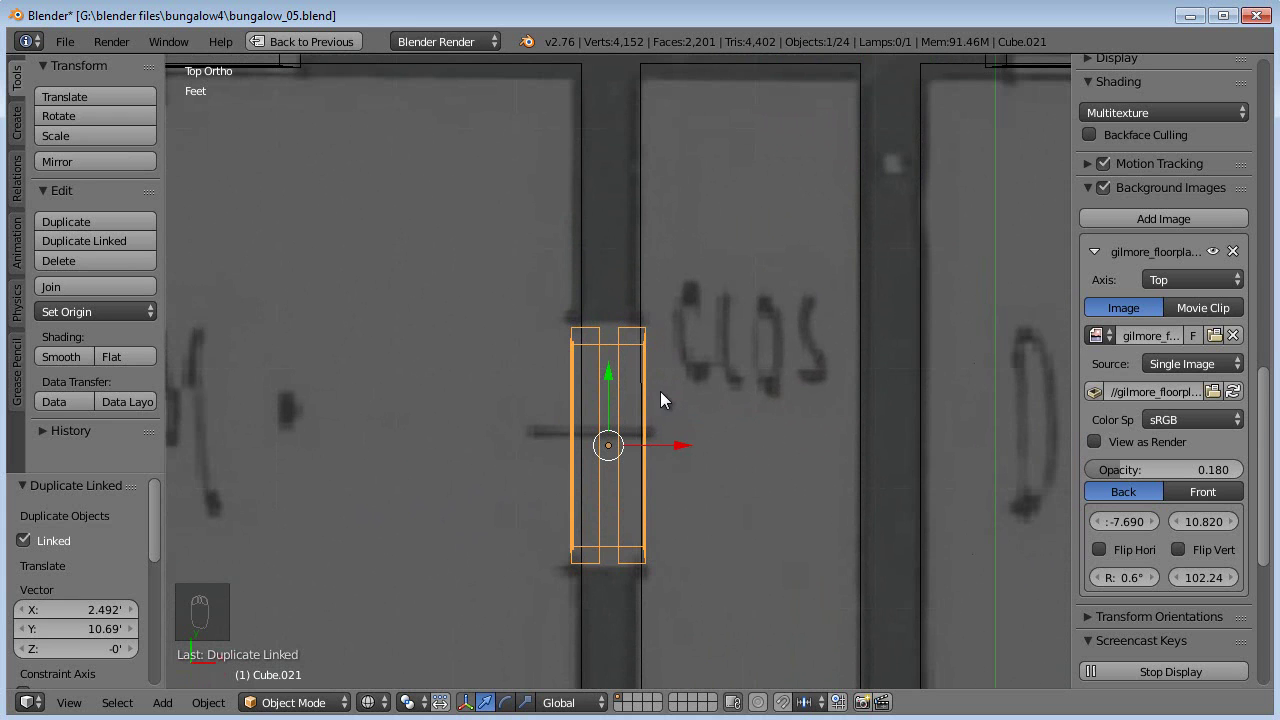
key(alt+s)
key(s)
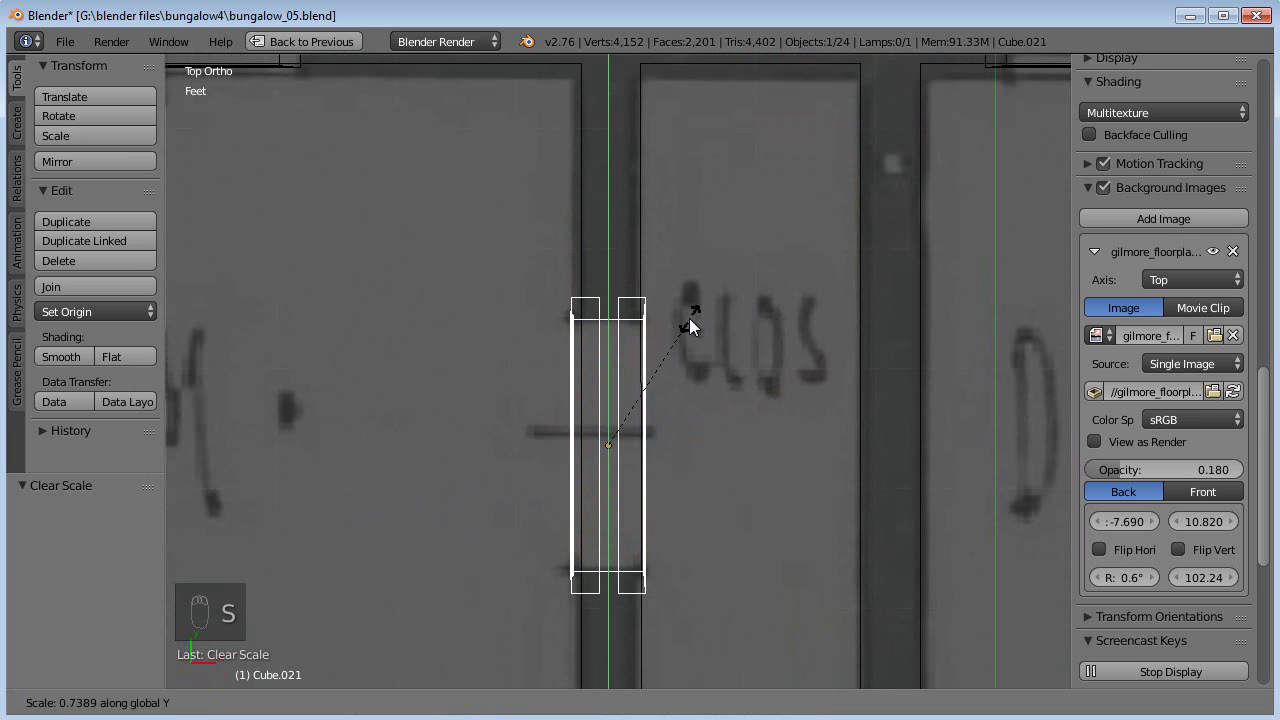
drag(619, 372, 750, 331)
key(s)
drag(741, 369, 825, 304)
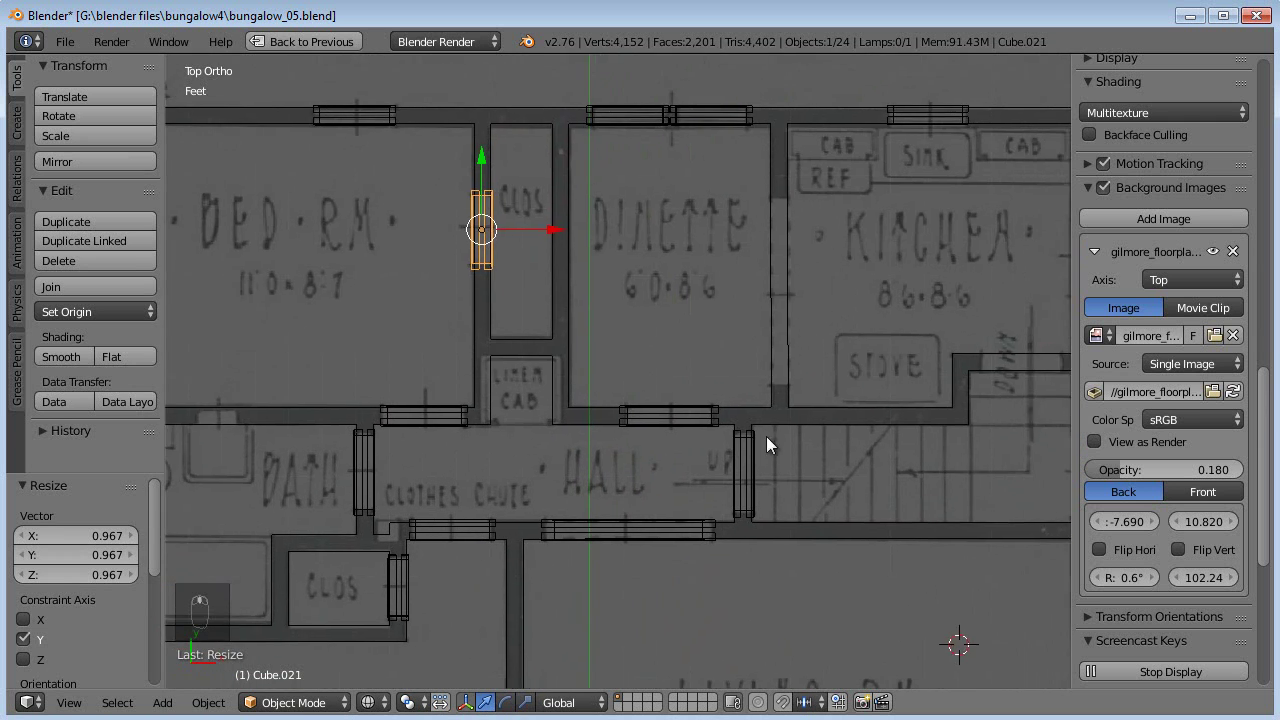
Step: Duplicate the frame and move the copy into the kitchen doorway by the stove
drag(634, 346, 497, 423)
drag(497, 423, 574, 425)
key(alt+d)
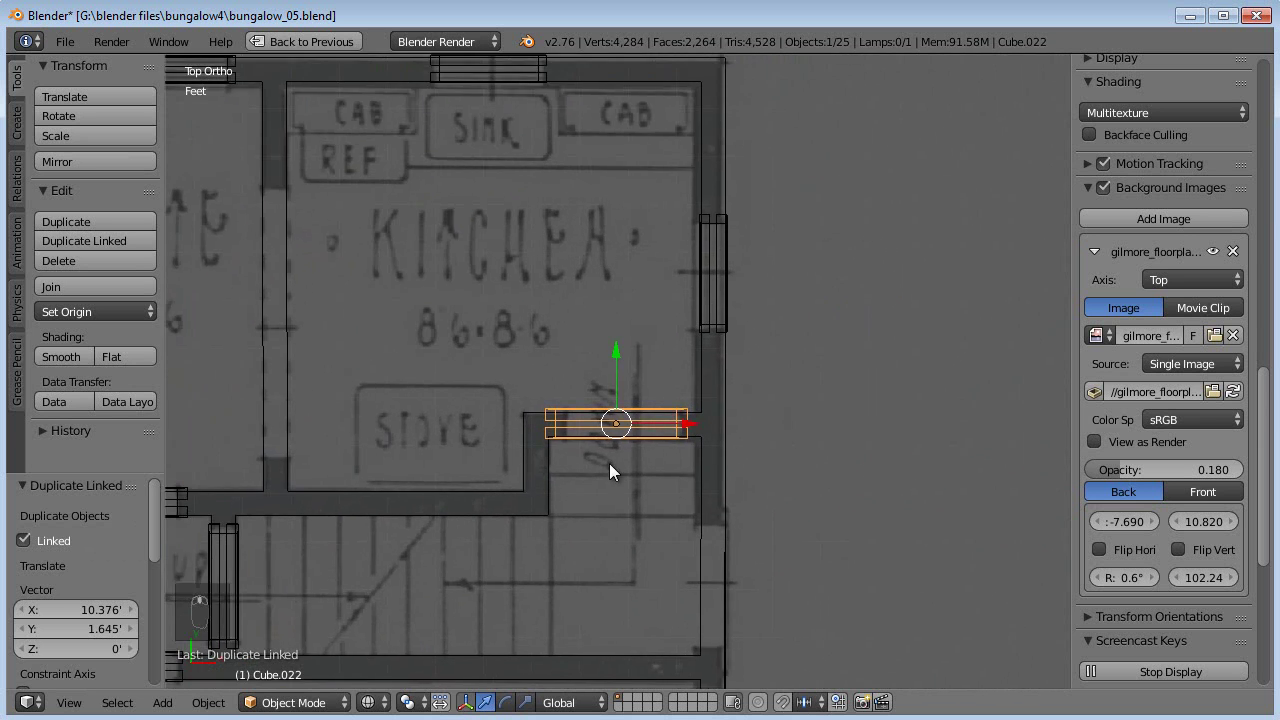
key(s)
drag(666, 450, 672, 451)
key(g)
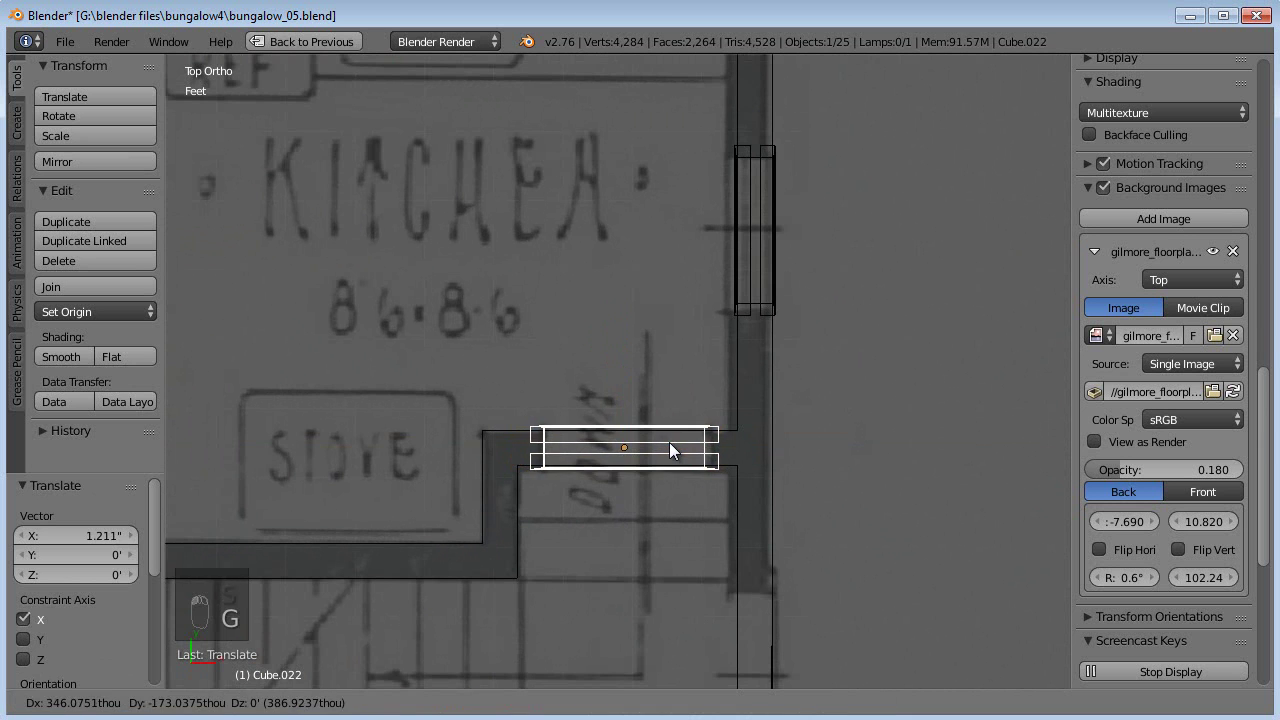
drag(636, 450, 447, 455)
Step: Duplicate once more and rotate the copy along the wall between dinette and kitchen
drag(447, 455, 584, 213)
key(alt+d)
drag(601, 378, 590, 427)
key(r)
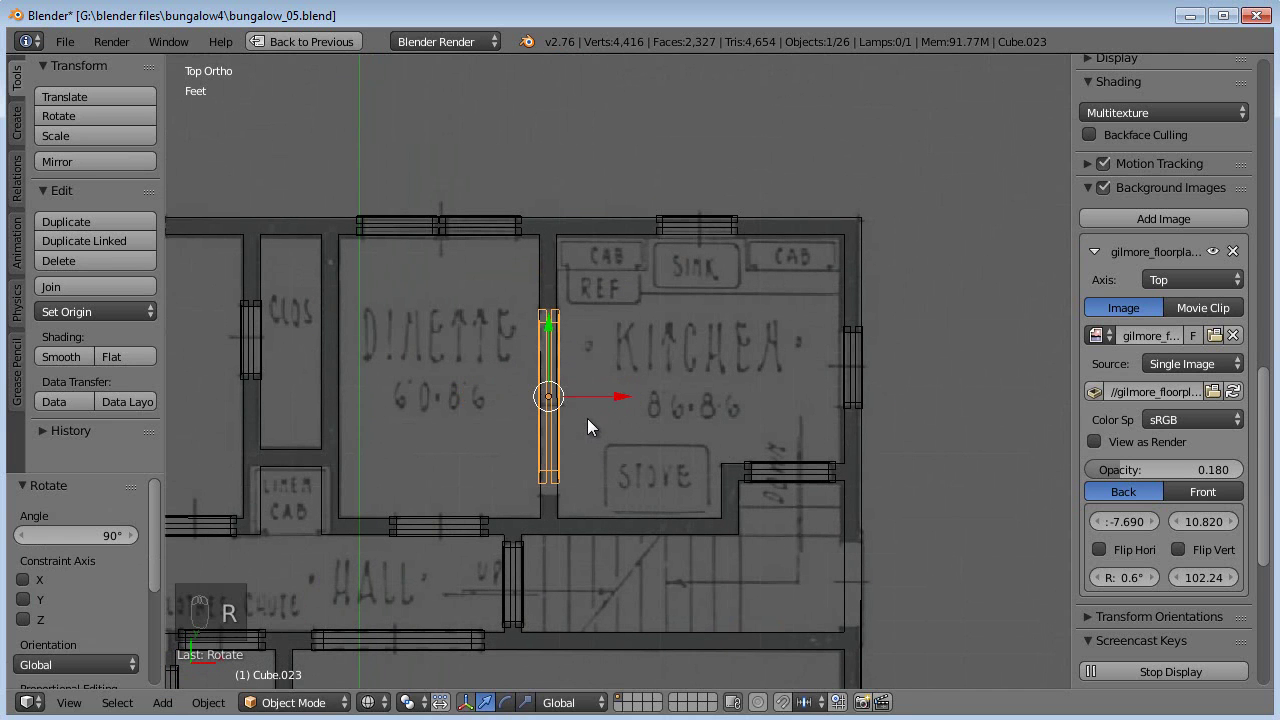
drag(555, 354, 574, 365)
middle_click(574, 365)
Step: In solid view, turn the selected frame about one axis so it sits square in its doorway
key(z)
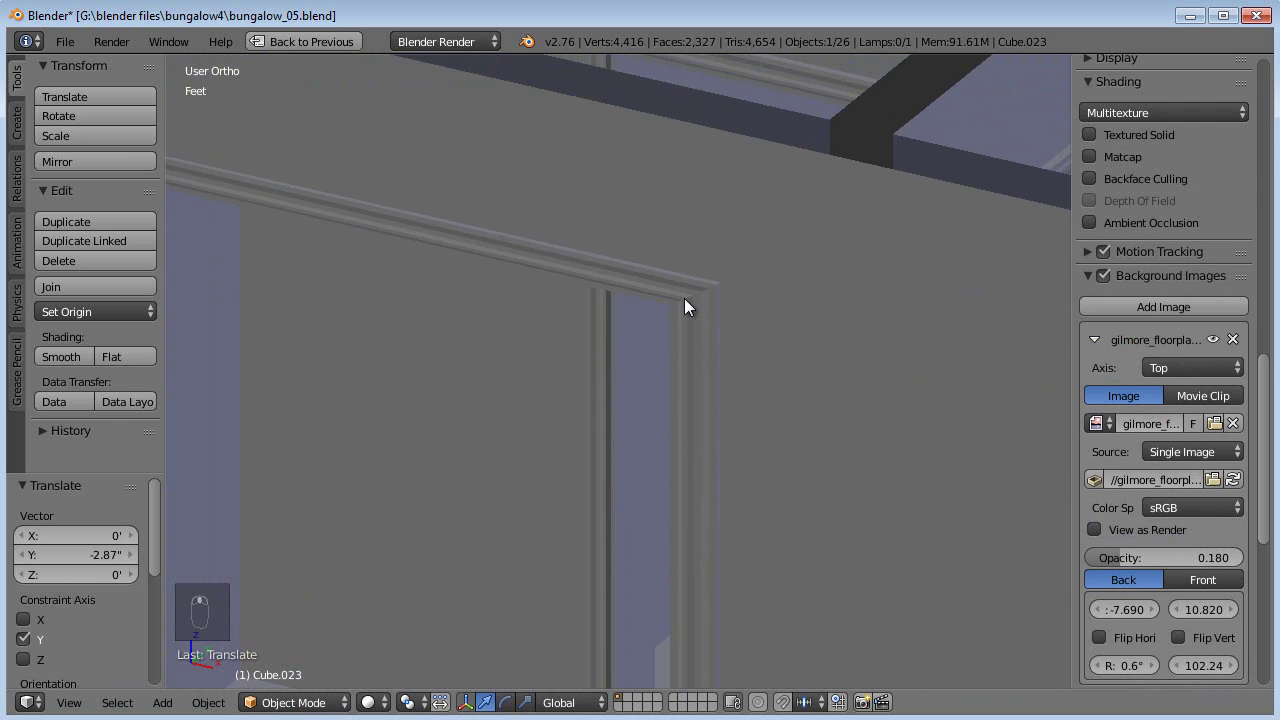
drag(695, 314, 710, 454)
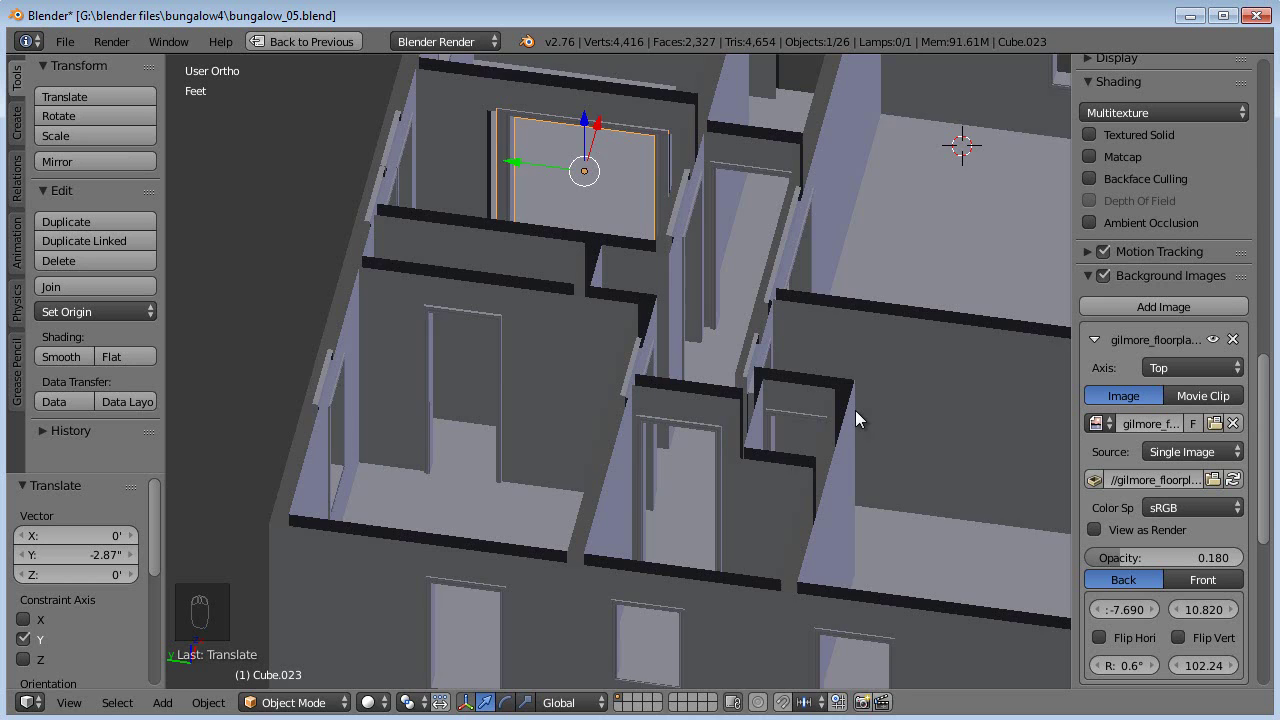
key(s)
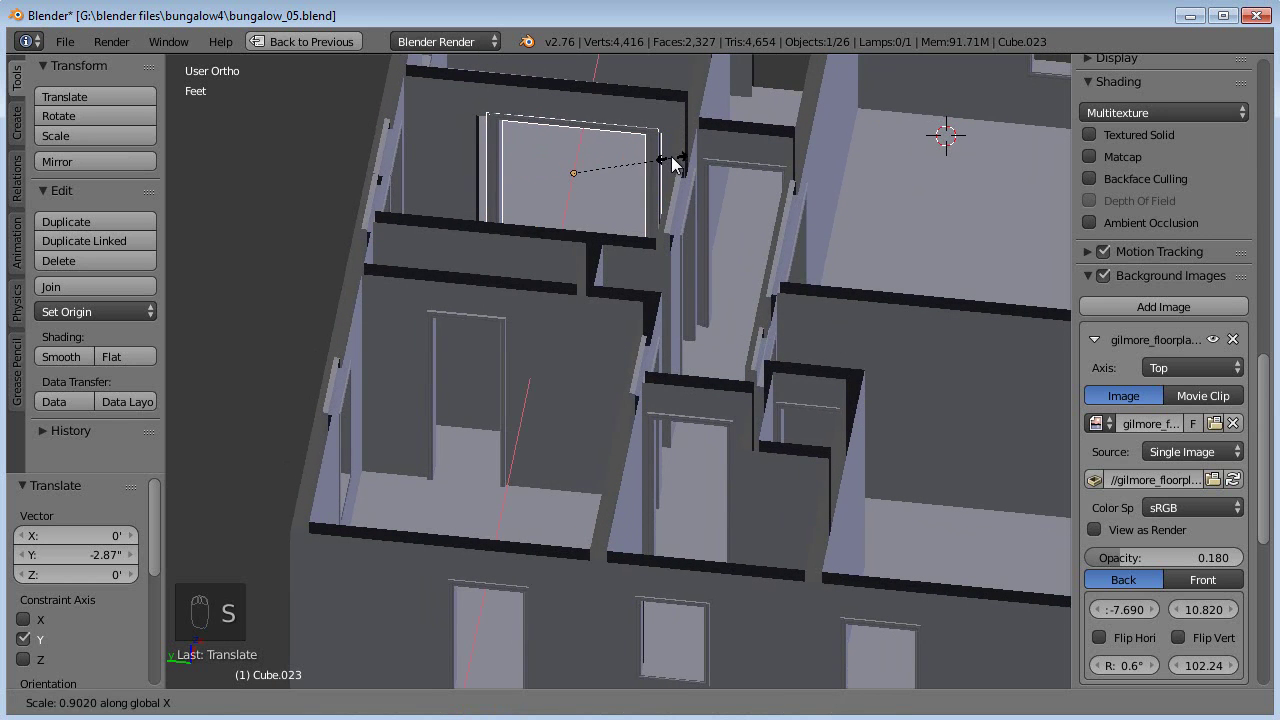
key(s)
drag(661, 190, 878, 332)
key(s)
click(878, 332)
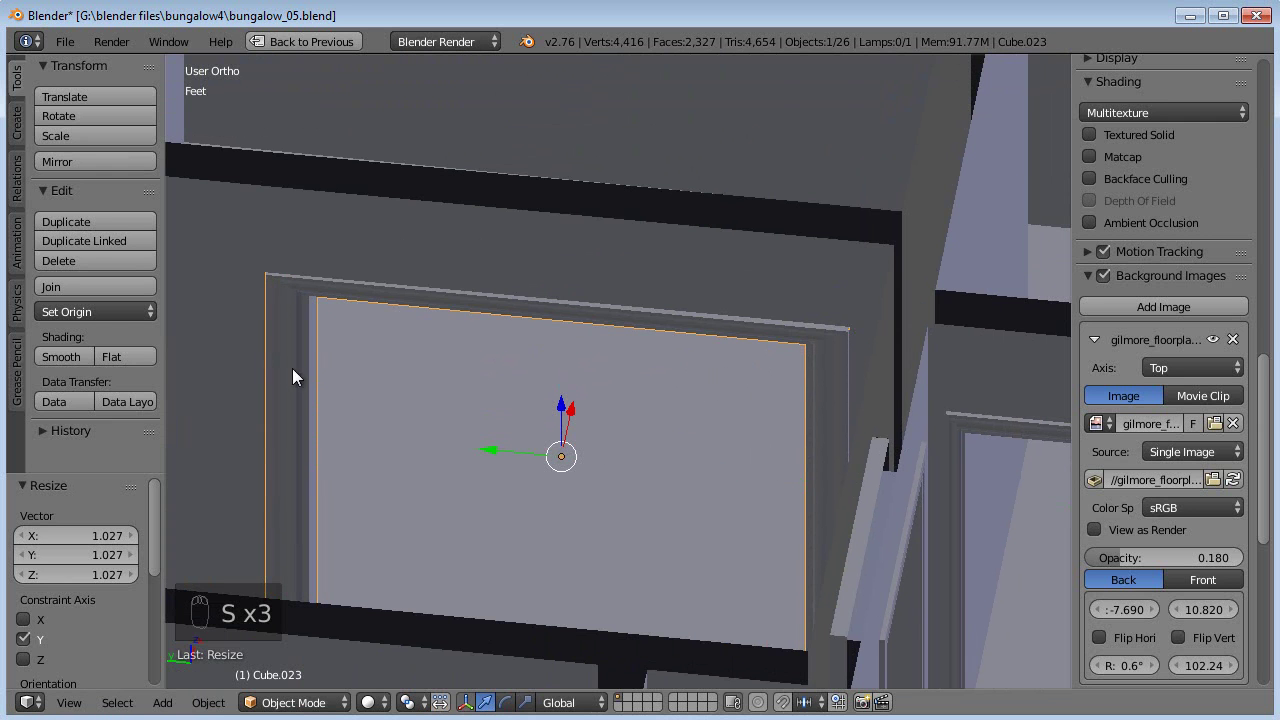
Step: Orbit and pull back around the bungalow to check all interior frames in 3D
drag(587, 342, 498, 334)
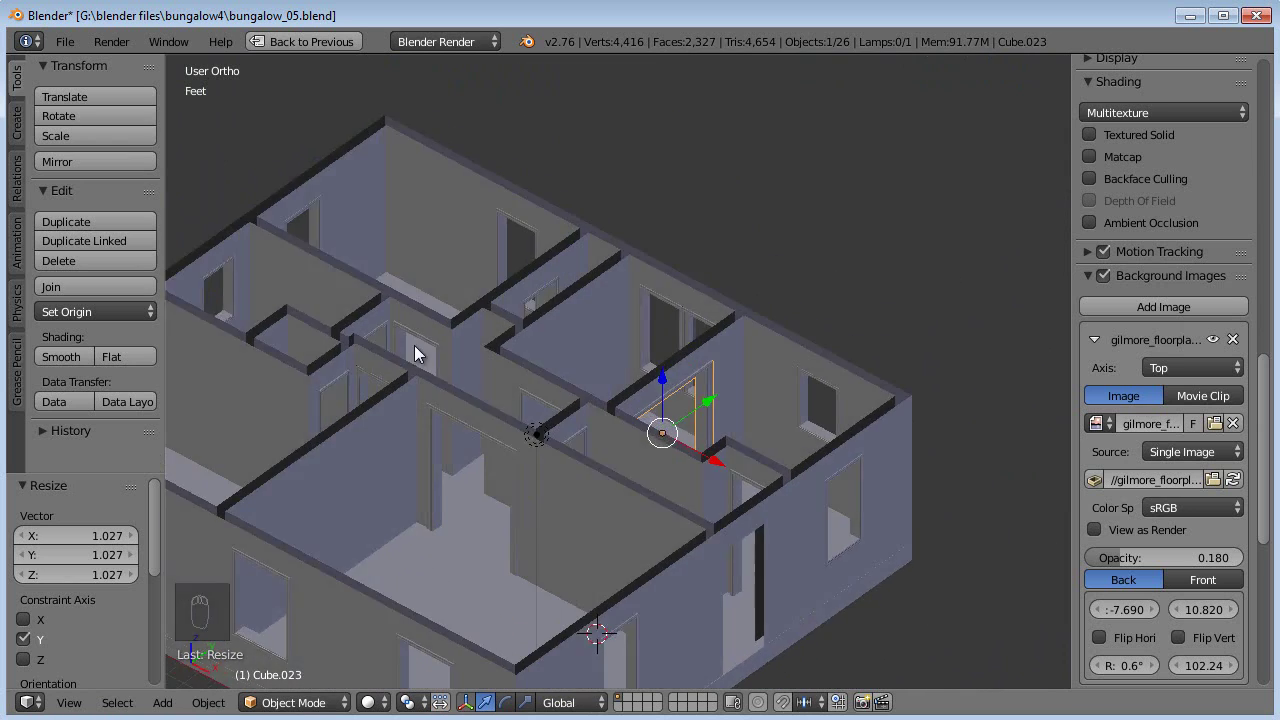
drag(507, 391, 628, 455)
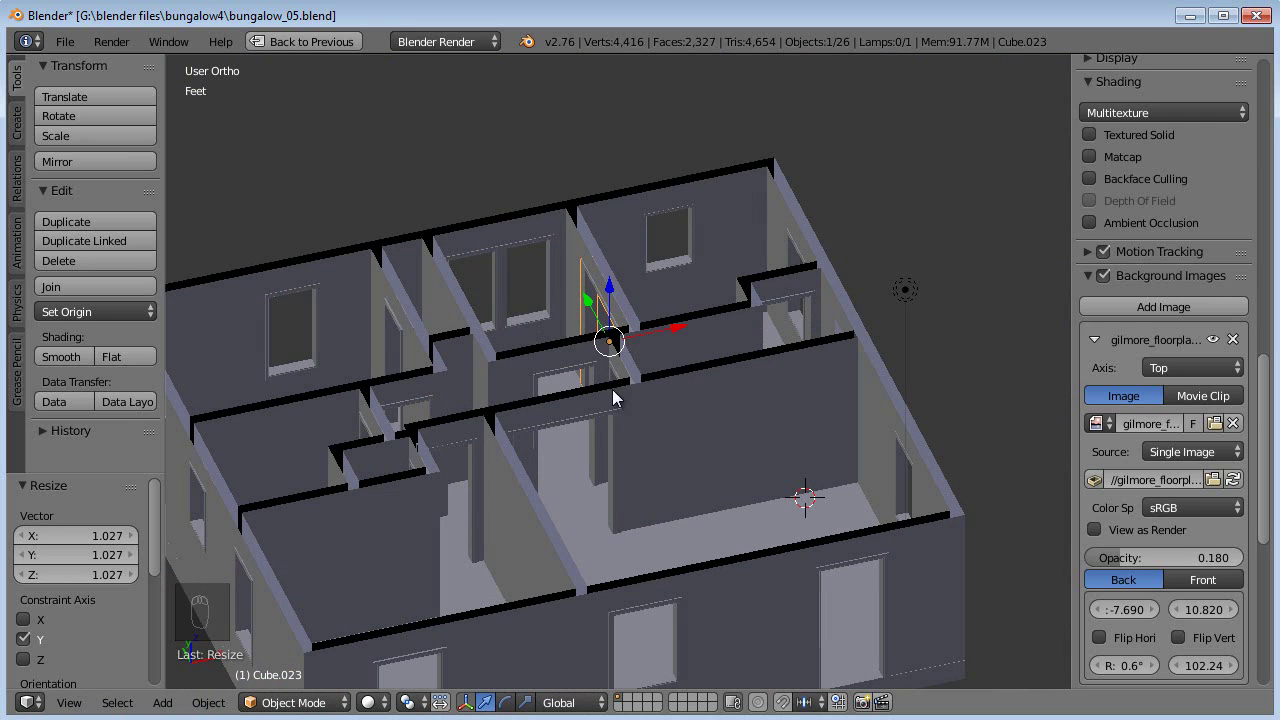
drag(623, 391, 575, 319)
key(a)
drag(496, 358, 306, 353)
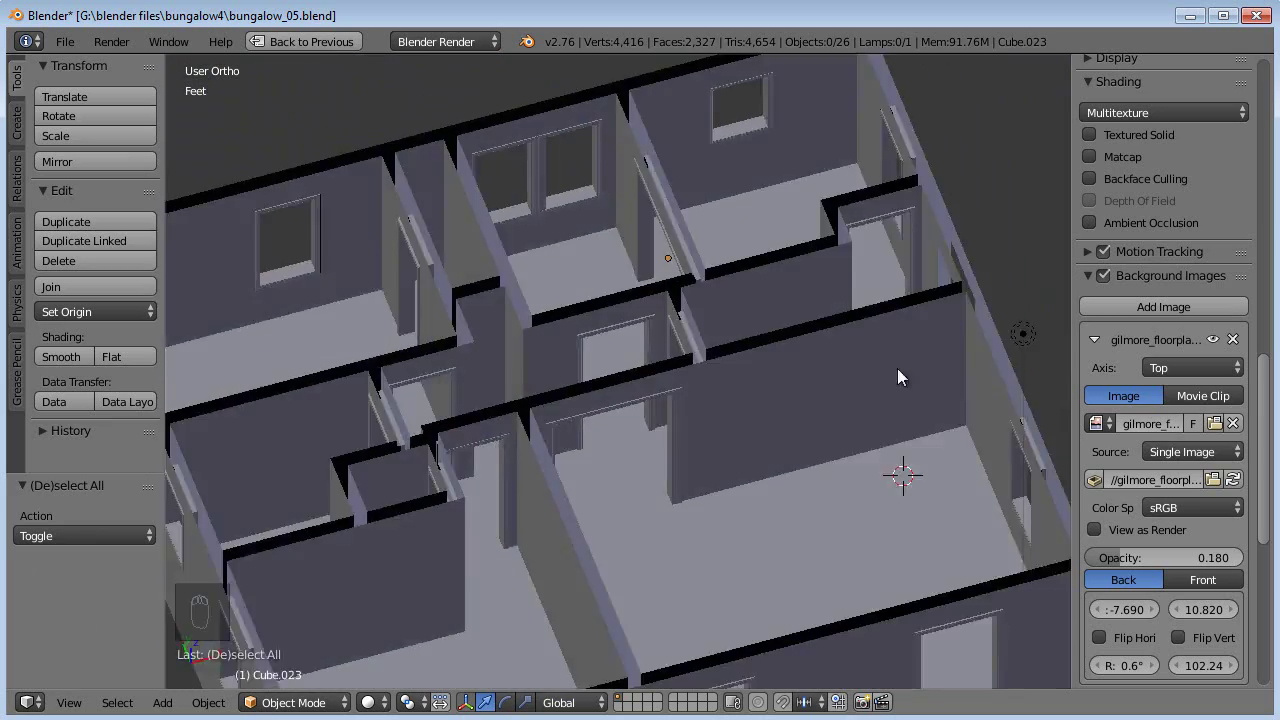
drag(1018, 323, 491, 313)
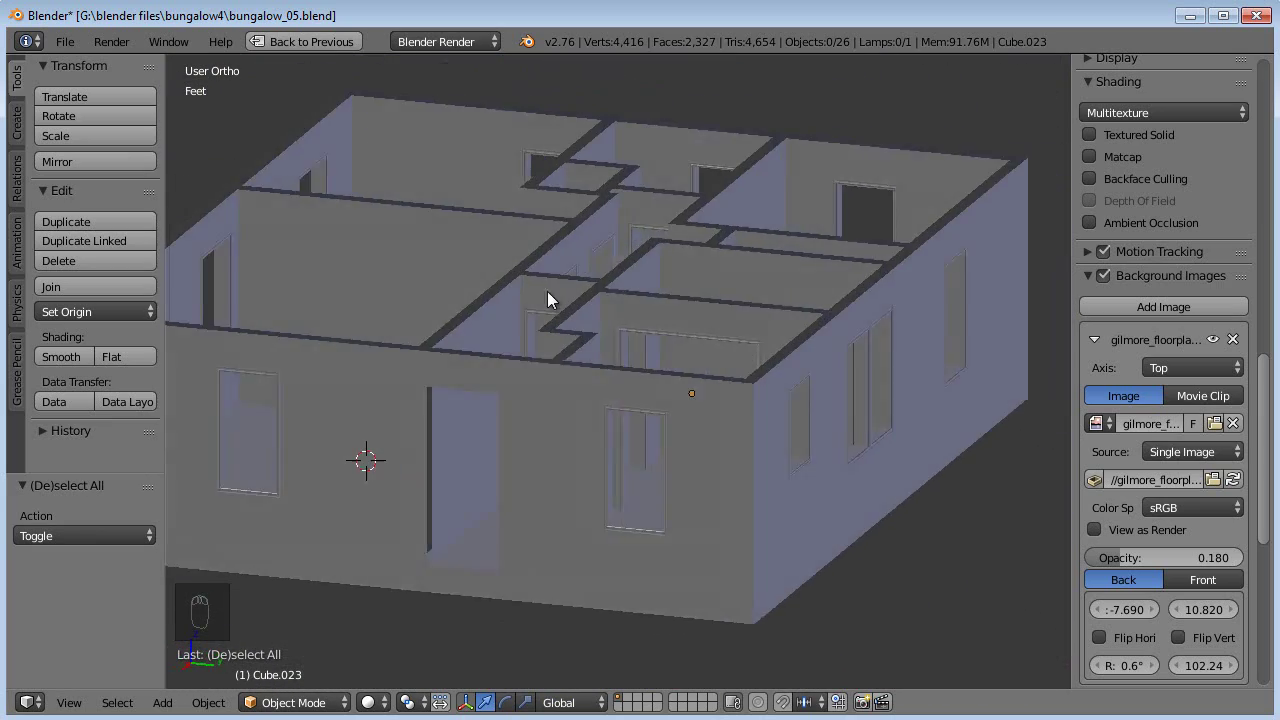
Step: In top view duplicate a frame, rotate, move and scale it narrower into the exterior doorway below the kitchen
middle_click(528, 474)
key(KP_7)
key(z)
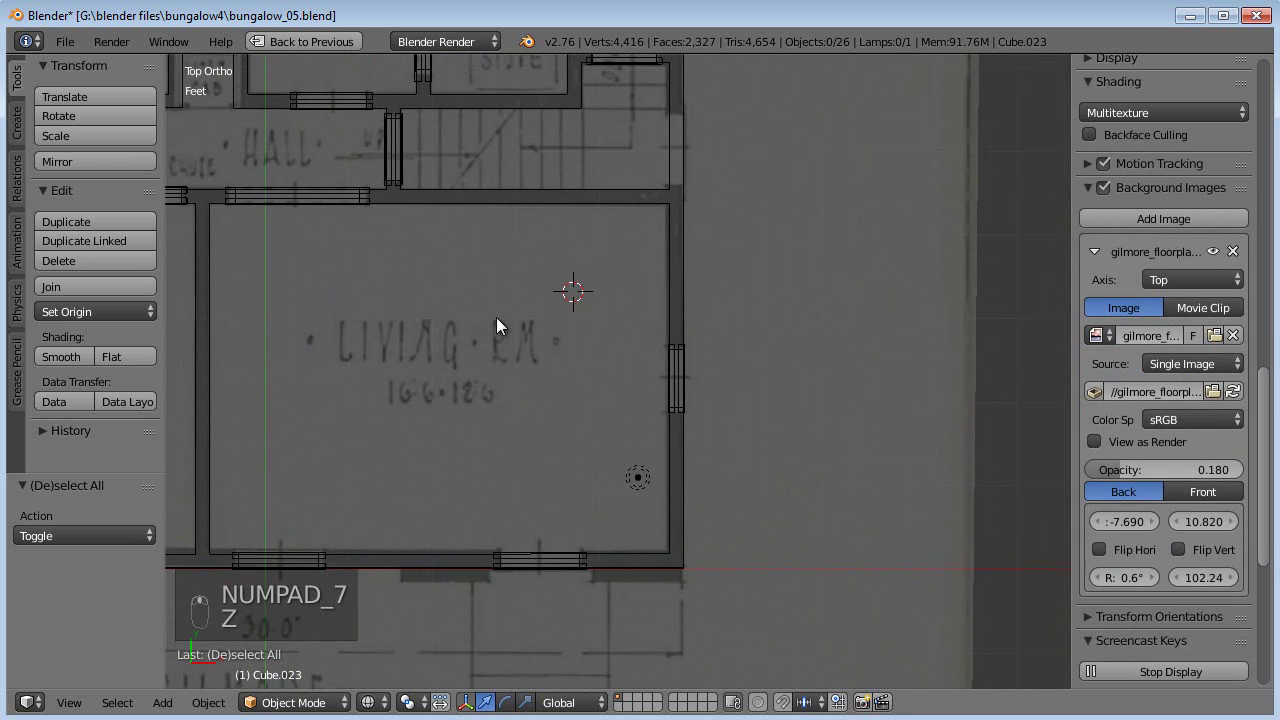
right_click(555, 565)
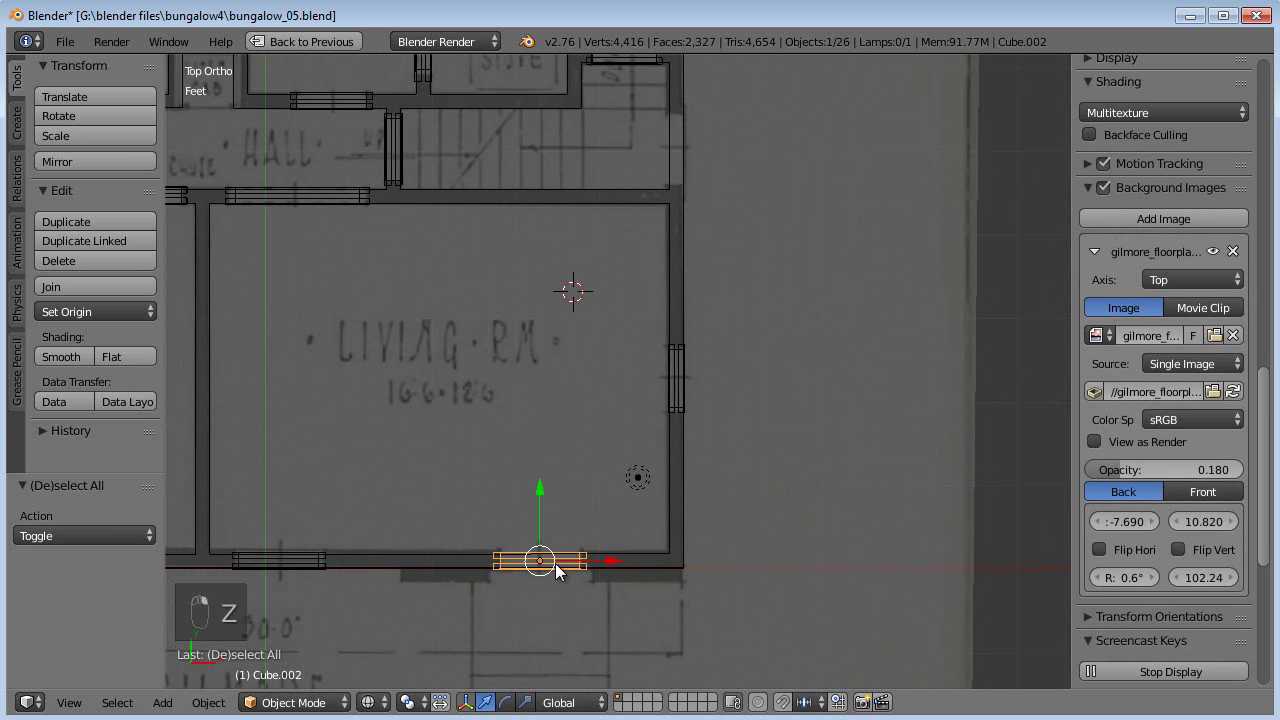
key(alt+d)
middle_click(688, 309)
key(r)
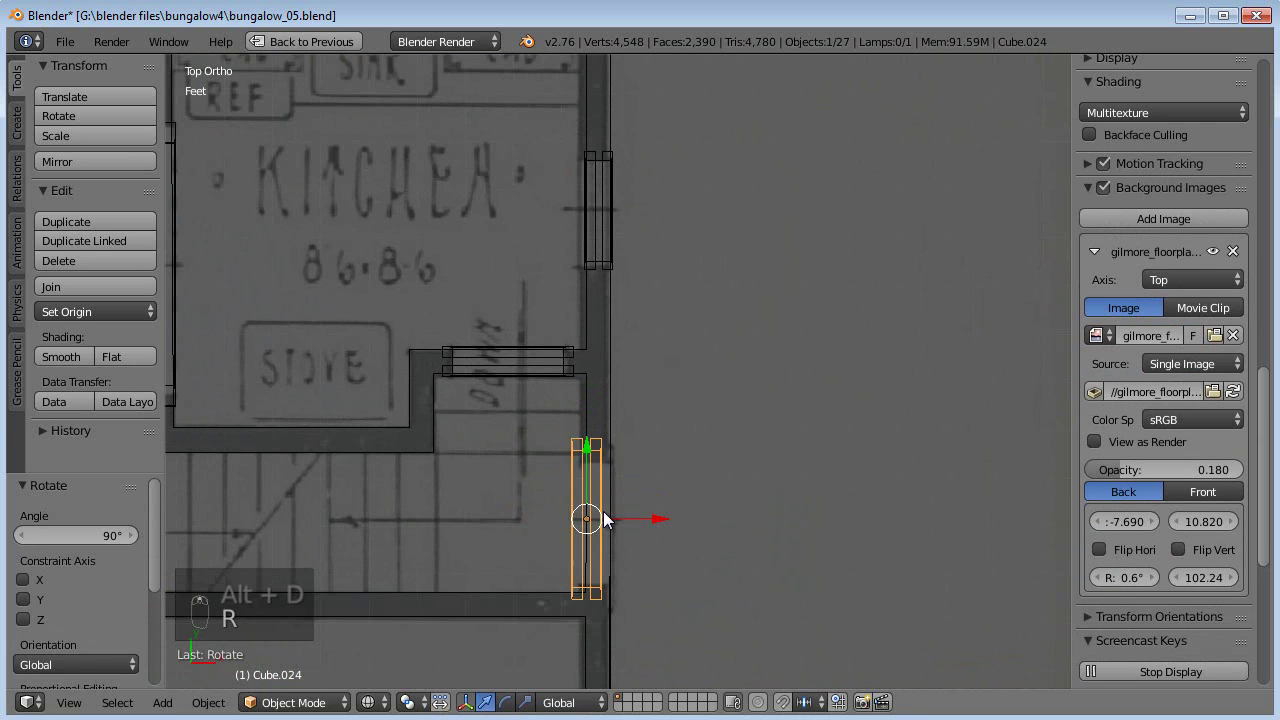
key(g)
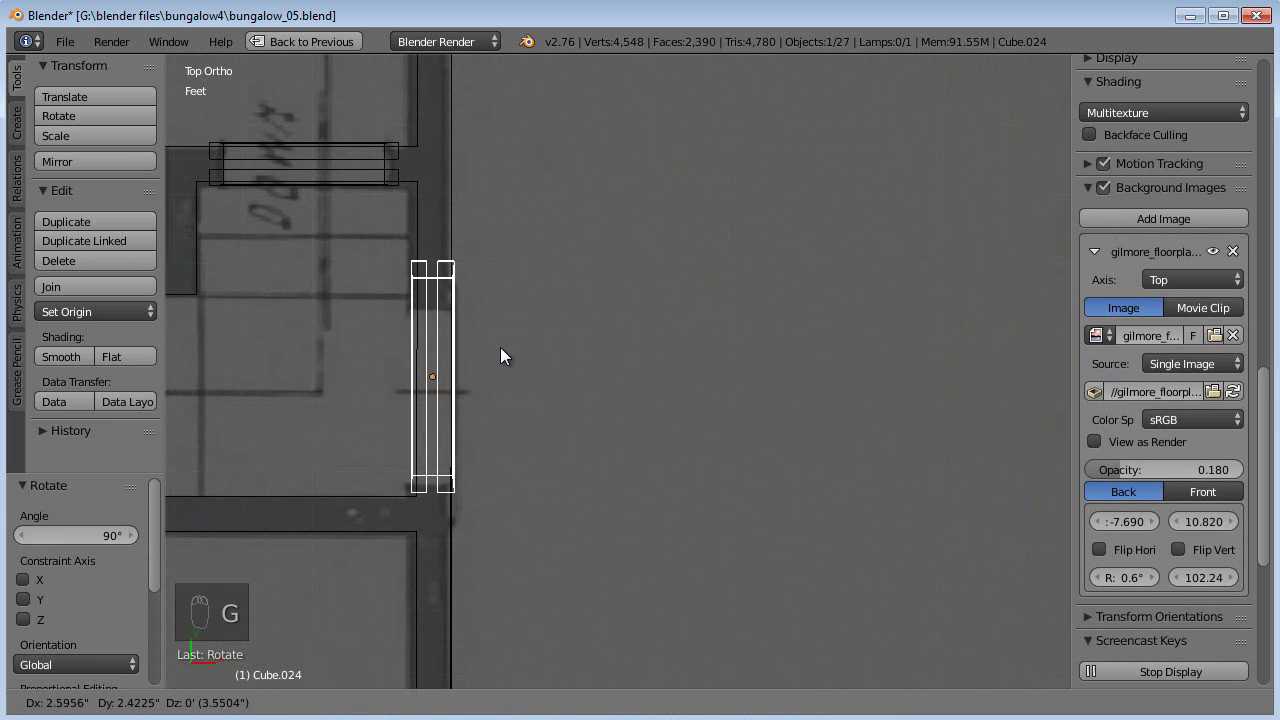
key(s)
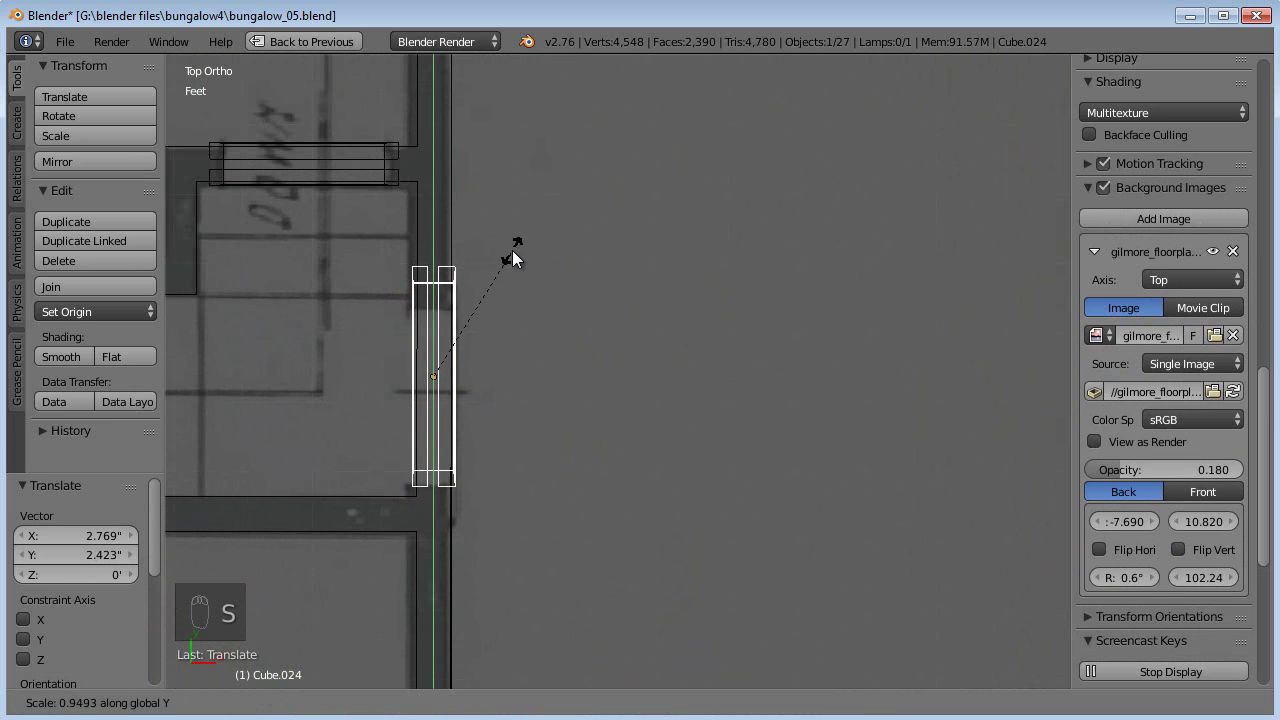
click(438, 324)
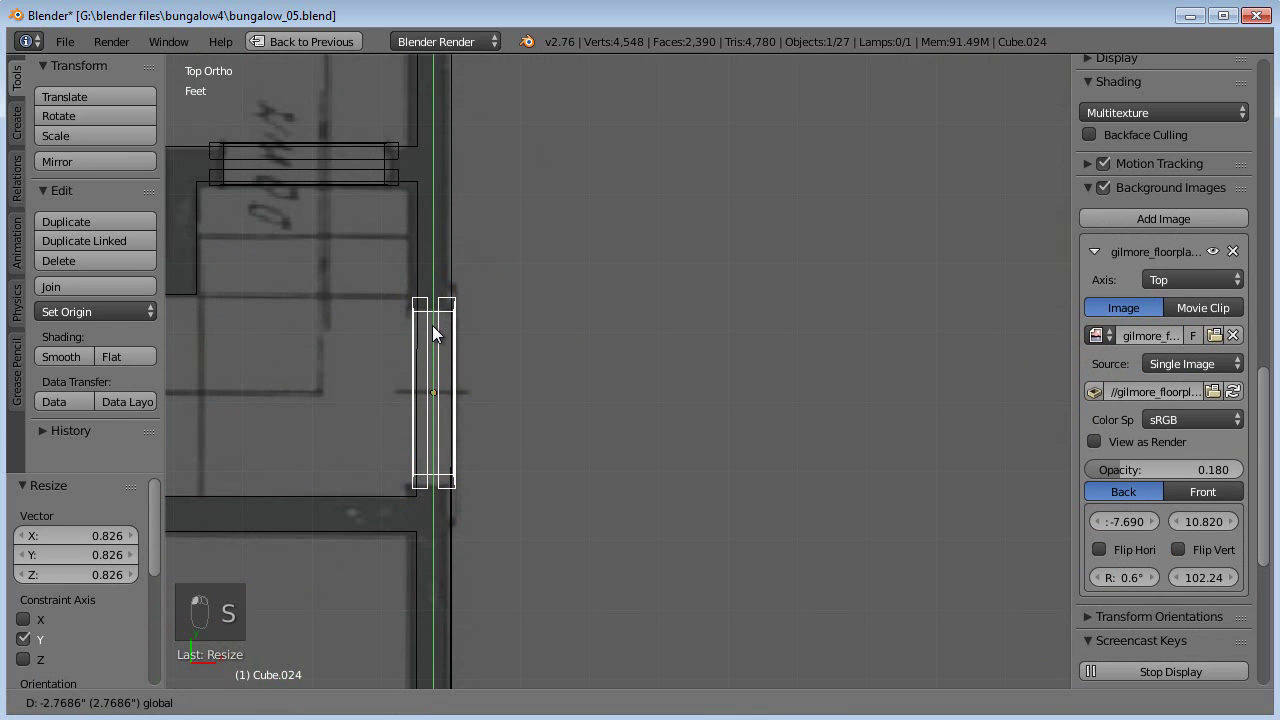
click(439, 334)
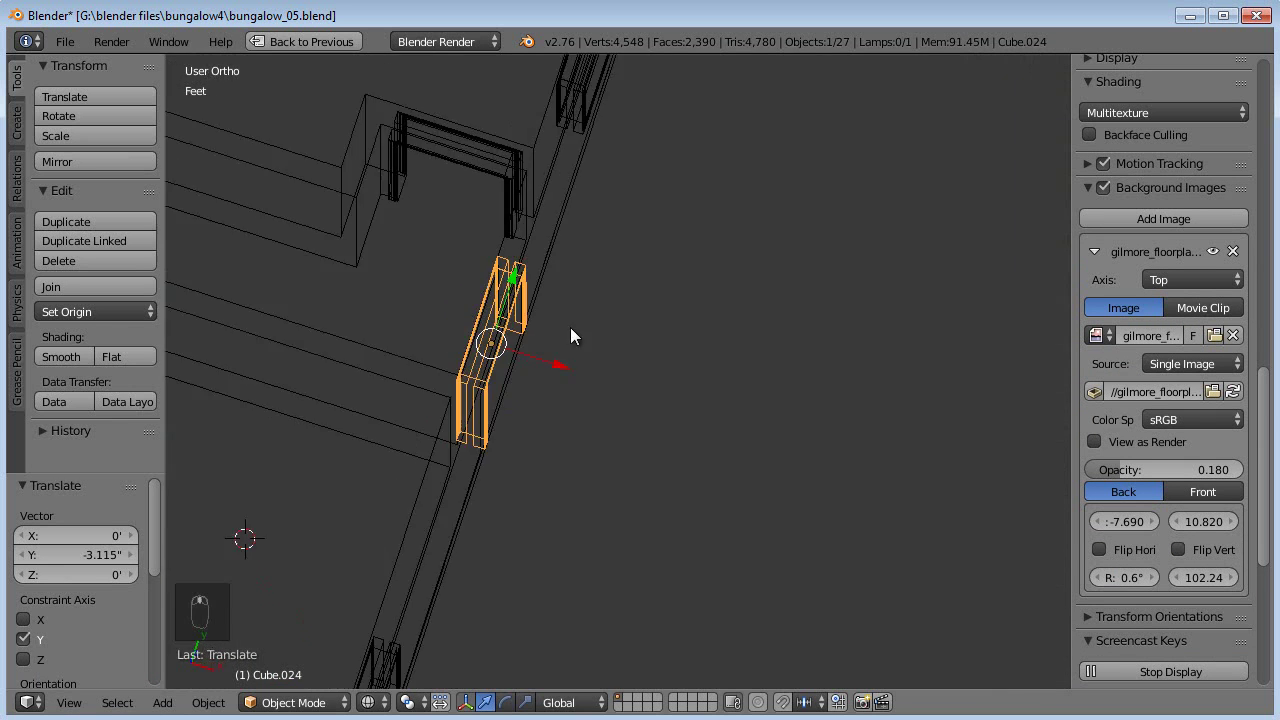
Step: View the new front-entrance frame shaded solid from outside the wall
key(z)
key(a)
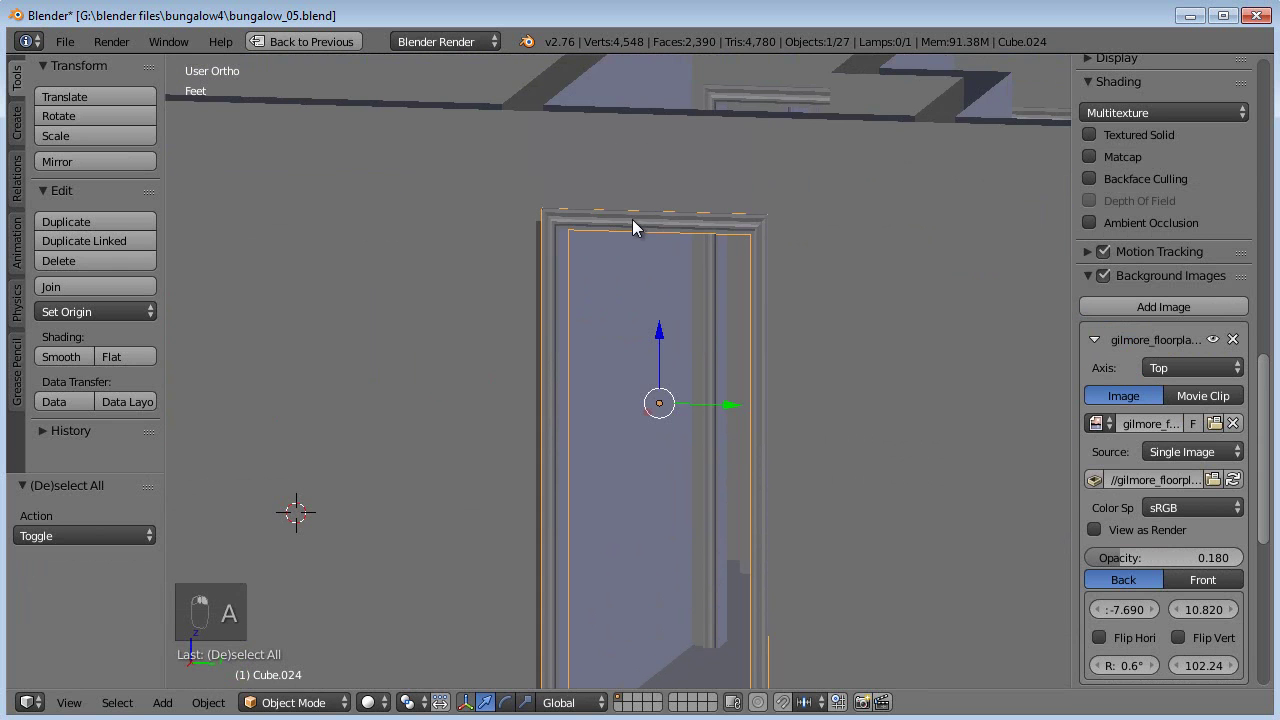
middle_click(729, 410)
drag(722, 408, 695, 429)
key(a)
drag(695, 429, 713, 500)
middle_click(489, 430)
middle_click(799, 445)
middle_click(823, 398)
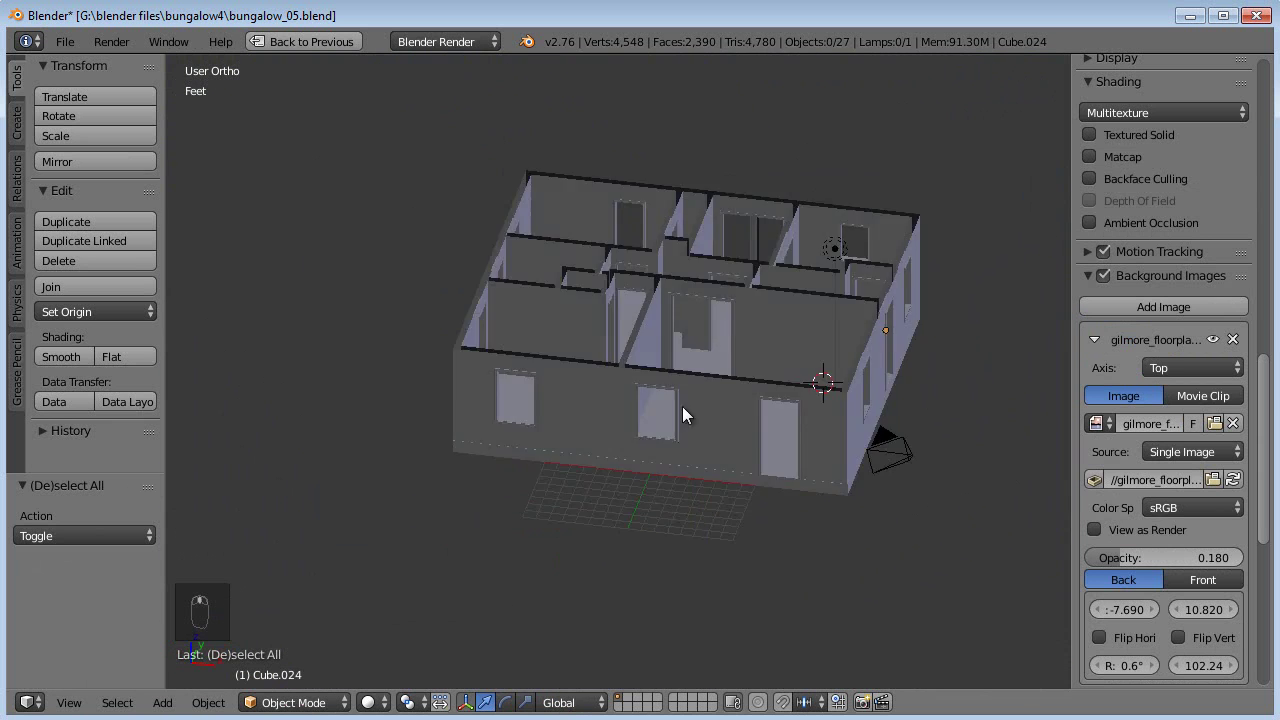
middle_click(531, 383)
drag(632, 368, 589, 358)
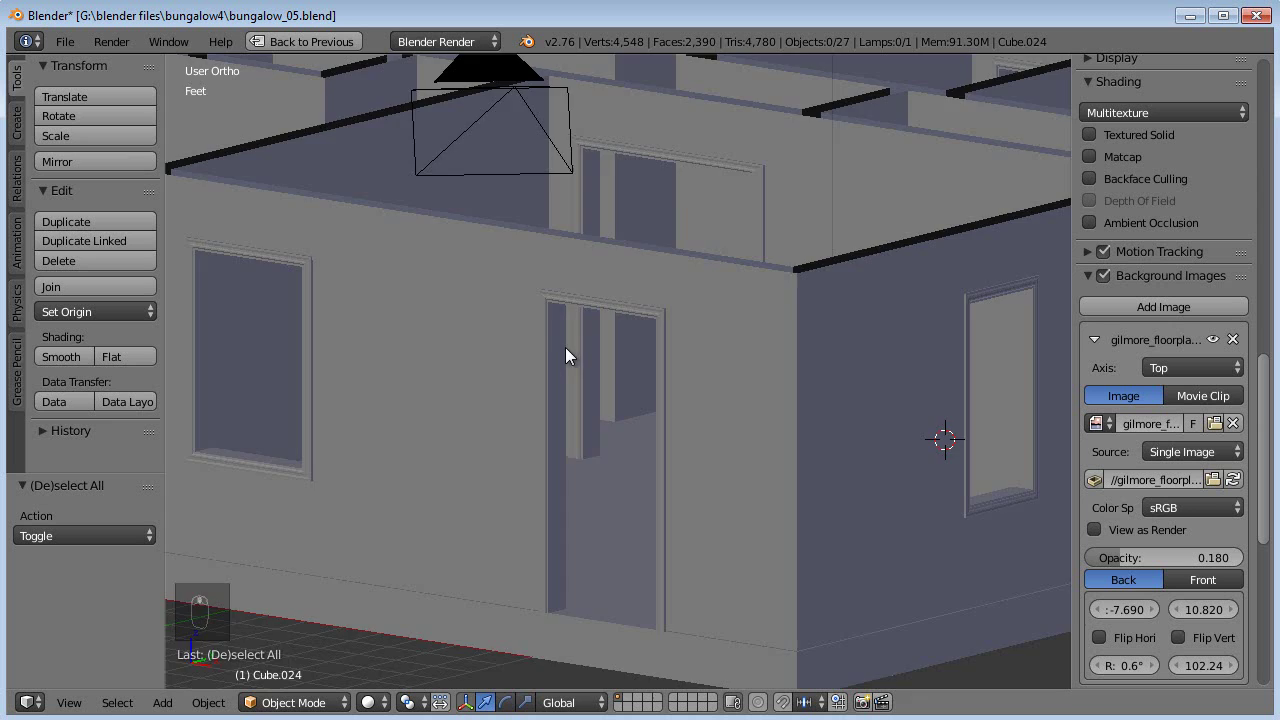
drag(661, 354, 616, 381)
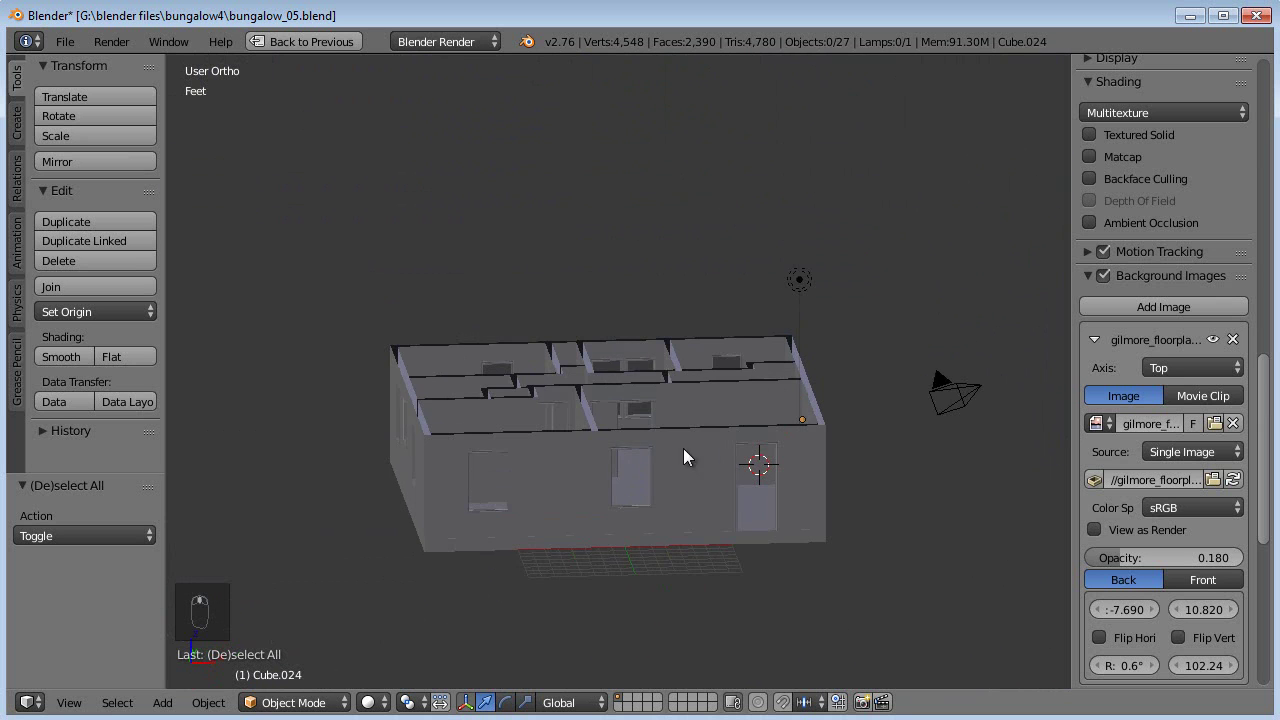
middle_click(621, 468)
drag(641, 504, 625, 420)
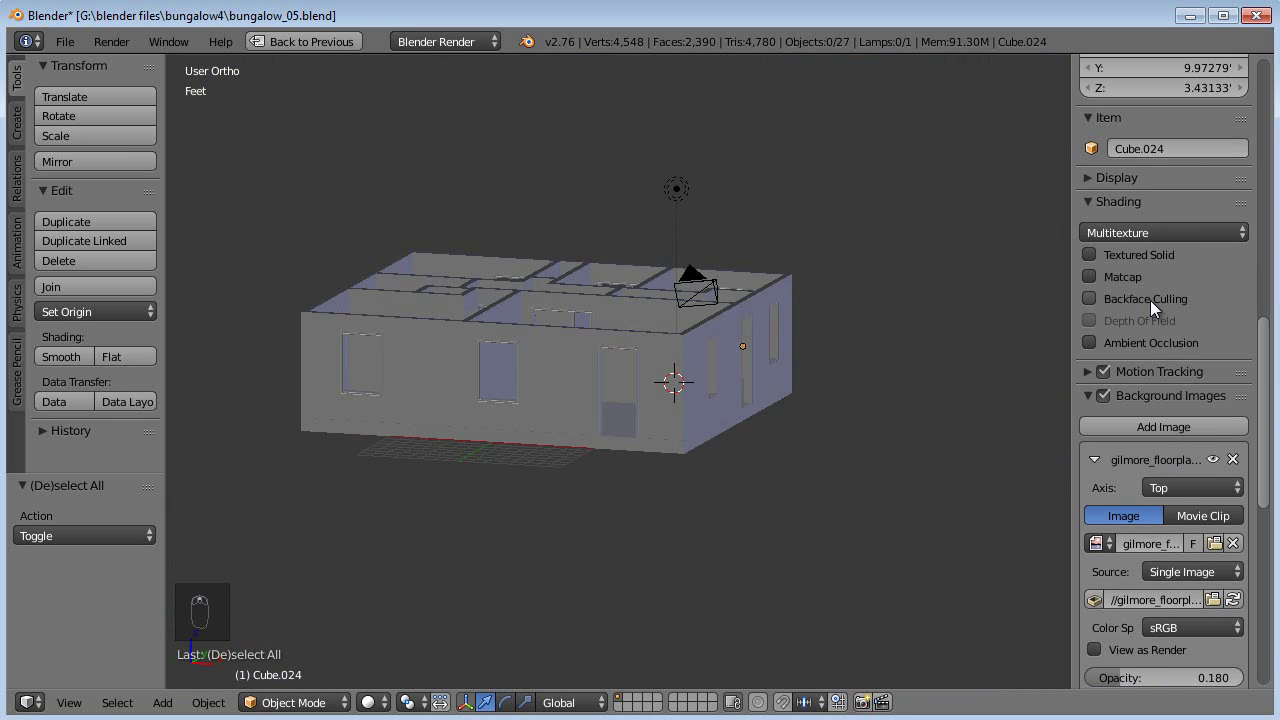
Step: Return to the full layout and change the Lamp's type to Sun
drag(1142, 240, 1030, 290)
drag(385, 710, 567, 443)
middle_click(611, 489)
drag(807, 260, 693, 558)
key(ctrl+Down)
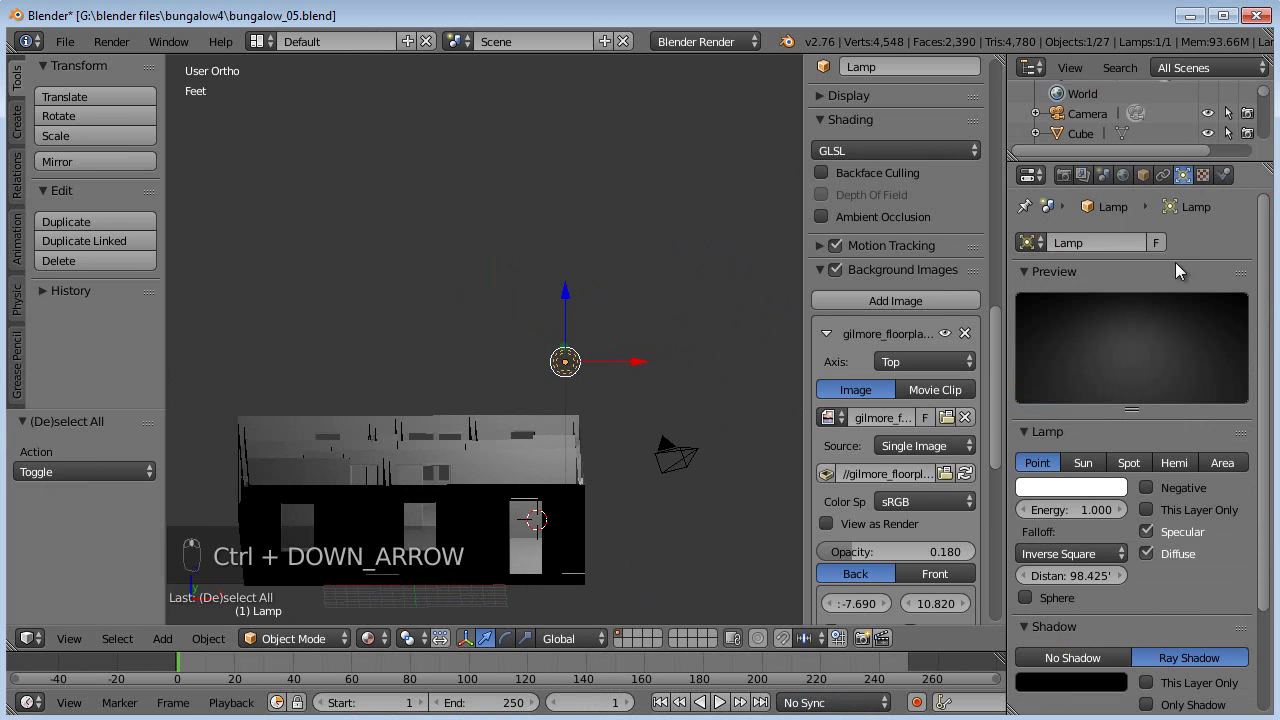
click(1098, 468)
Step: Rotate the sun toward the house so lit faces and cast shadows appear on the bungalow
drag(729, 383, 258, 446)
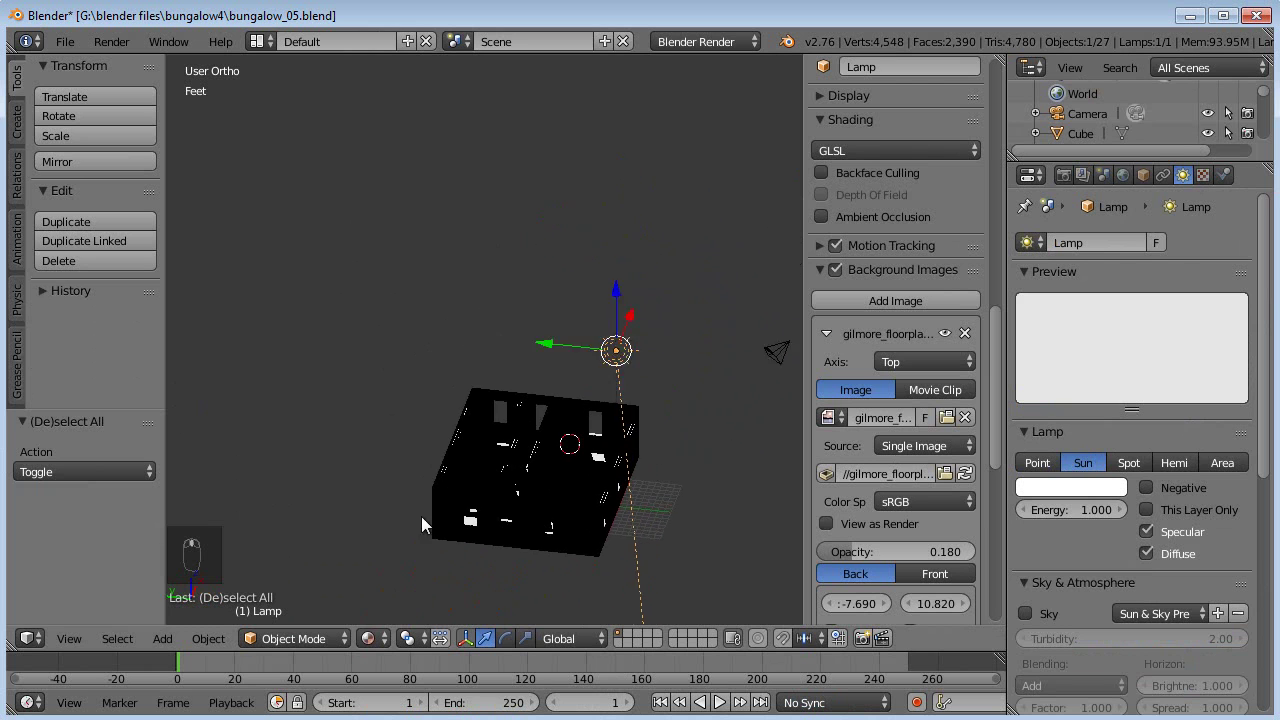
key(r)
key(g)
key(r)
drag(694, 379, 517, 351)
key(r)
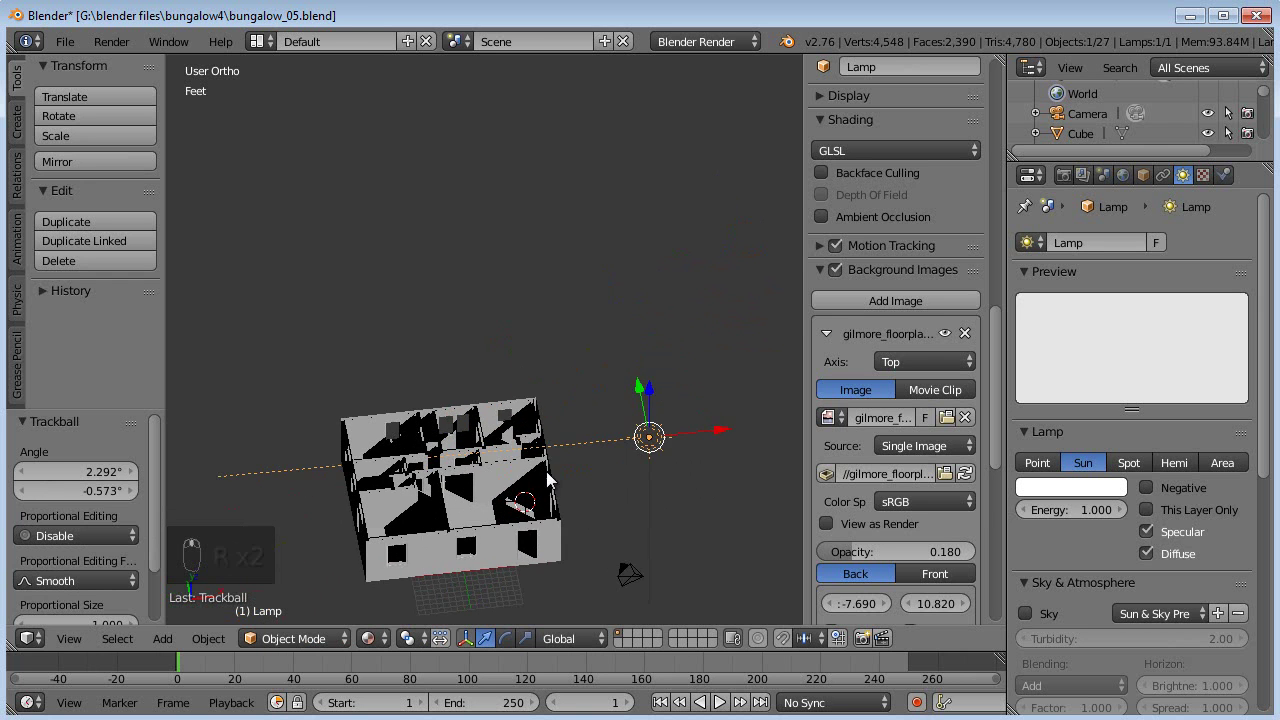
drag(518, 397, 433, 421)
drag(408, 425, 517, 420)
key(KP_1)
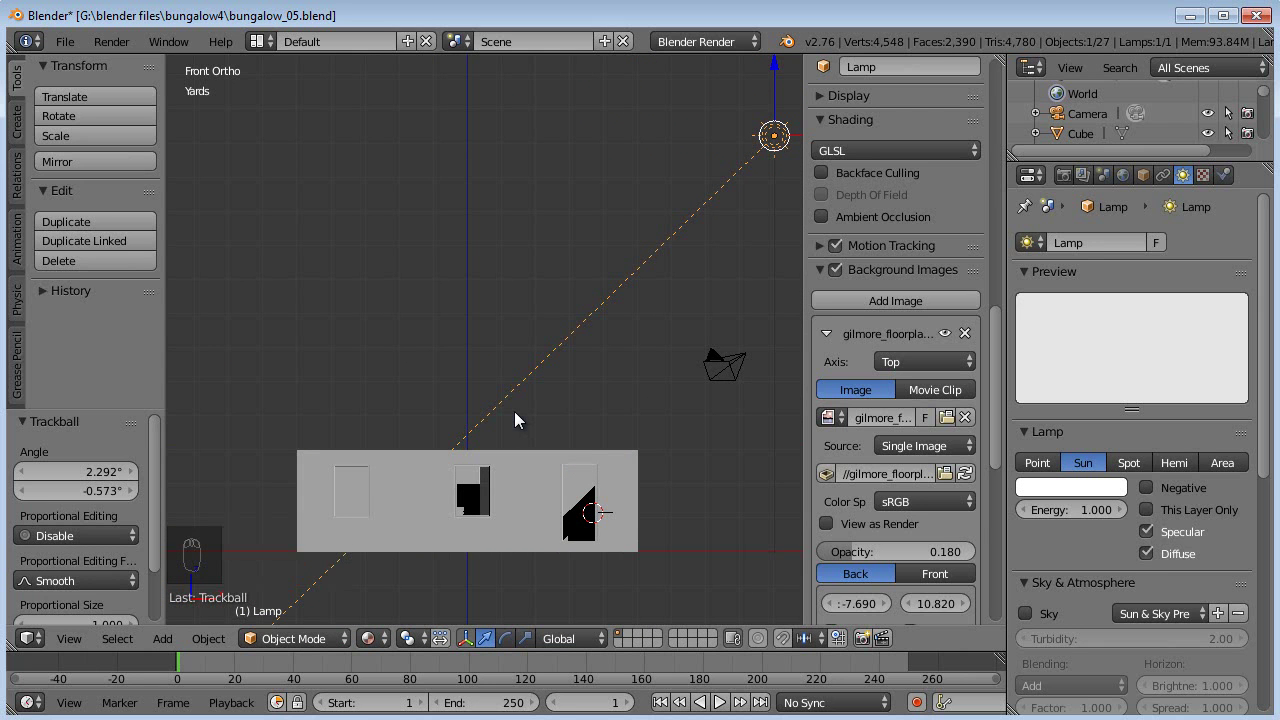
key(shift+s)
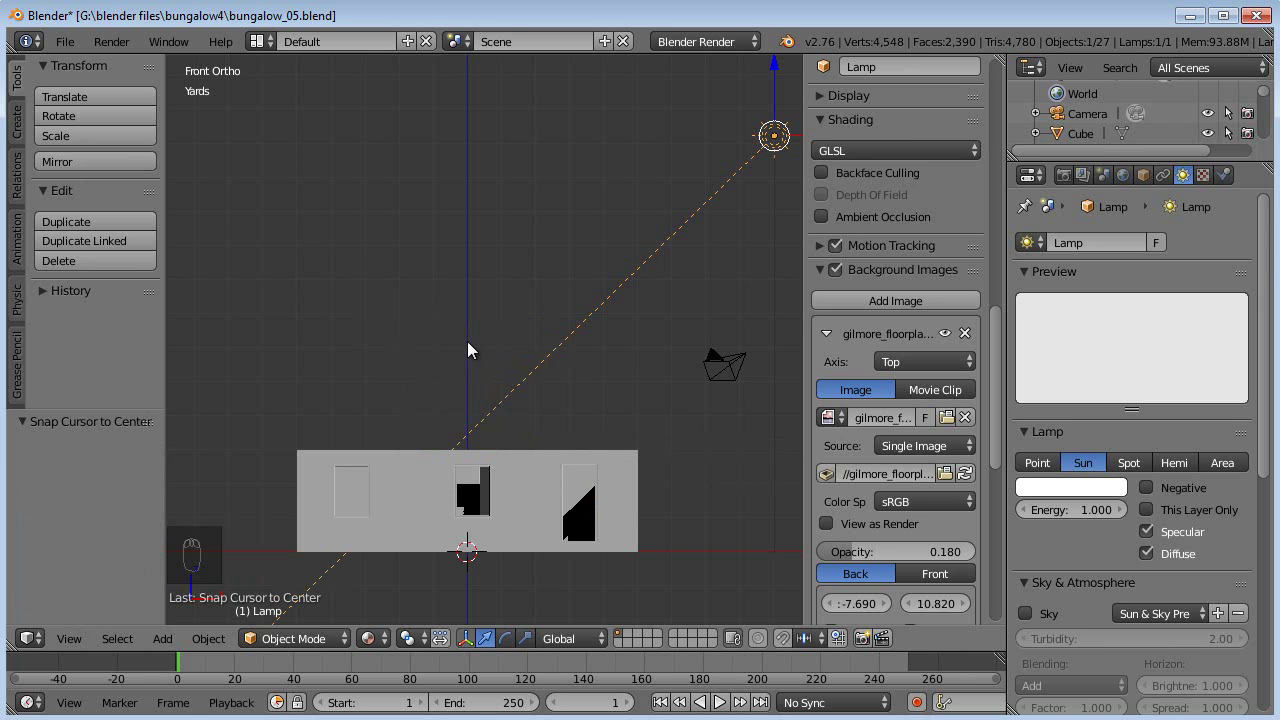
drag(470, 350, 557, 465)
drag(557, 465, 550, 262)
key(KP_7)
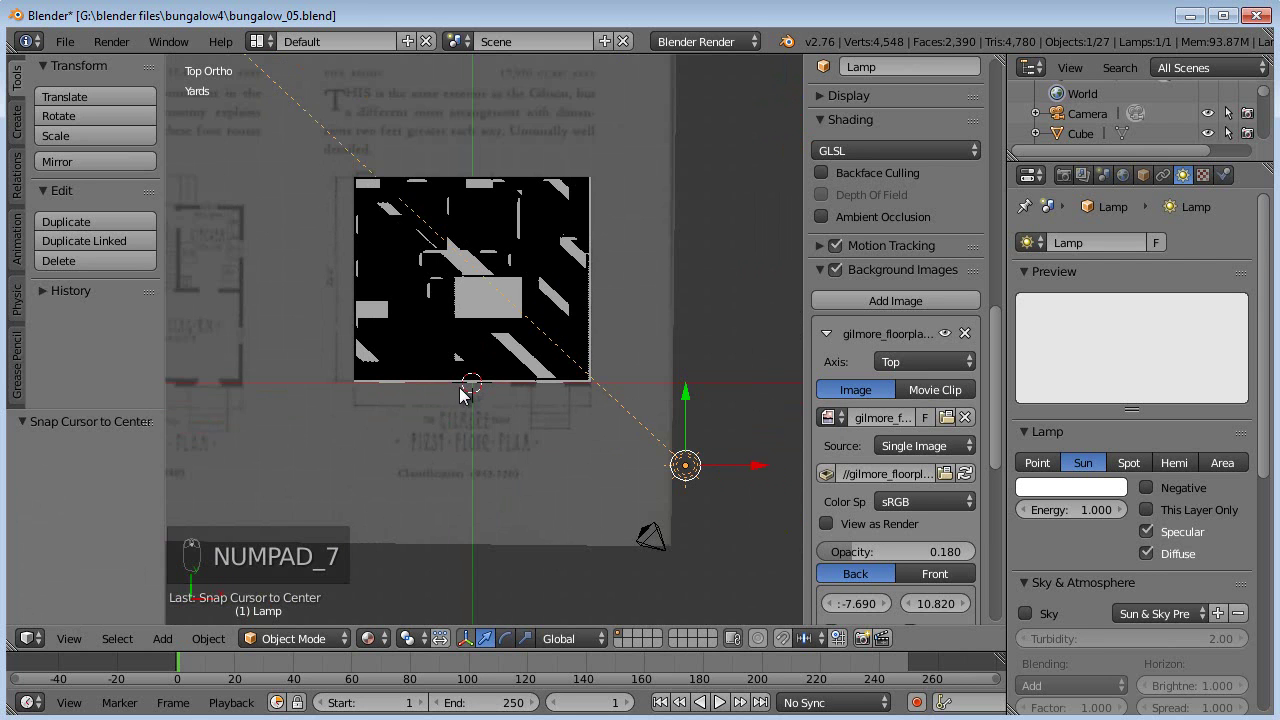
click(473, 283)
drag(454, 391, 604, 190)
Step: Add a Hemi lamp to the scene from the Add menu
click(604, 190)
key(shift+a)
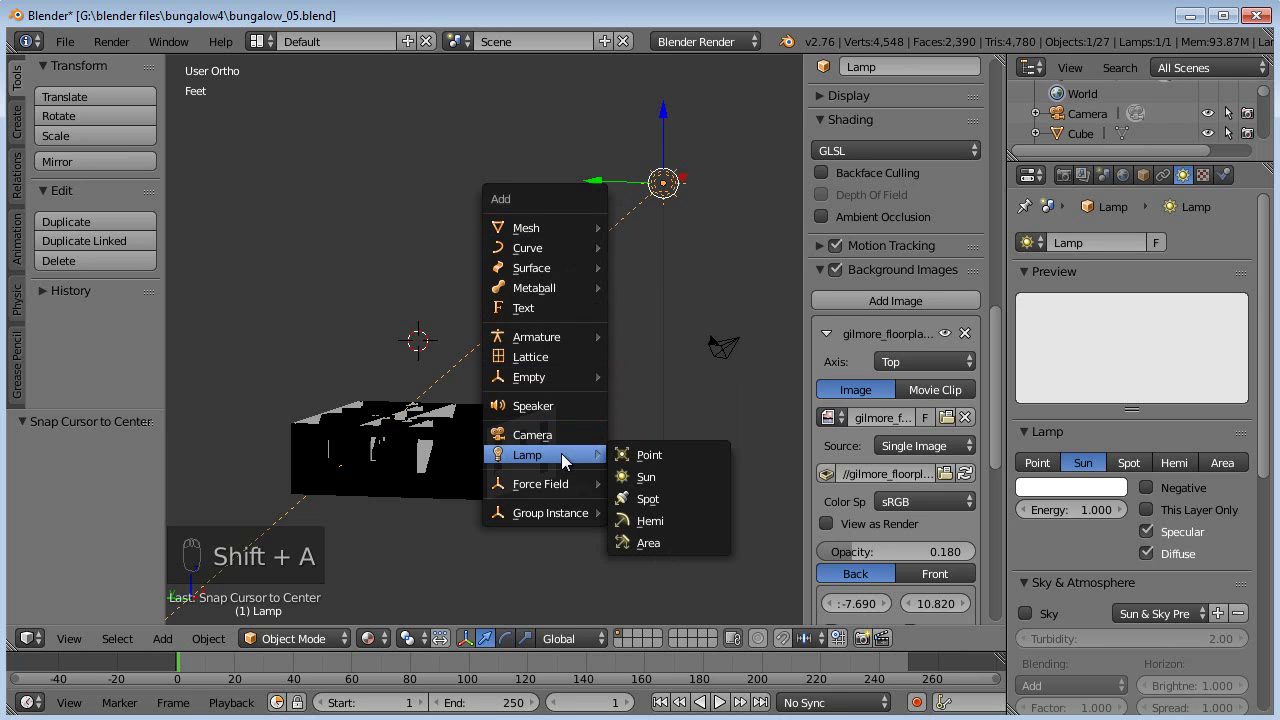
drag(572, 346, 1021, 190)
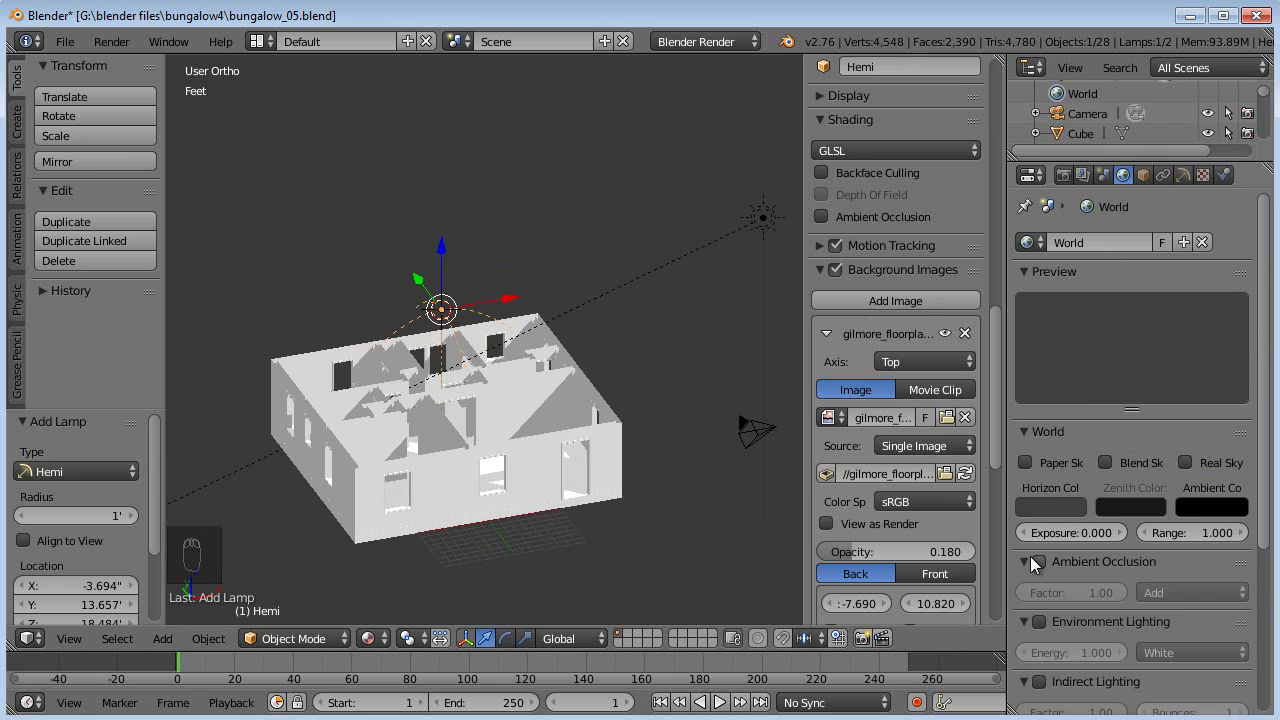
Step: Enable Ambient Occlusion in the World properties and in the viewport Shading panel
drag(926, 530, 875, 520)
drag(875, 520, 832, 266)
click(832, 266)
Step: Move close to the walls in perspective and start Shift+F walk navigation through the interior
middle_click(614, 346)
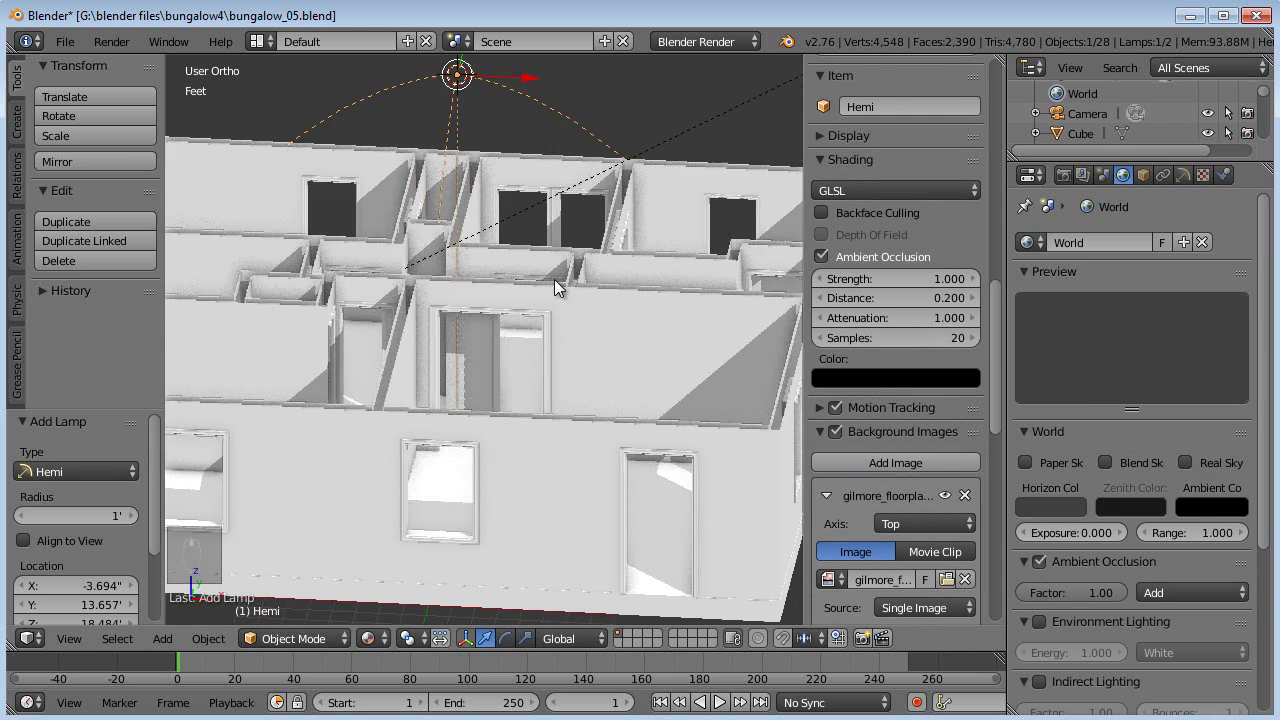
middle_click(606, 264)
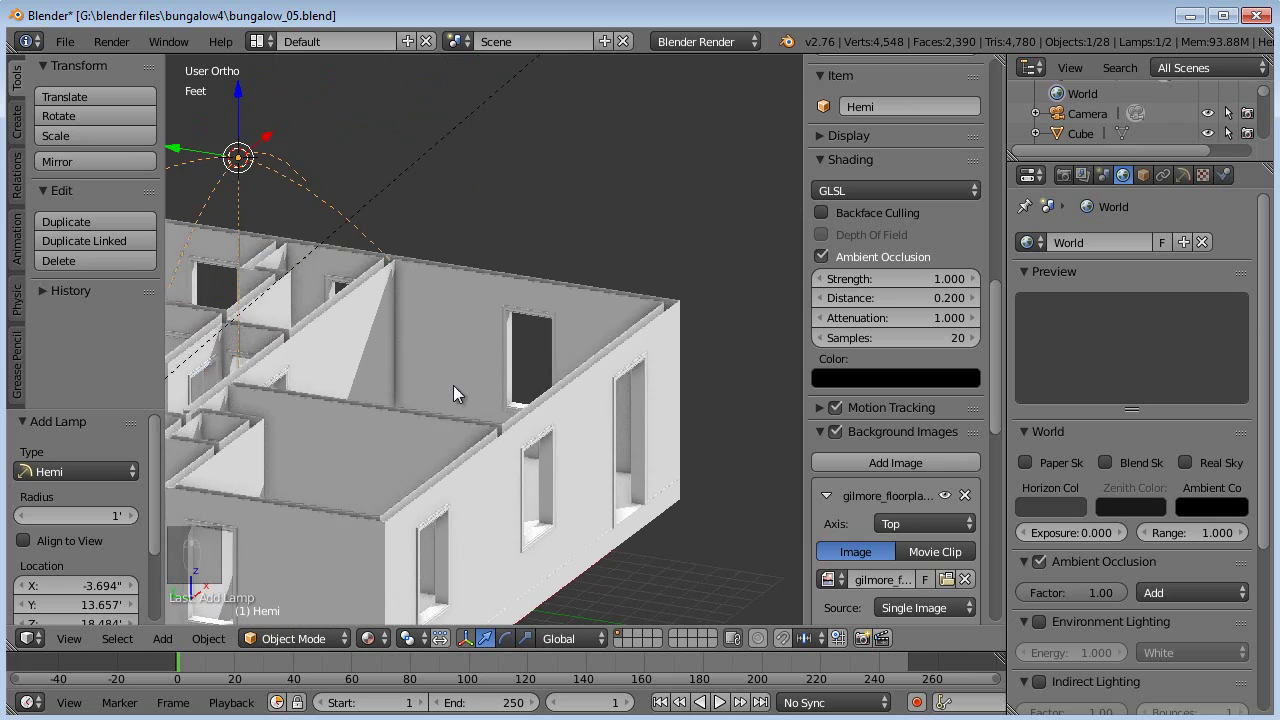
drag(591, 308, 423, 289)
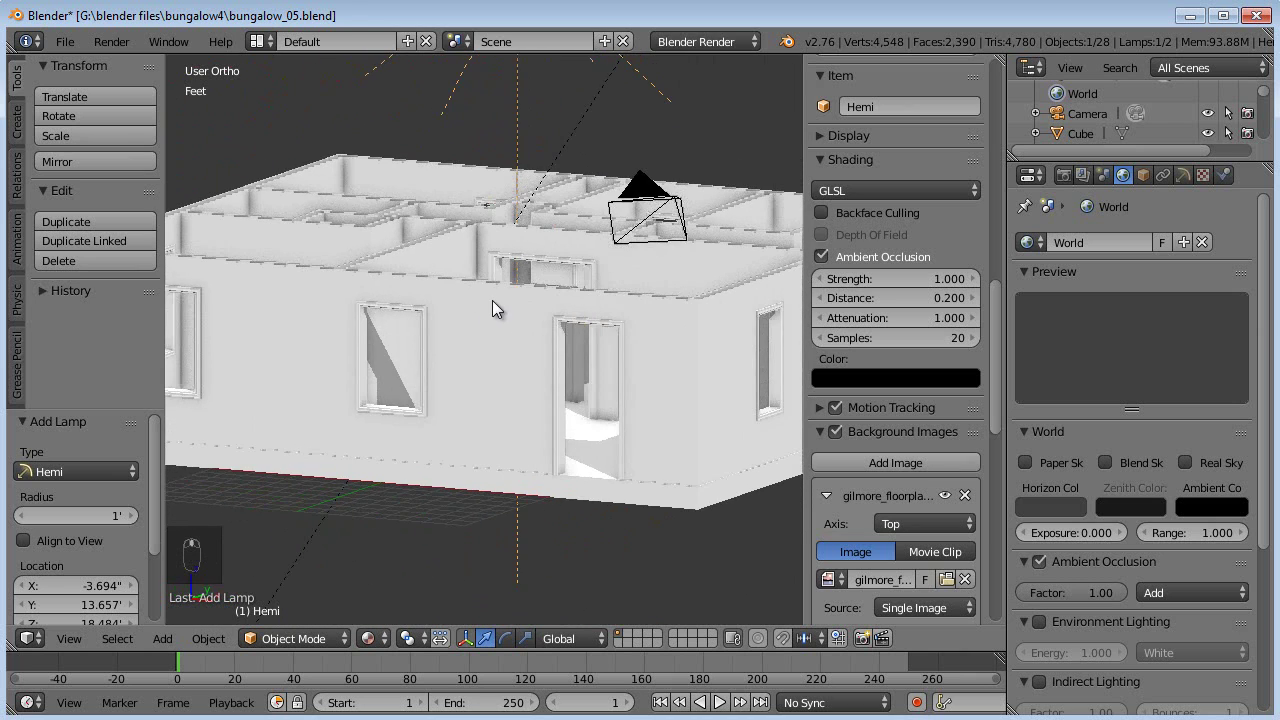
key(KP_5)
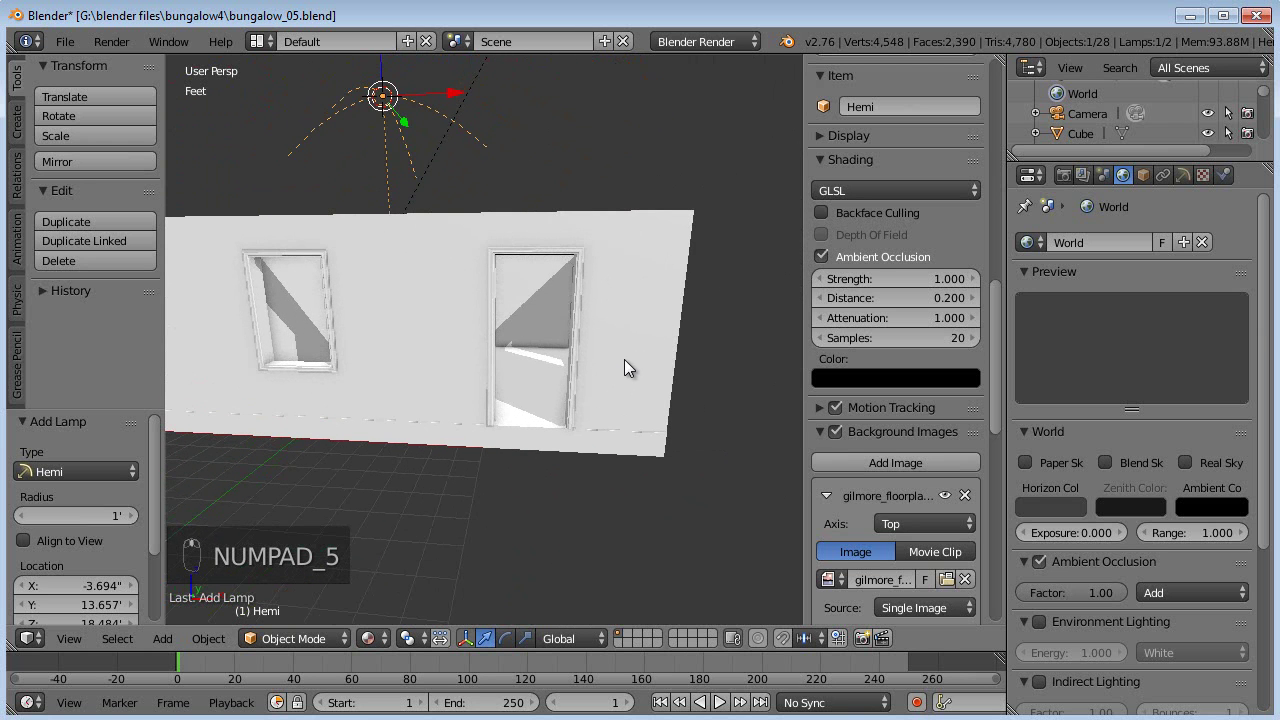
key(shift+f)
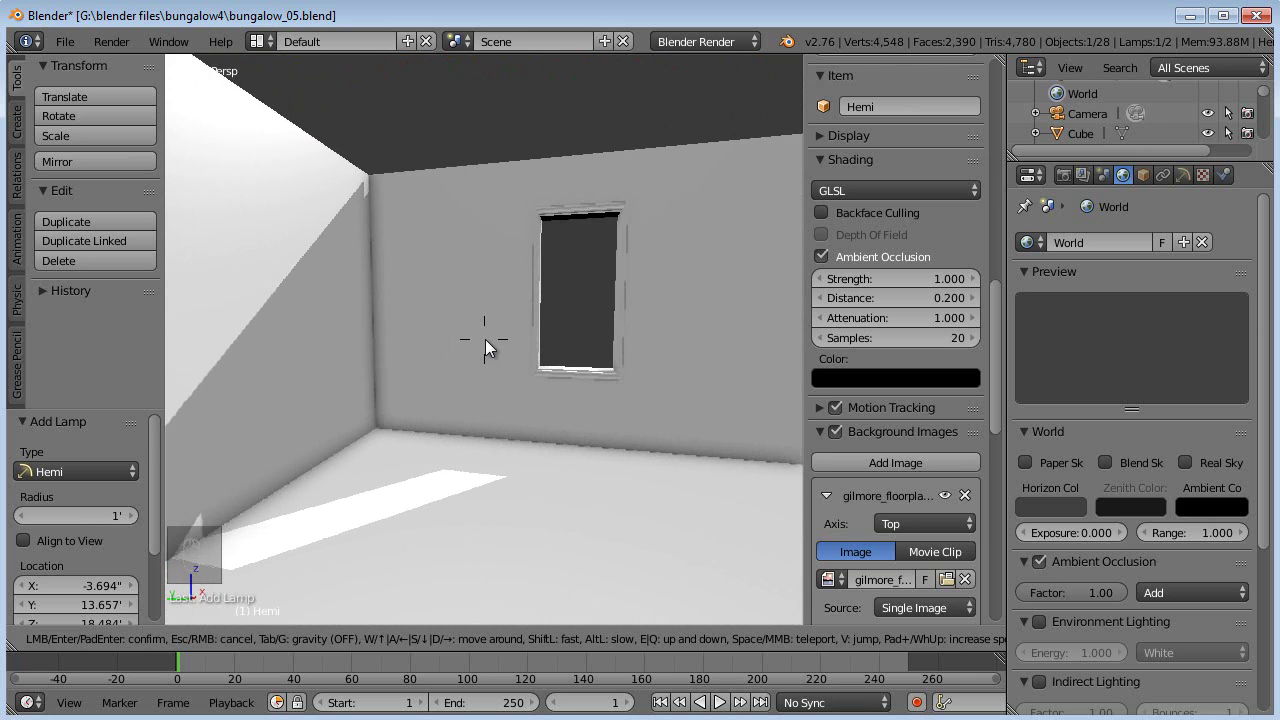
Step: Maximize the 3D view, hide the sidebar and tool shelf, and walk through the rooms
key(ctrl+Up)
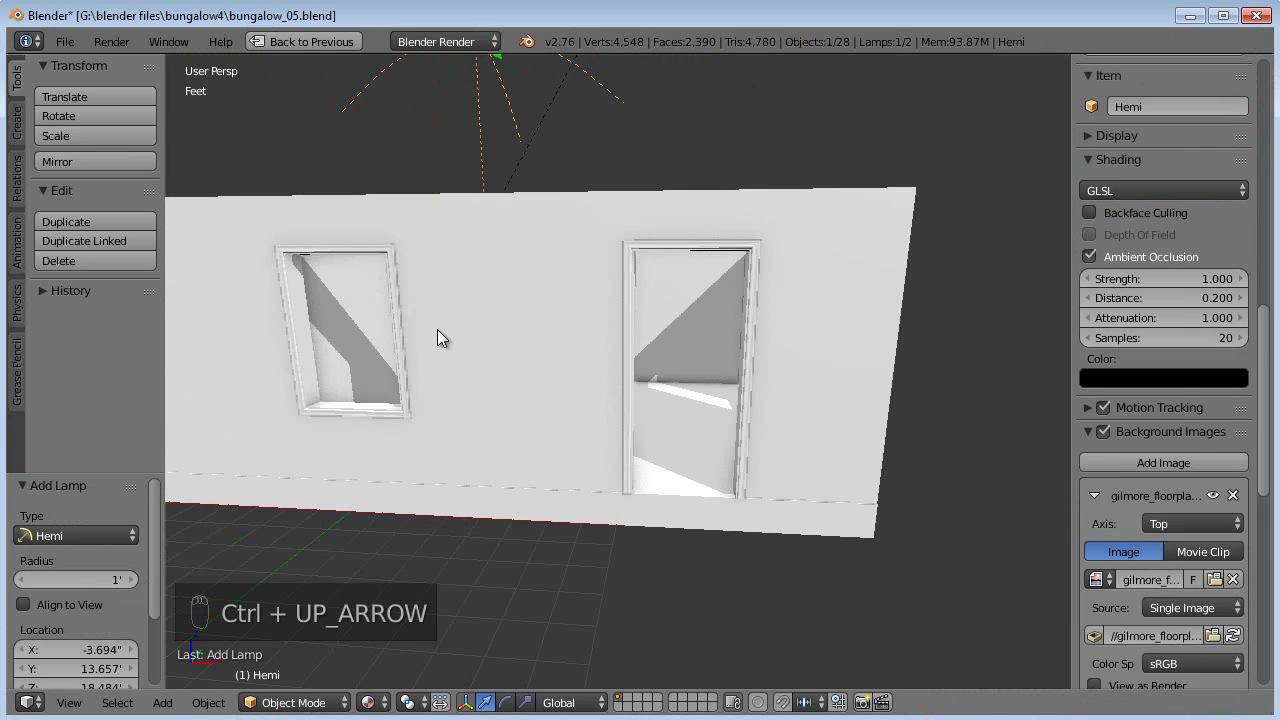
key(n)
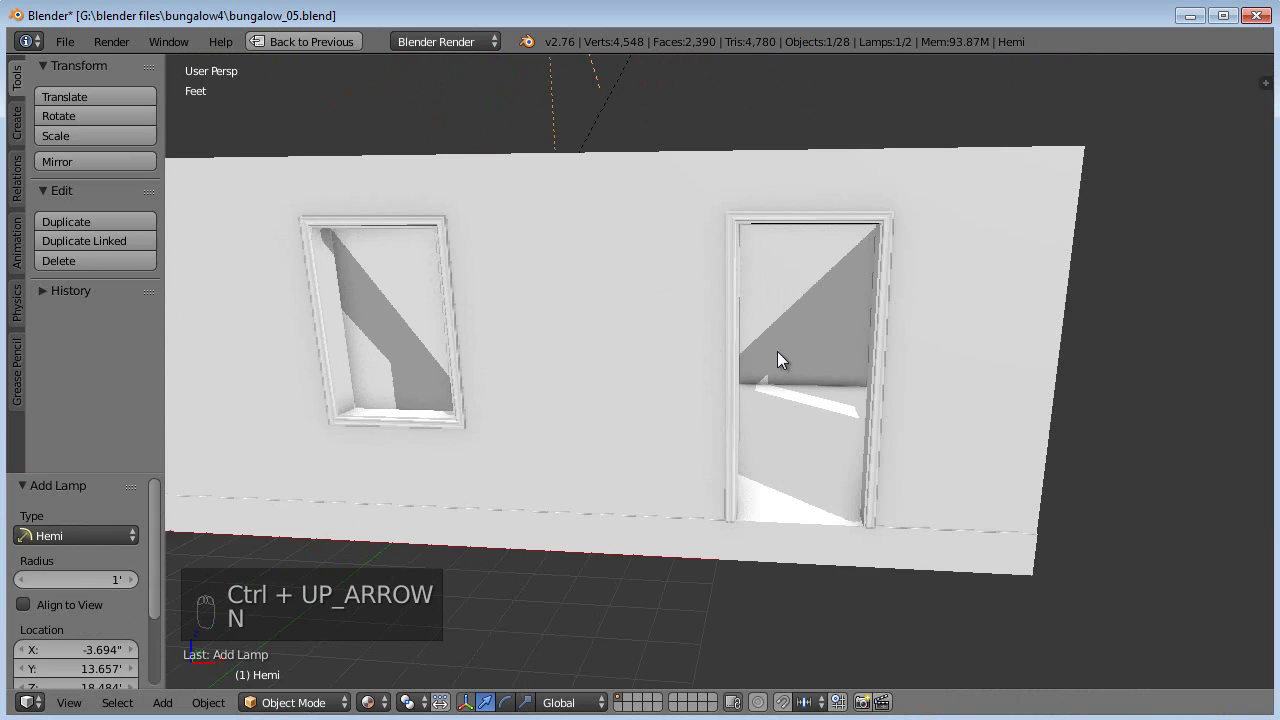
key(t)
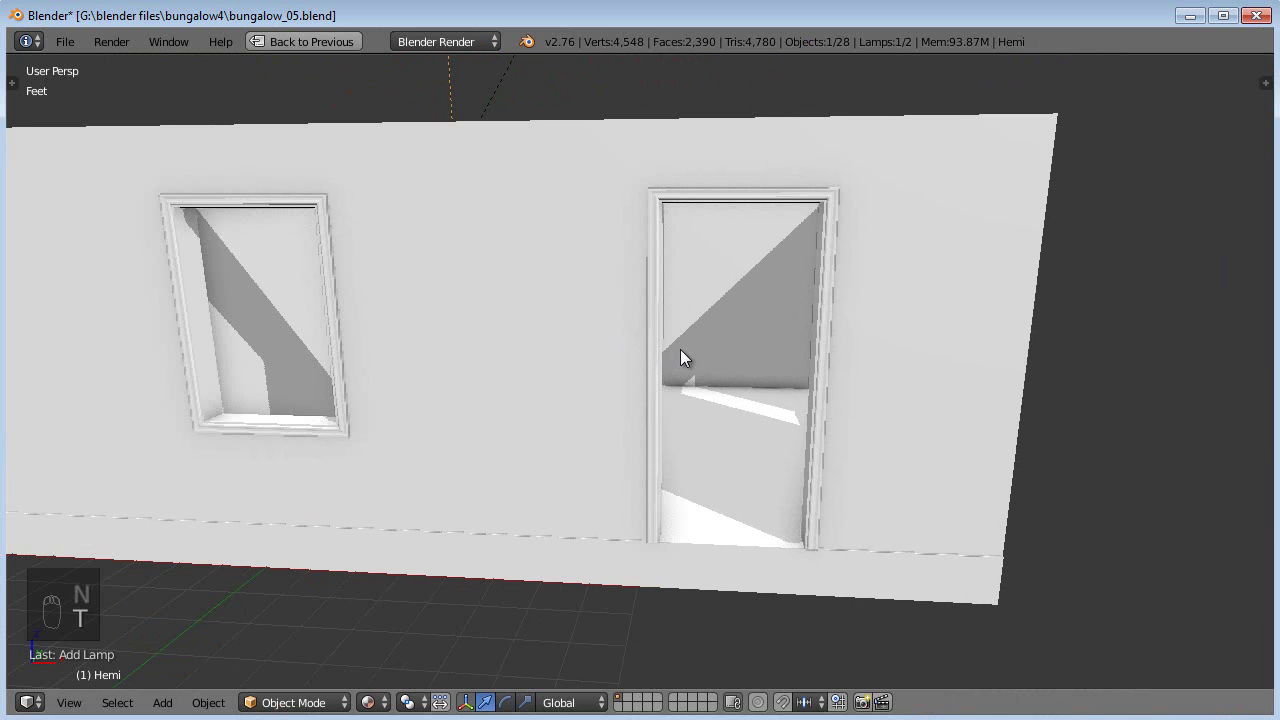
key(shift+f)
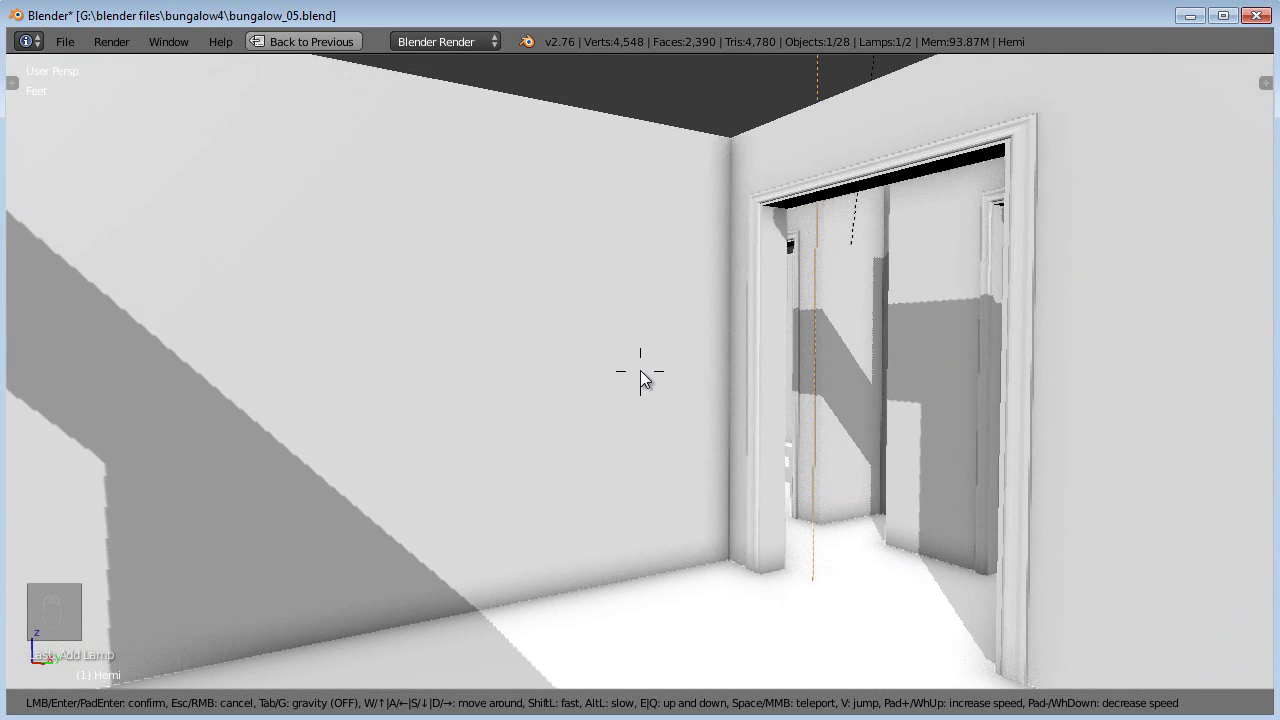
Step: Show the properties sidebar again and restore the Default screen layout
key(n)
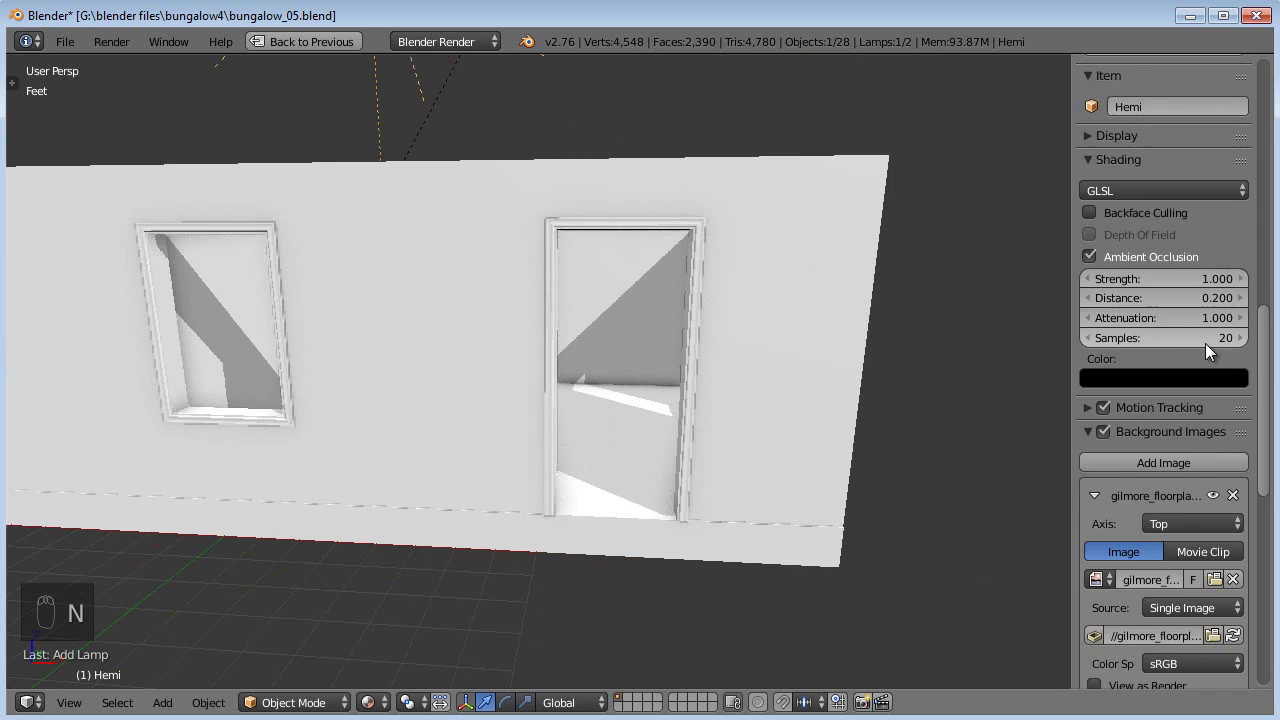
drag(1212, 347, 892, 385)
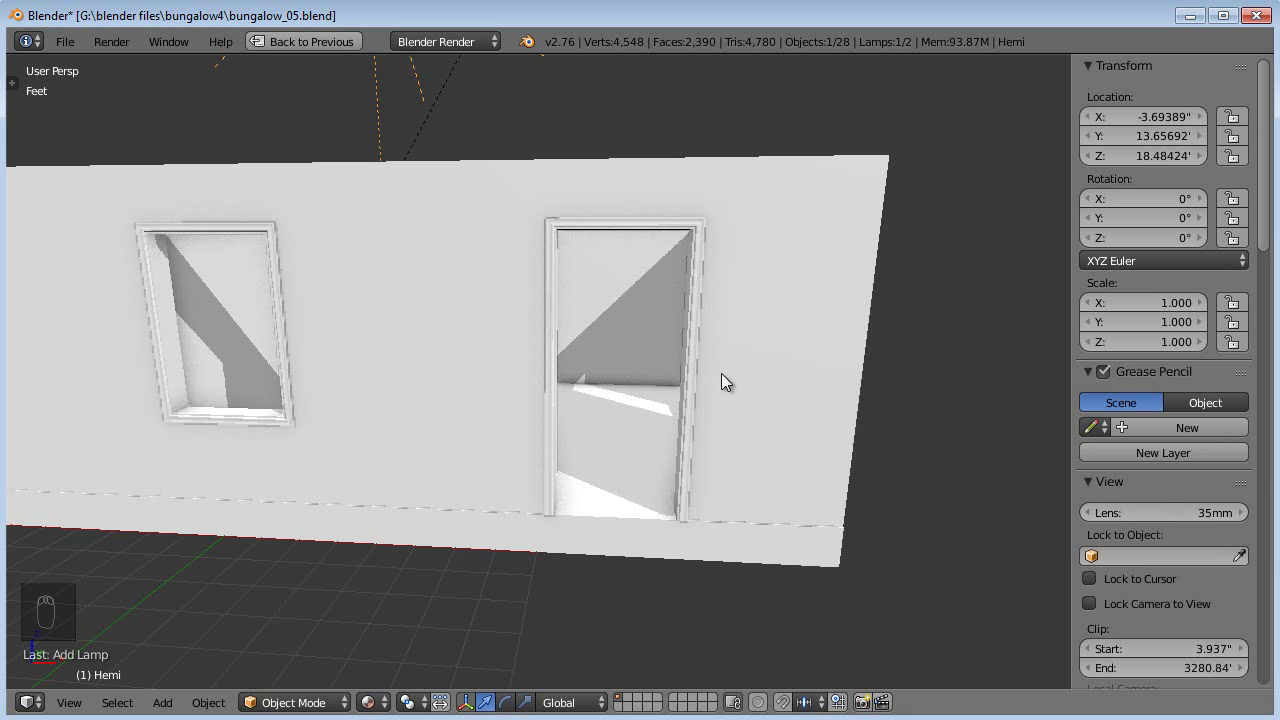
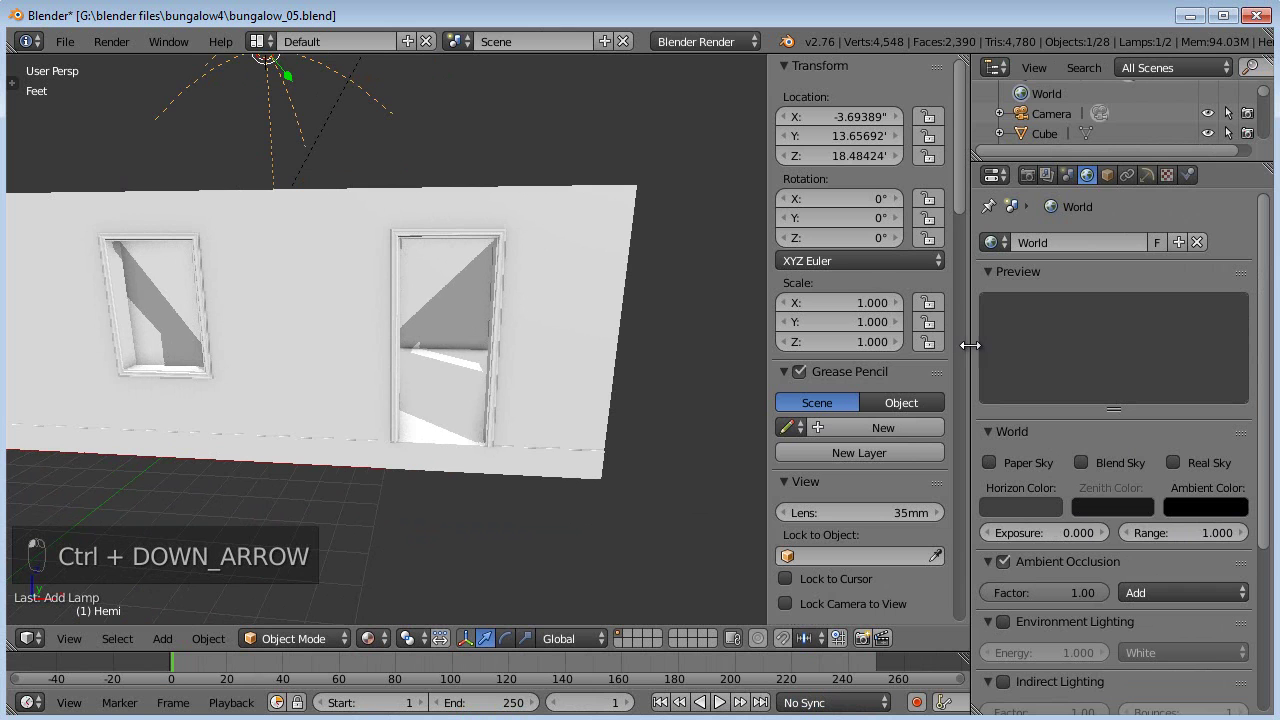
Step: Select the camera, look through it, and switch its lens unit to field of view (49.134°)
click(651, 357)
drag(639, 361, 635, 311)
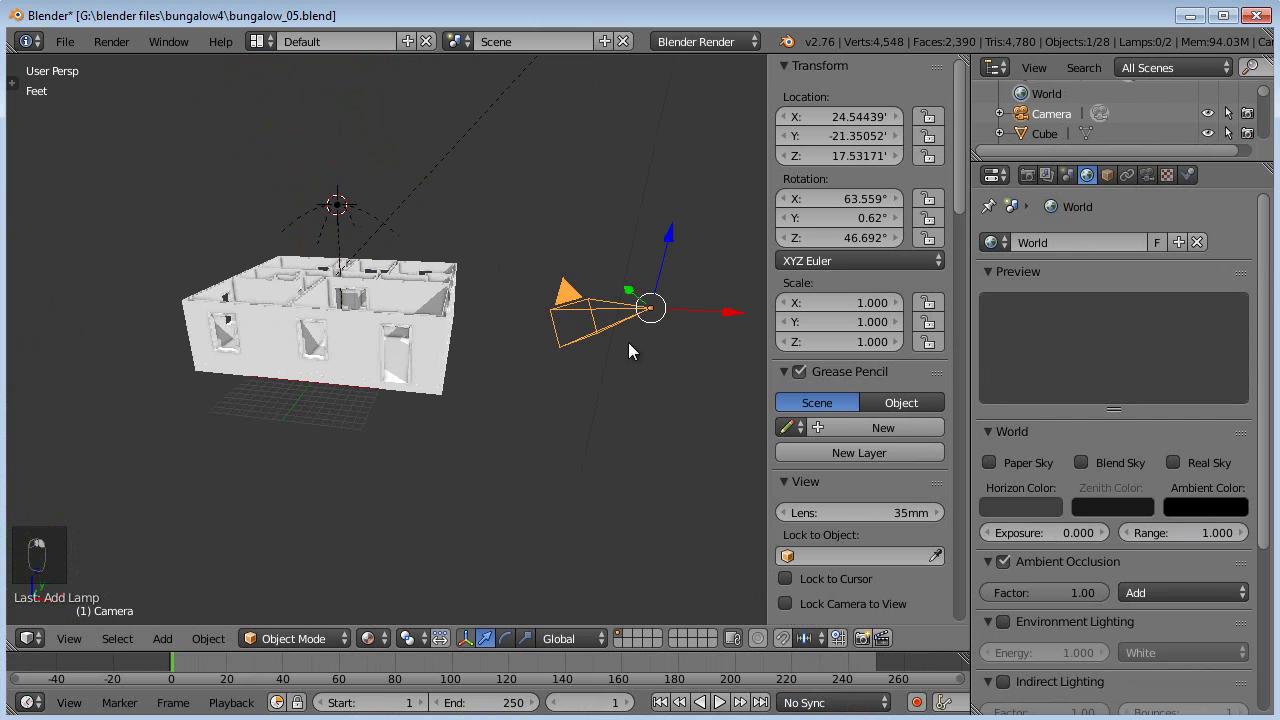
key(ctrl+KP_0)
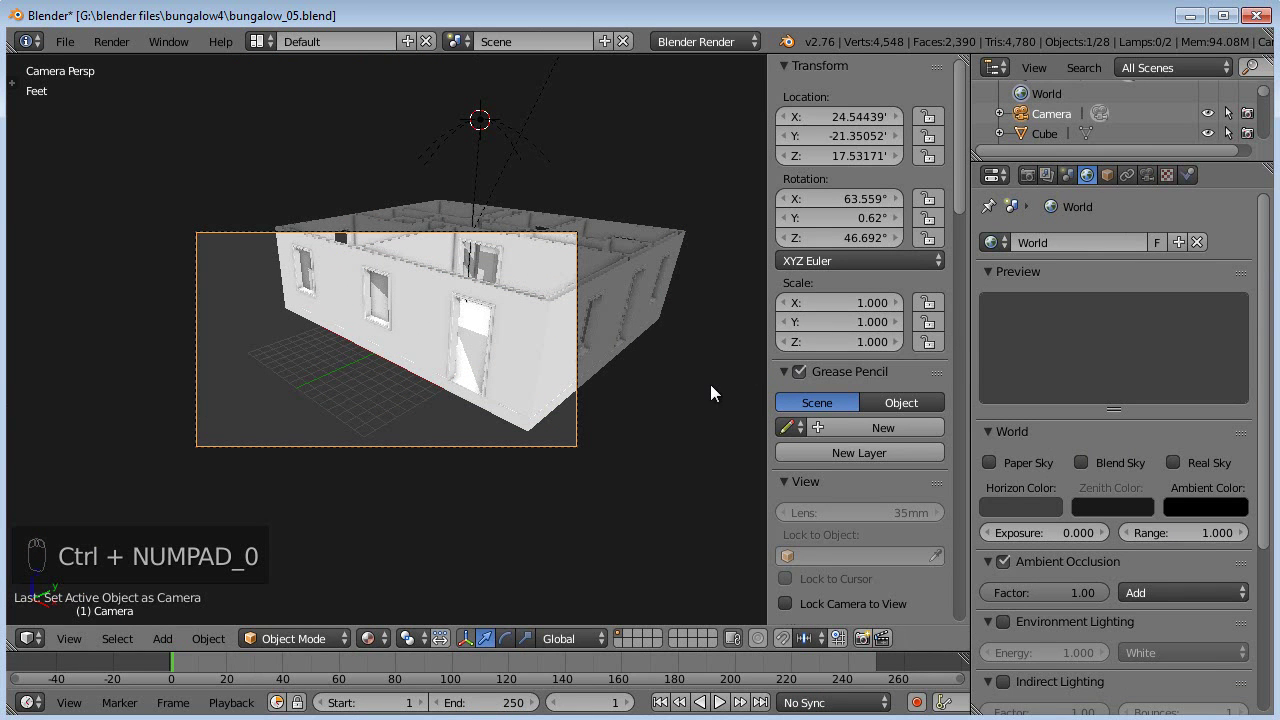
key(shift+f)
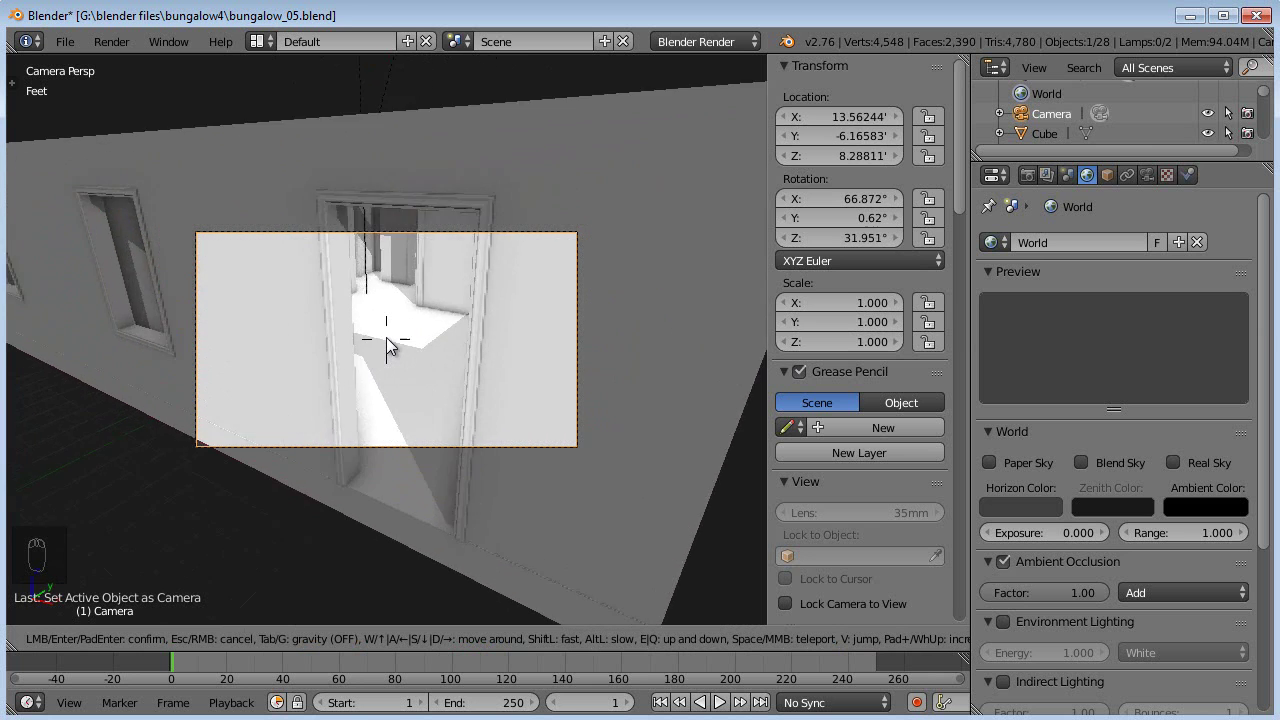
middle_click(521, 370)
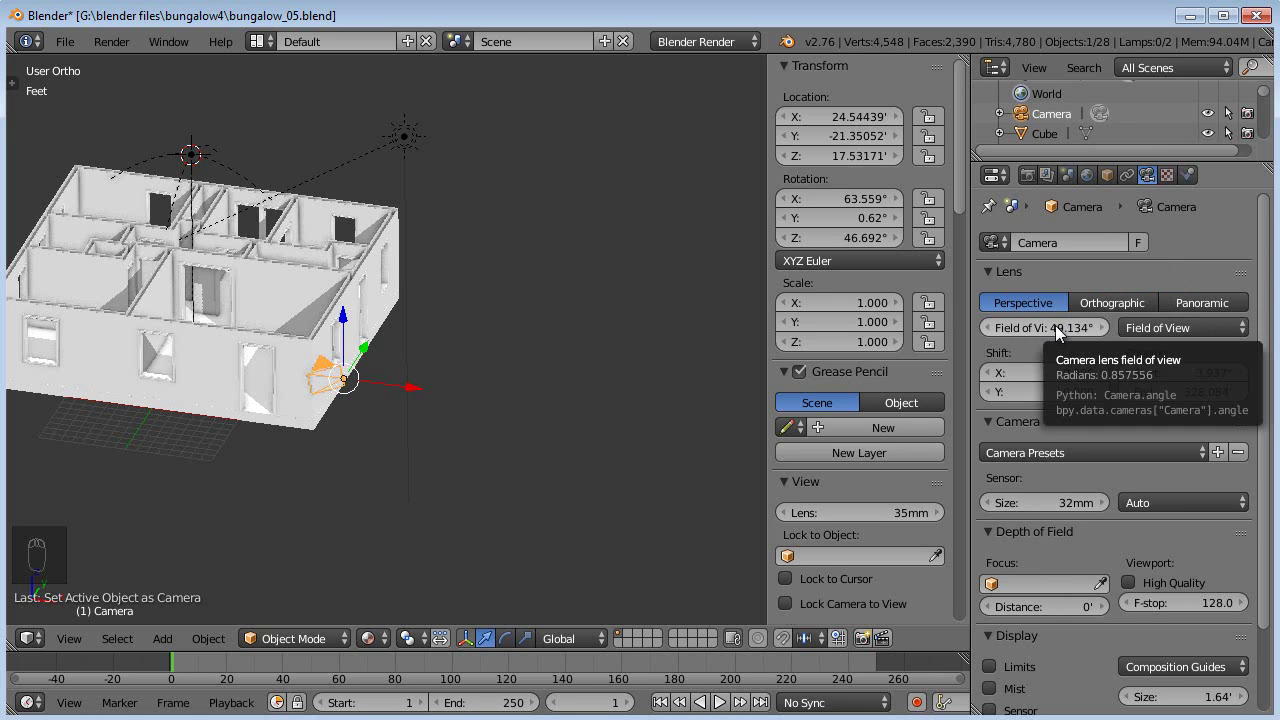
Step: Set the camera field of view to 65°, then widen it to 90° so the whole bungalow fits
key(KP_0)
drag(575, 275, 1055, 336)
click(1055, 336)
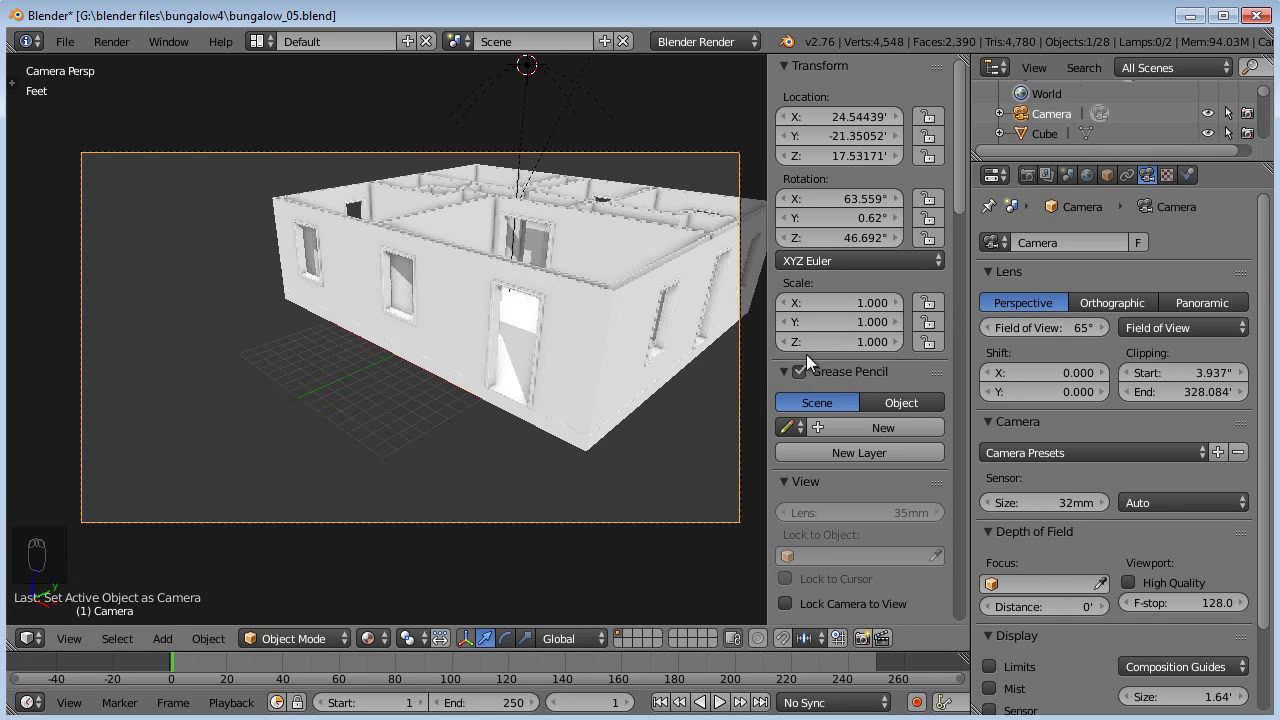
drag(1053, 330, 744, 372)
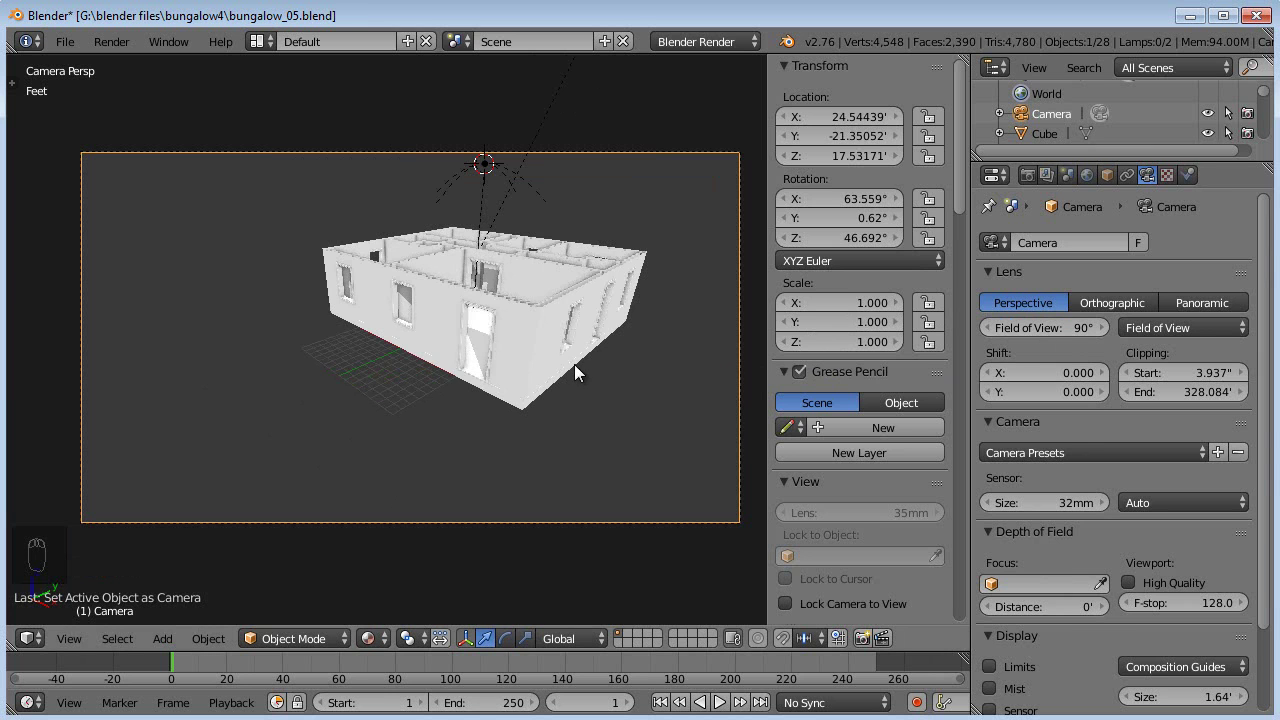
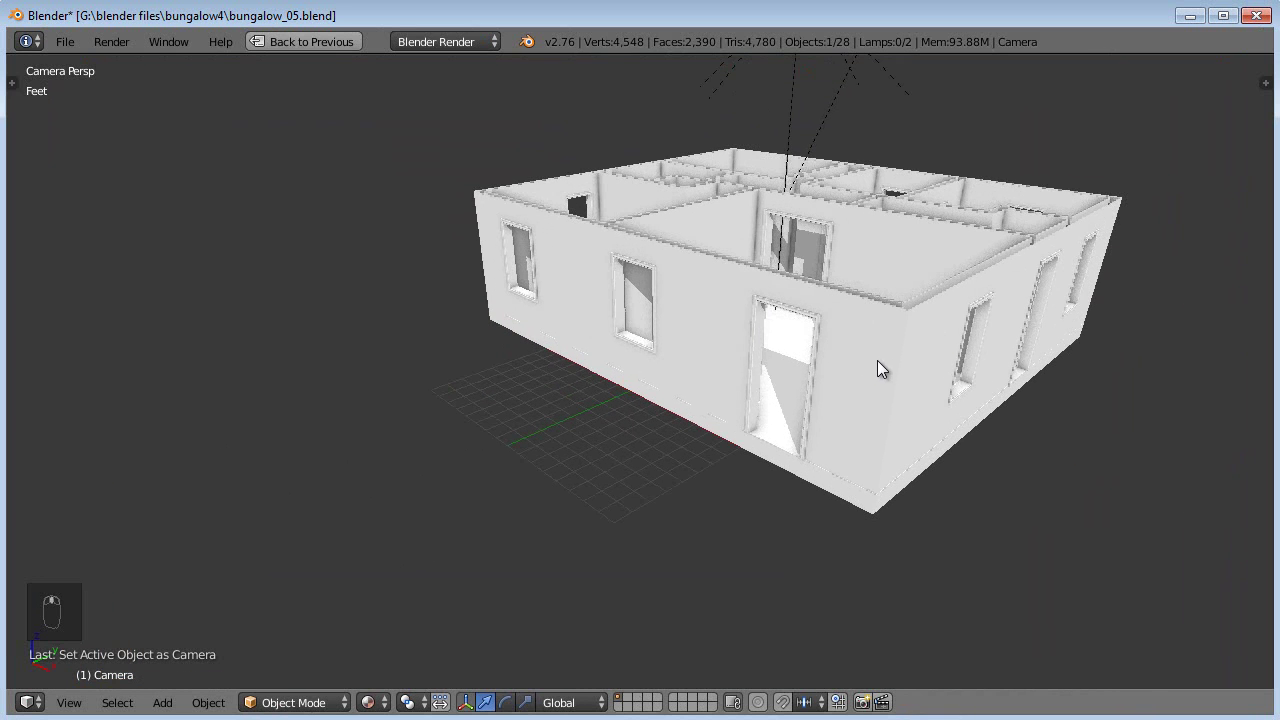
Step: Tour the rooms through the camera, leave full screen, and save the bungalow file
key(shift+f)
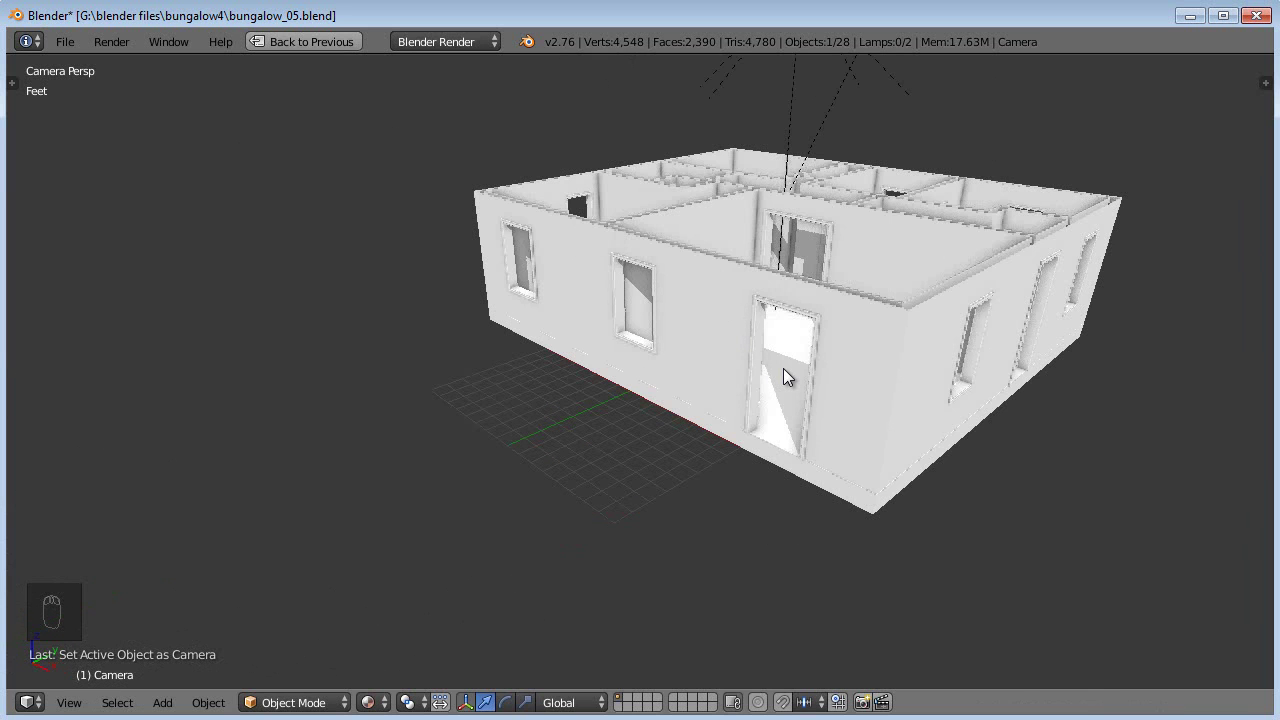
key(ctrl+Down)
key(a)
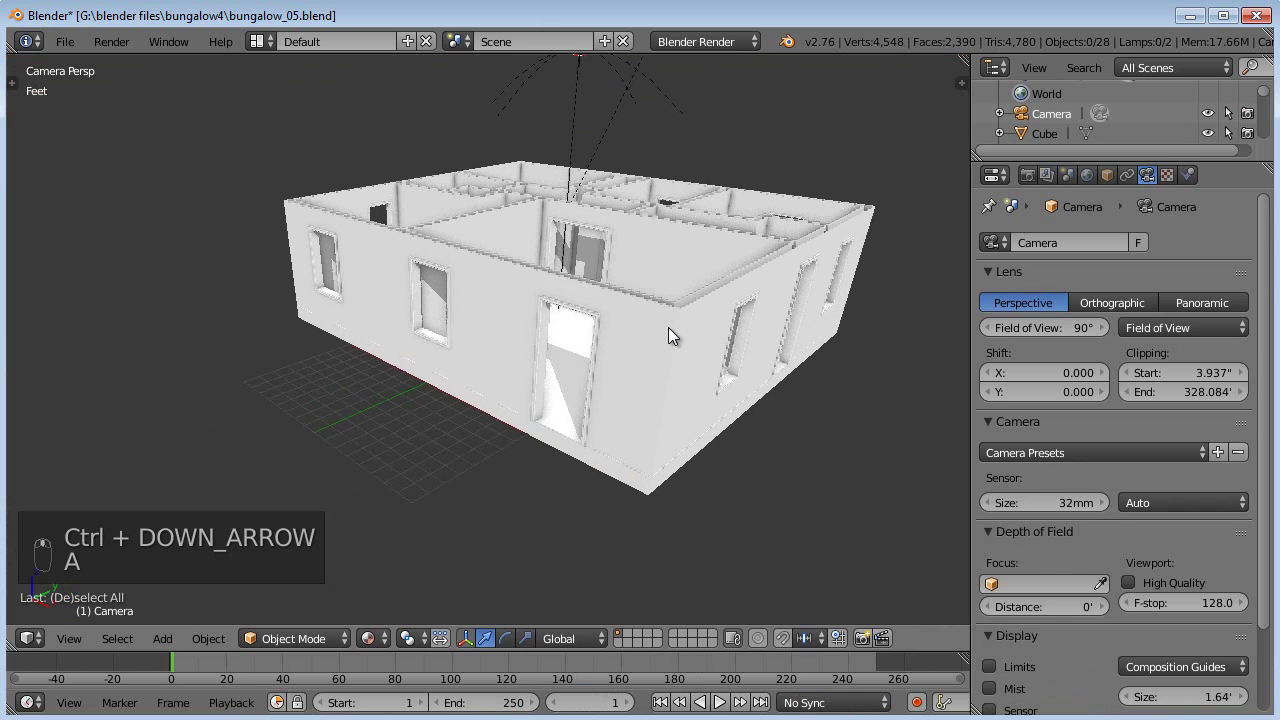
Step: Bring a door frame into close view and inspect its geometry in edit mode
drag(108, 106, 139, 203)
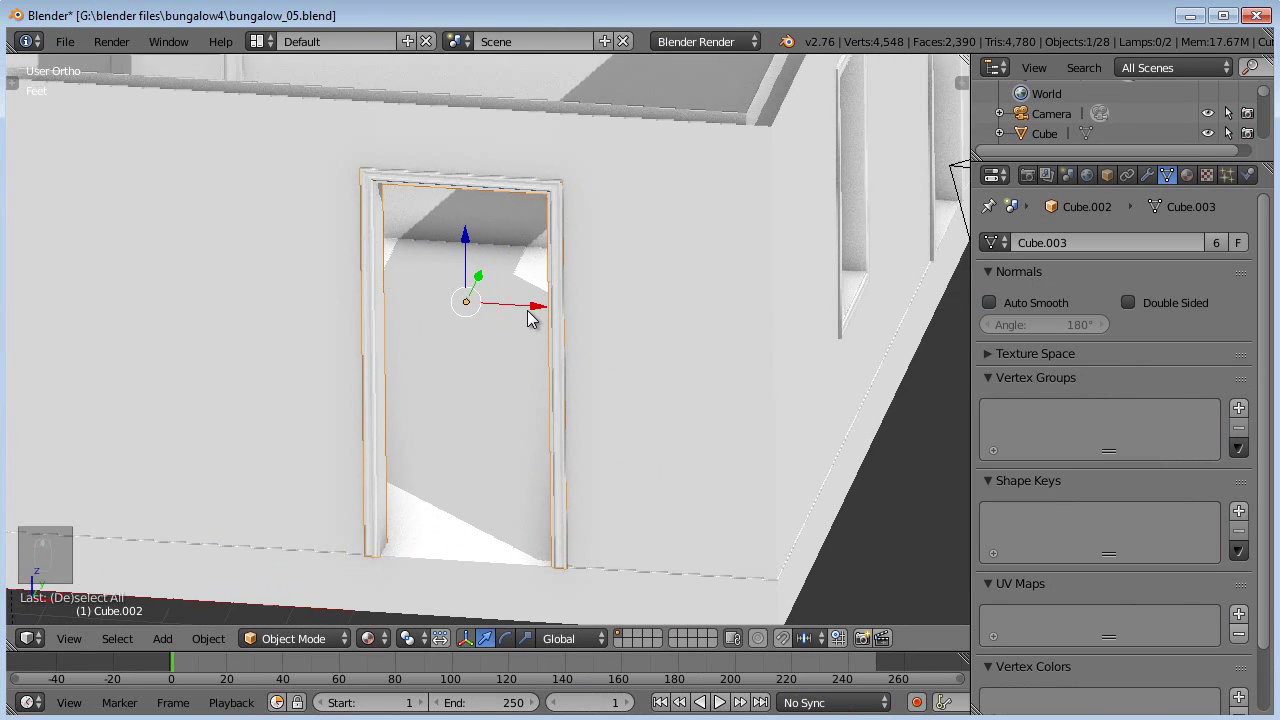
key(Tab)
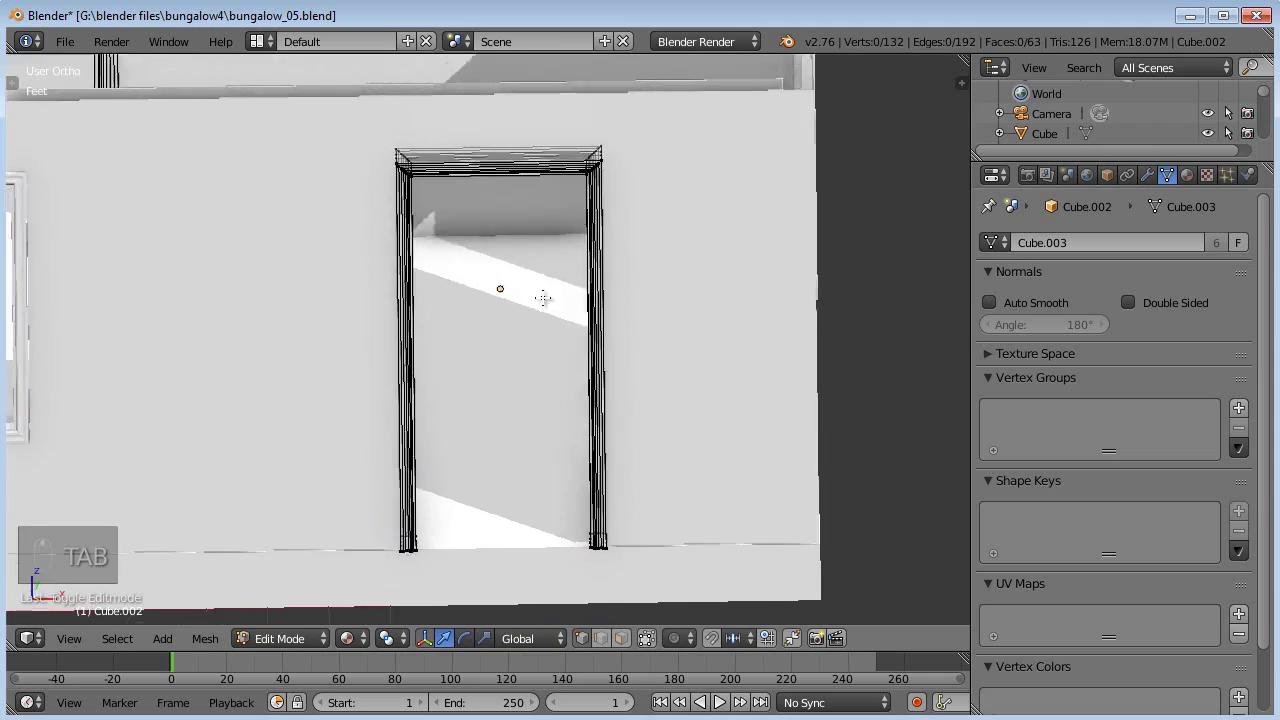
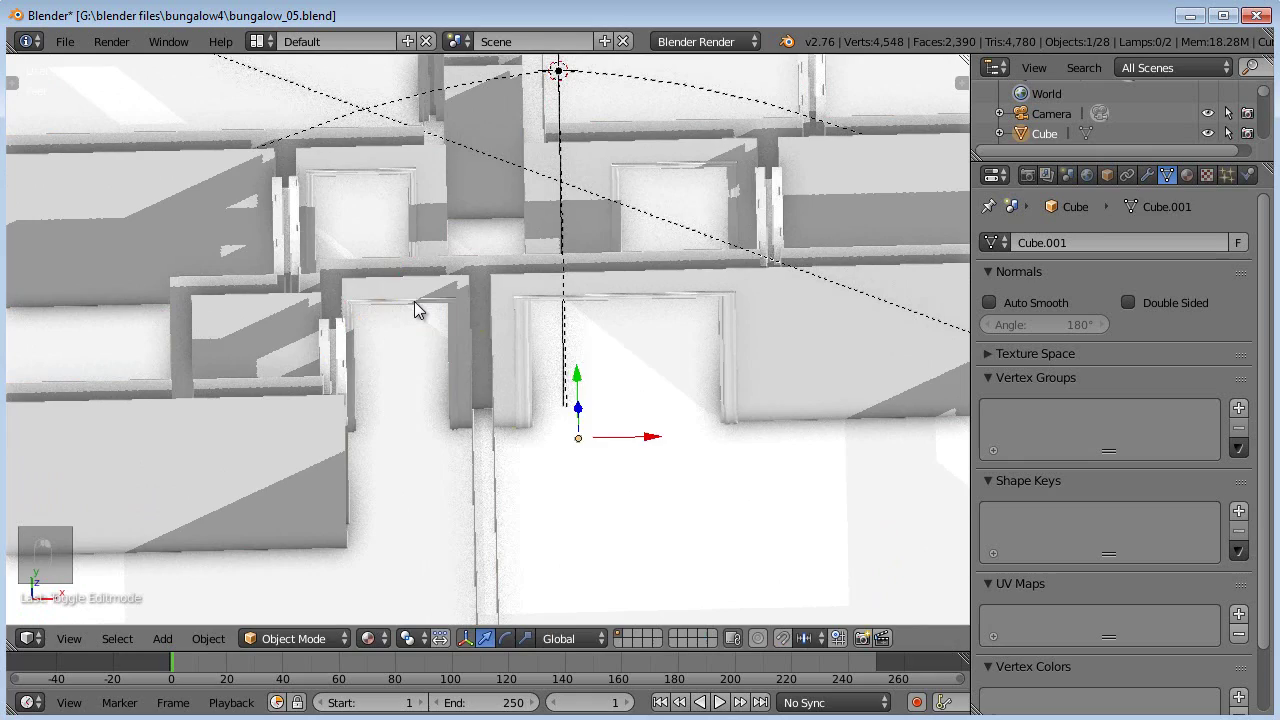
key(Tab)
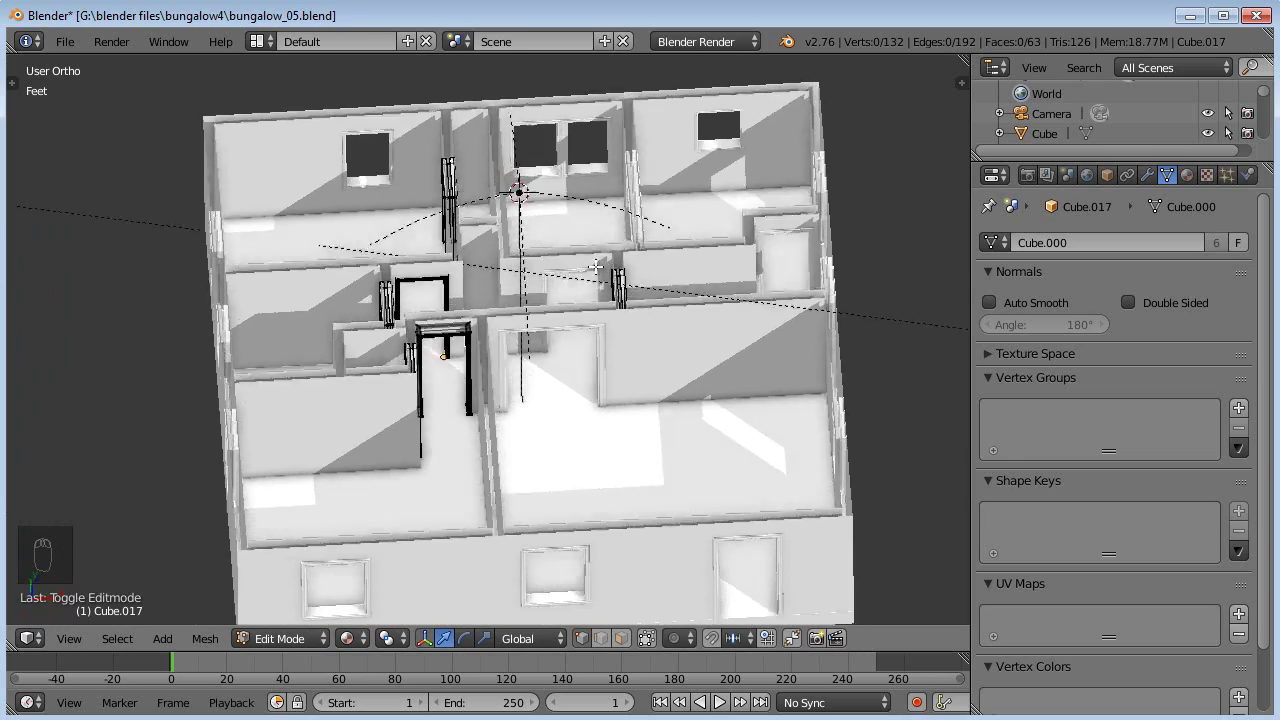
key(a)
key(Tab)
key(Tab)
Step: Pick out the front doorway frame, switch to wireframe, and zoom in on it
key(a)
key(Tab)
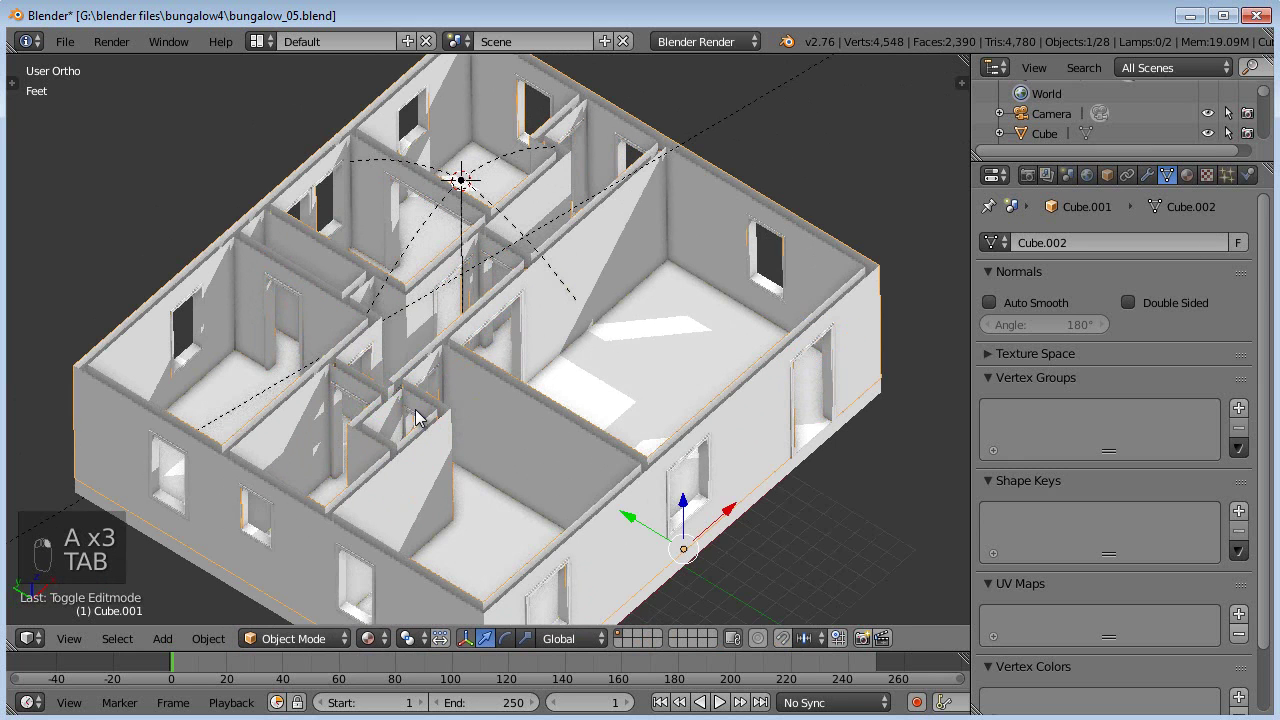
key(Tab)
key(Tab)
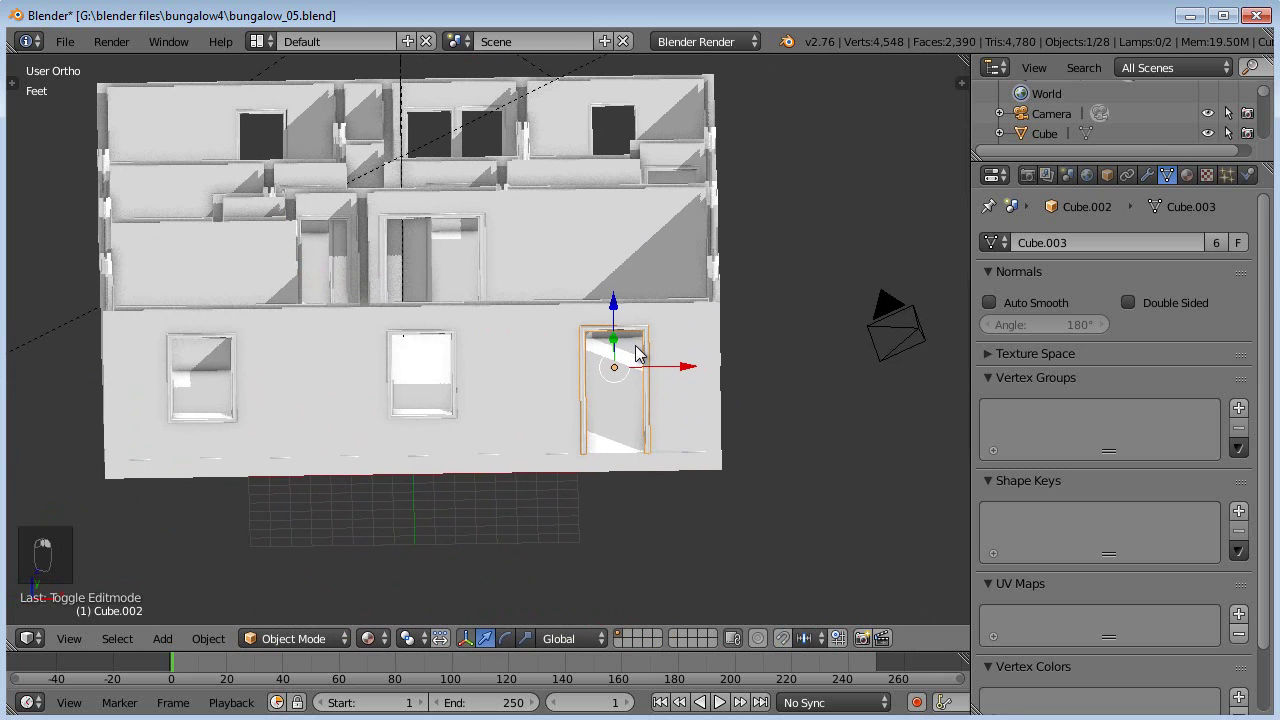
key(KP_7)
key(z)
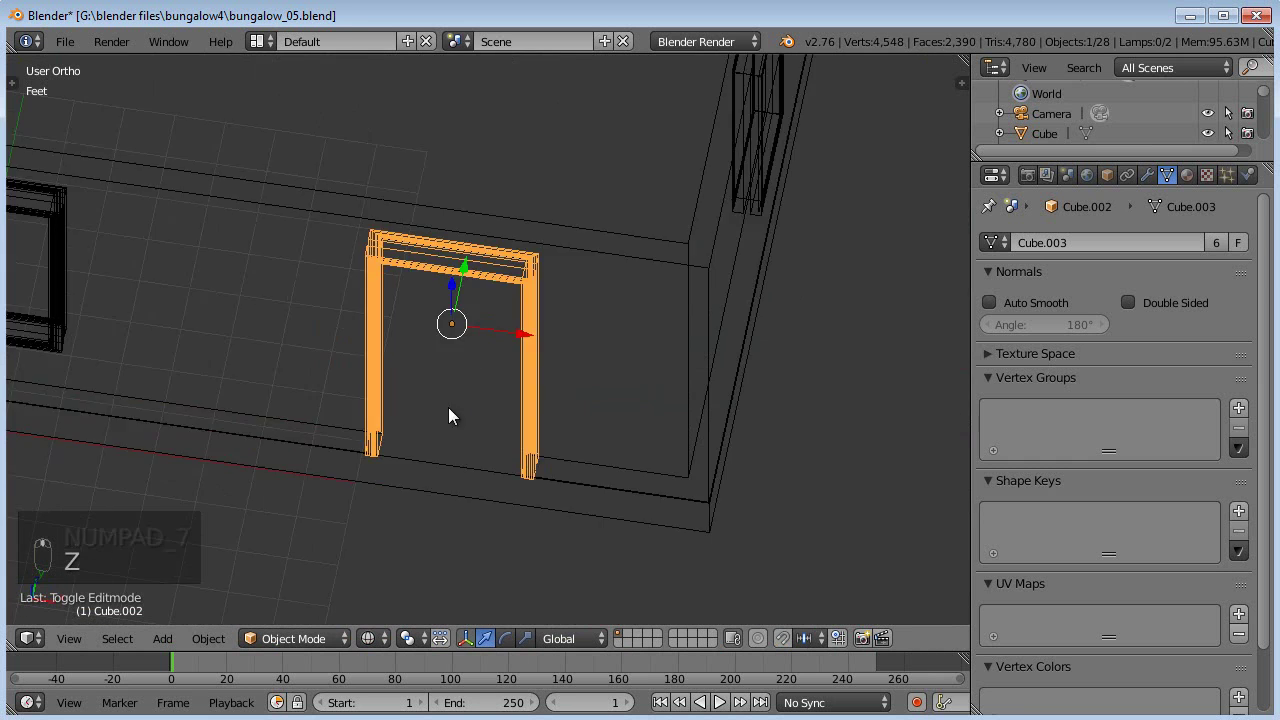
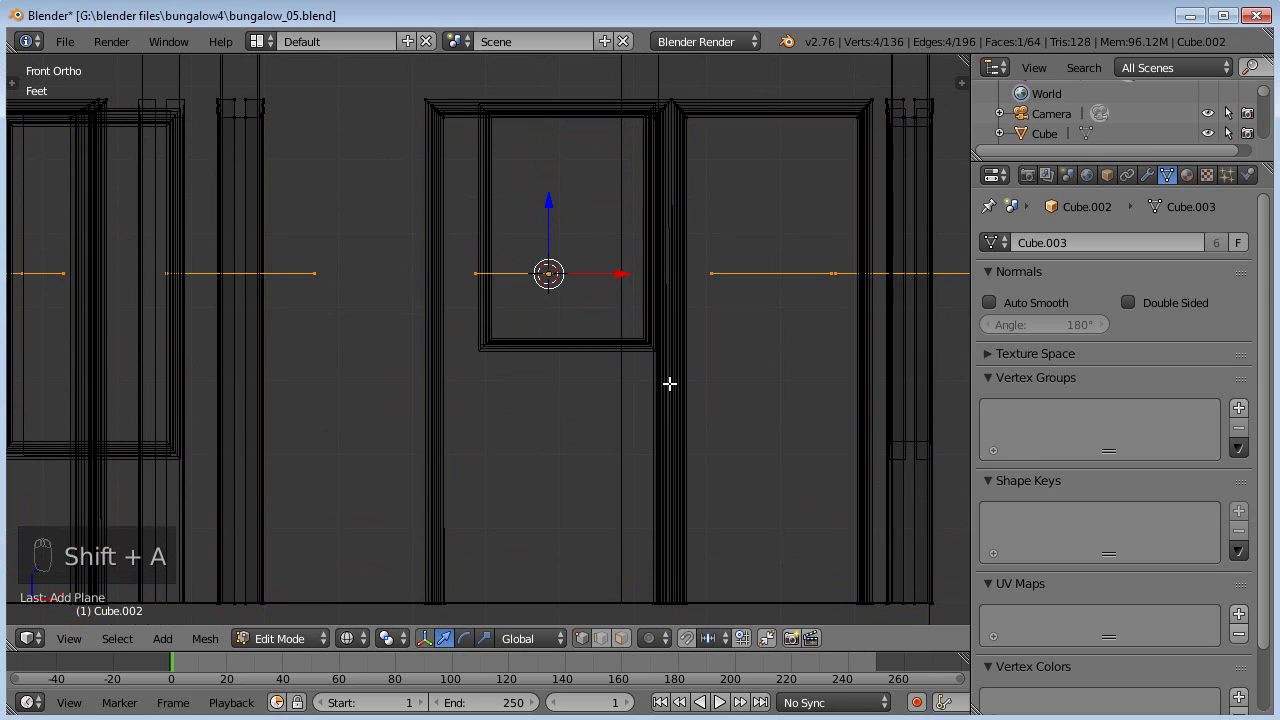
Step: Begin scaling the flat door panel and return to the straight-on front view
key(r)
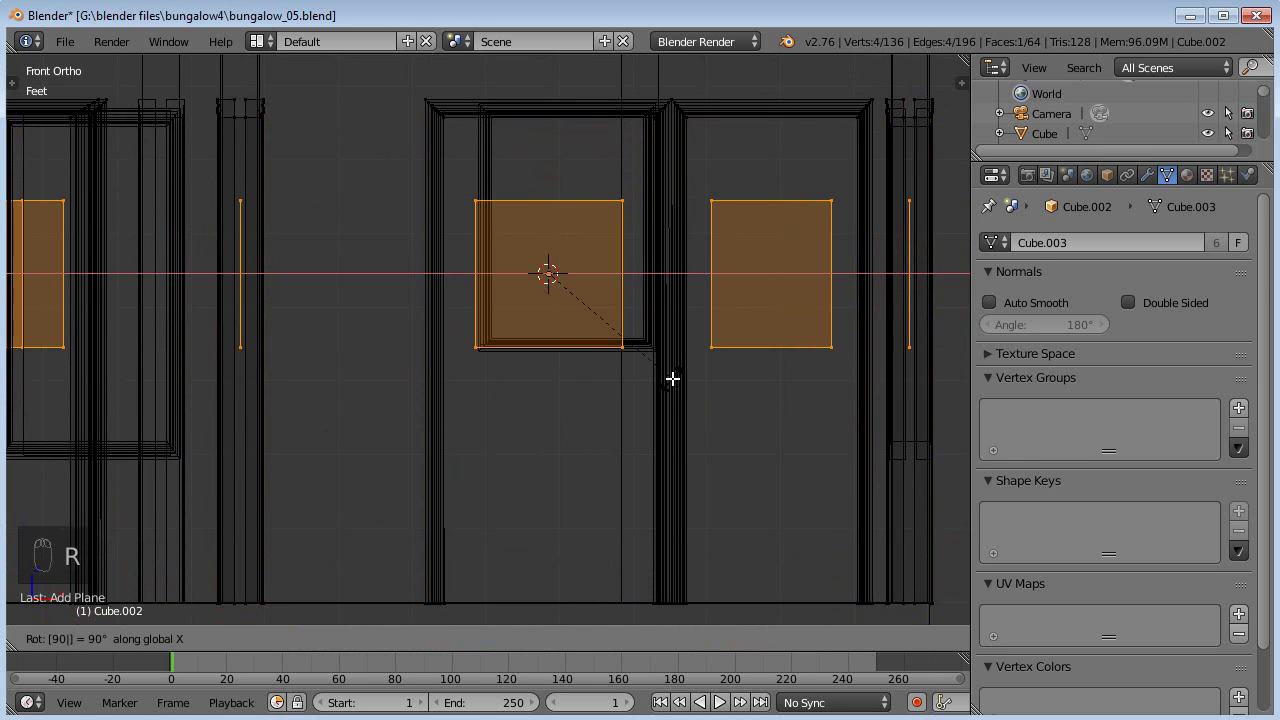
key(s)
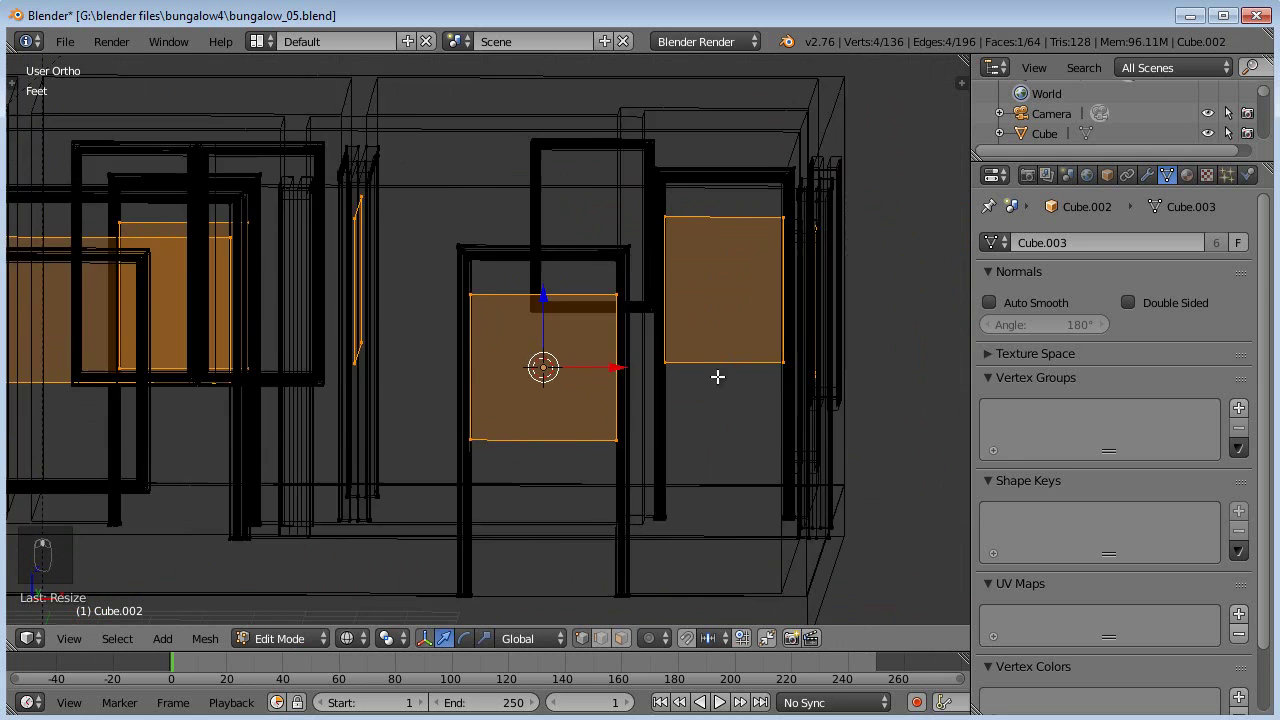
key(KP_1)
middle_click(654, 337)
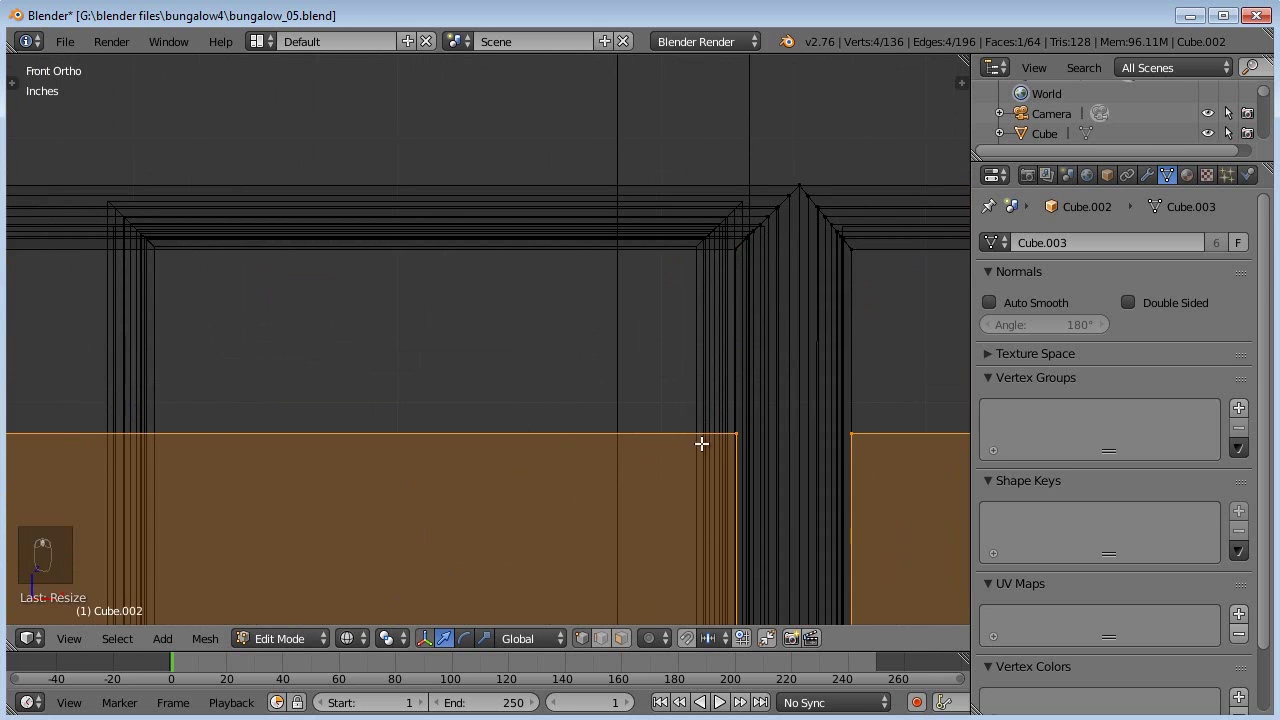
Step: Stretch the door panel along Z so it fills the framed doorway opening
key(s)
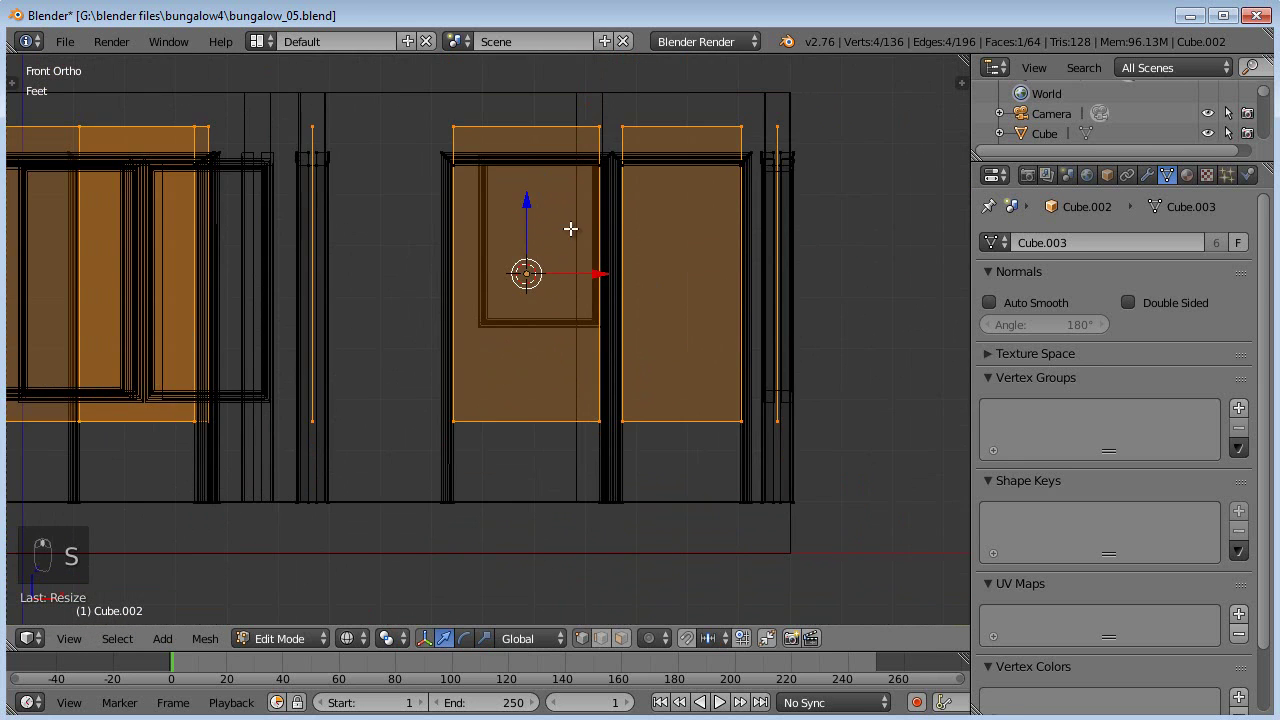
drag(539, 208, 550, 259)
key(s)
key(s)
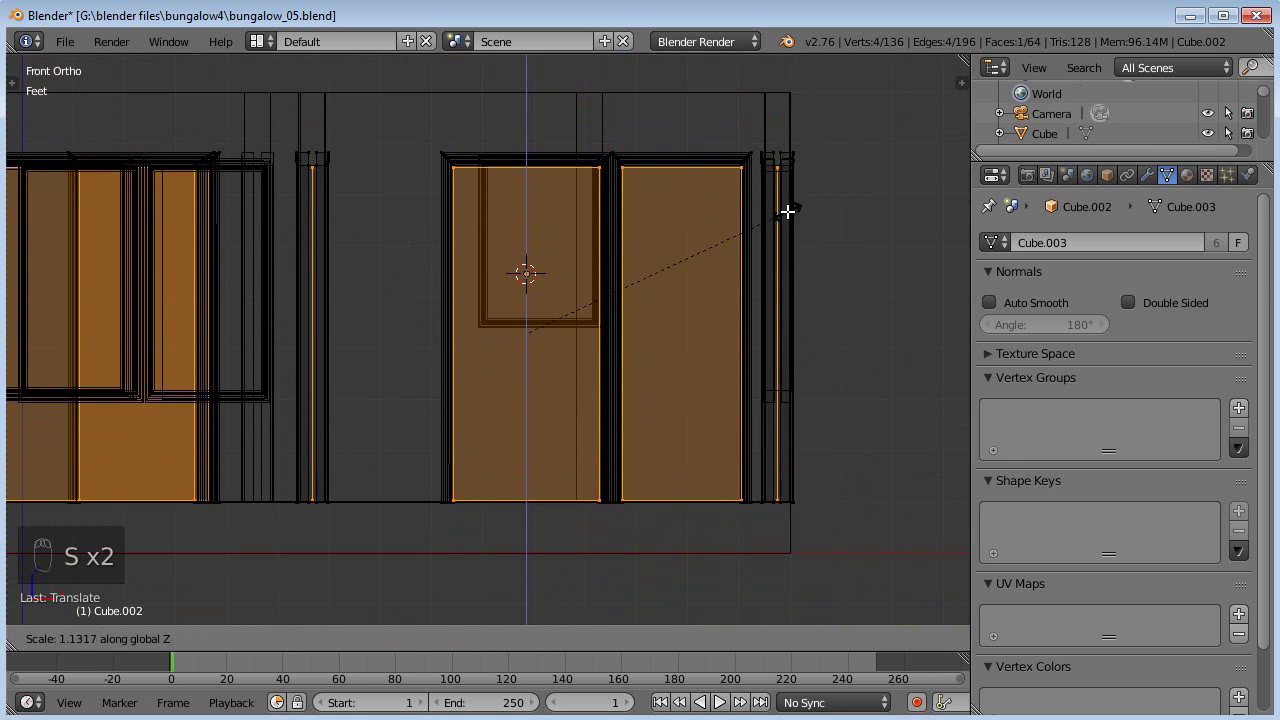
Step: Add vertical and then horizontal loop cuts to divide the door face into a grid
middle_click(580, 345)
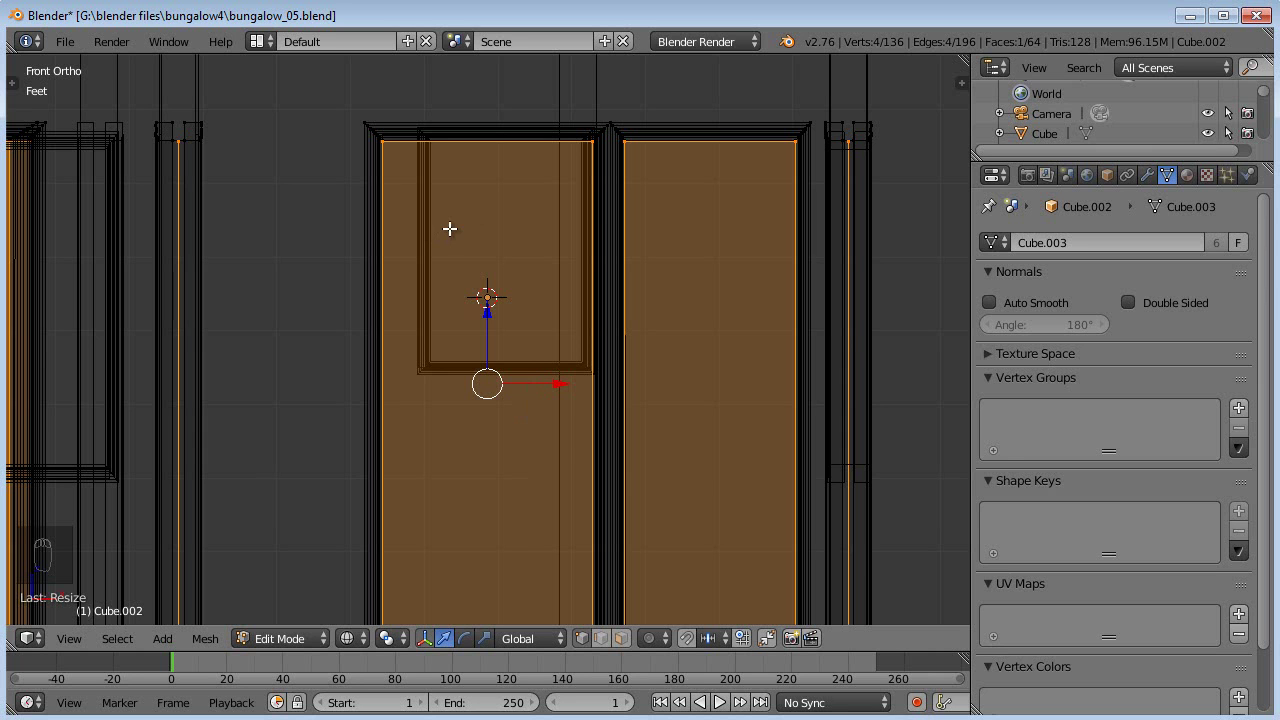
key(ctrl+r)
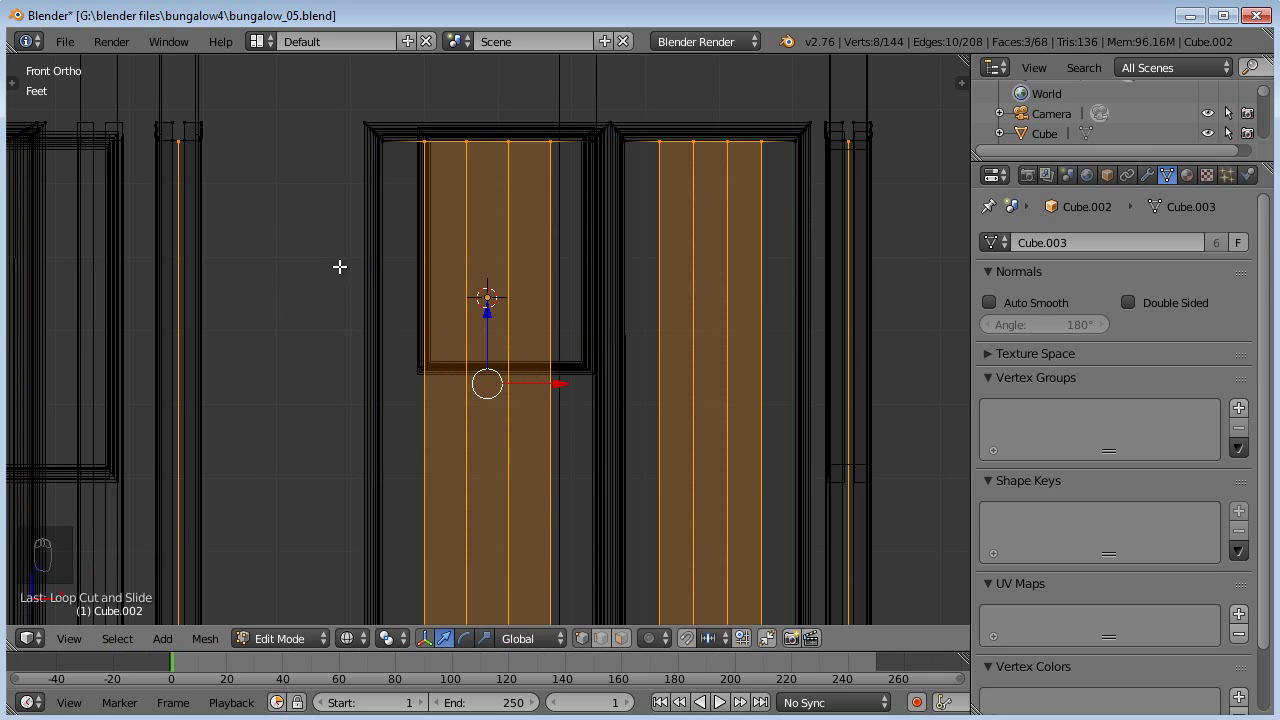
key(ctrl+r)
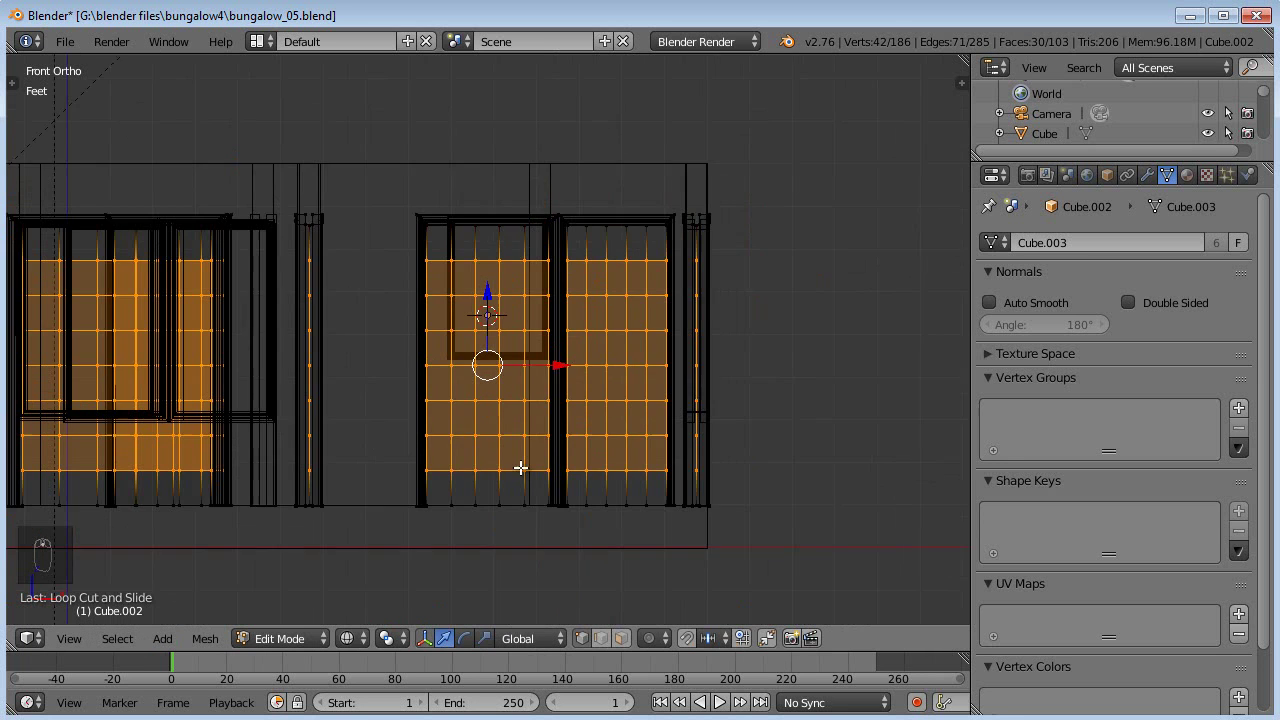
Step: Slide the door's vertical grid lines sideways into stile positions
key(a)
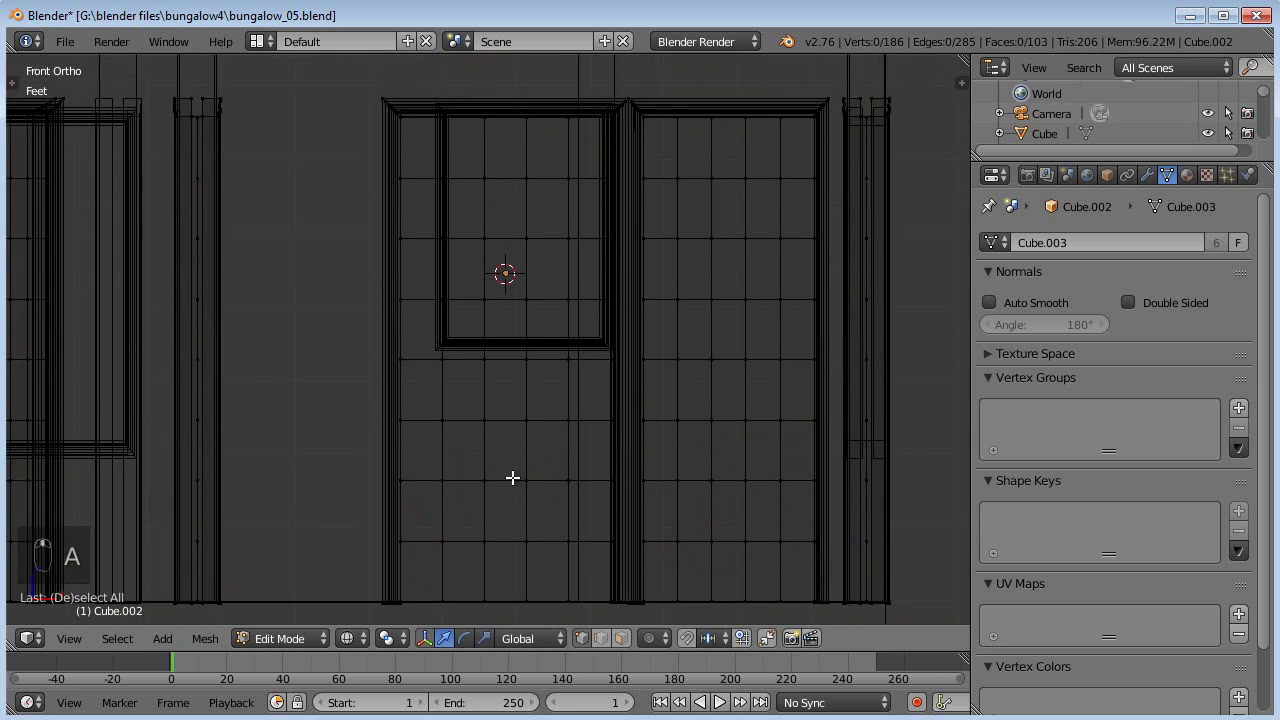
key(b)
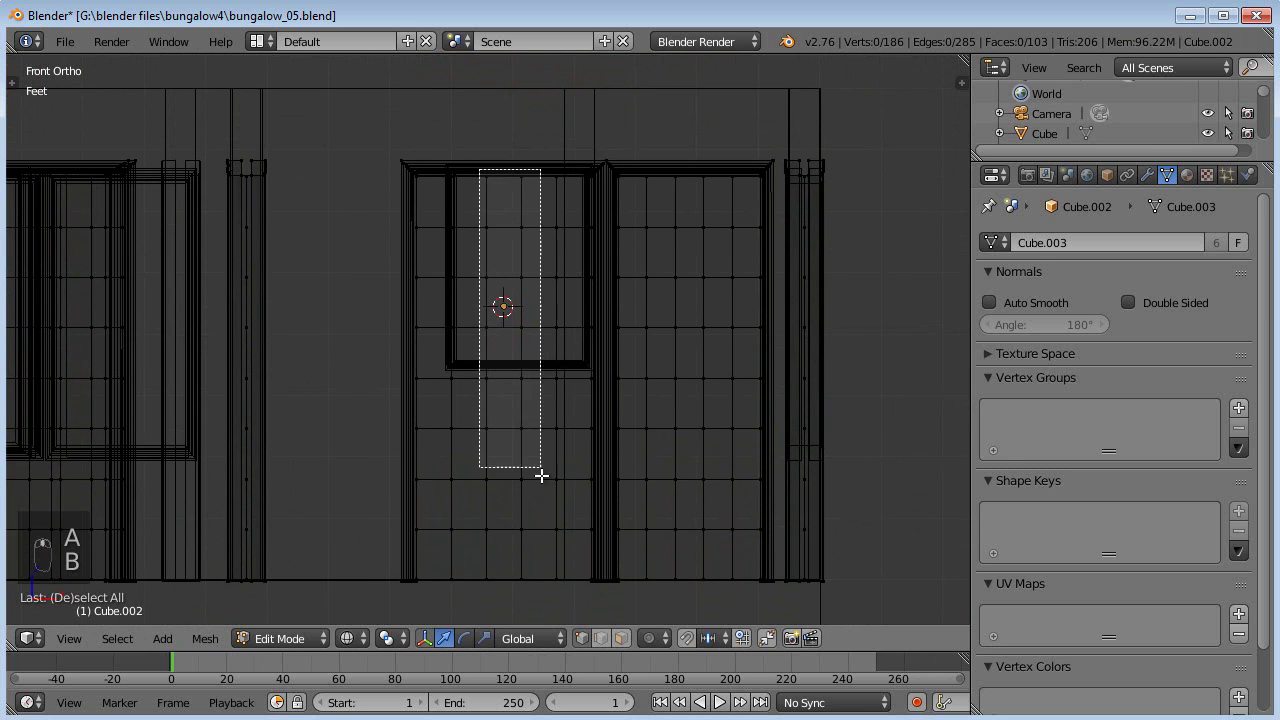
key(s)
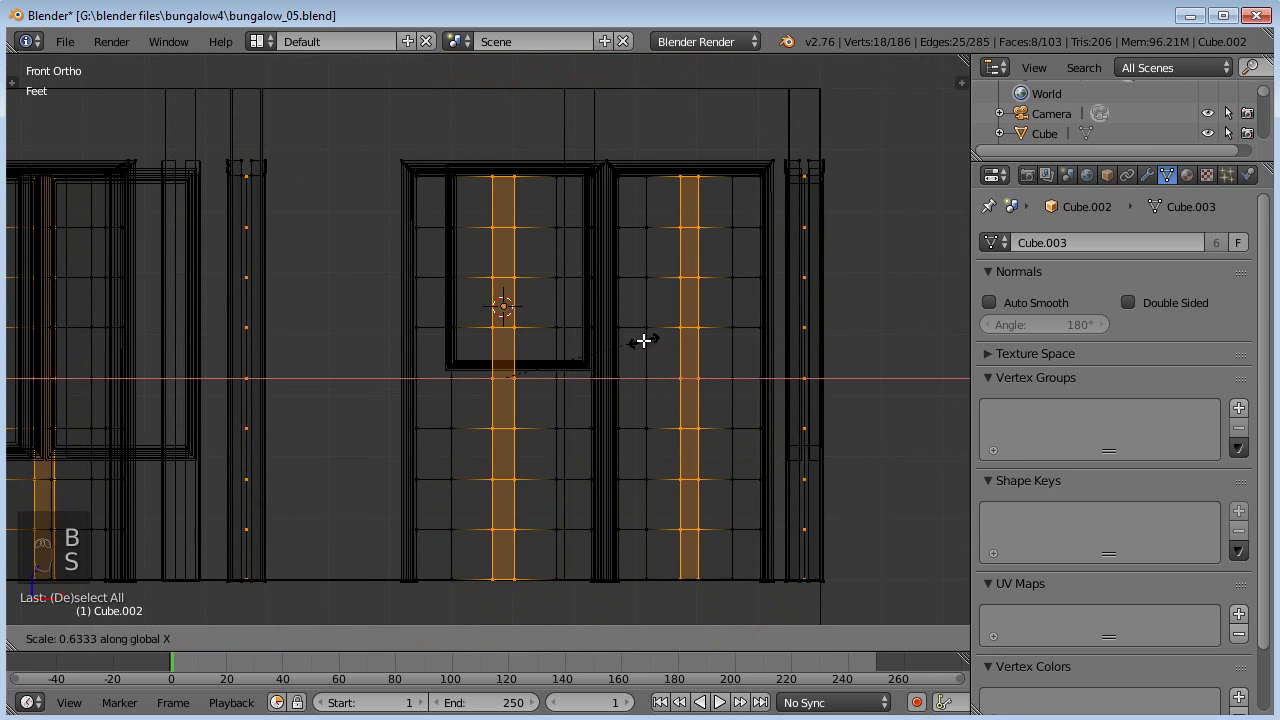
key(a)
key(b)
key(b)
key(s)
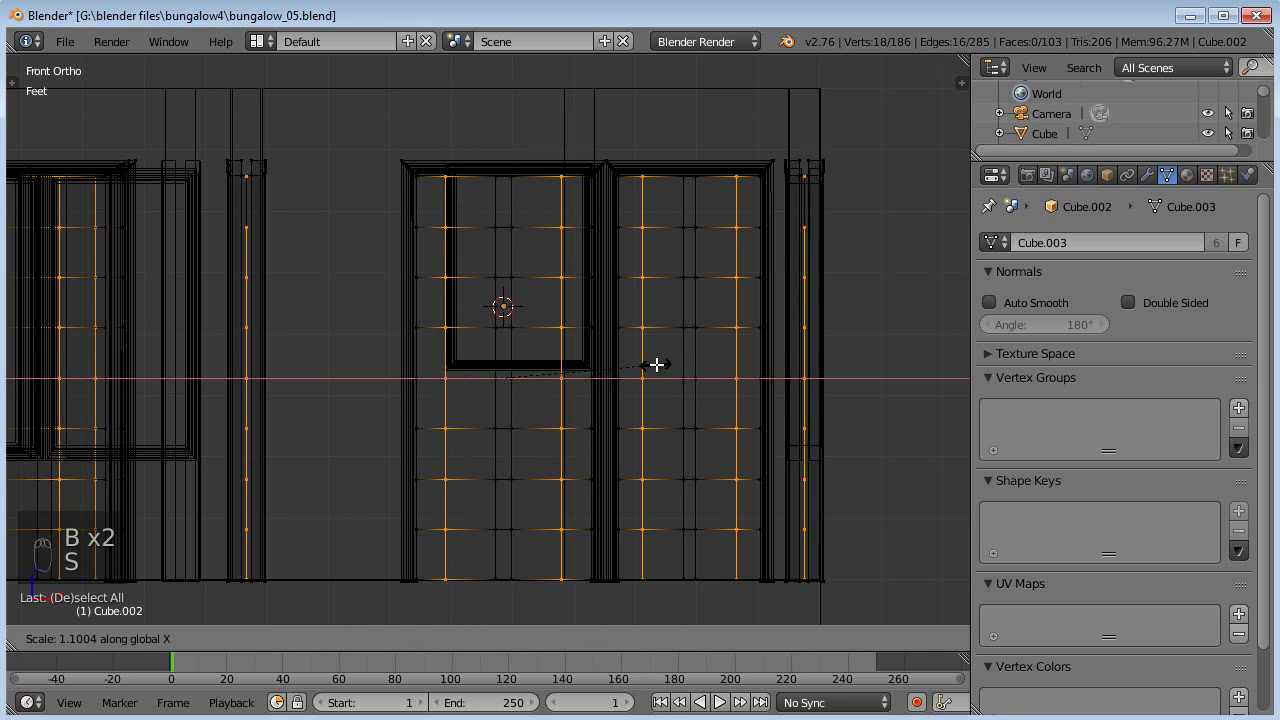
Step: Move the top and middle horizontal grid lines into rail positions
key(a)
key(b)
key(g)
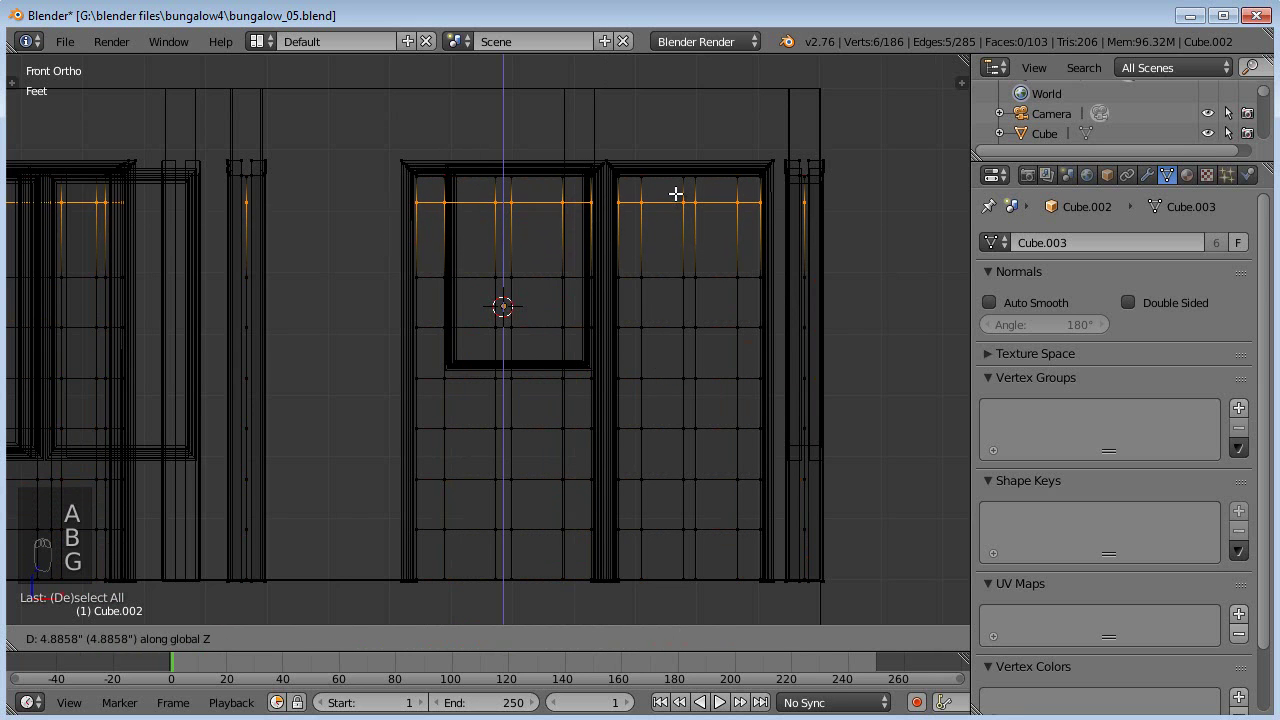
key(a)
key(b)
key(g)
key(b)
key(a)
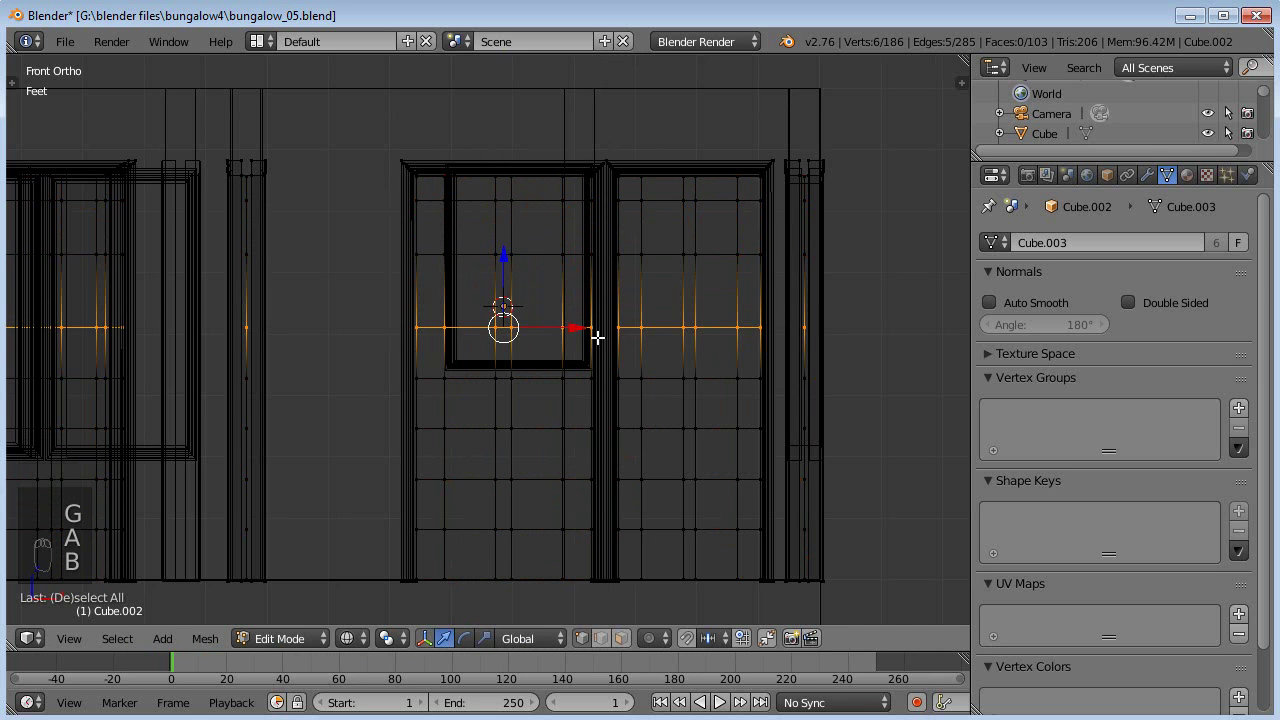
key(g)
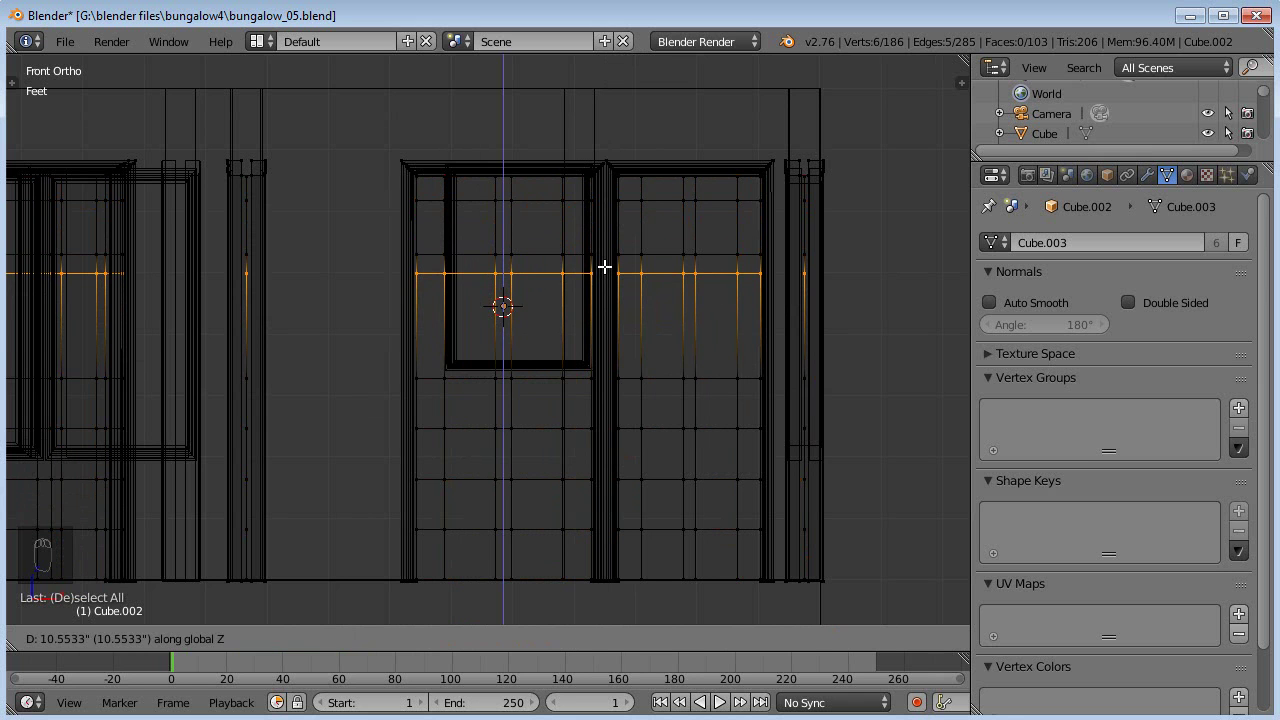
Step: Adjust the remaining horizontal grid lines to complete the six-panel layout
key(a)
key(b)
key(g)
key(a)
key(b)
Step: Delete the six stray vertices above the door panel and deselect everything
drag(384, 421, 402, 448)
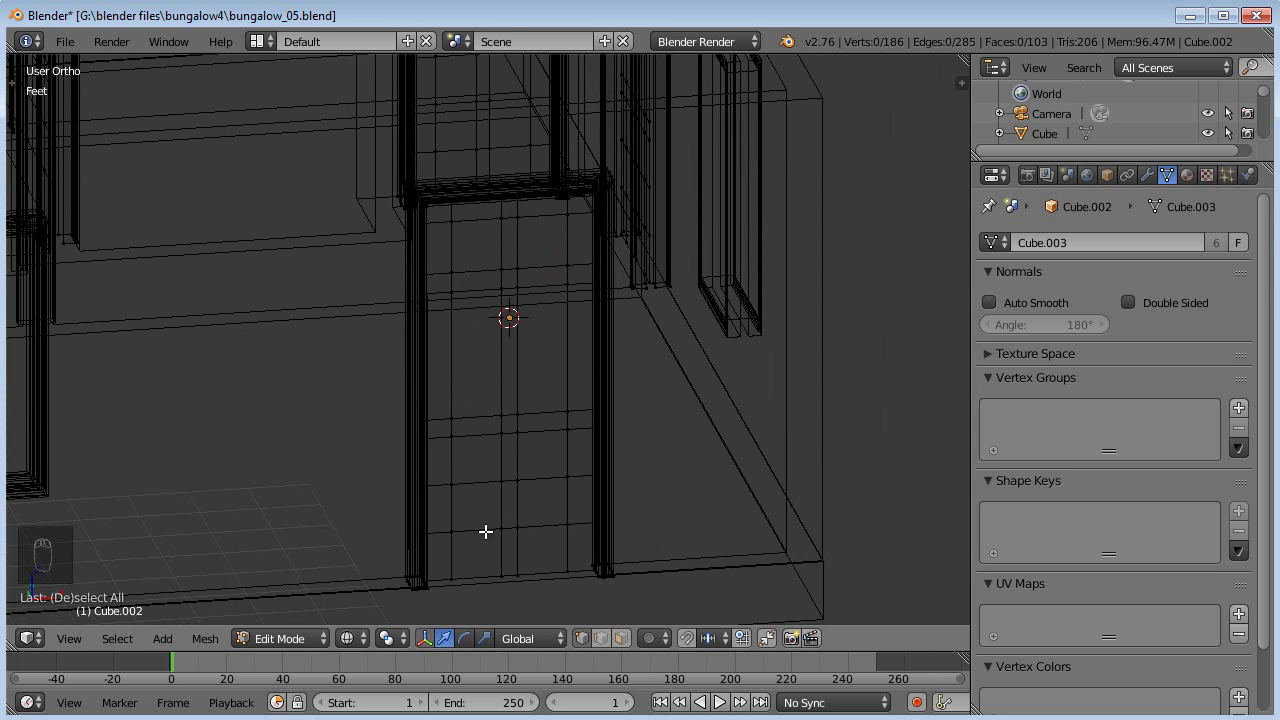
key(x)
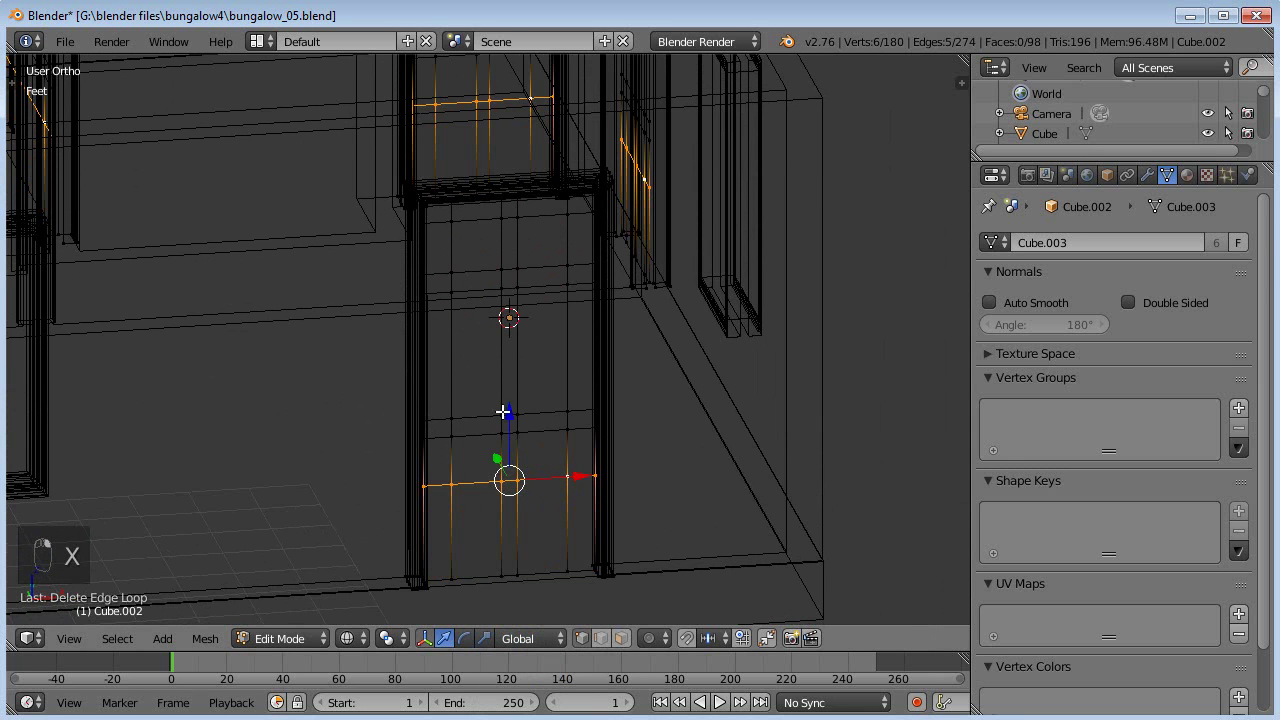
drag(514, 412, 531, 474)
click(583, 439)
middle_click(570, 442)
middle_click(570, 461)
key(a)
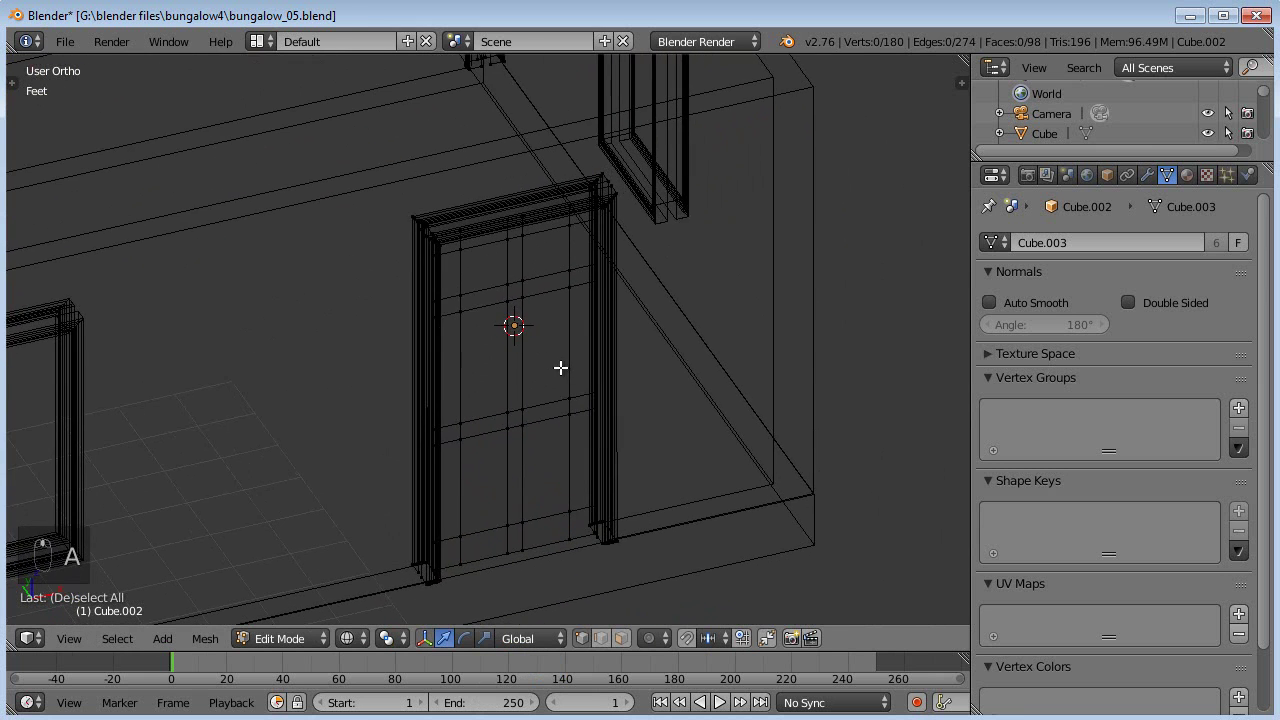
Step: Switch to solid shading, select the door's panel faces and inset them
key(Tab)
key(z)
key(Tab)
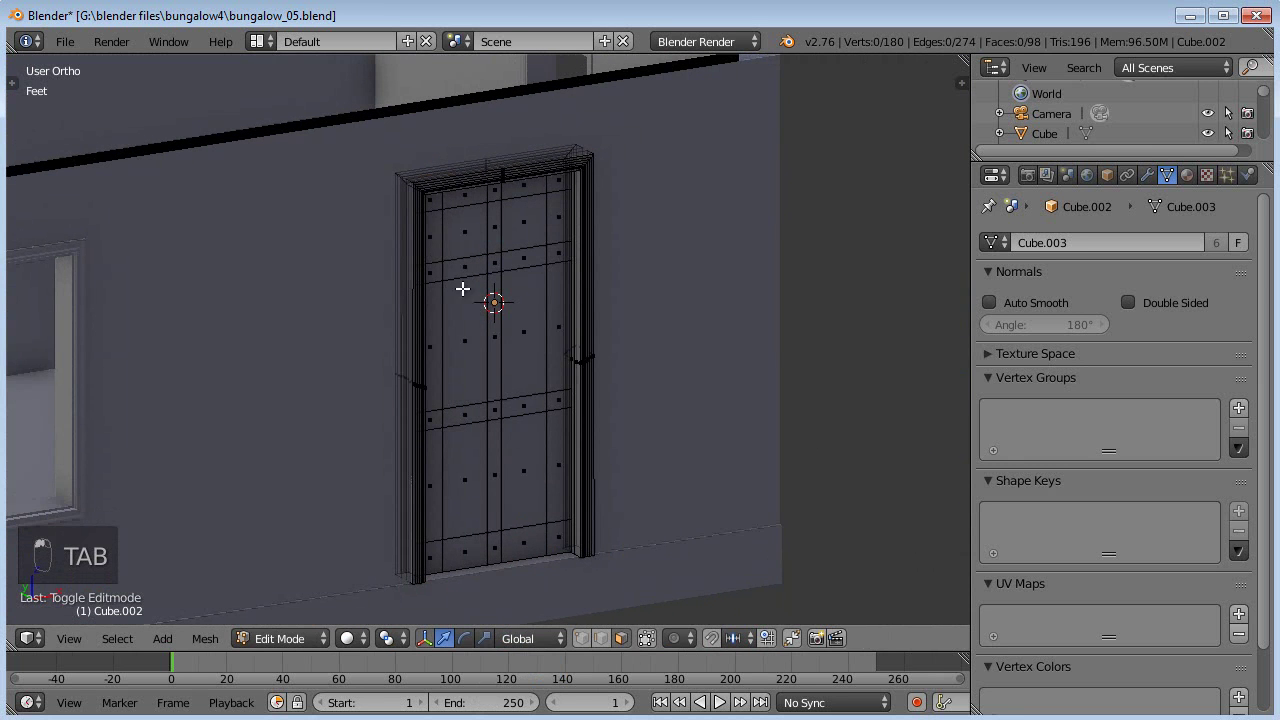
drag(464, 239, 535, 327)
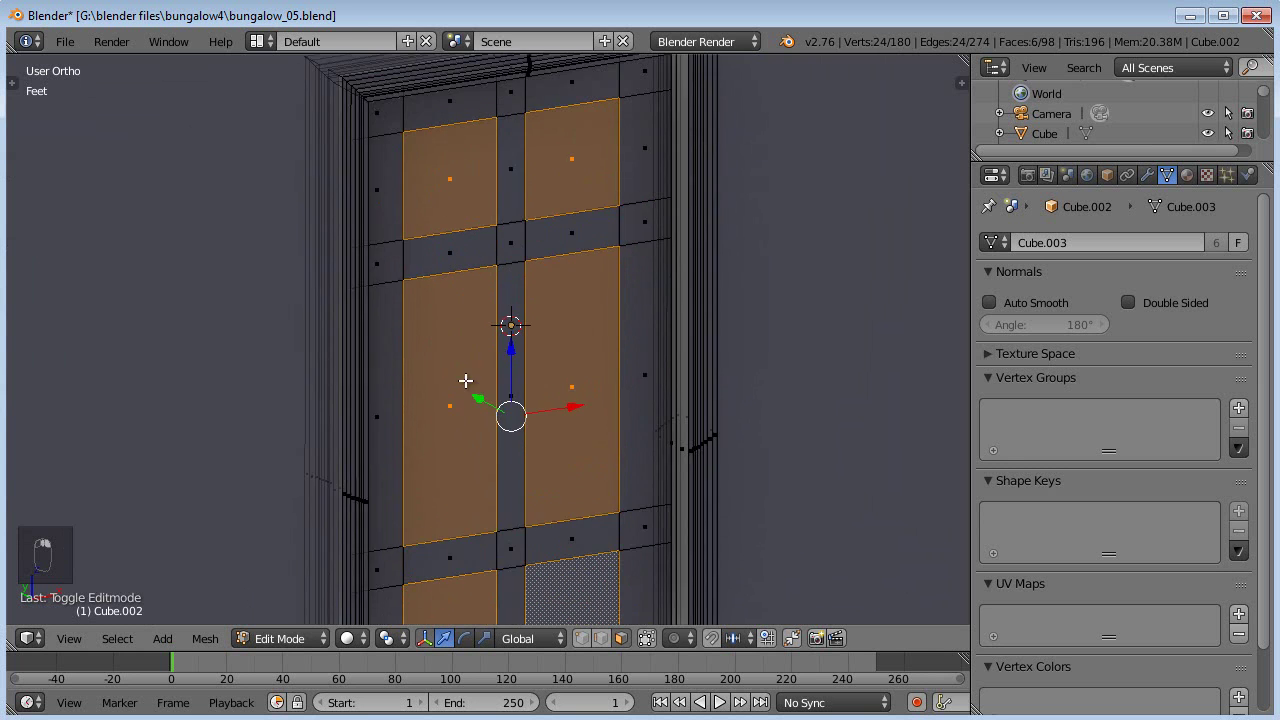
key(e)
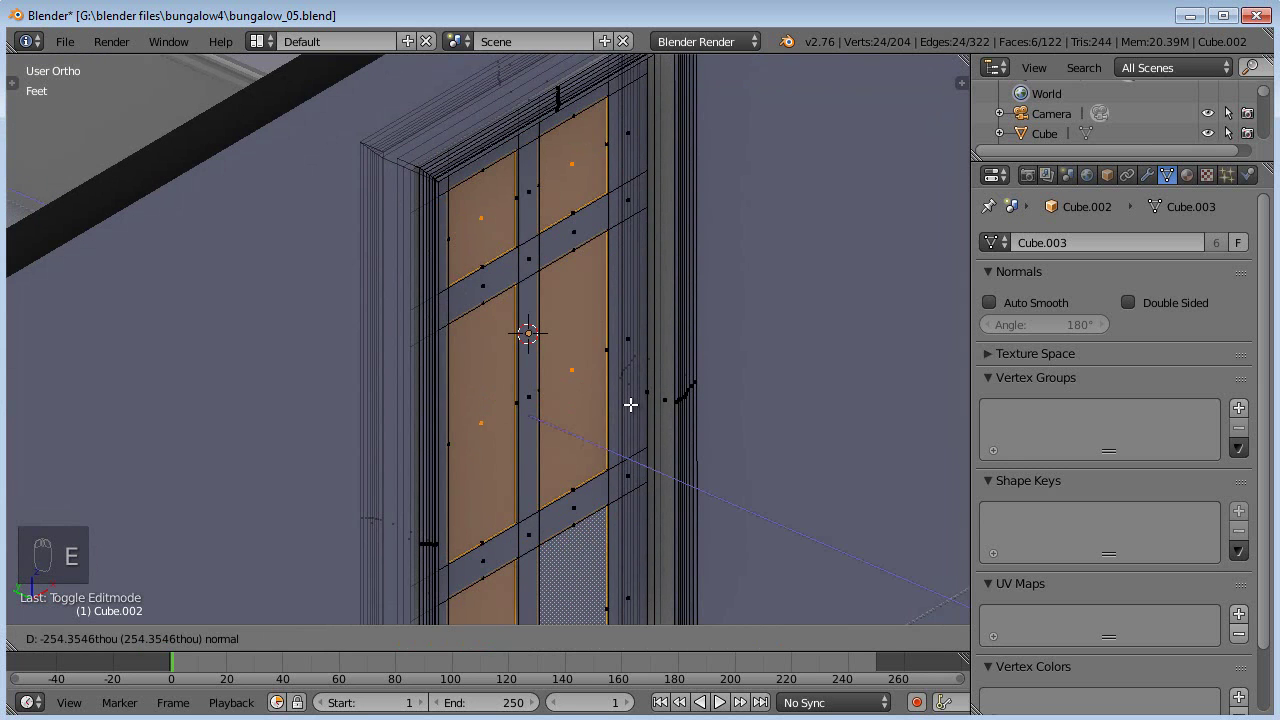
key(alt+s)
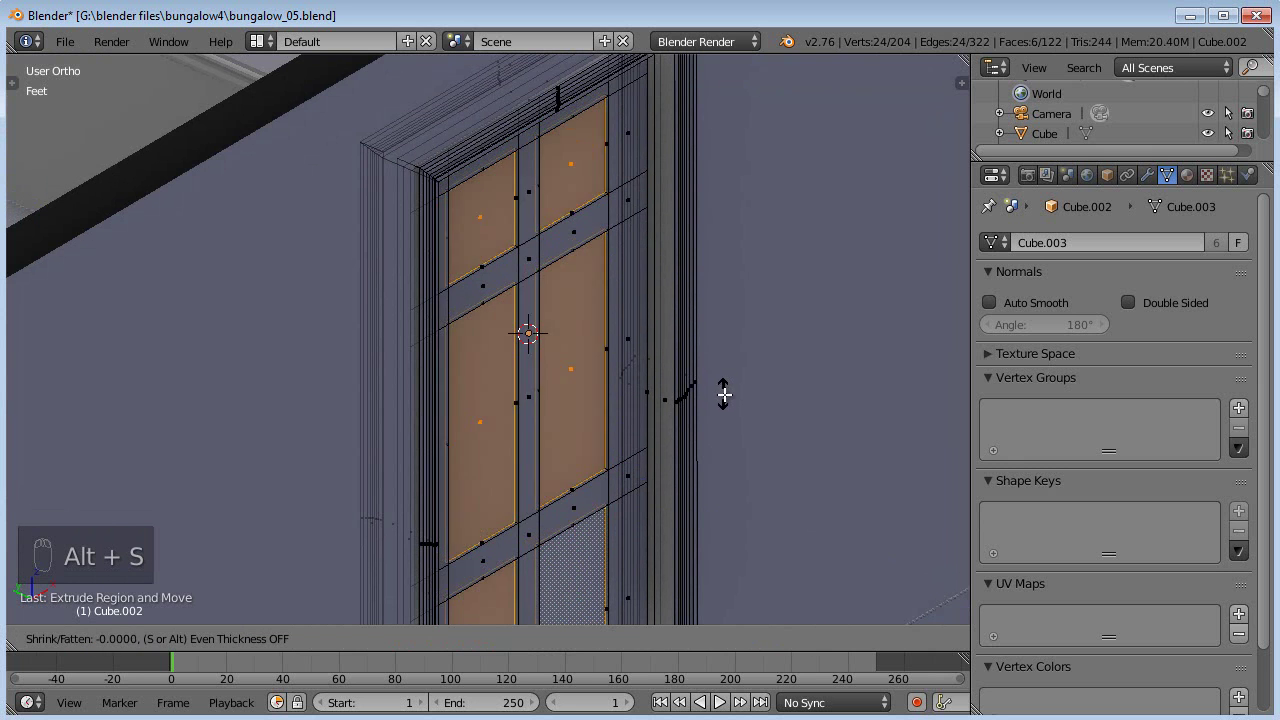
Step: From front view, scale the inset panel faces to recess them between stiles and rails
middle_click(722, 400)
key(alt+s)
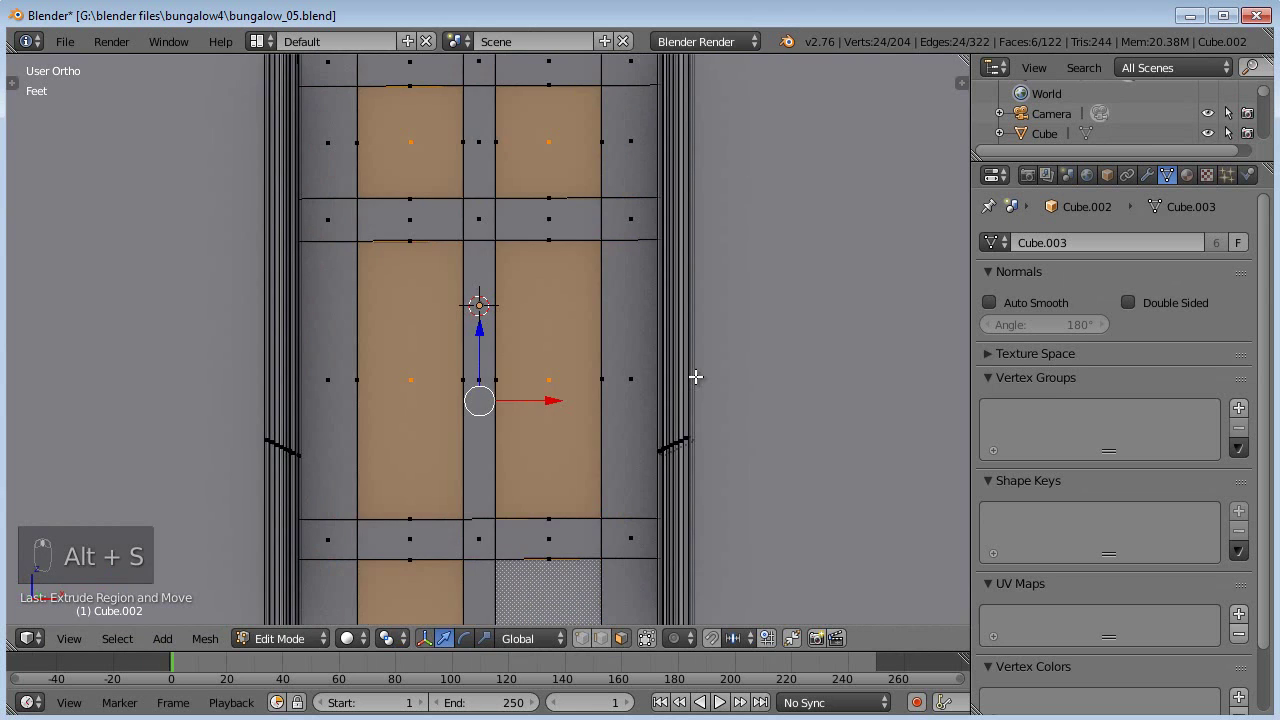
key(KP_1)
key(alt+s)
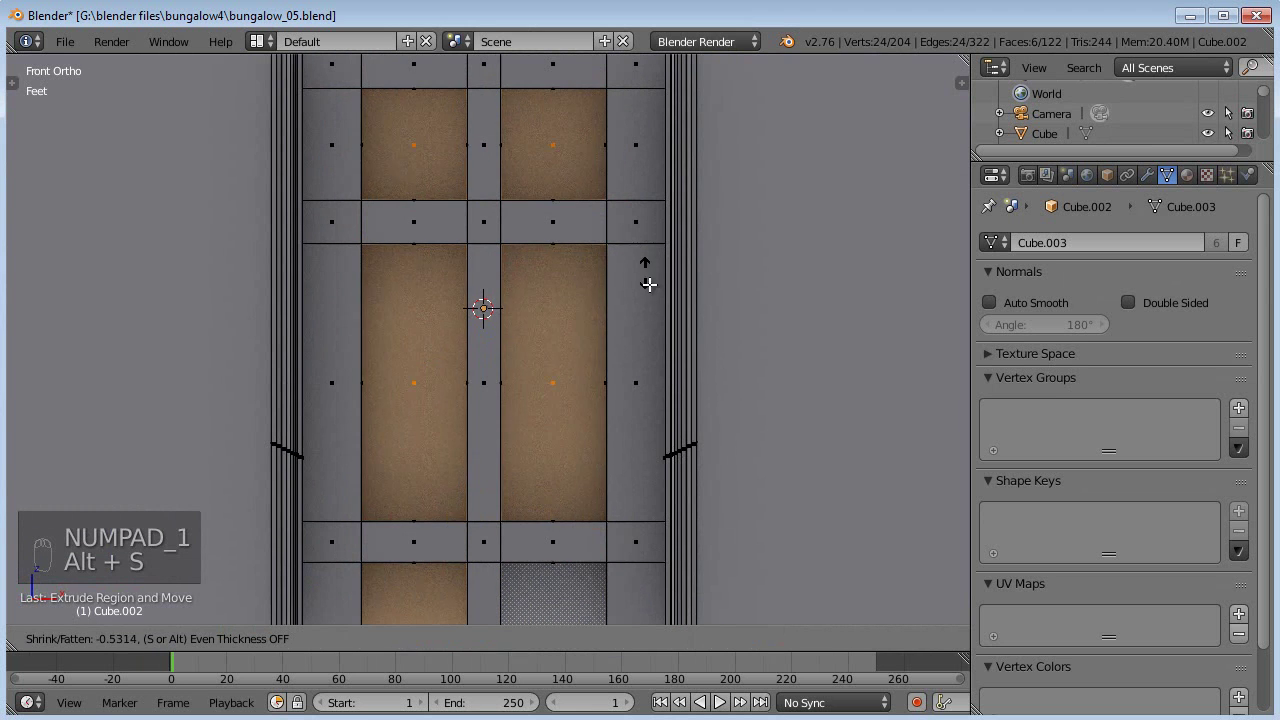
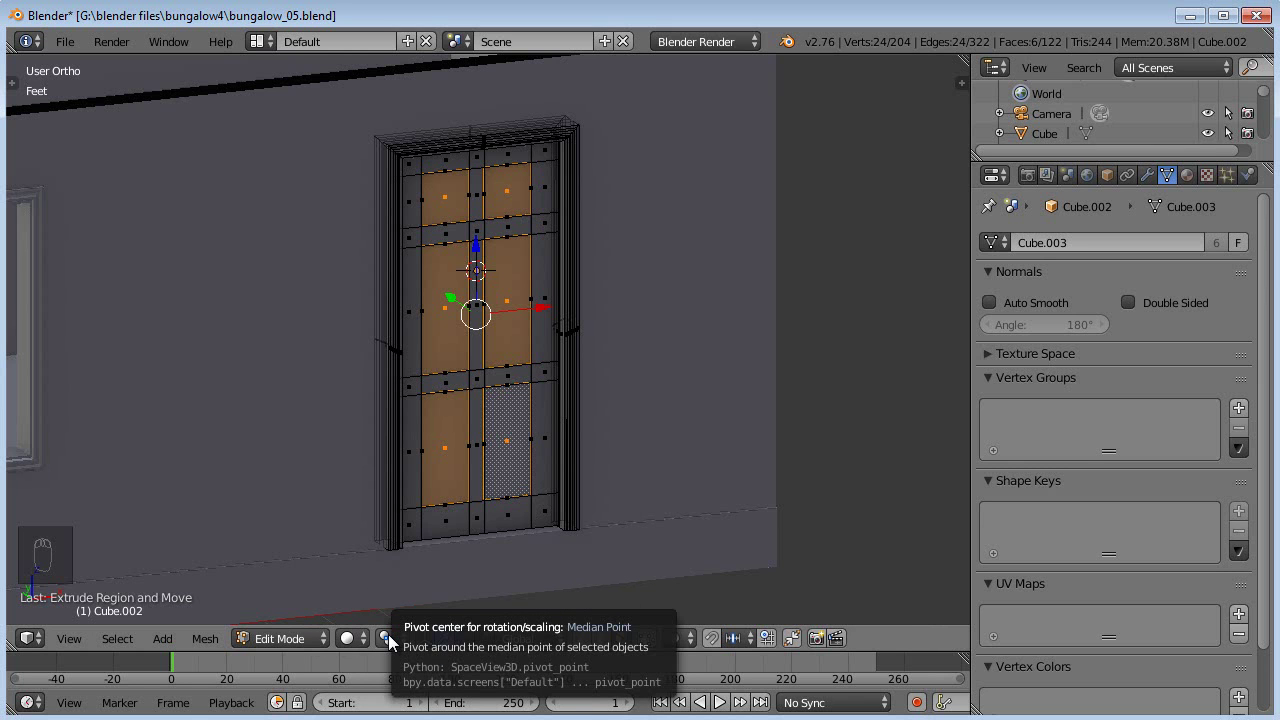
drag(395, 642, 445, 602)
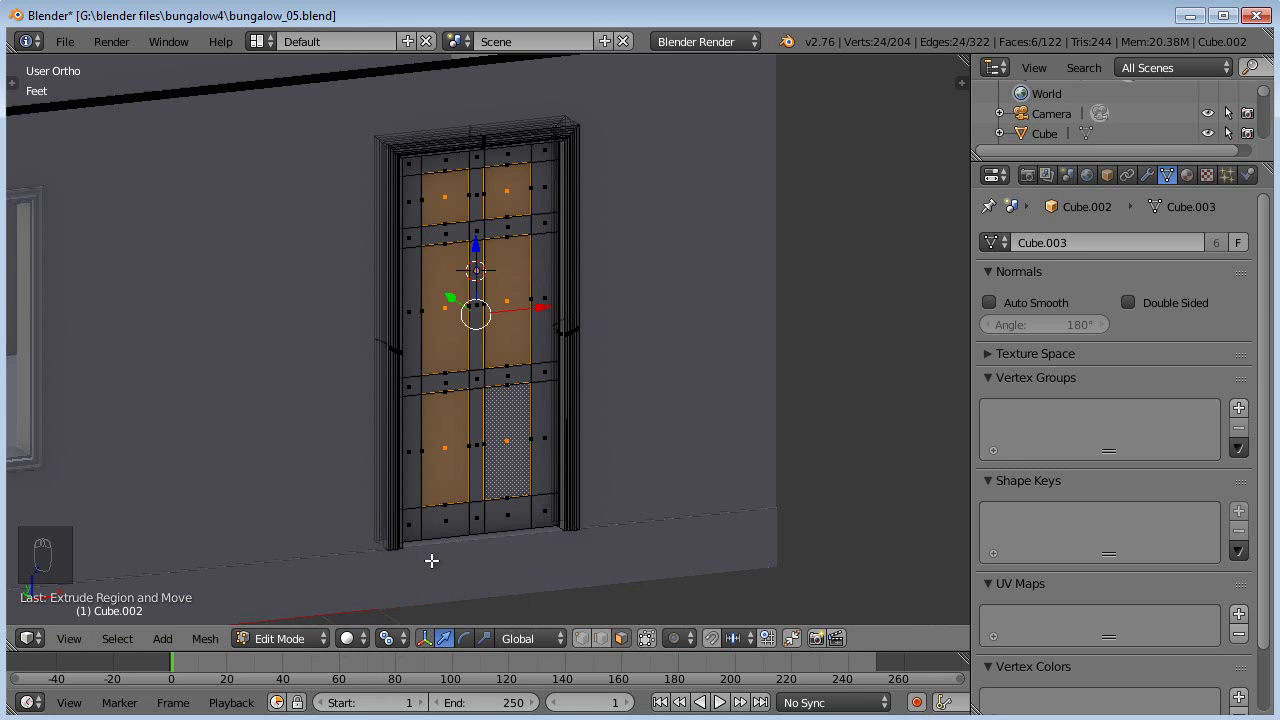
drag(550, 402, 633, 350)
key(s)
key(s)
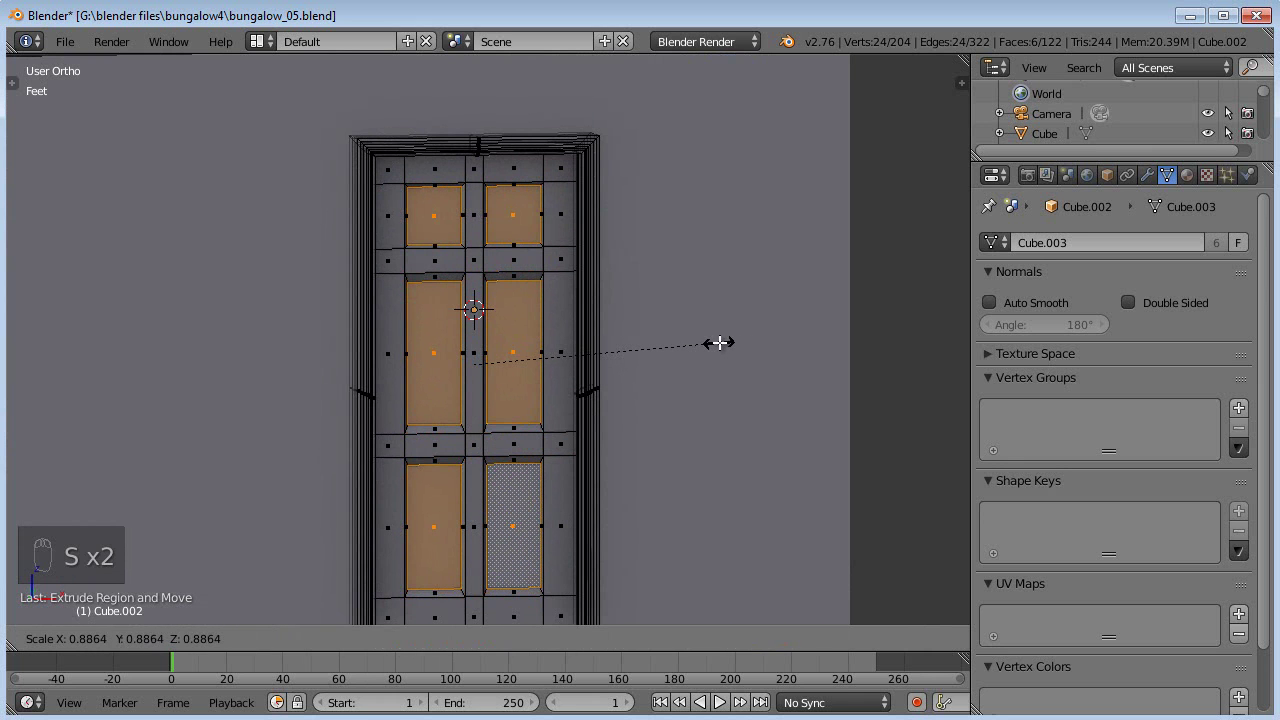
Step: Select the middle pair of panels and resize them to match the six-panel layout
middle_click(711, 381)
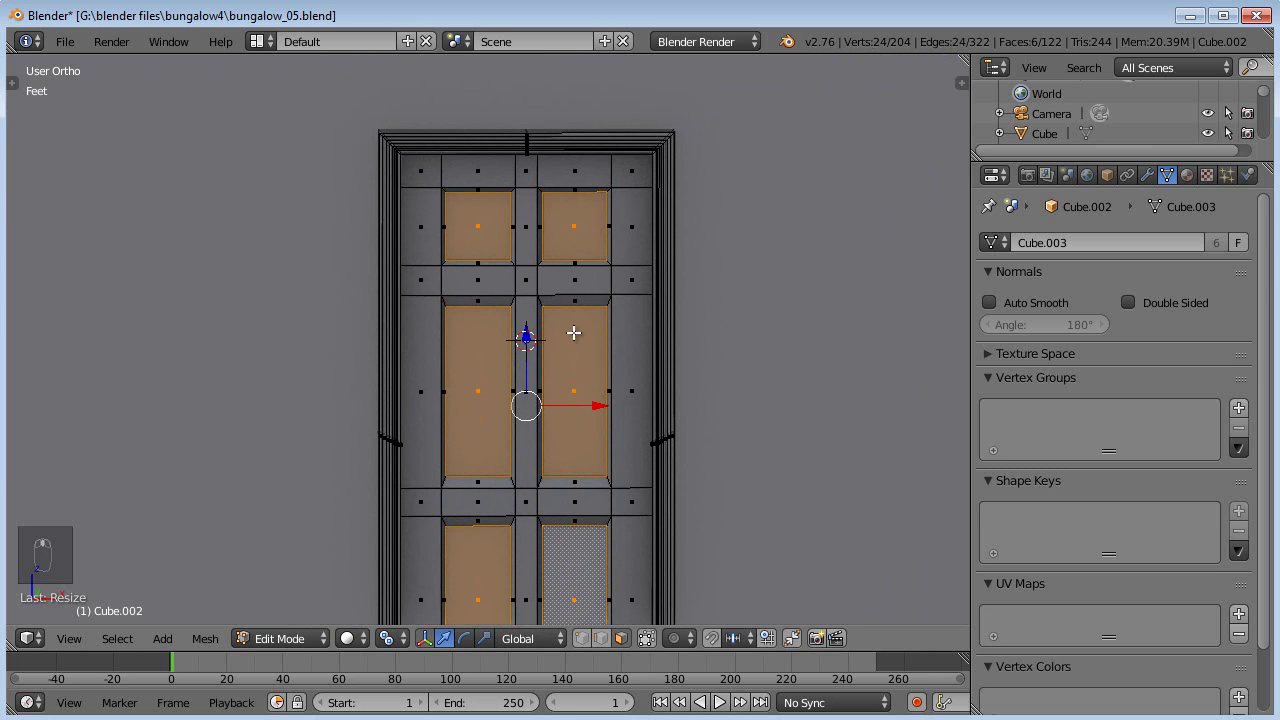
key(b)
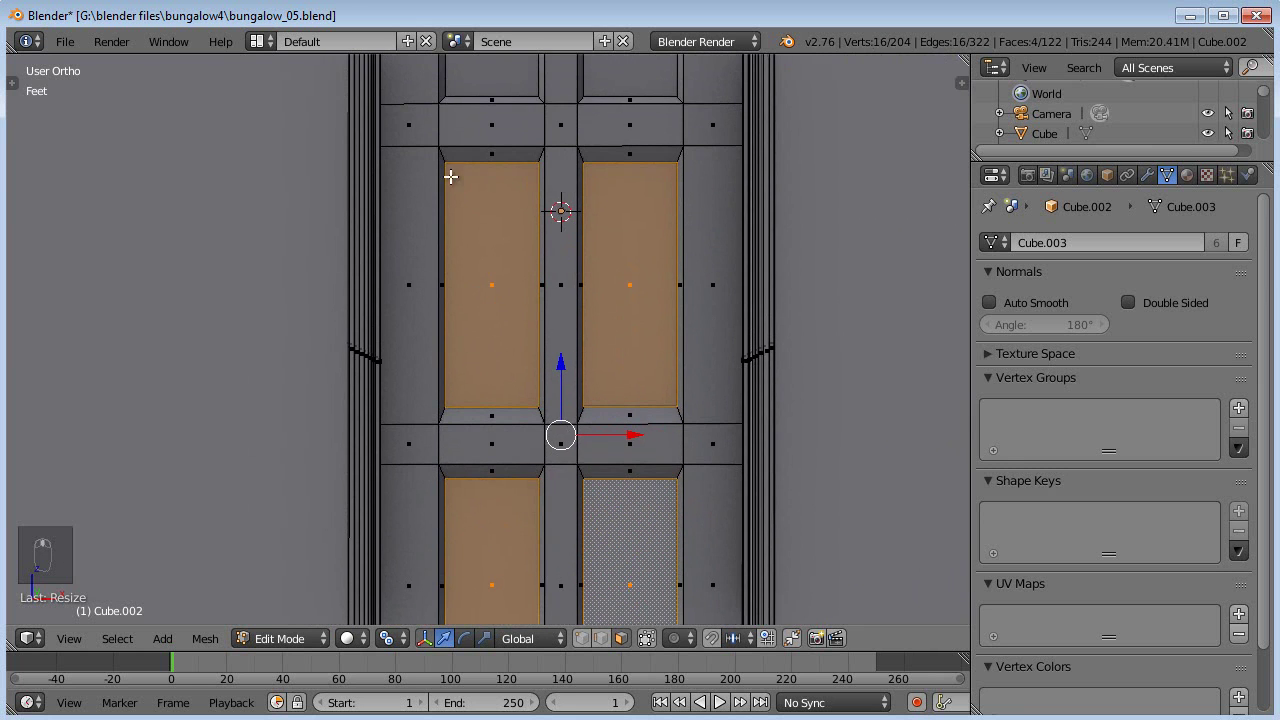
key(s)
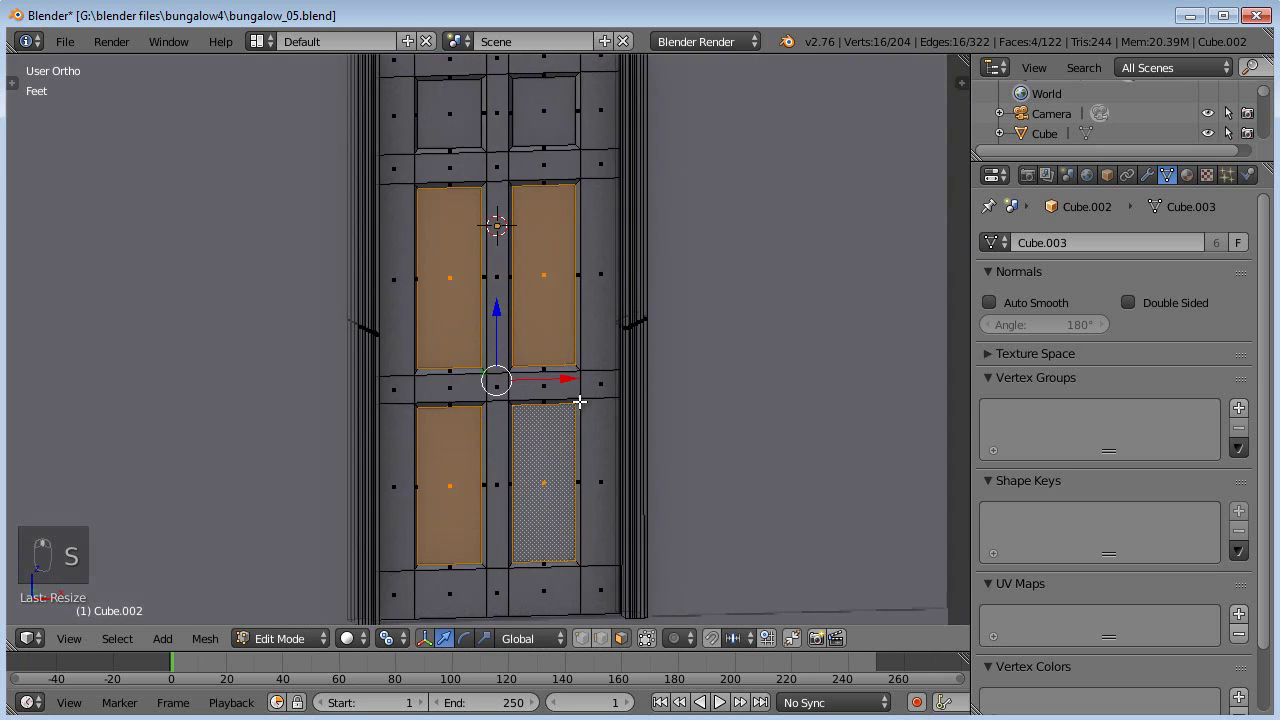
Step: Inset and scale the selected panel faces into a border, then leave Edit Mode with the door in its doorway
drag(548, 129, 385, 359)
key(e)
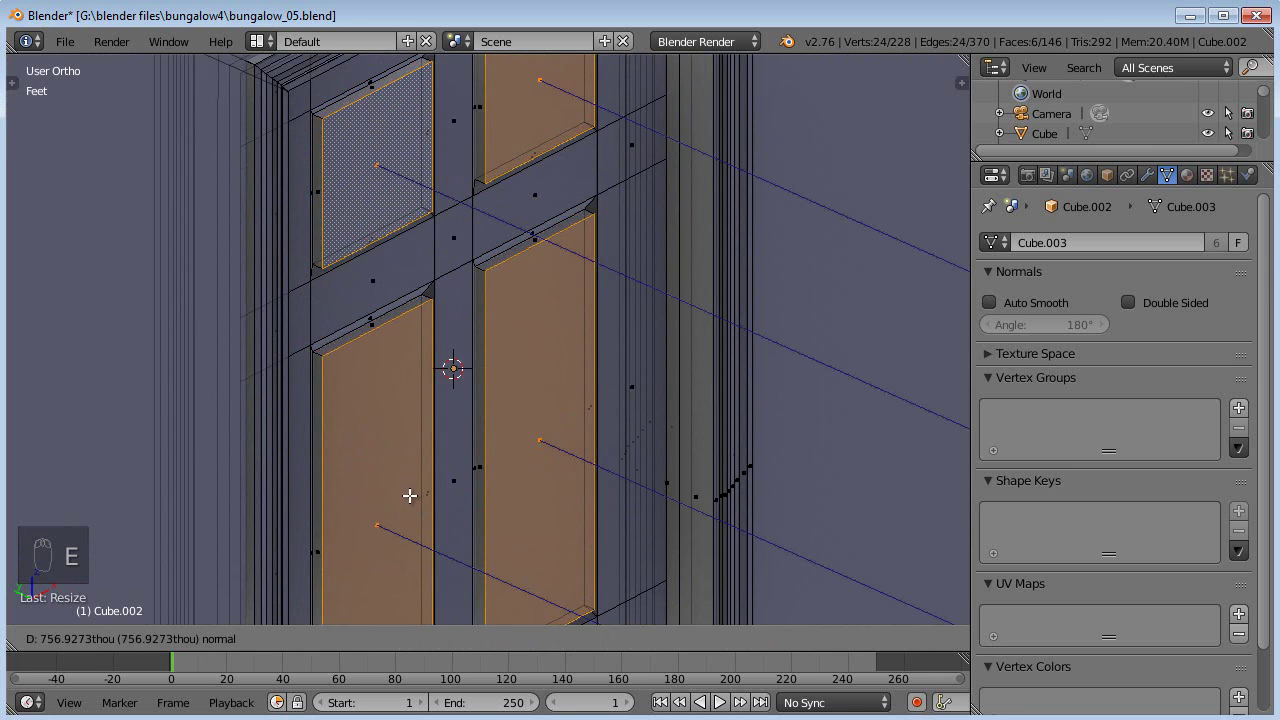
key(s)
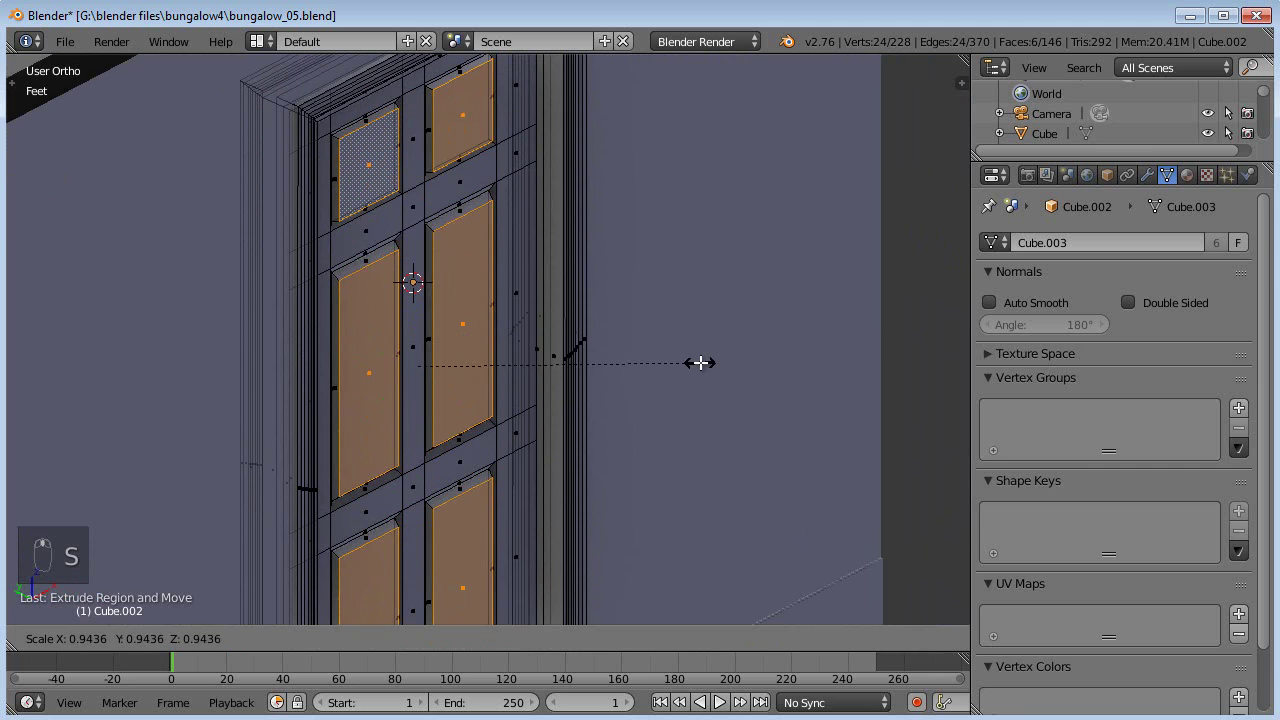
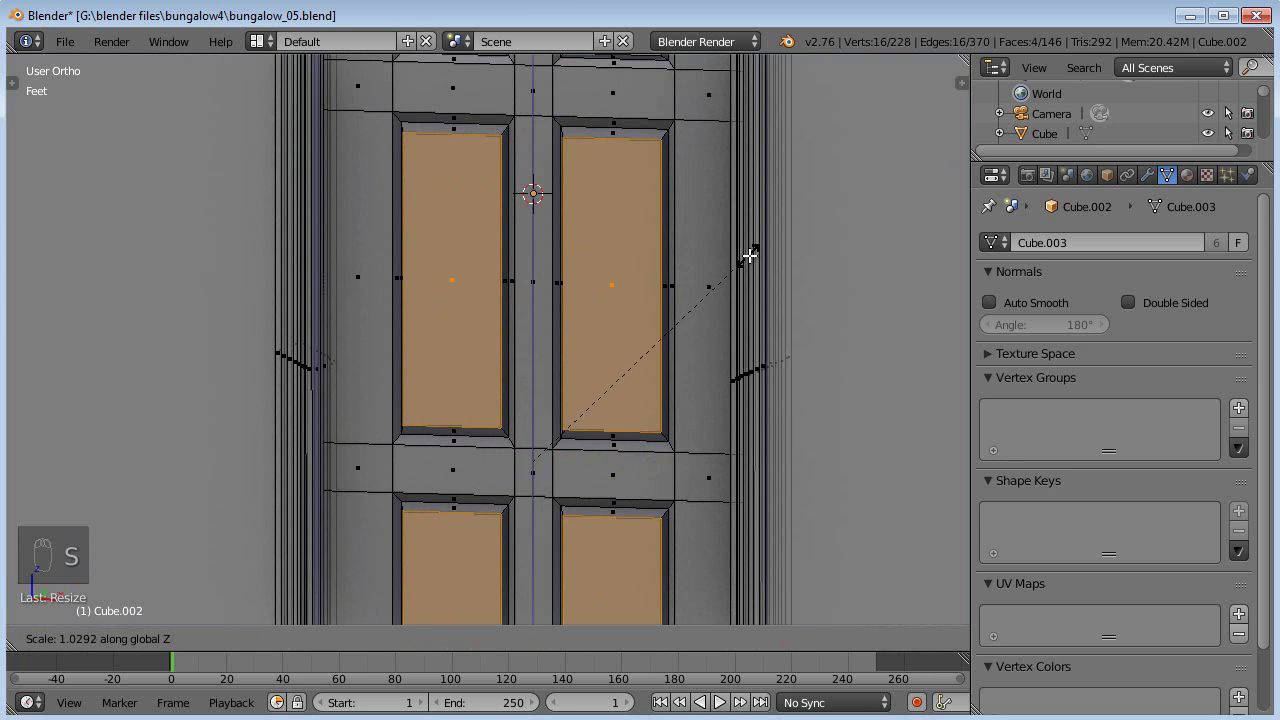
key(Tab)
middle_click(608, 377)
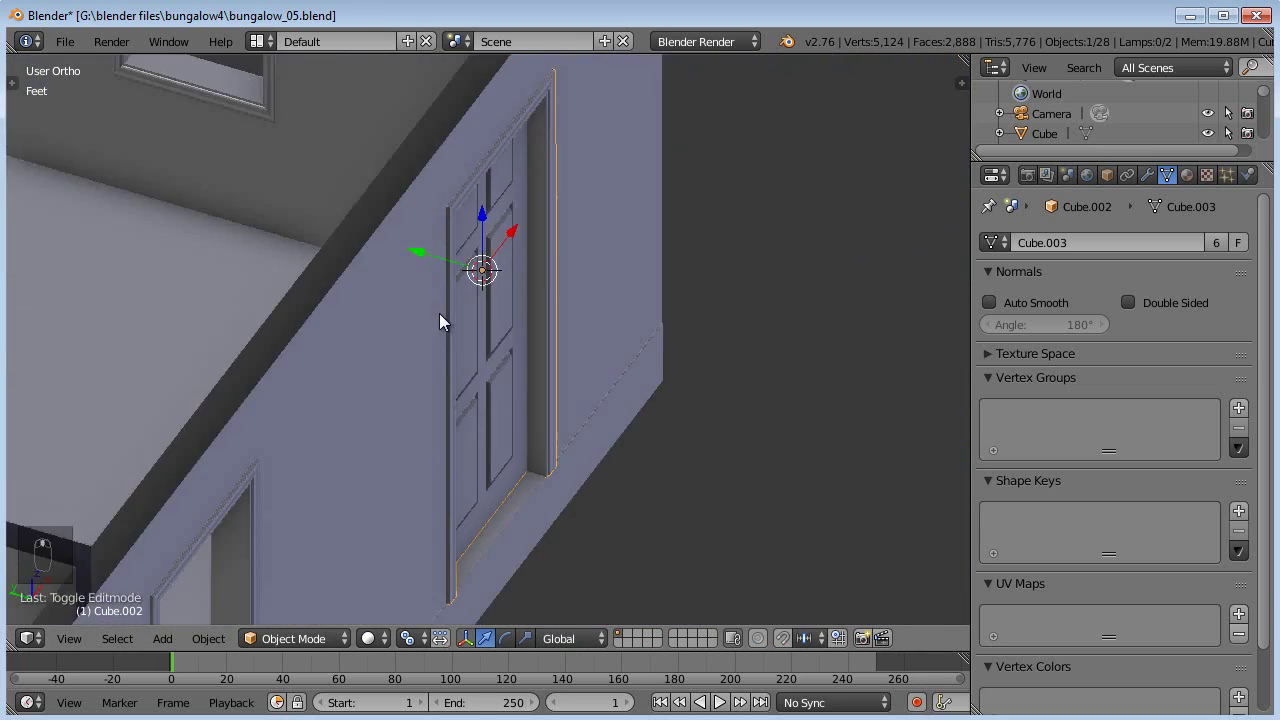
Step: Duplicate the whole door geometry and slide the copy along one axis to sit in front of the doorway
key(Tab)
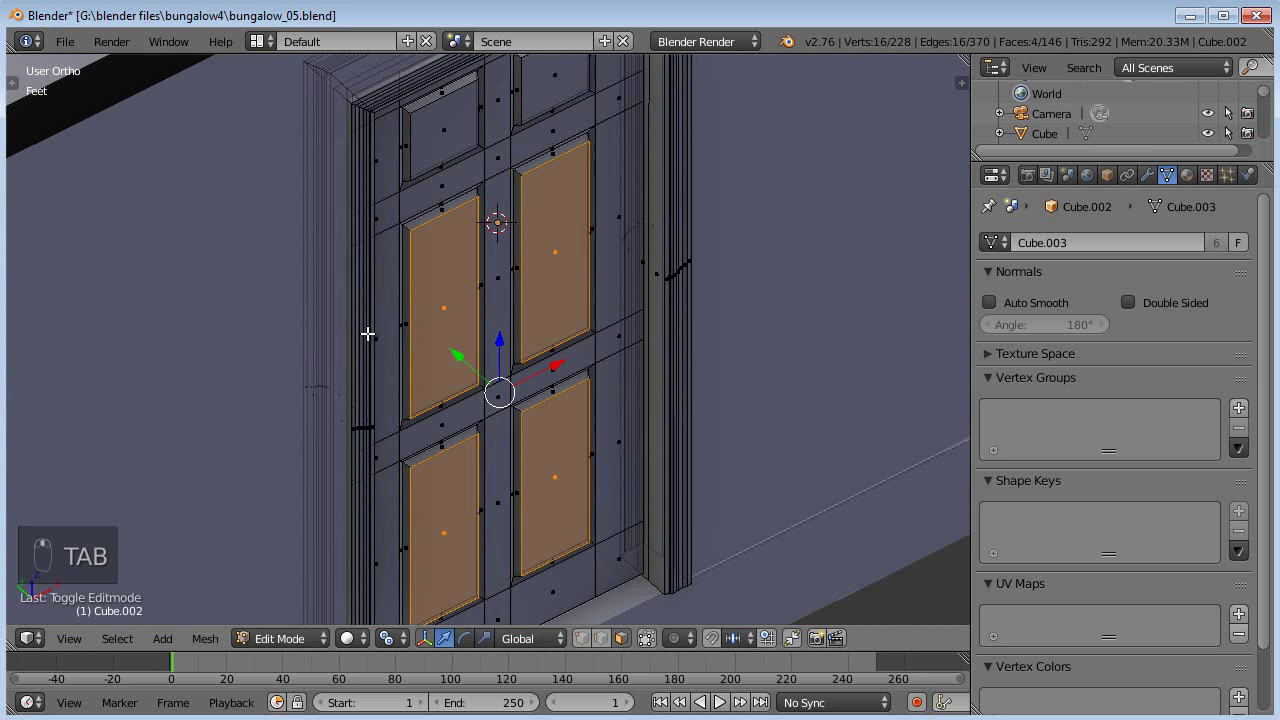
key(ctrl+l)
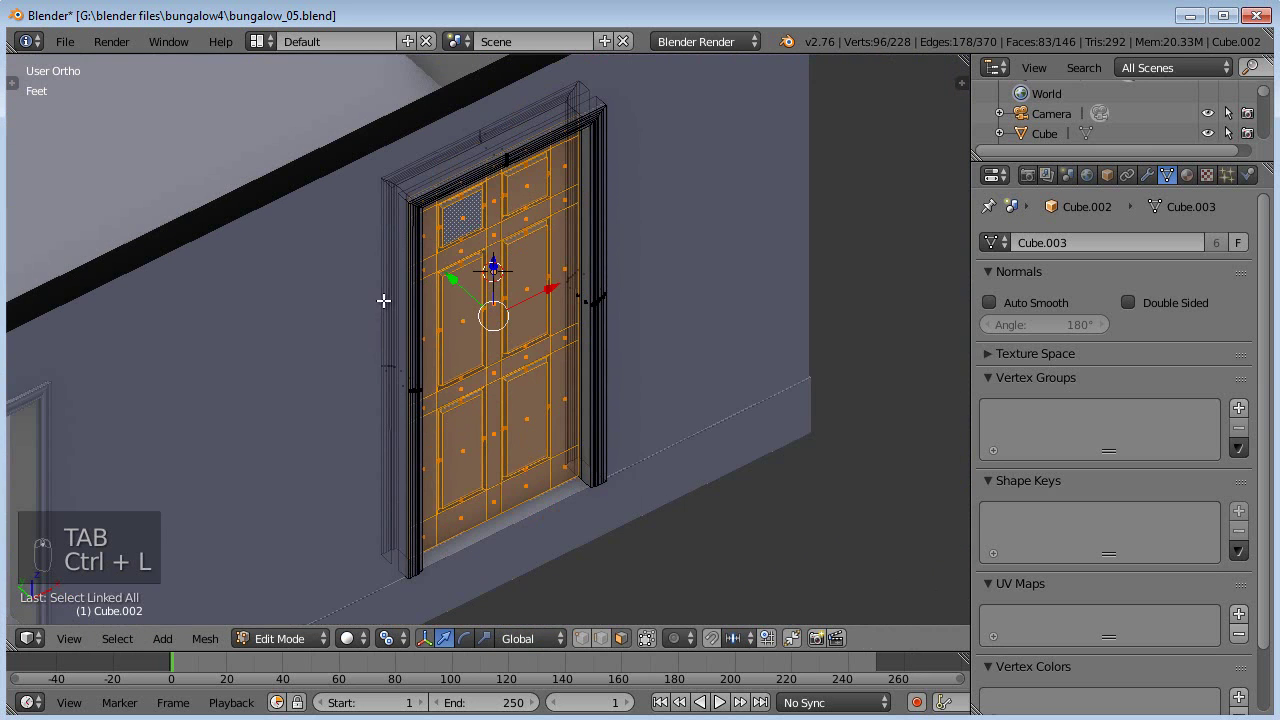
key(KP_7)
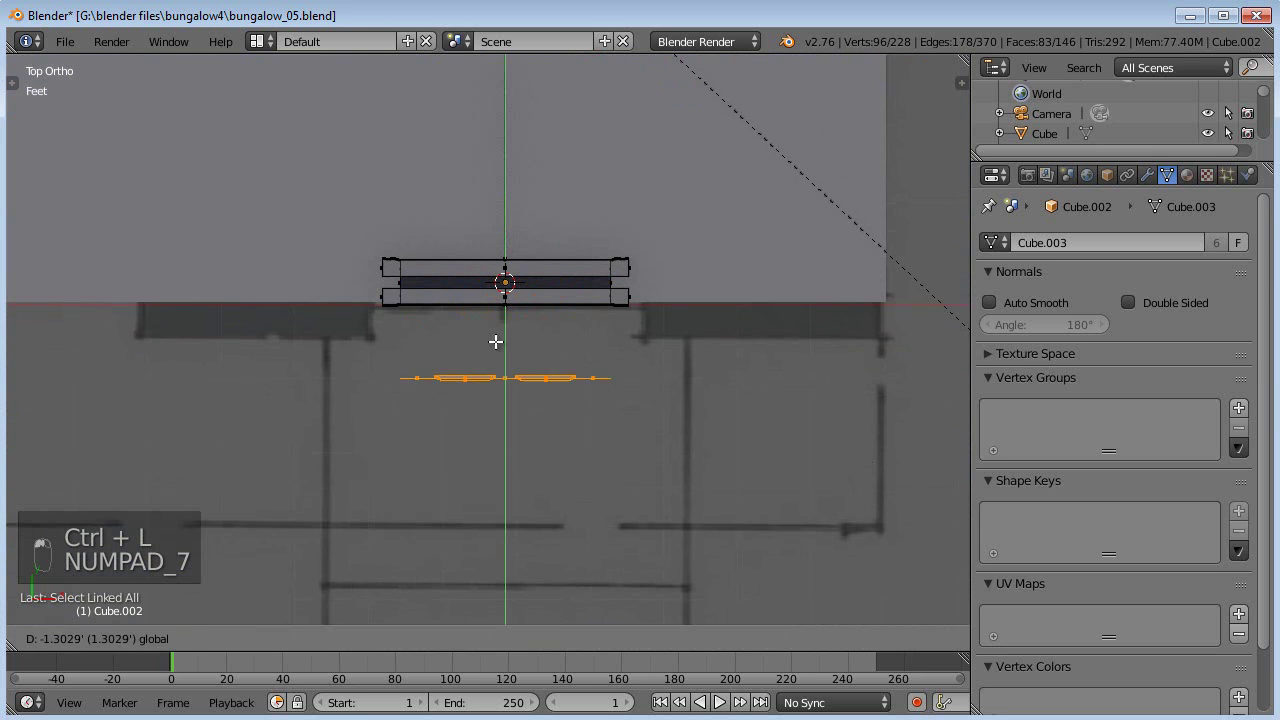
middle_click(511, 360)
key(shift+d)
key(r)
key(g)
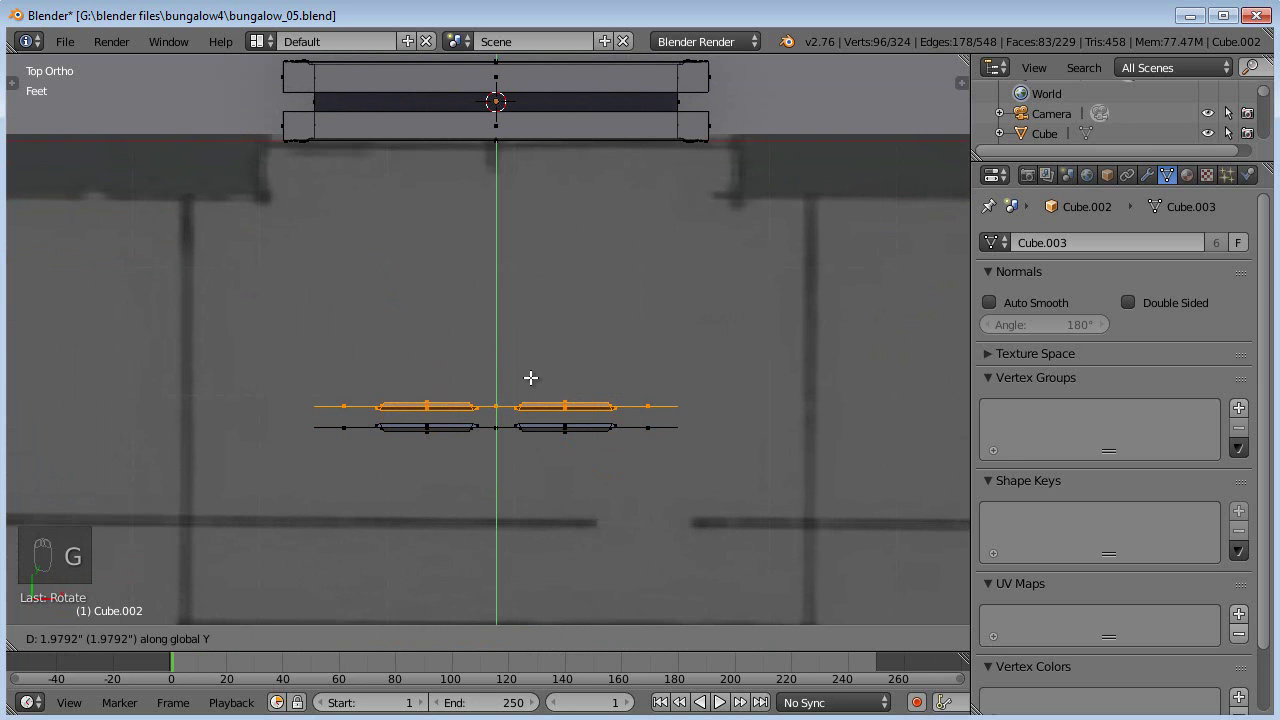
middle_click(682, 424)
Step: Select the copy's side-edge vertices and move them inward in top view to narrow the door
key(a)
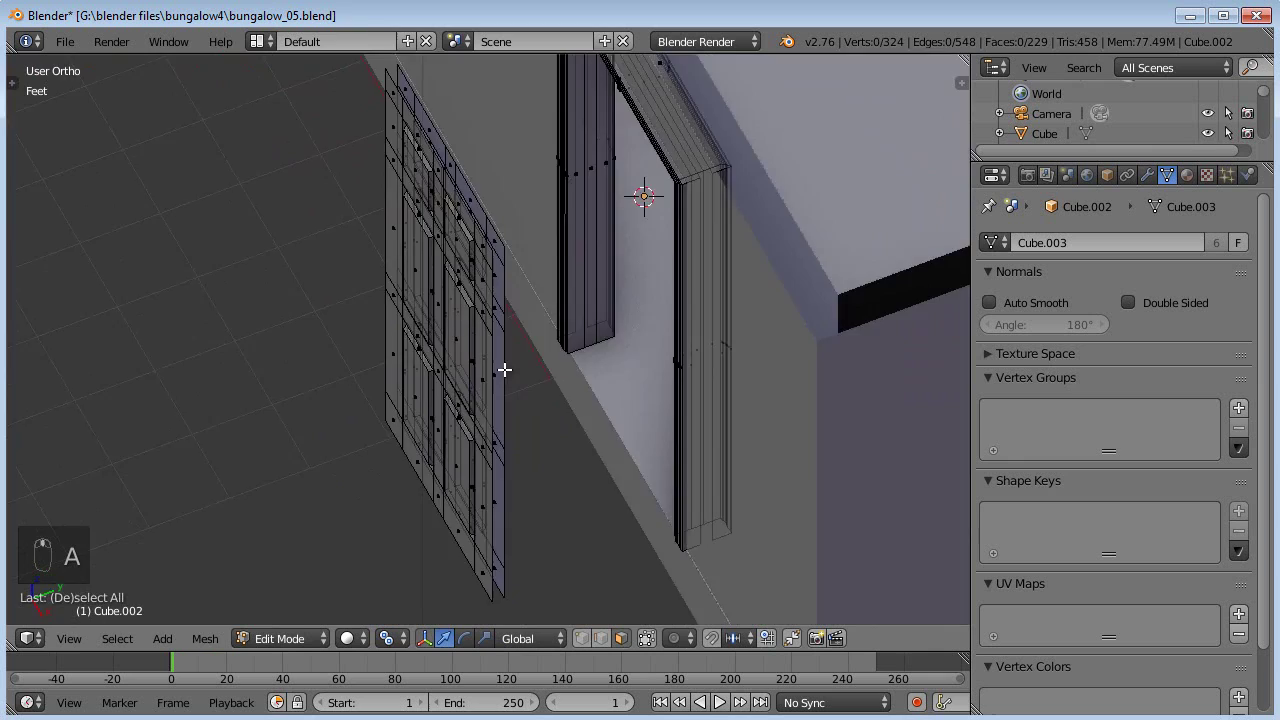
middle_click(845, 356)
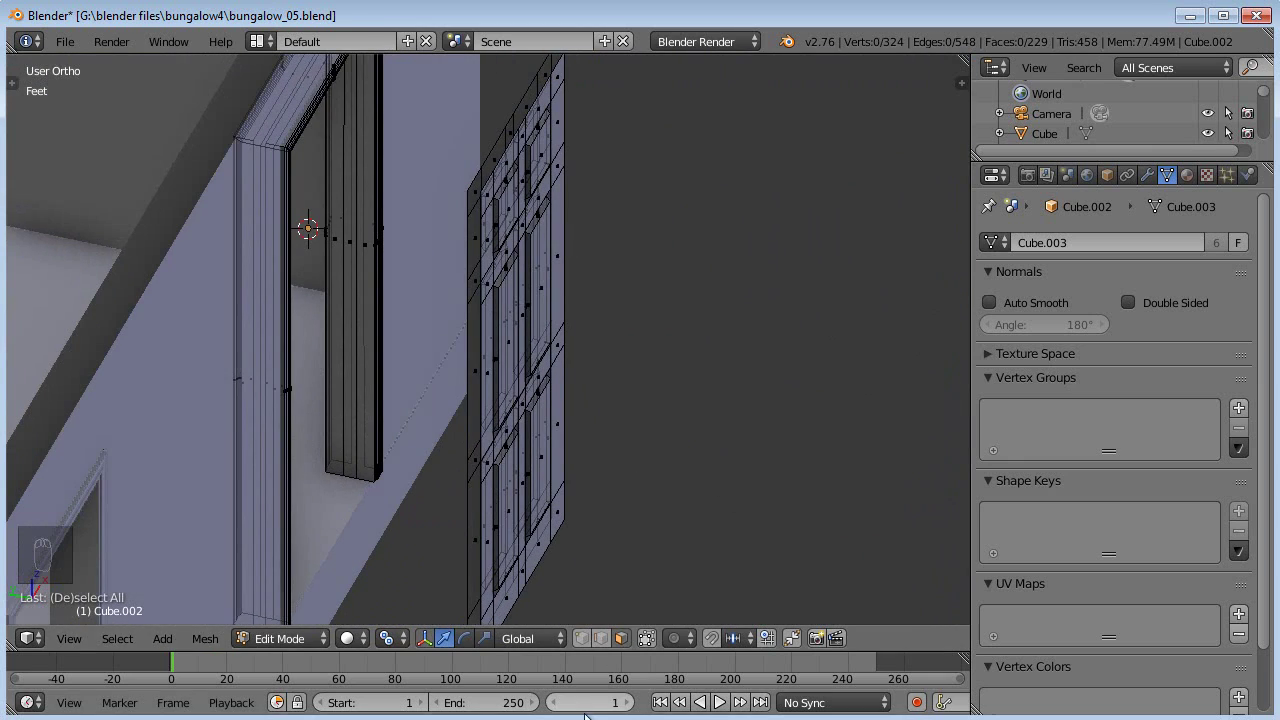
drag(595, 646, 514, 560)
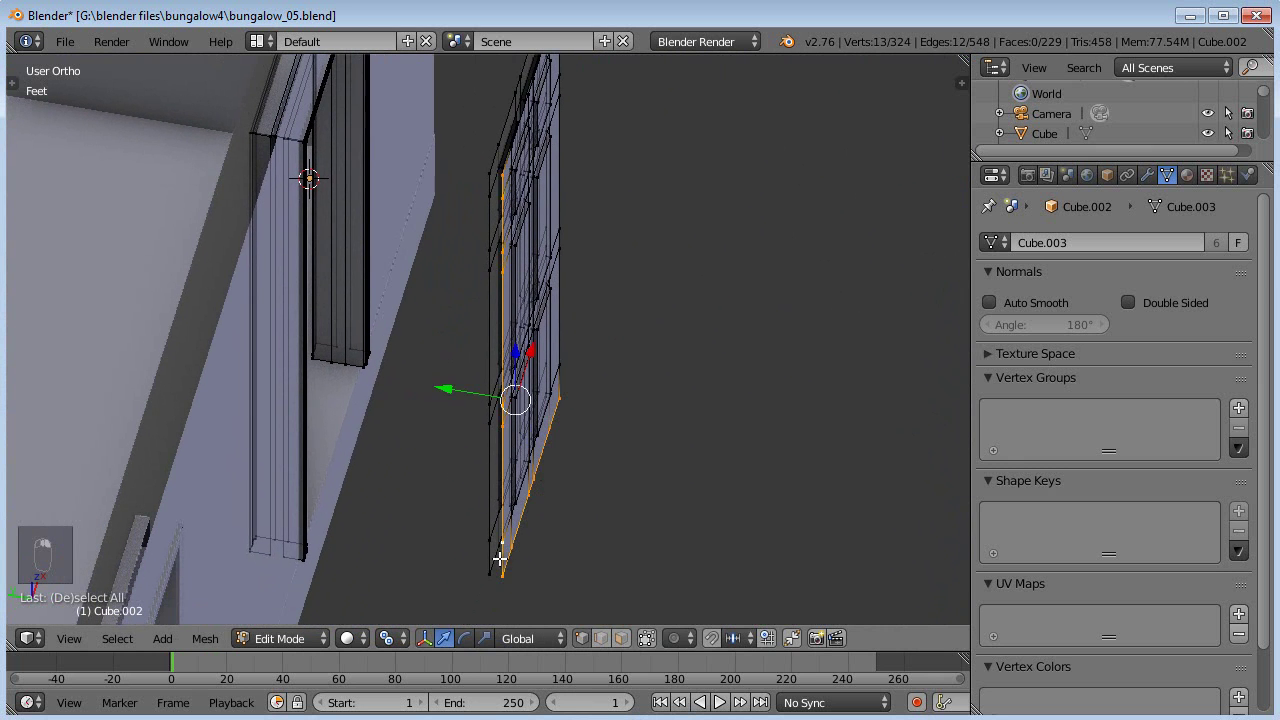
middle_click(540, 497)
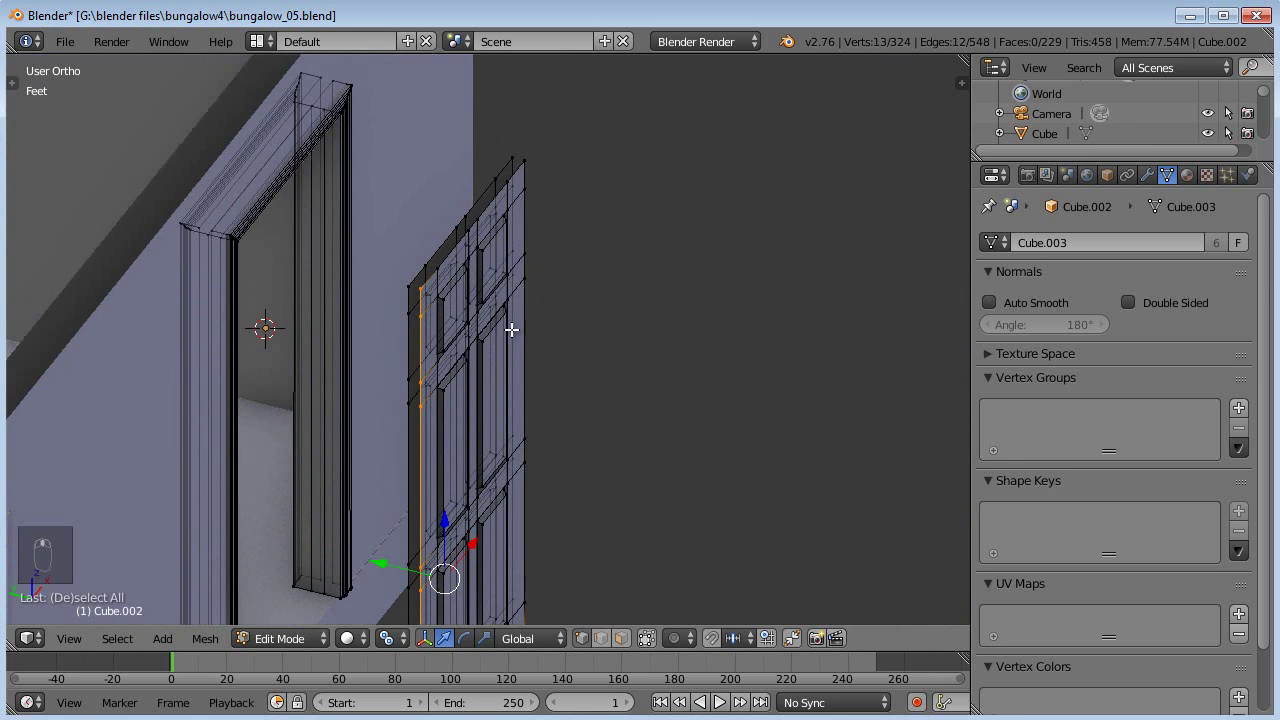
click(517, 170)
key(ctrl+z)
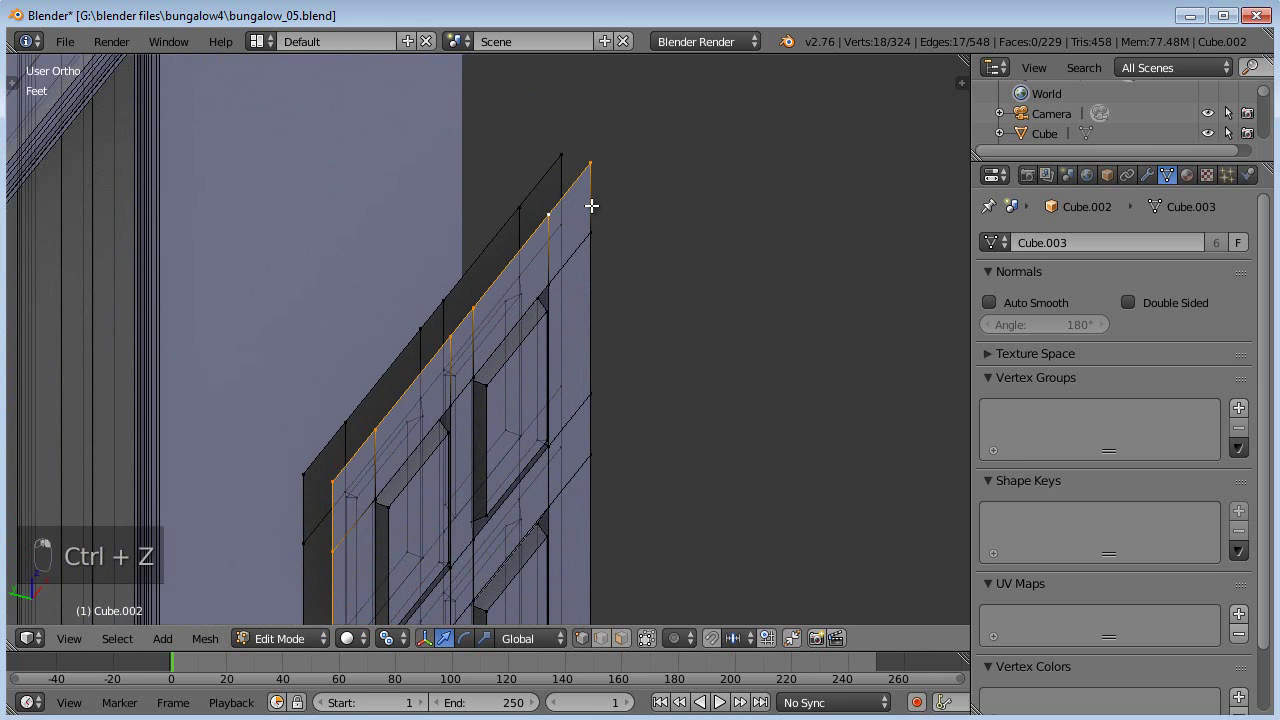
click(640, 369)
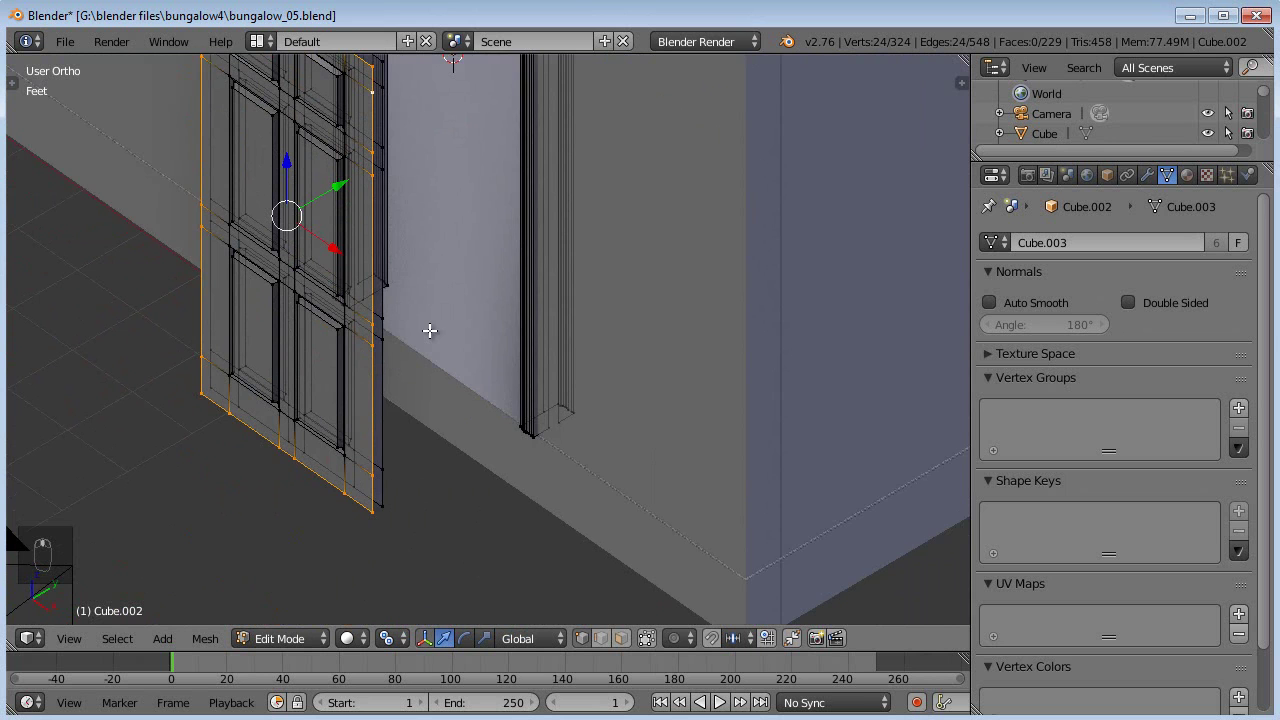
key(KP_7)
key(e)
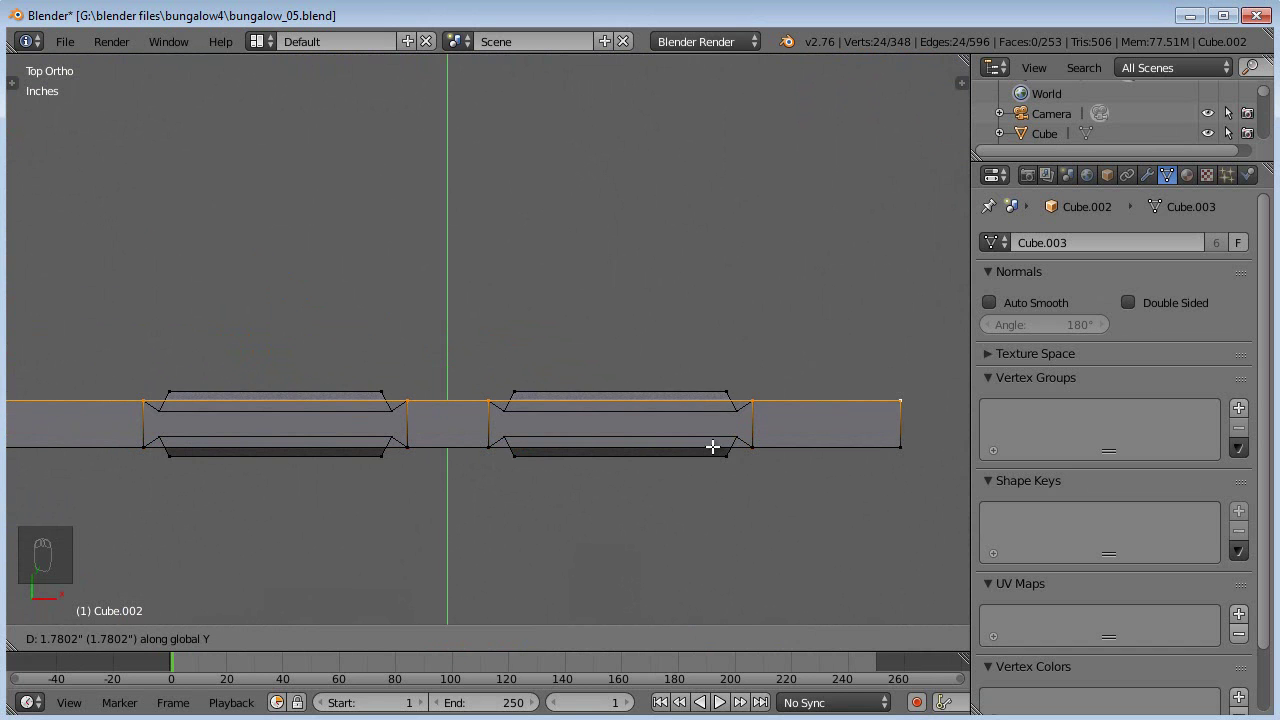
middle_click(723, 443)
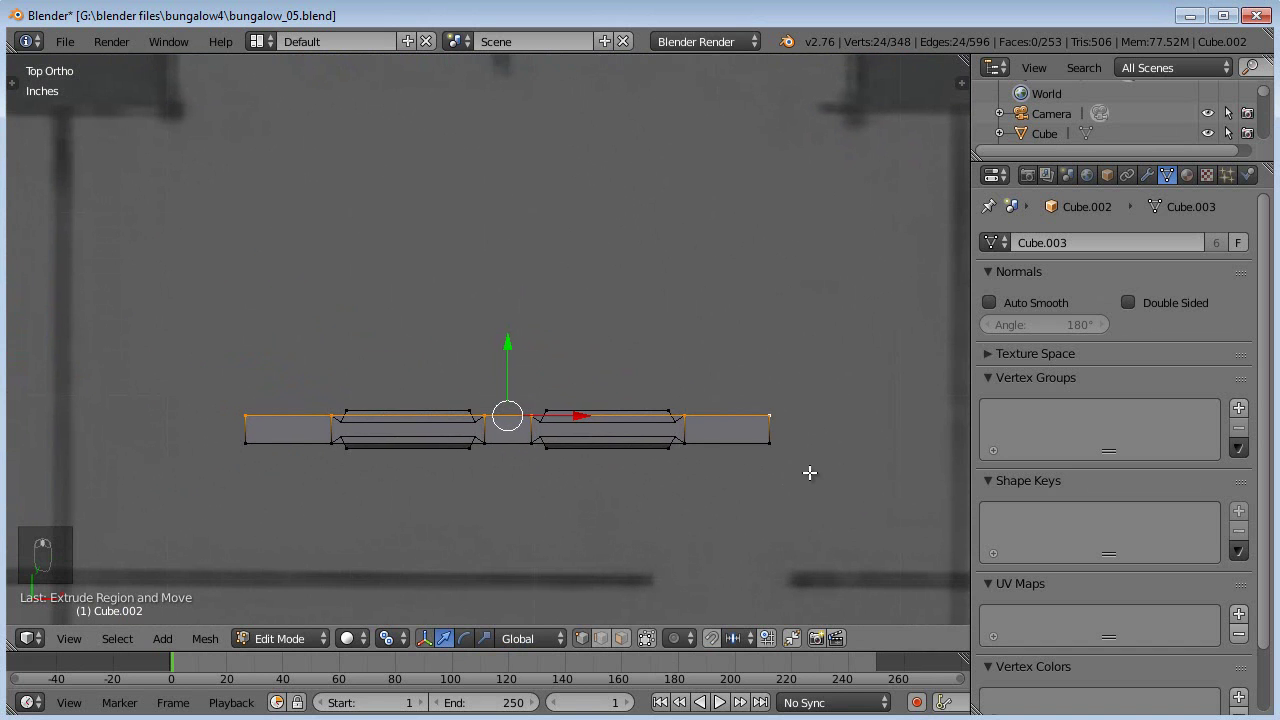
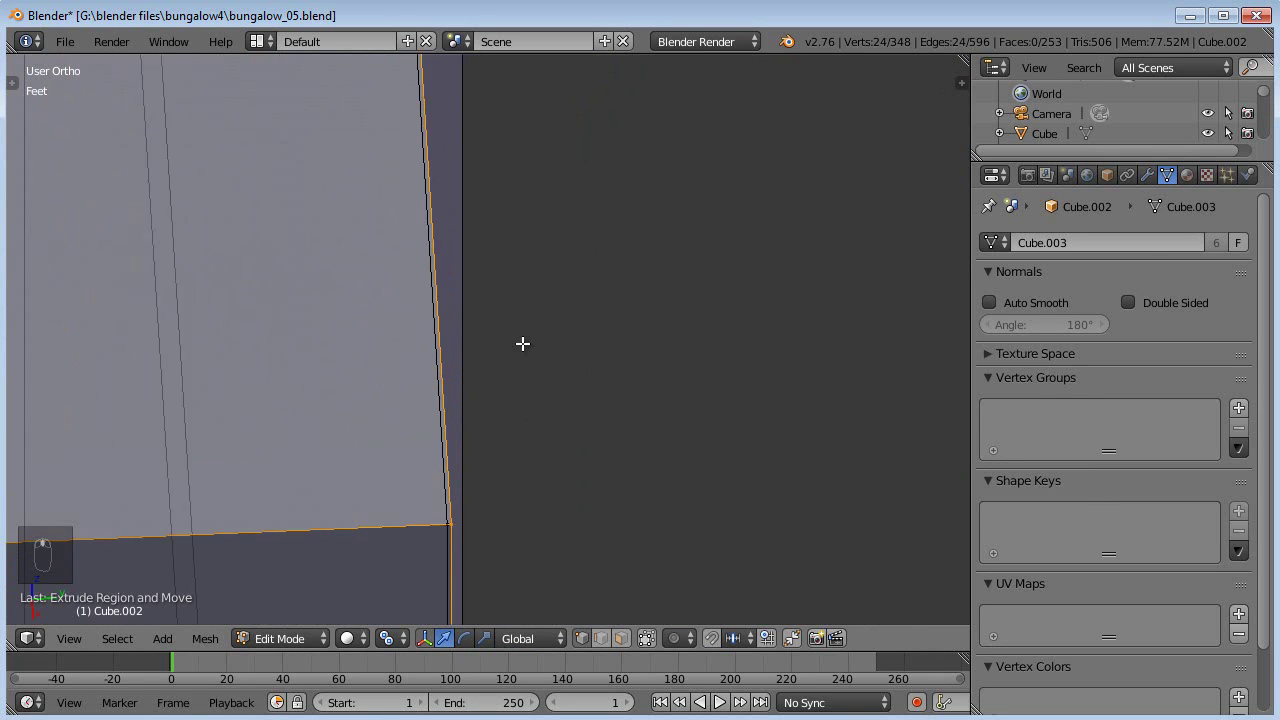
key(g)
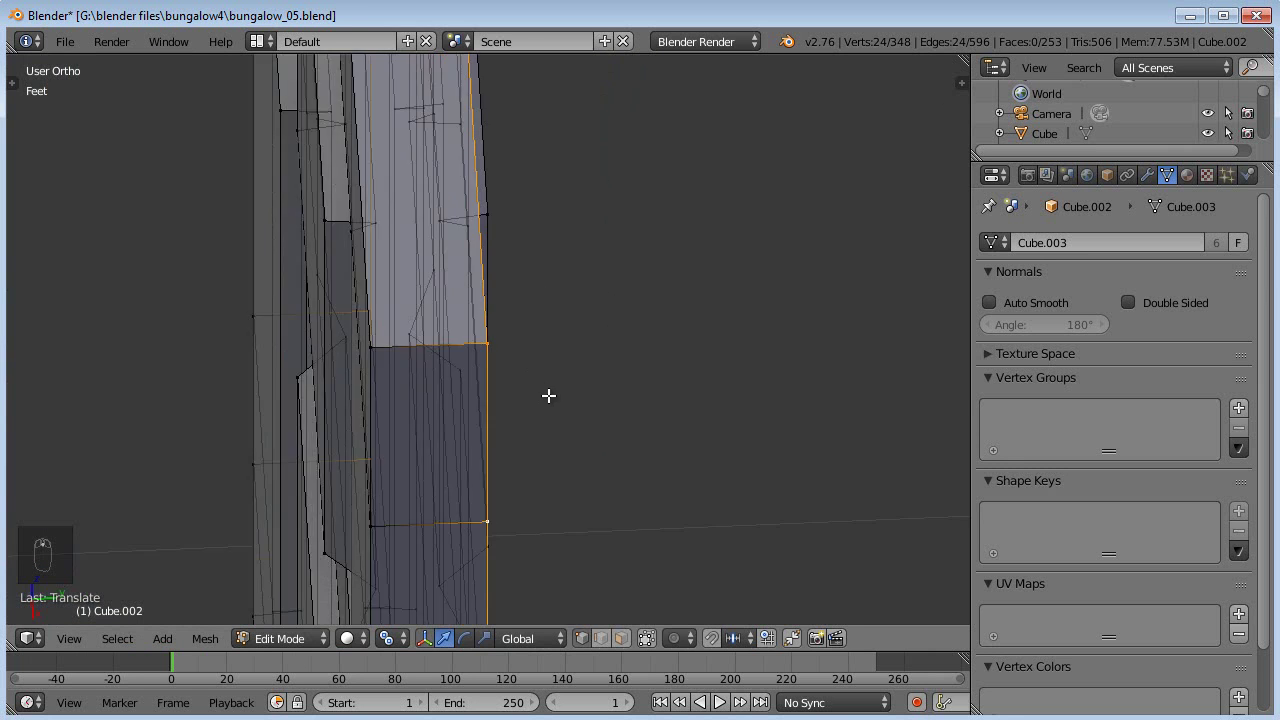
Step: Select all of the copy and merge its overlapping vertices with Remove Doubles
key(a)
key(a)
key(w)
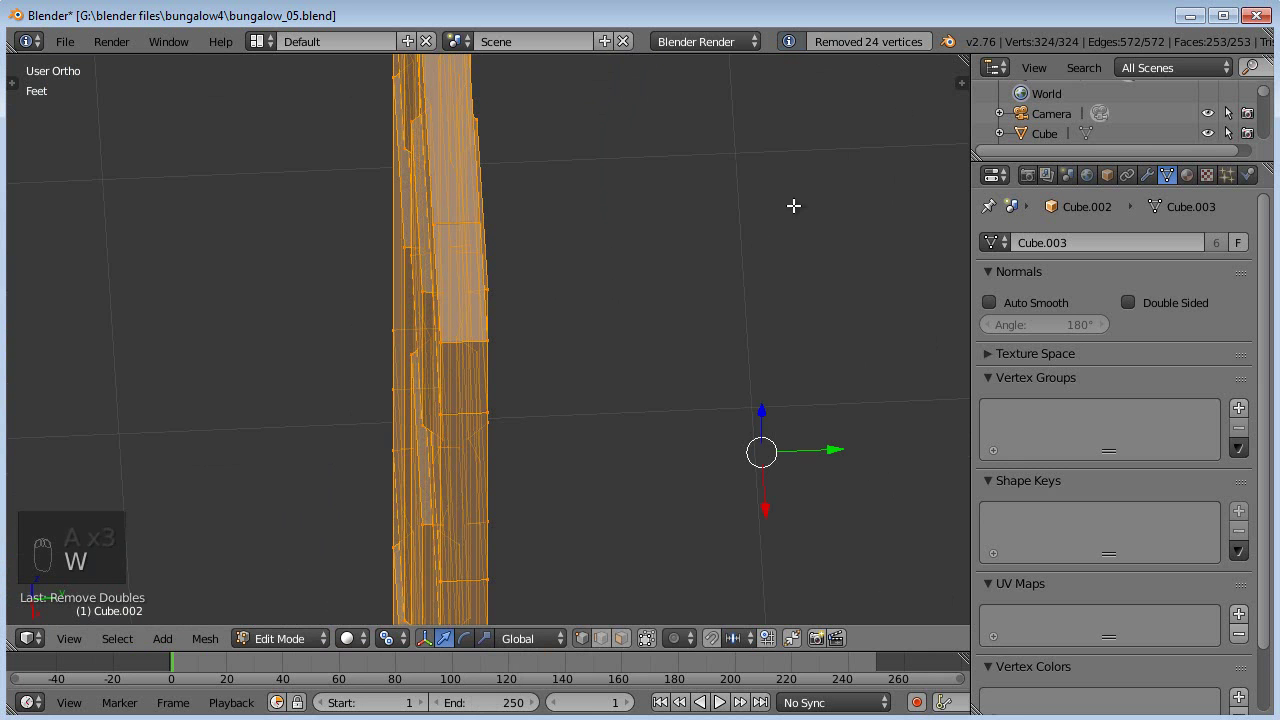
key(Tab)
middle_click(836, 247)
middle_click(790, 344)
middle_click(753, 347)
Step: Select the narrowed door's linked geometry, move it into the doorway frame in top view, and finish editing
click(558, 342)
key(Tab)
key(a)
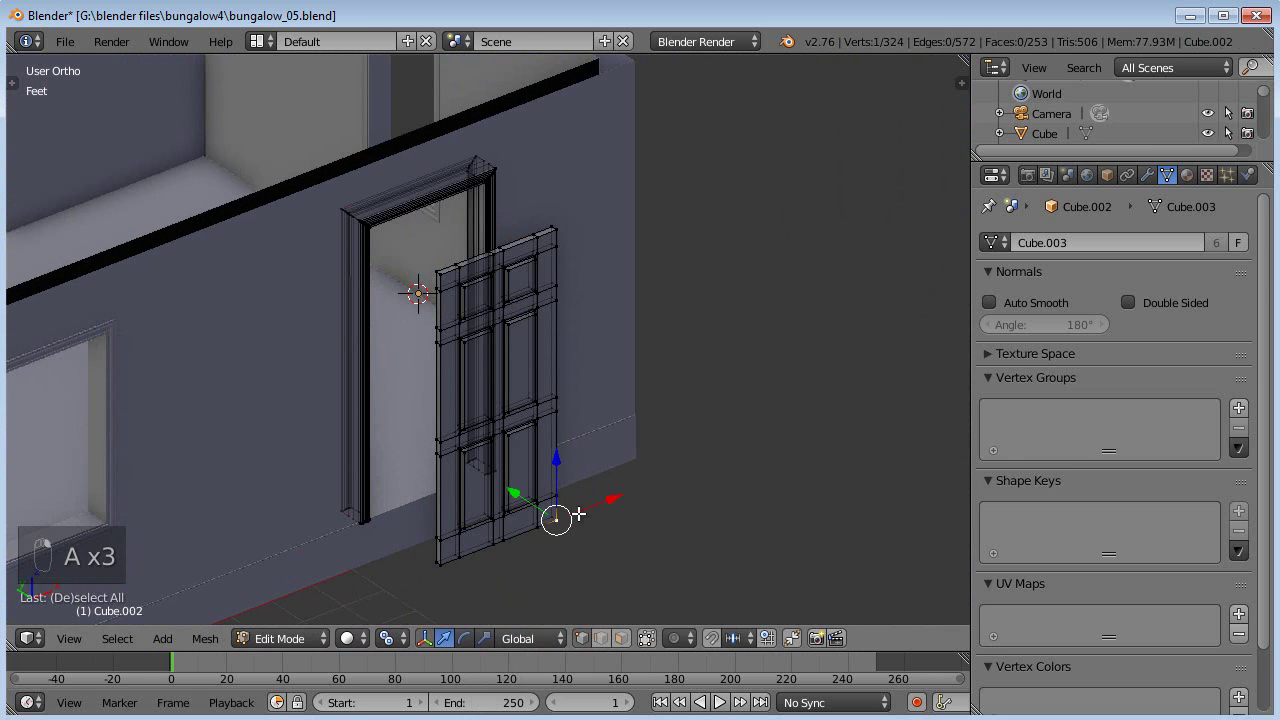
key(ctrl+l)
key(KP_7)
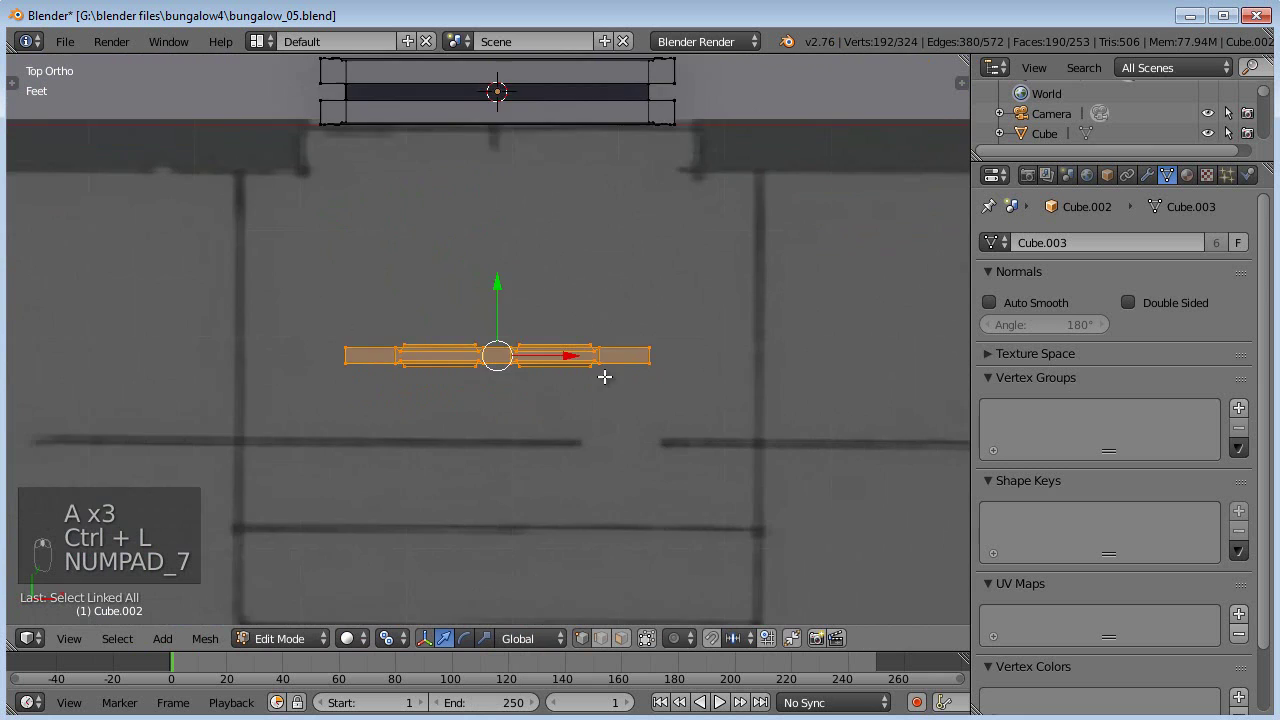
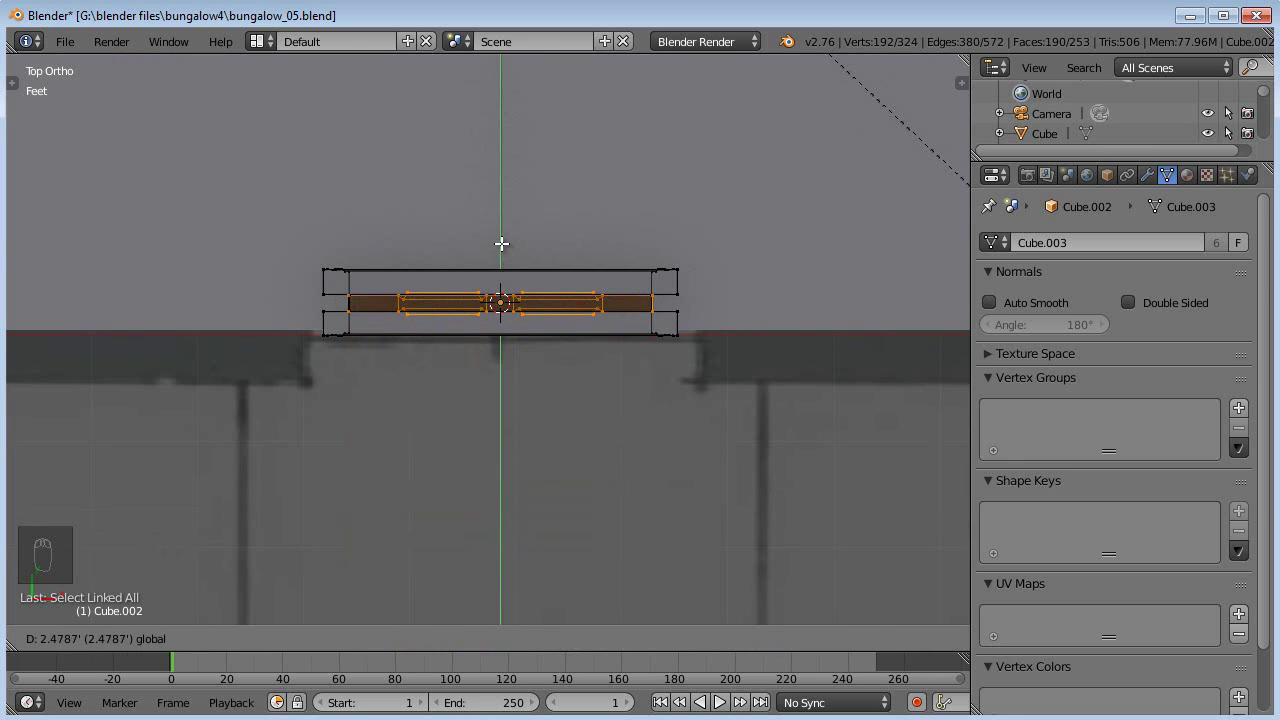
key(Tab)
key(z)
key(z)
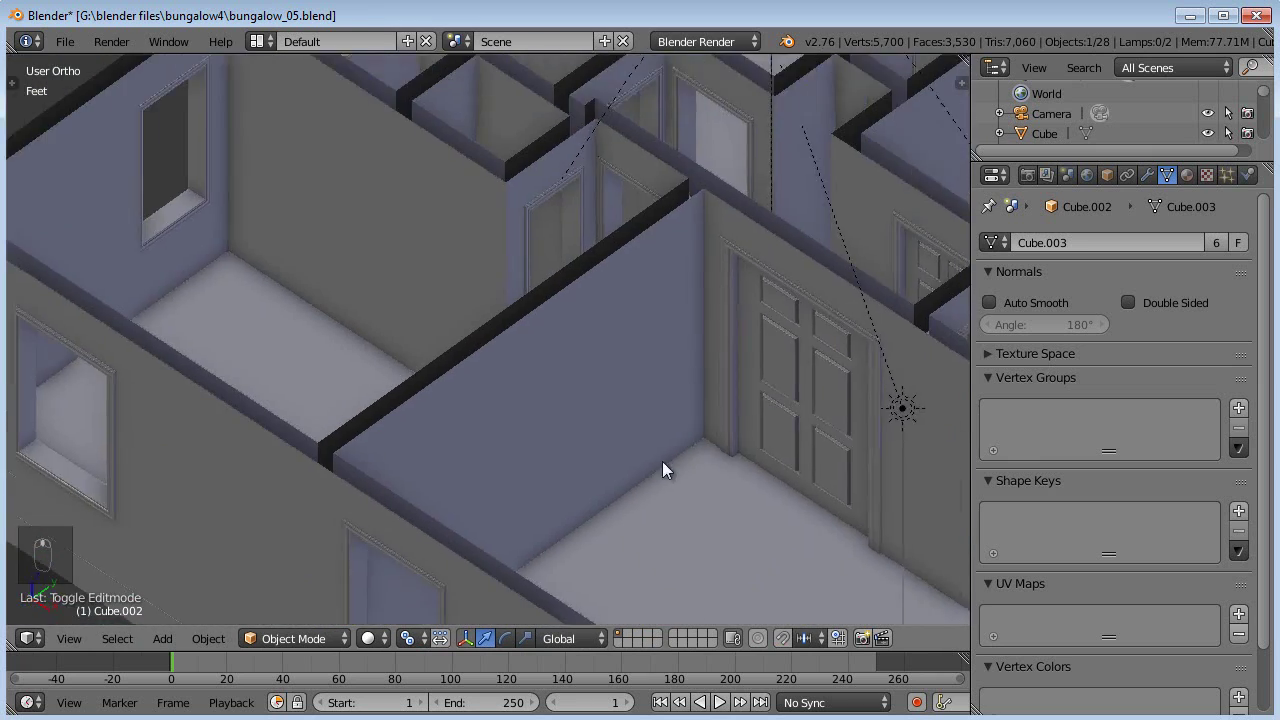
key(KP_5)
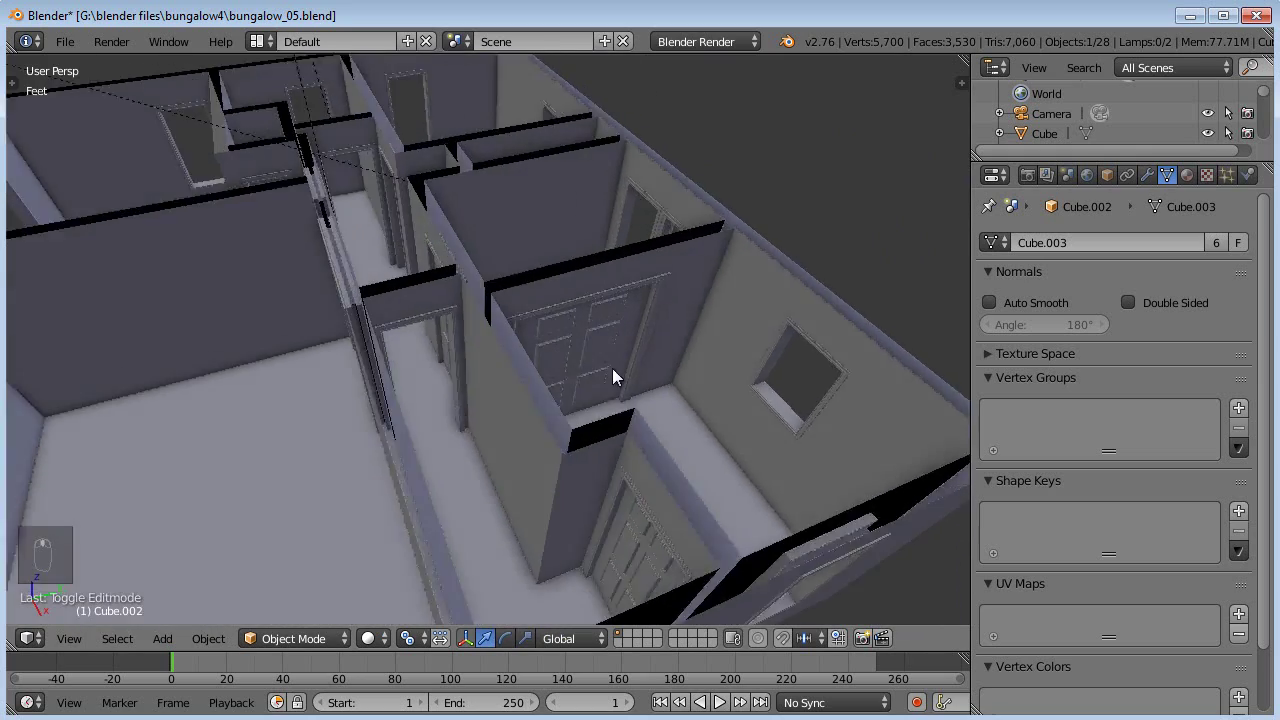
middle_click(590, 469)
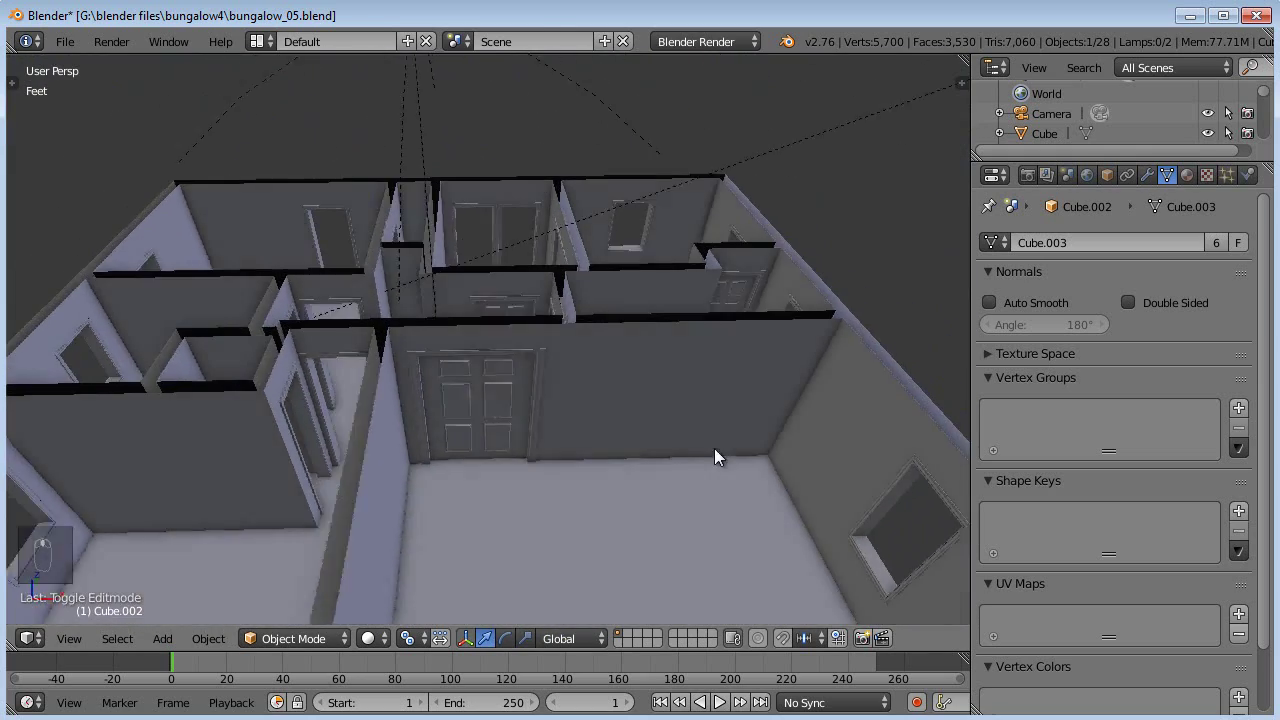
middle_click(509, 414)
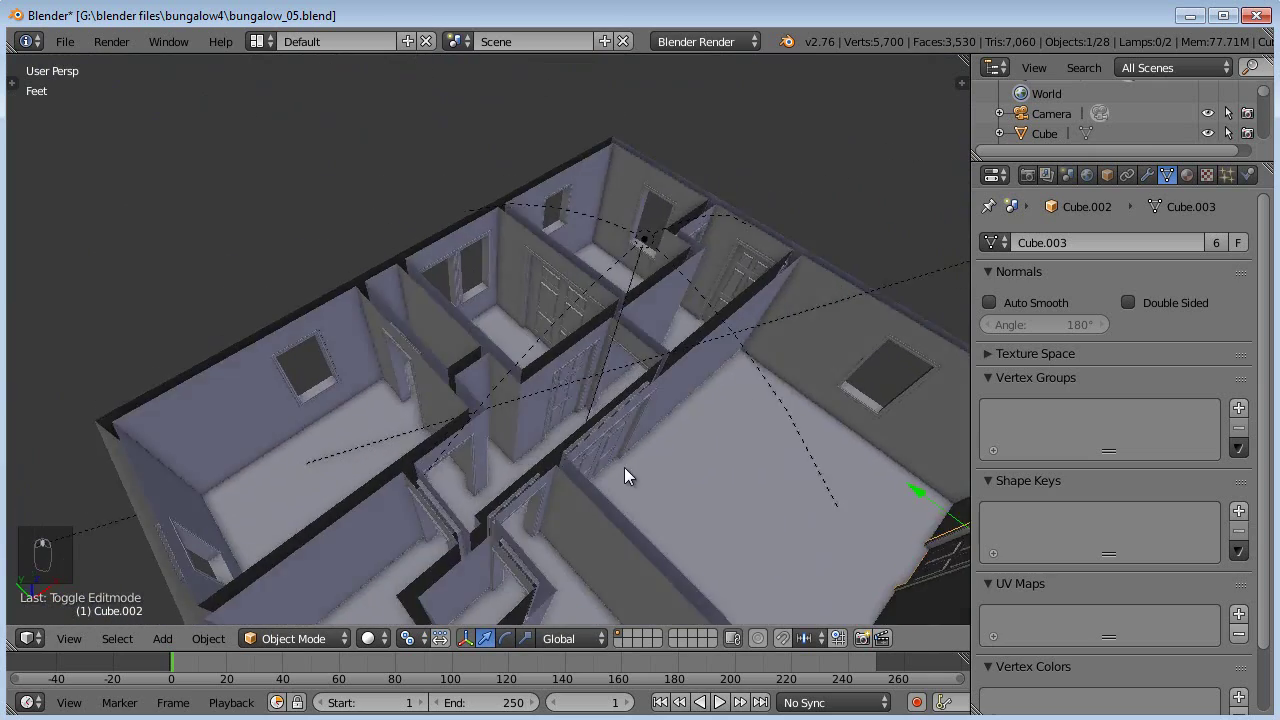
middle_click(644, 487)
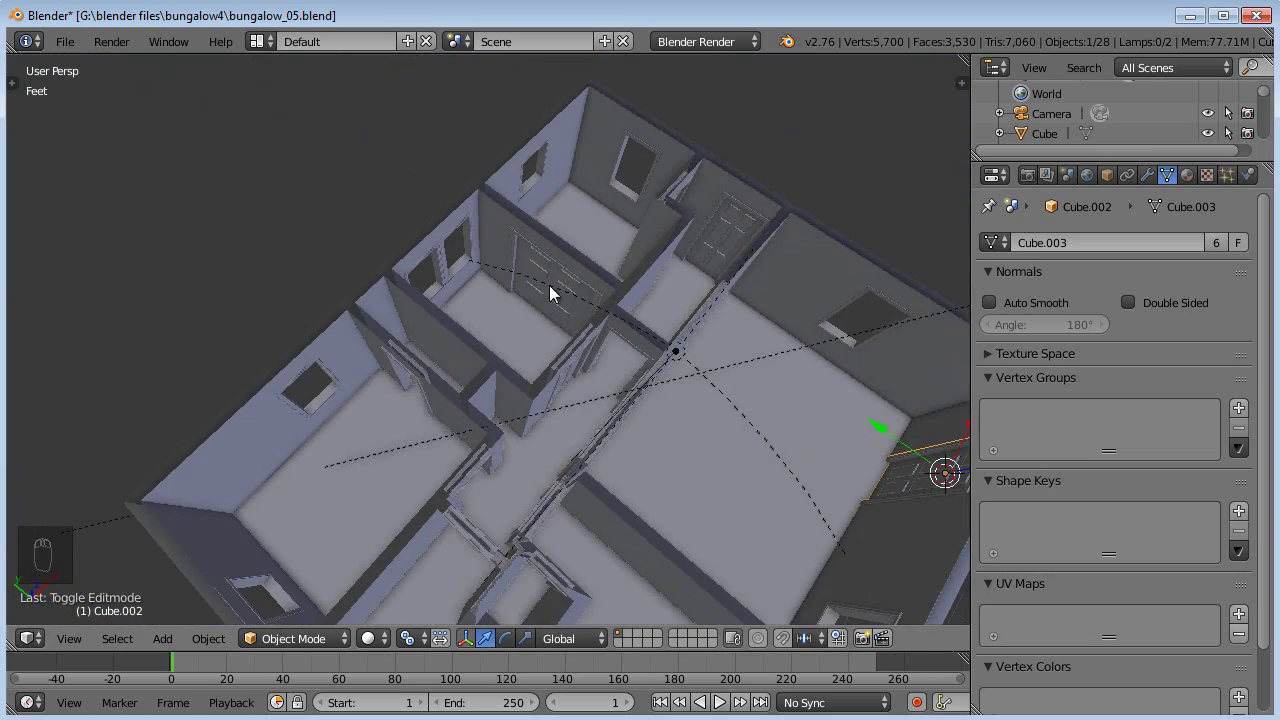
middle_click(669, 364)
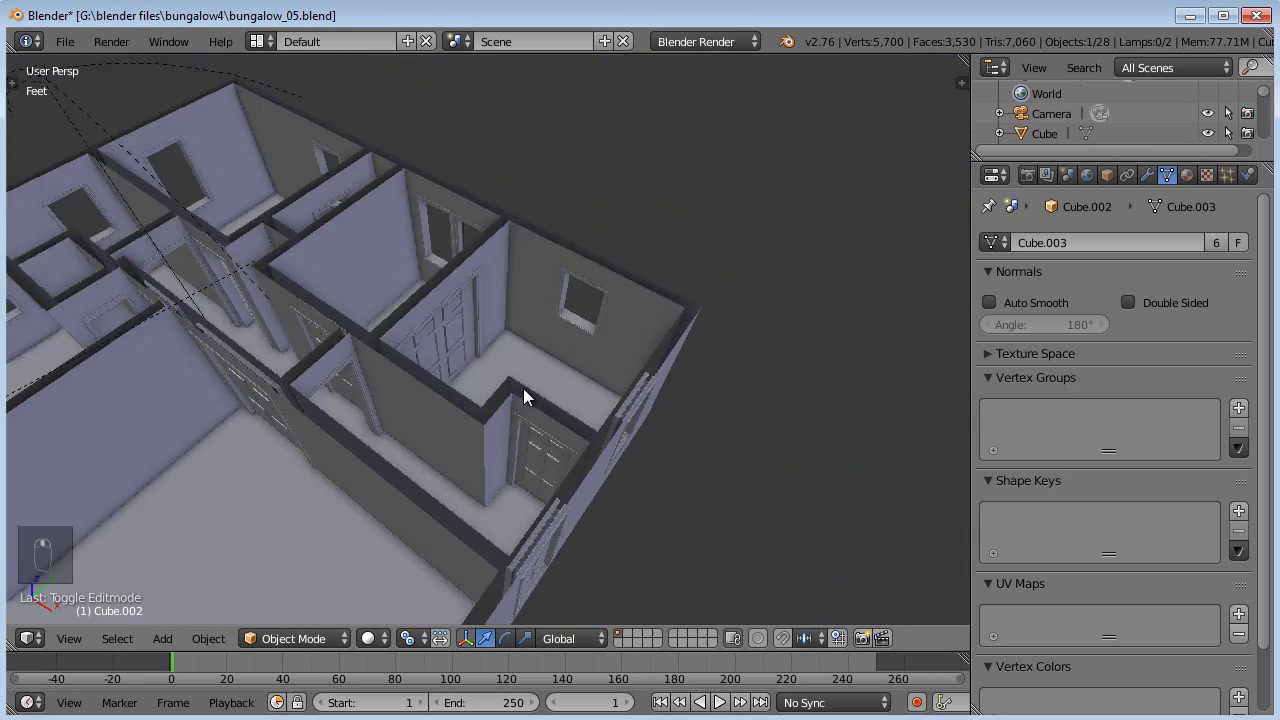
middle_click(538, 422)
middle_click(581, 404)
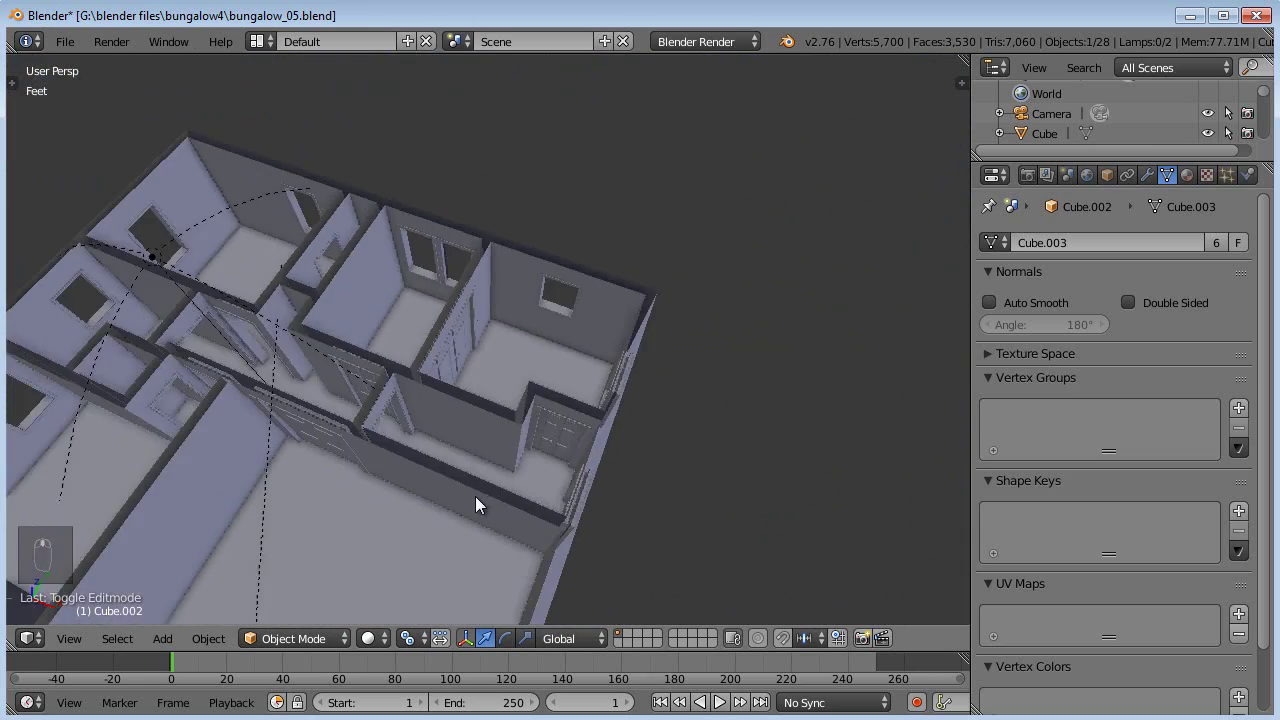
middle_click(606, 367)
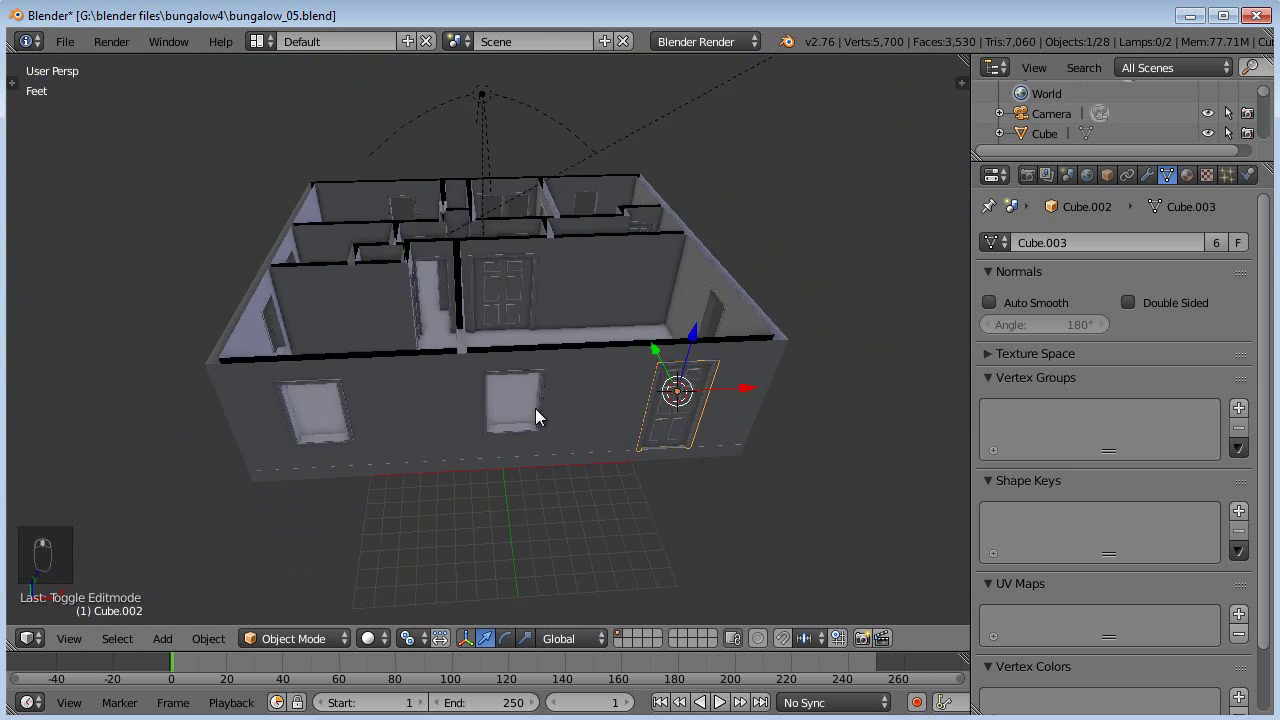
Step: In top view, duplicate the door's geometry and move the copy up into the living room
key(KP_7)
key(KP_5)
key(z)
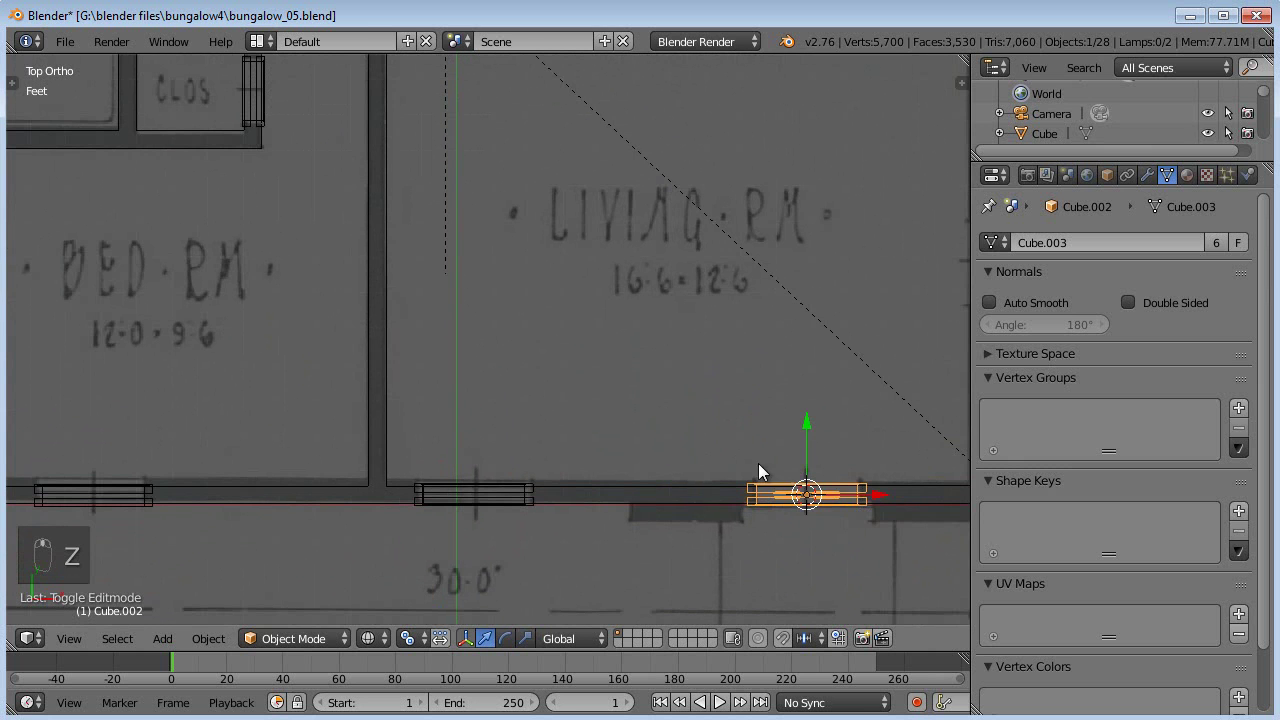
key(Tab)
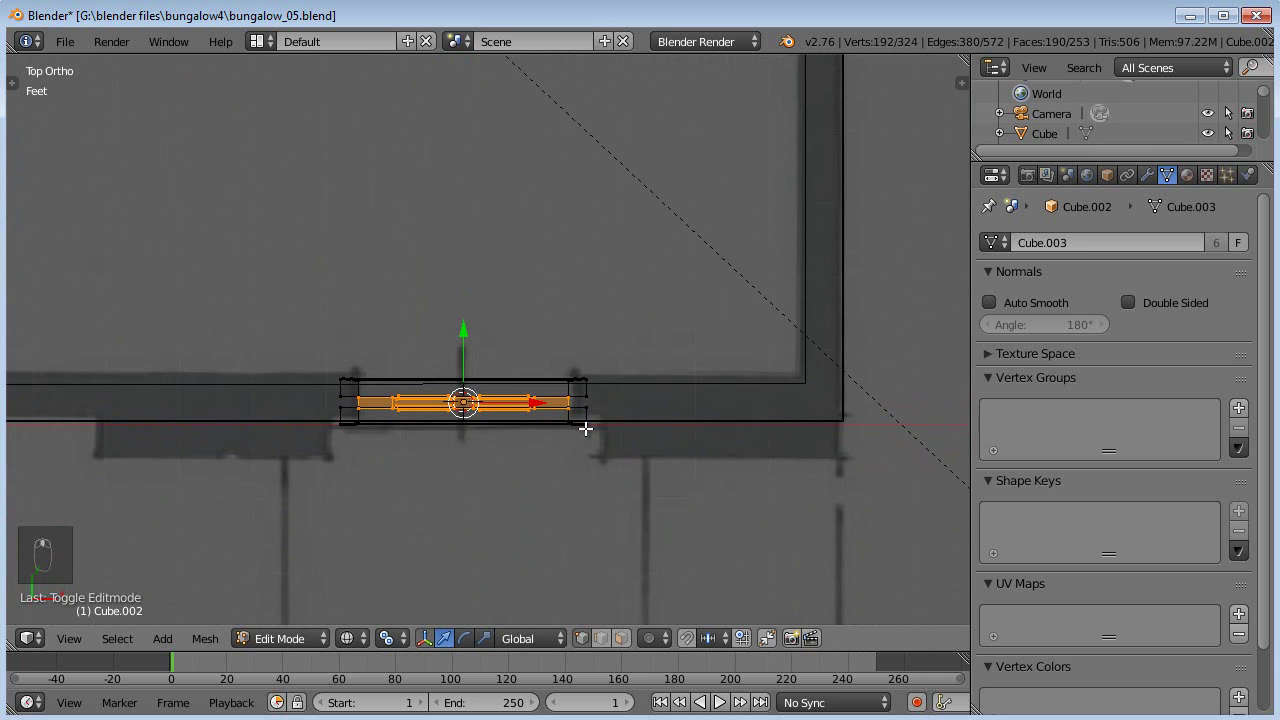
key(shift+d)
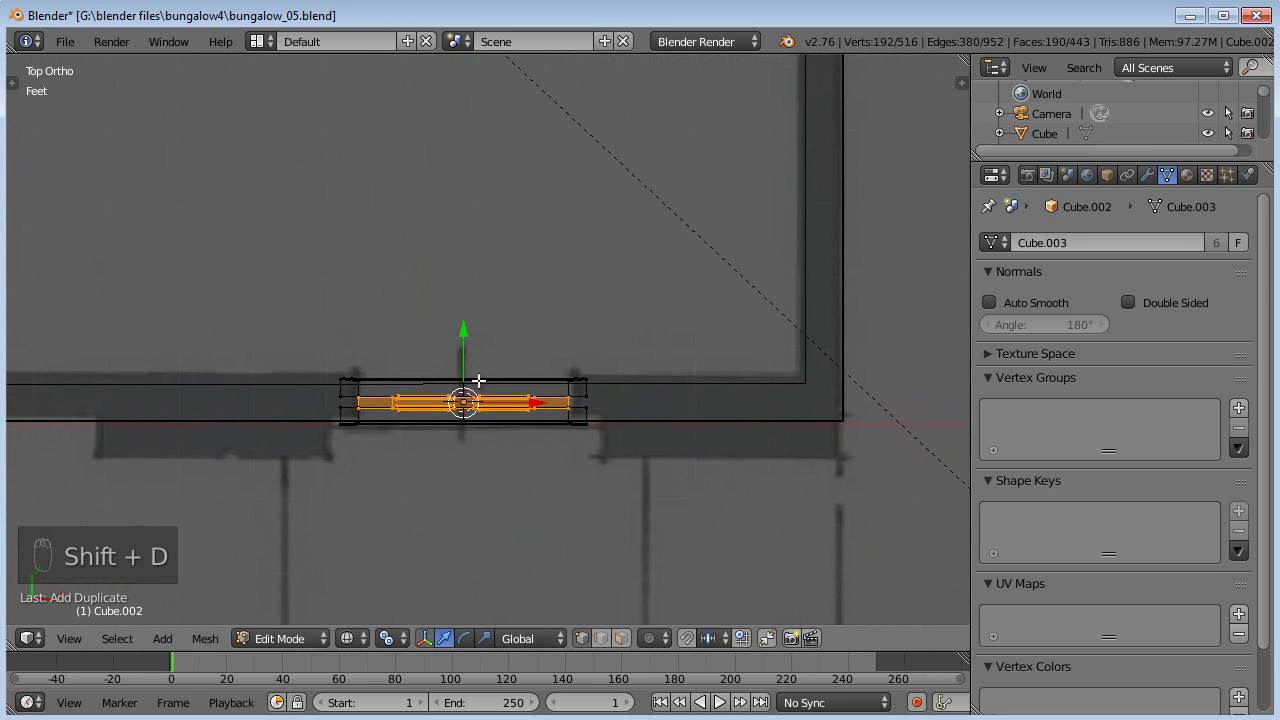
drag(474, 333, 536, 376)
middle_click(536, 376)
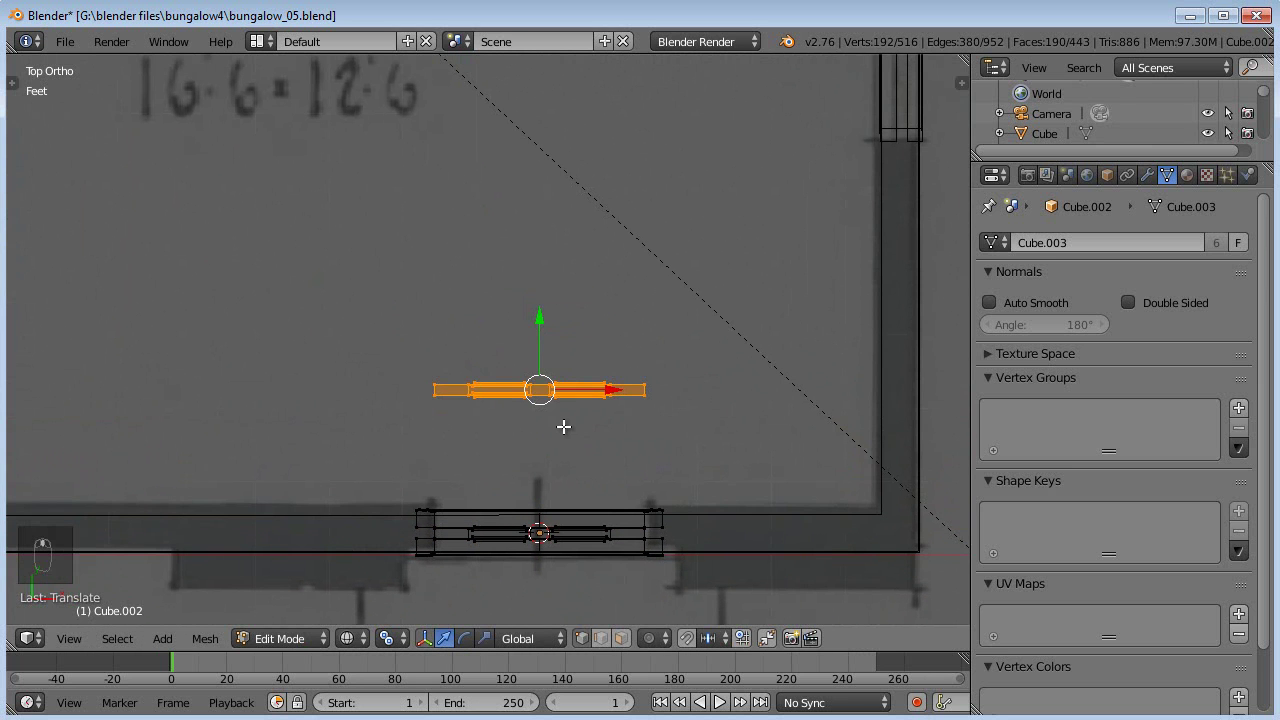
Step: Separate the copied geometry into its own object and select the new door in Object Mode
key(p)
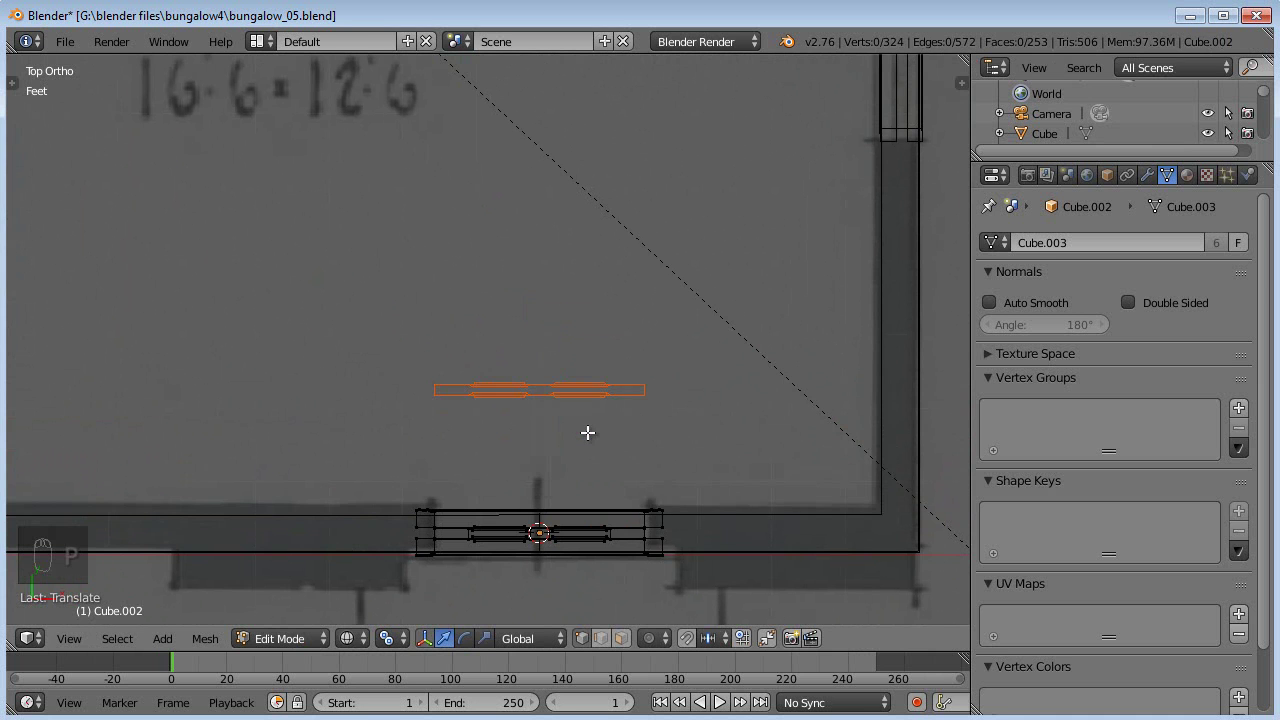
key(Tab)
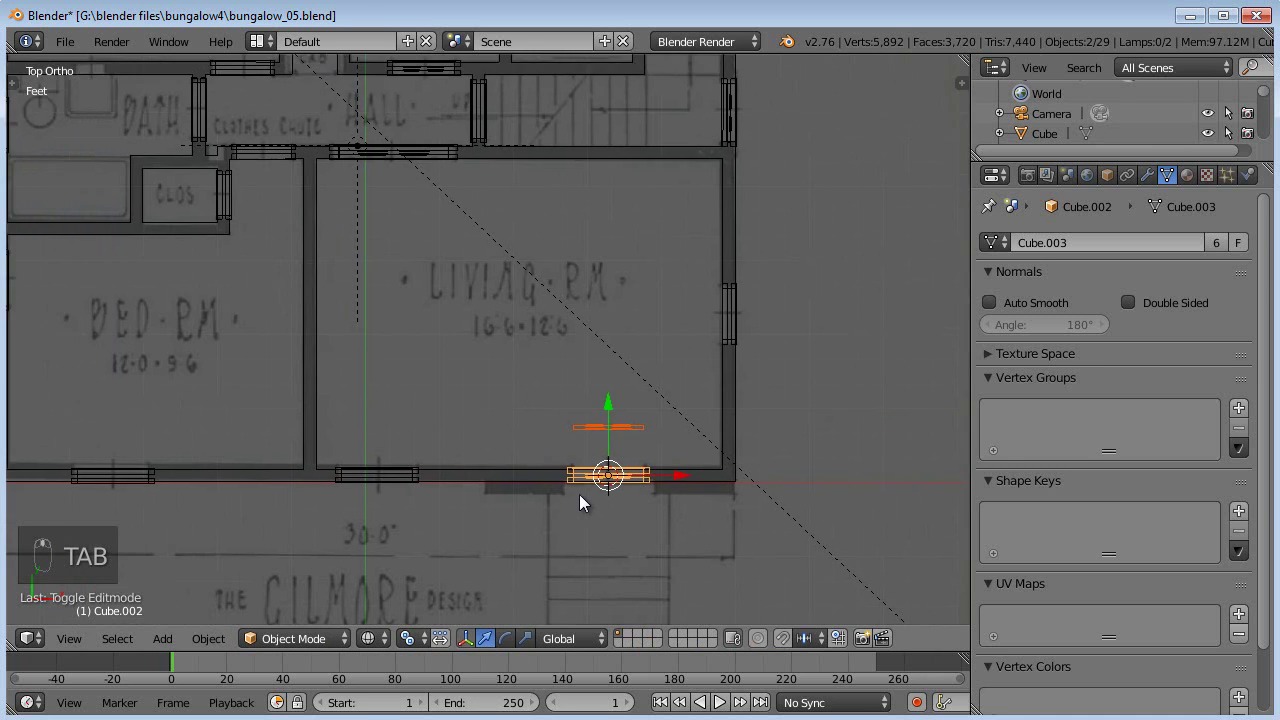
key(a)
right_click(596, 460)
key(g)
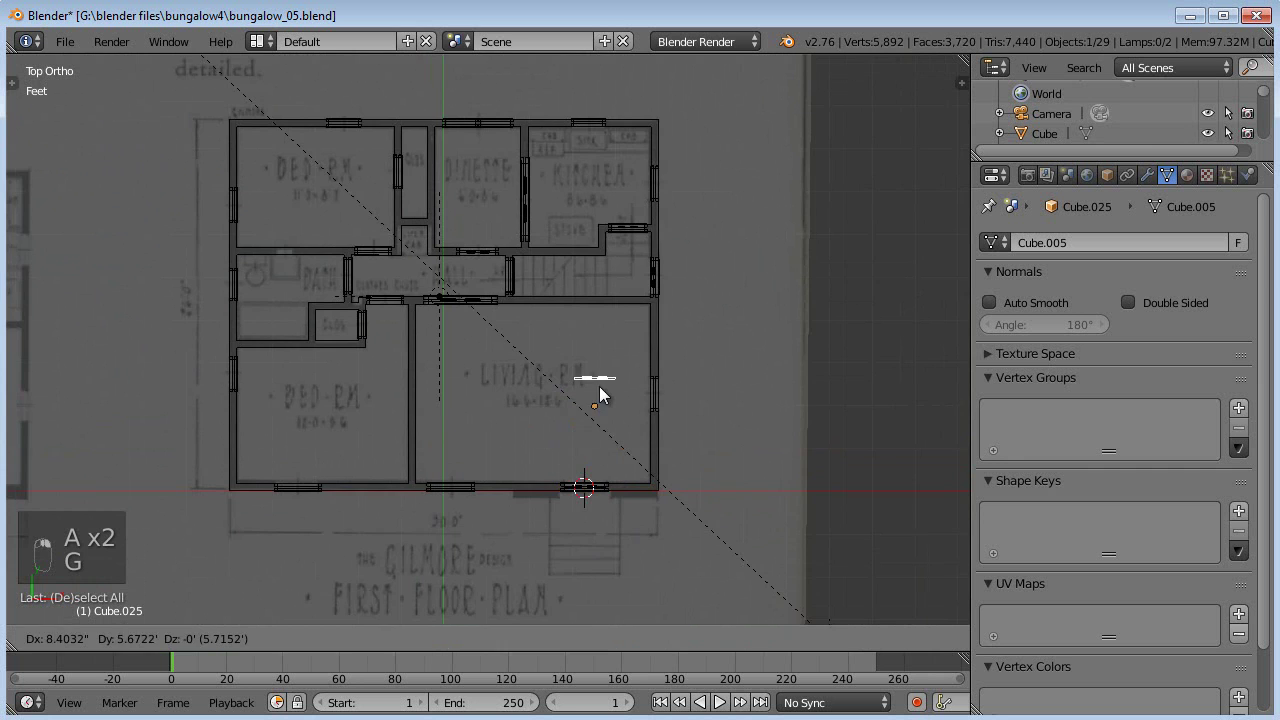
Step: Move the new door into the narrow hall doorway beside the clothes chute
key(g)
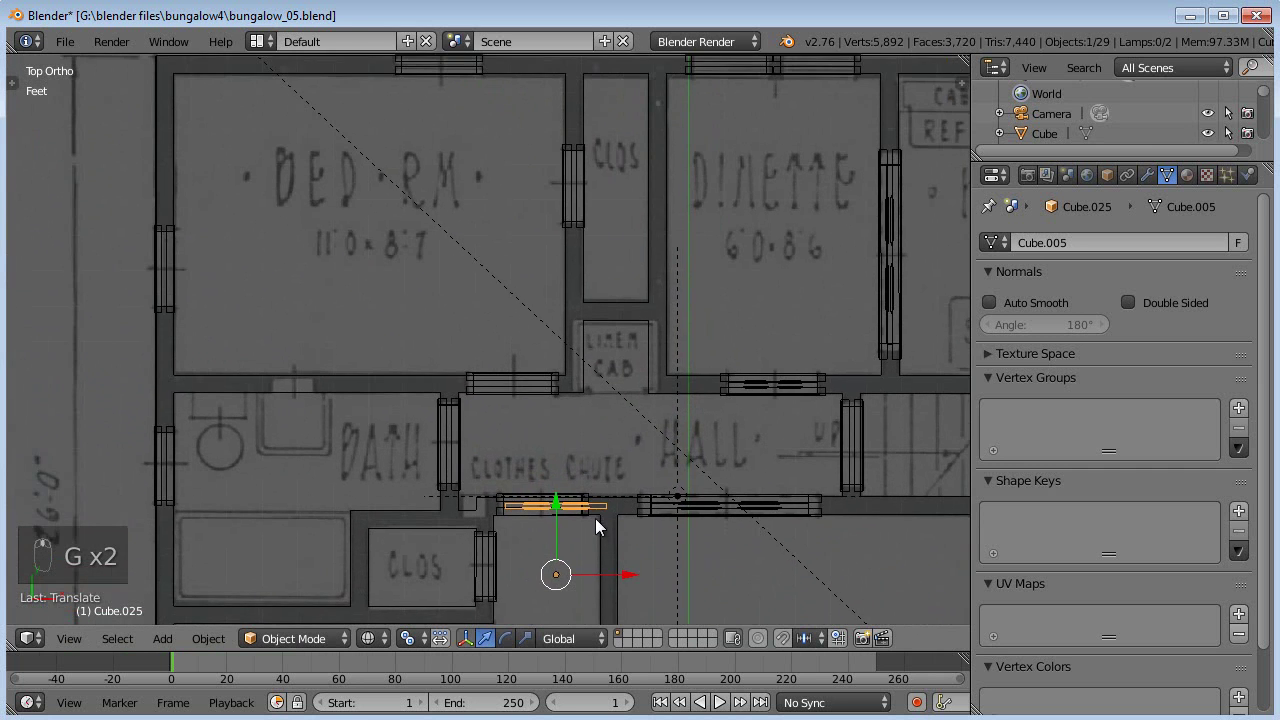
middle_click(603, 442)
middle_click(543, 434)
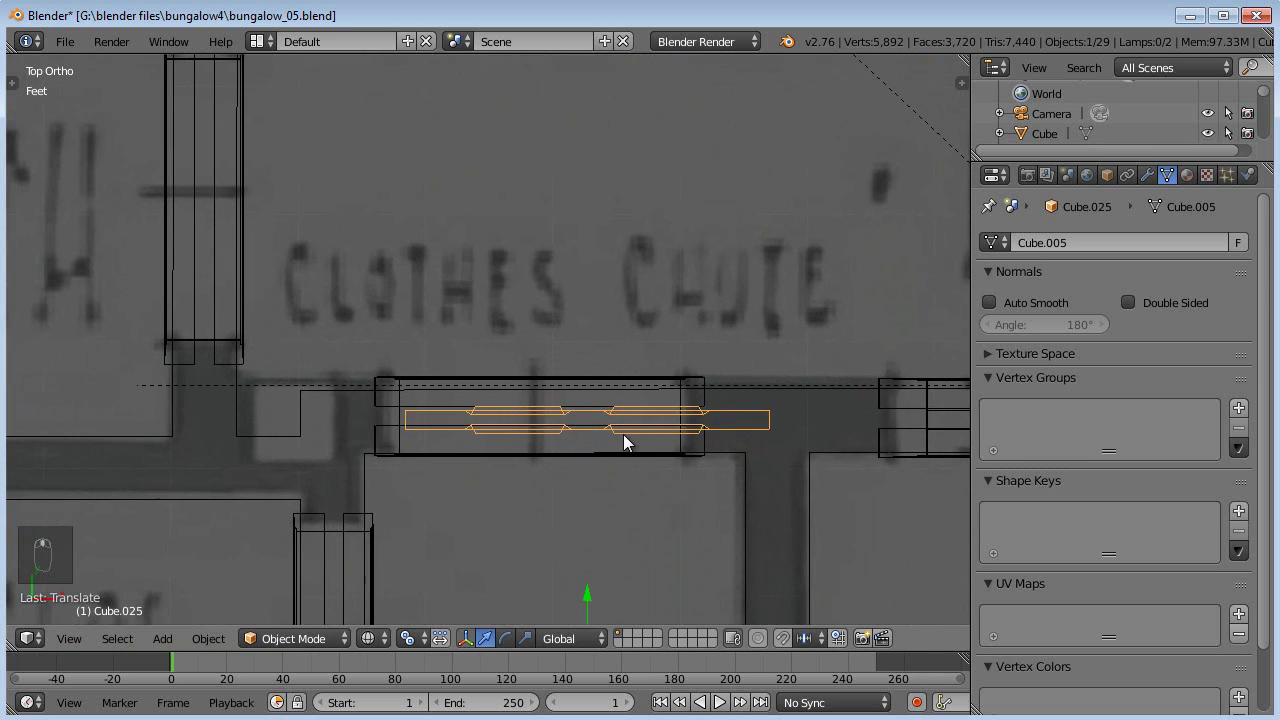
key(g)
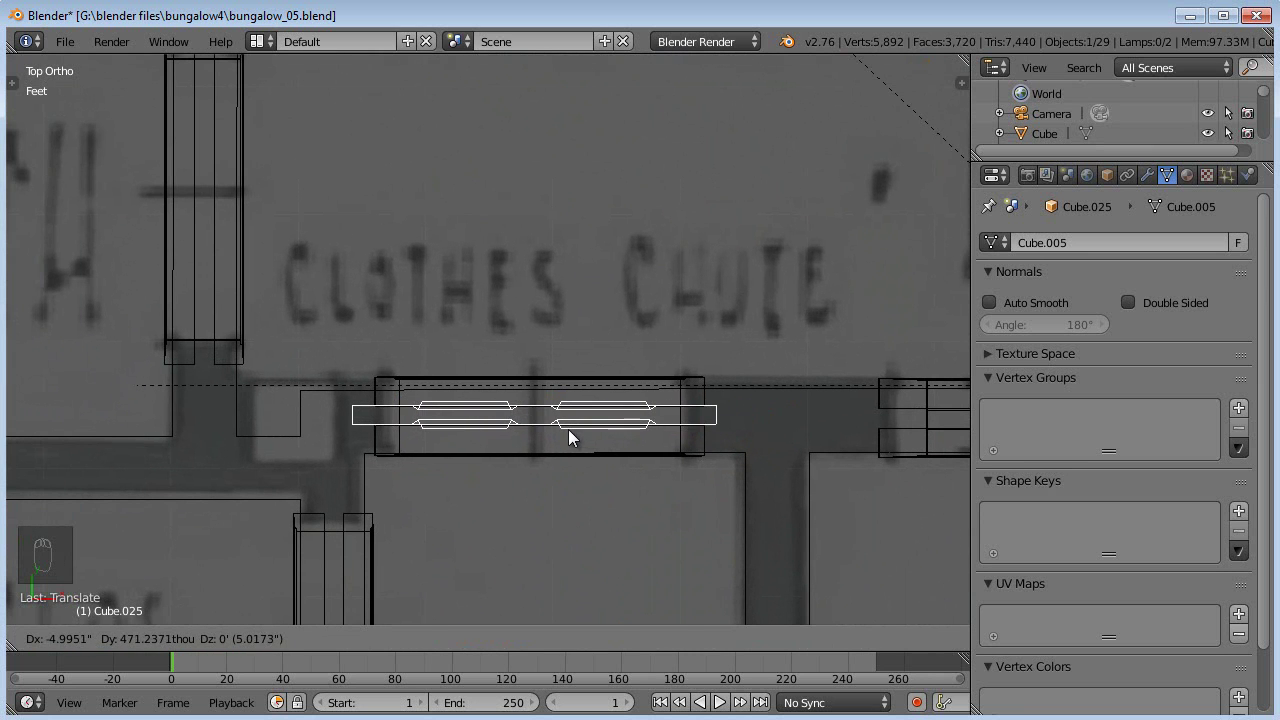
Step: Scale the door along X to fit the narrow doorway, then check it in 3D and return to top view
key(Tab)
key(a)
key(s)
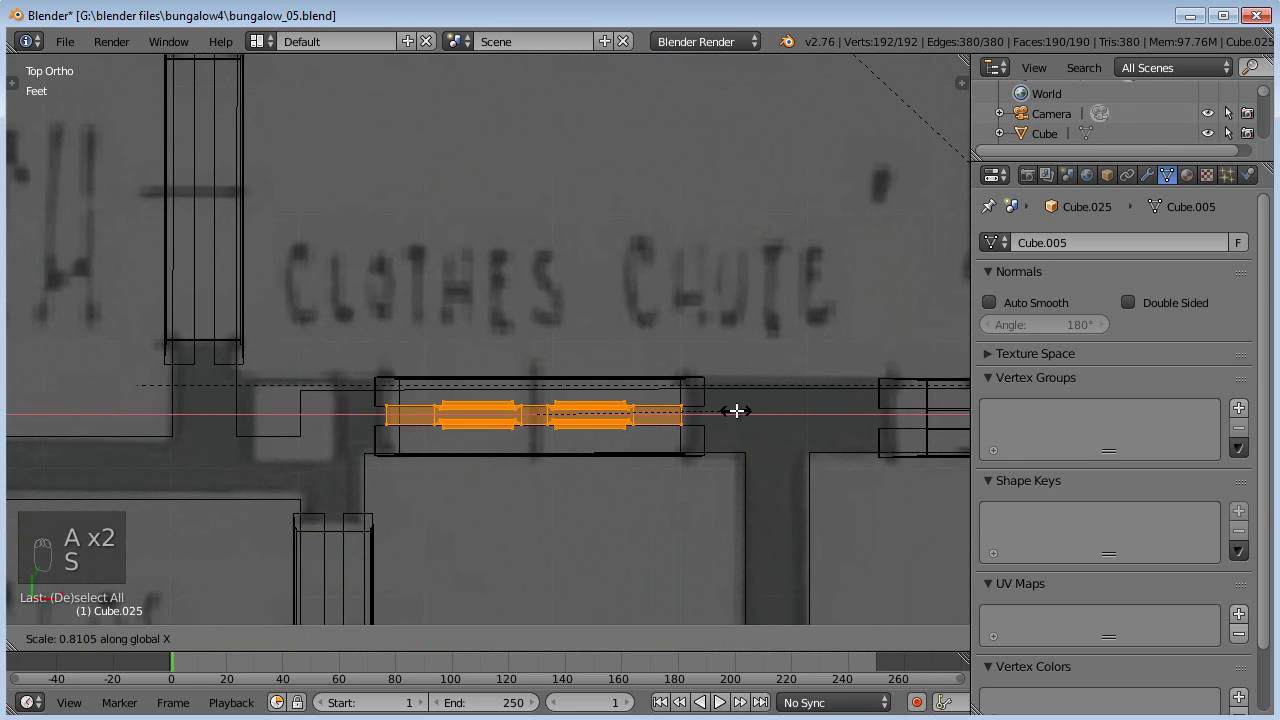
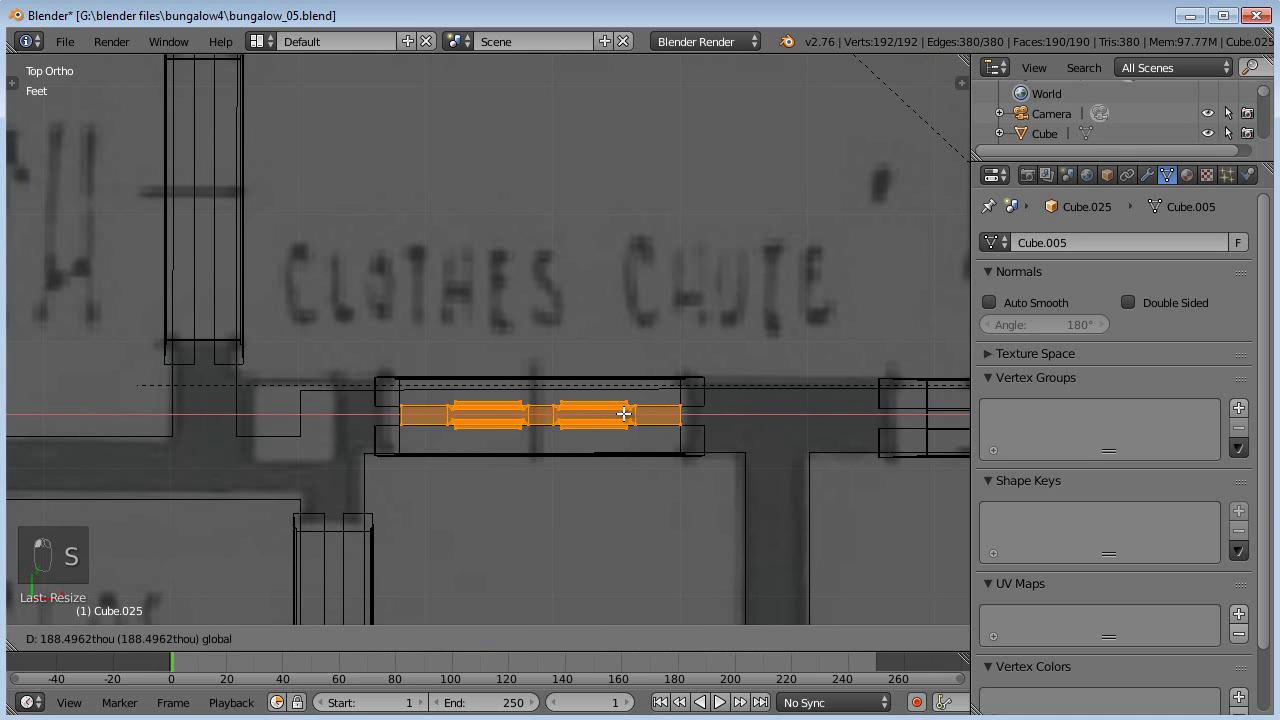
key(Tab)
key(z)
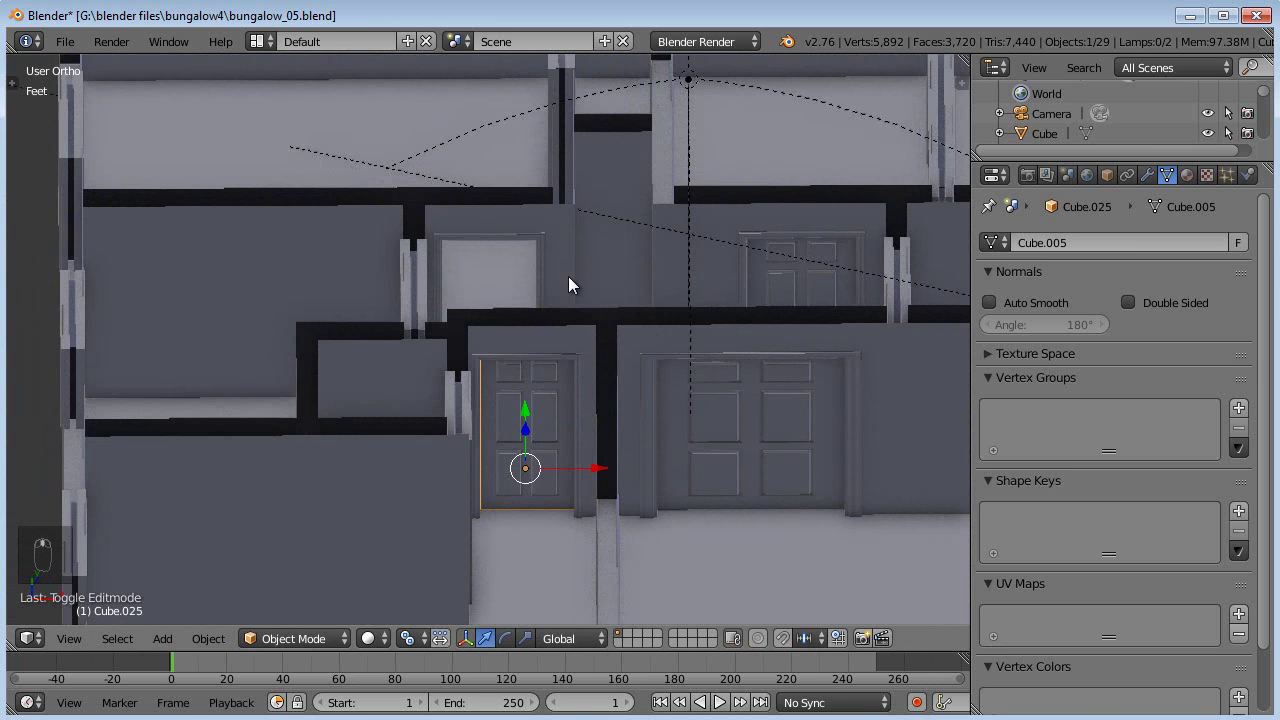
key(KP_7)
key(z)
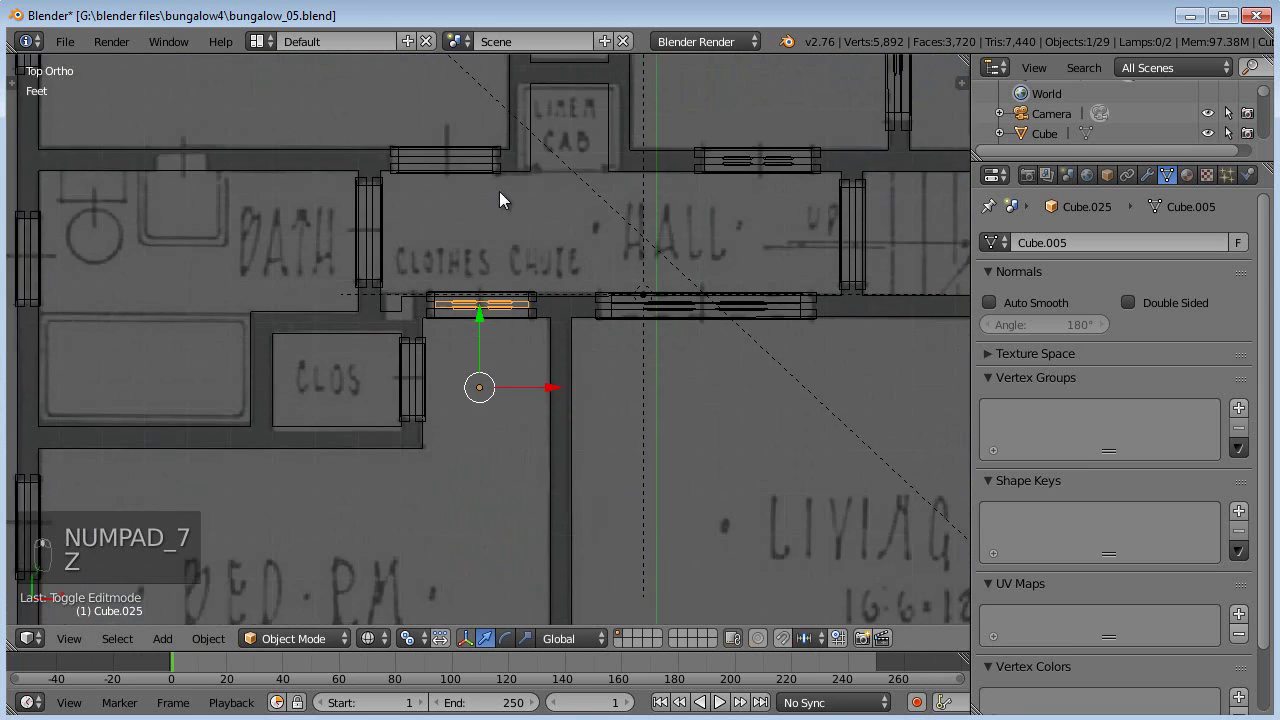
Step: Select the narrow door with the instanced door-frames object and join them into one object with Ctrl+J
drag(519, 261, 585, 362)
key(Tab)
key(Tab)
right_click(556, 395)
drag(558, 373, 503, 378)
key(ctrl+j)
middle_click(475, 344)
key(a)
key(z)
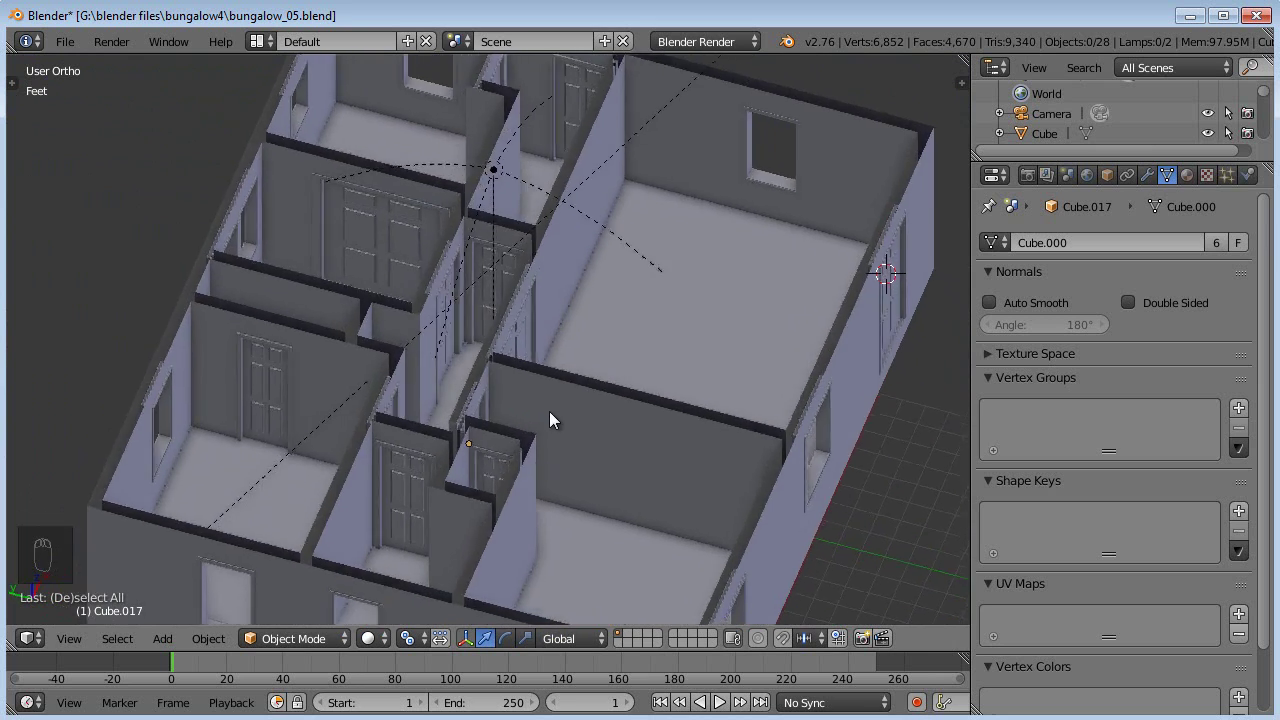
Step: Orbit around the bungalow to review the panelled doors in their interior and exterior doorways
drag(556, 418, 374, 421)
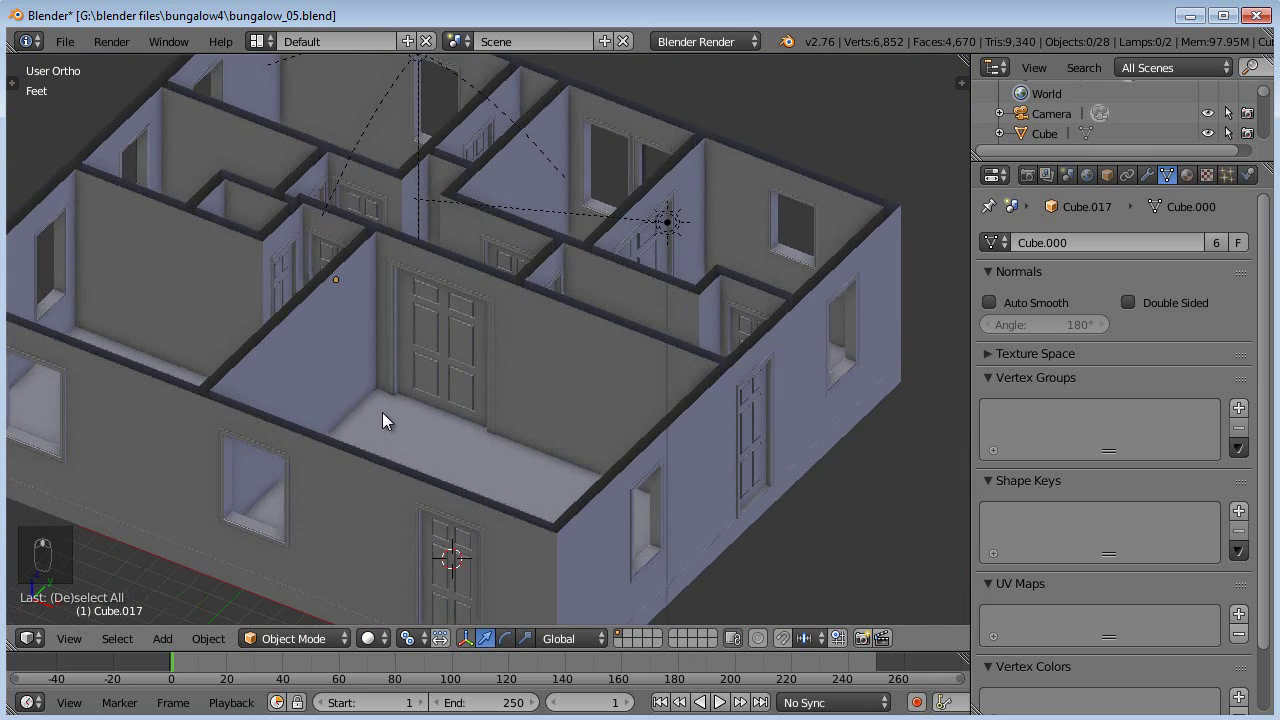
drag(392, 429, 337, 492)
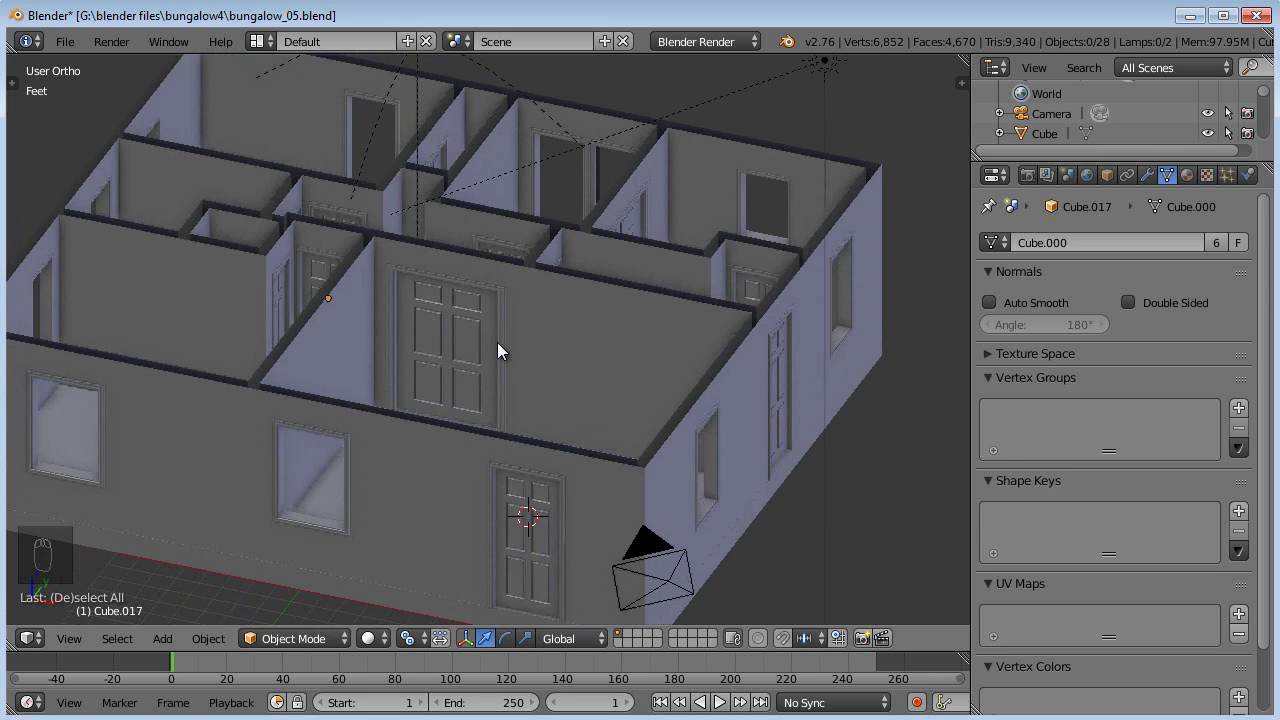
drag(401, 369, 528, 370)
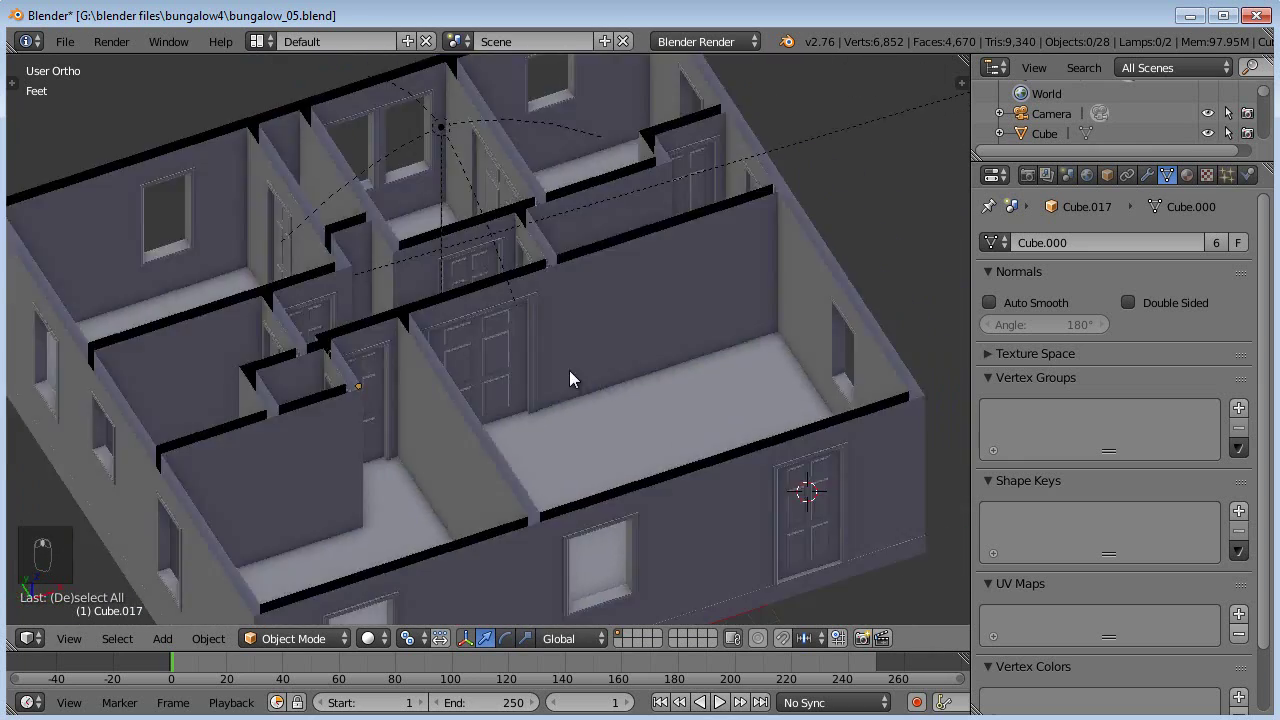
middle_click(447, 360)
key(a)
middle_click(494, 361)
key(a)
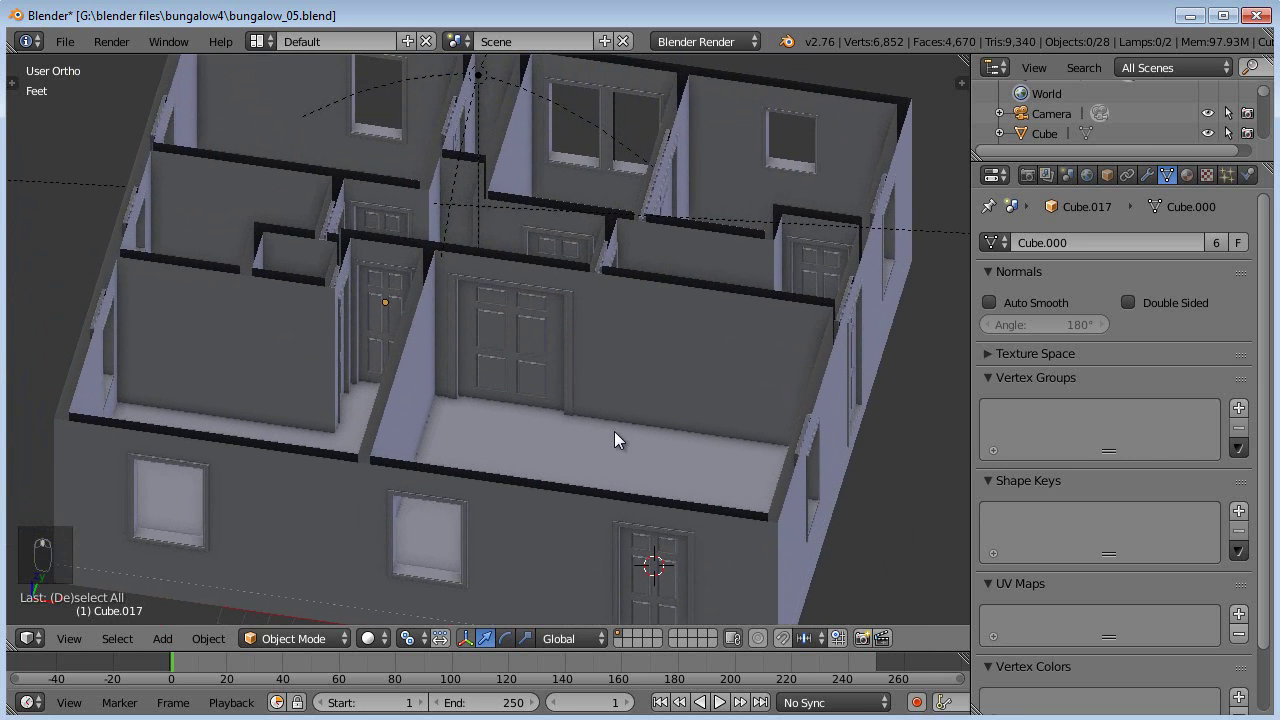
middle_click(569, 447)
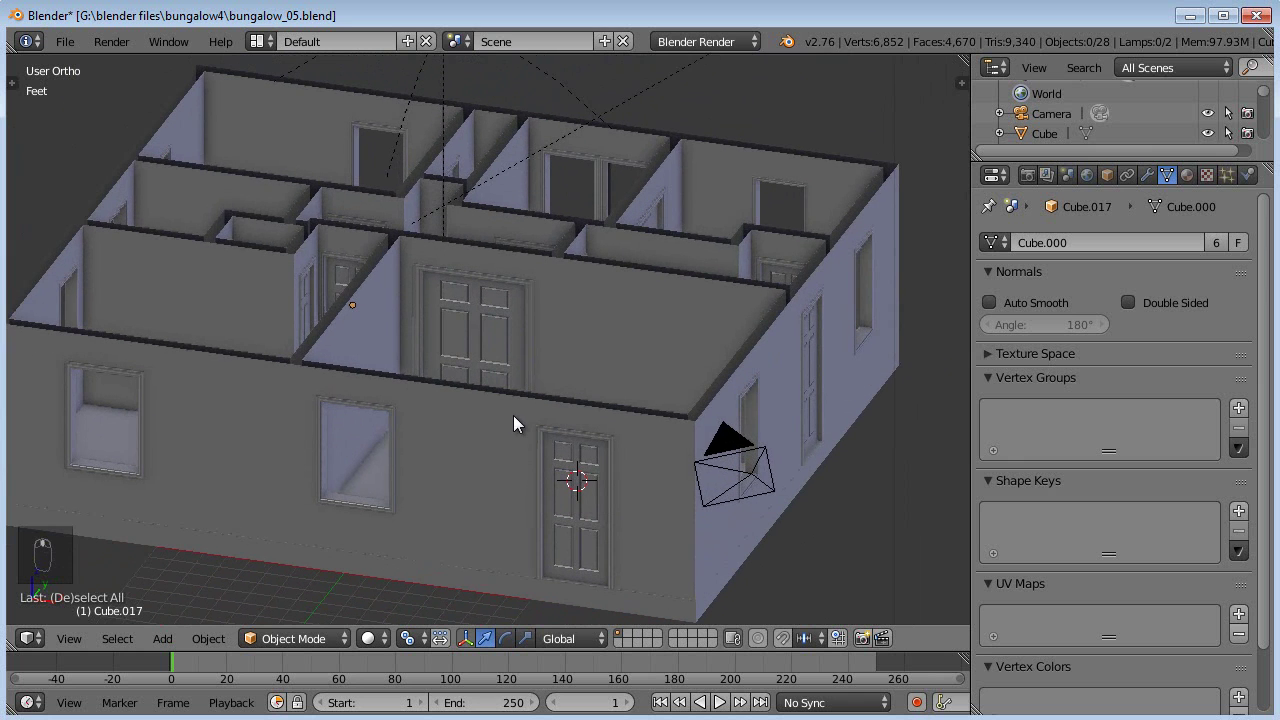